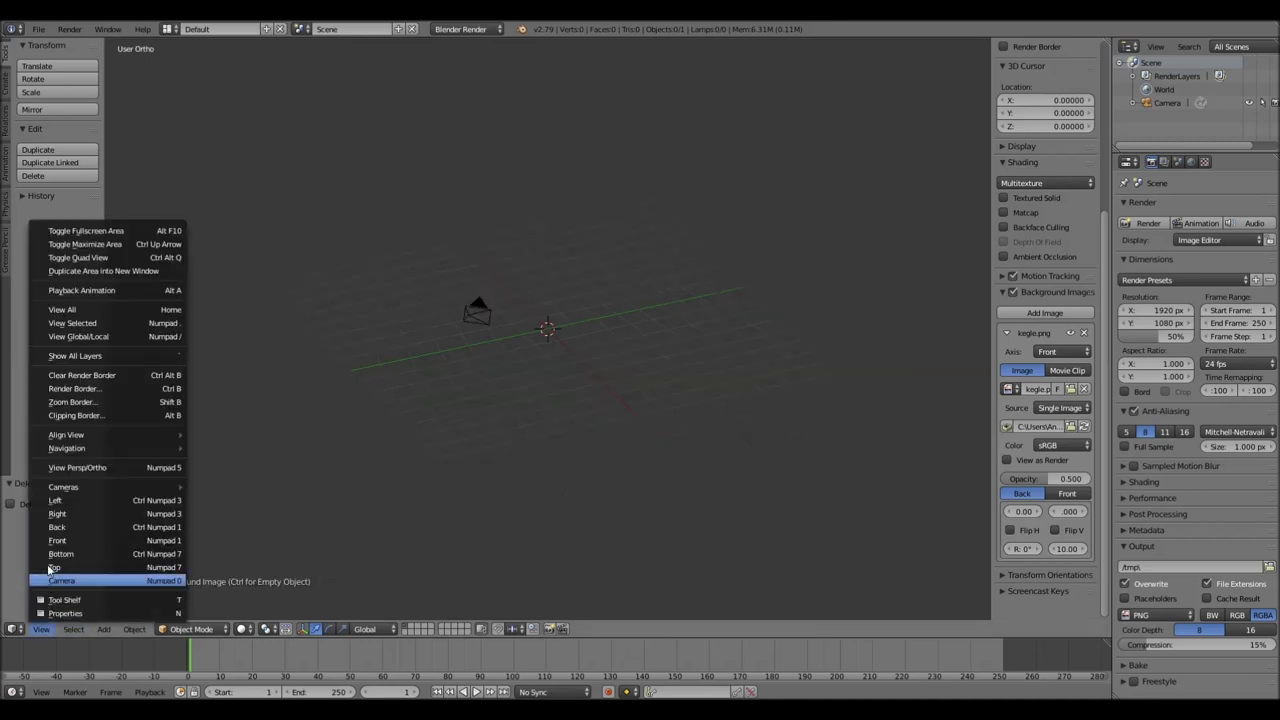
Switch the viewport to Front Orthographic via the View menu
{"action": "left_click_drag", "start_coordinate": [60, 542], "coordinate": [561, 77]}
{"action": "left_click_drag", "start_coordinate": [561, 77], "coordinate": [695, 118]}
{"action": "left_click_drag", "start_coordinate": [549, 117], "coordinate": [856, 115]}
Add a UV sphere and move and scale it onto the pin's head
{"action": "key", "text": "s"}
{"action": "left_click_drag", "start_coordinate": [596, 117], "coordinate": [636, 119]}
{"action": "key", "text": "s"}
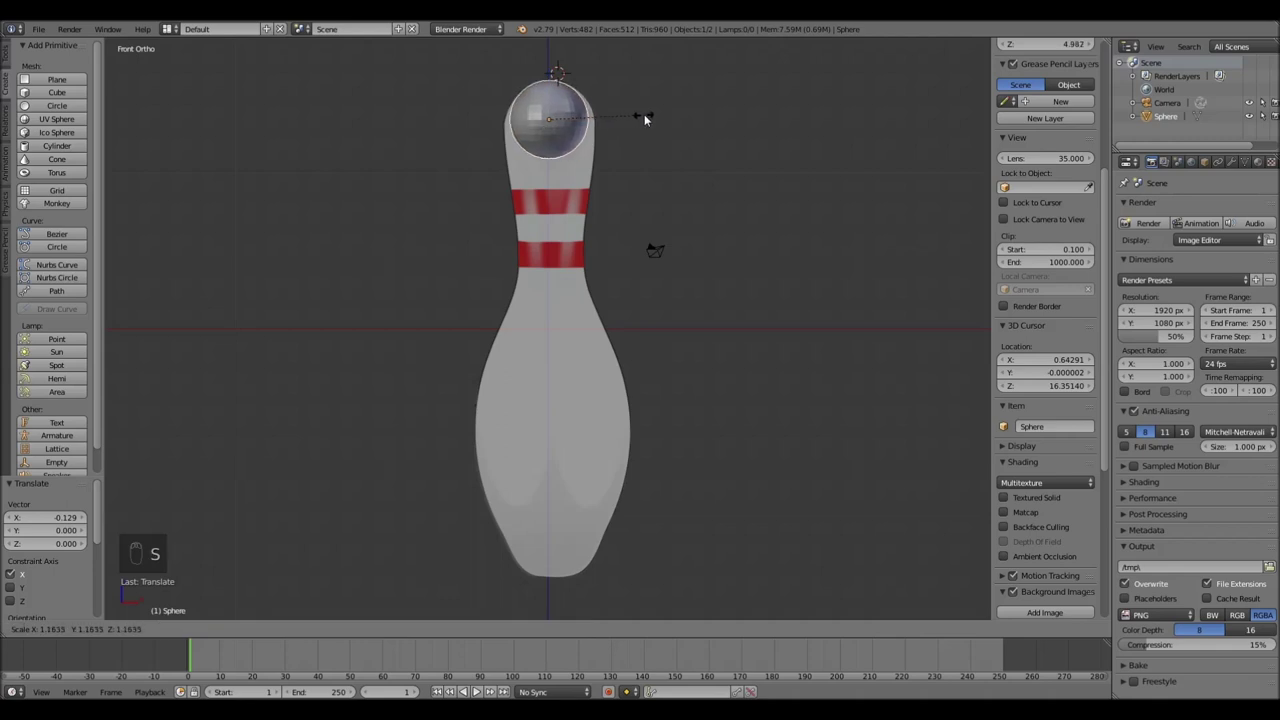
Zoom in, enlarge the sphere and shift it along Z to fill the pin's head
{"action": "left_click_drag", "start_coordinate": [648, 119], "coordinate": [577, 153]}
{"action": "key", "text": "KP_1"}
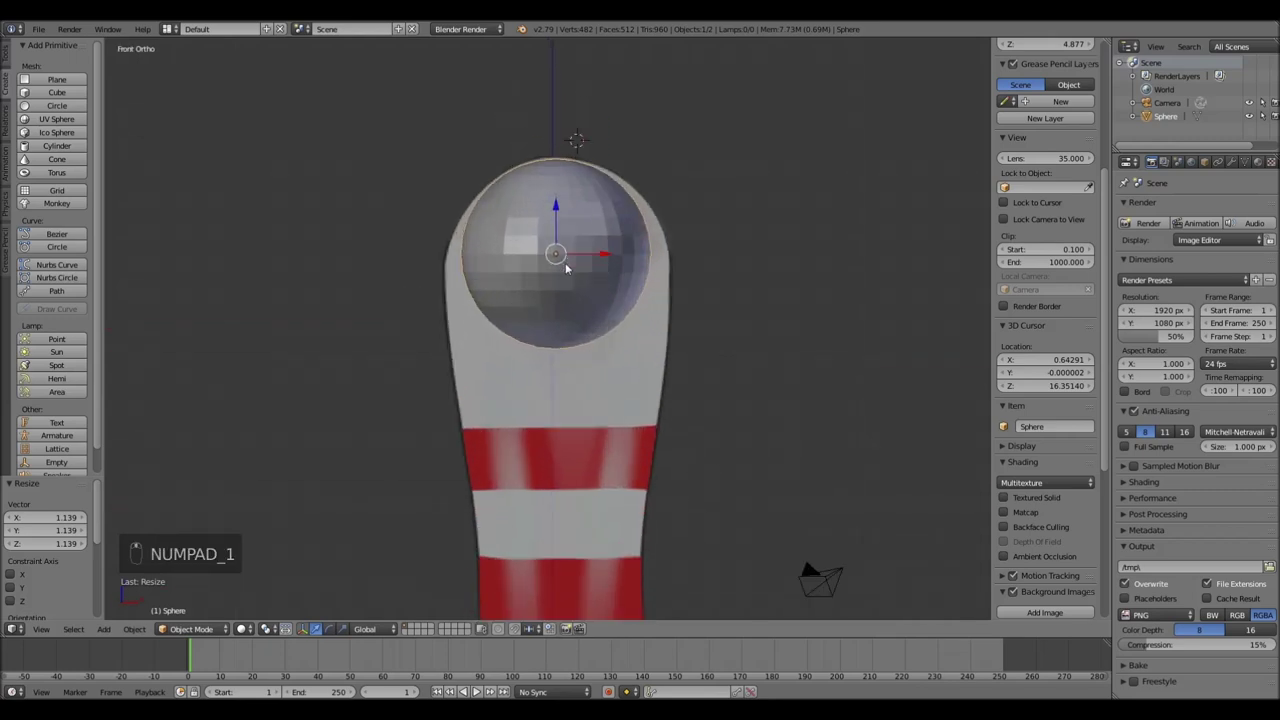
{"action": "left_click_drag", "start_coordinate": [597, 255], "coordinate": [556, 205]}
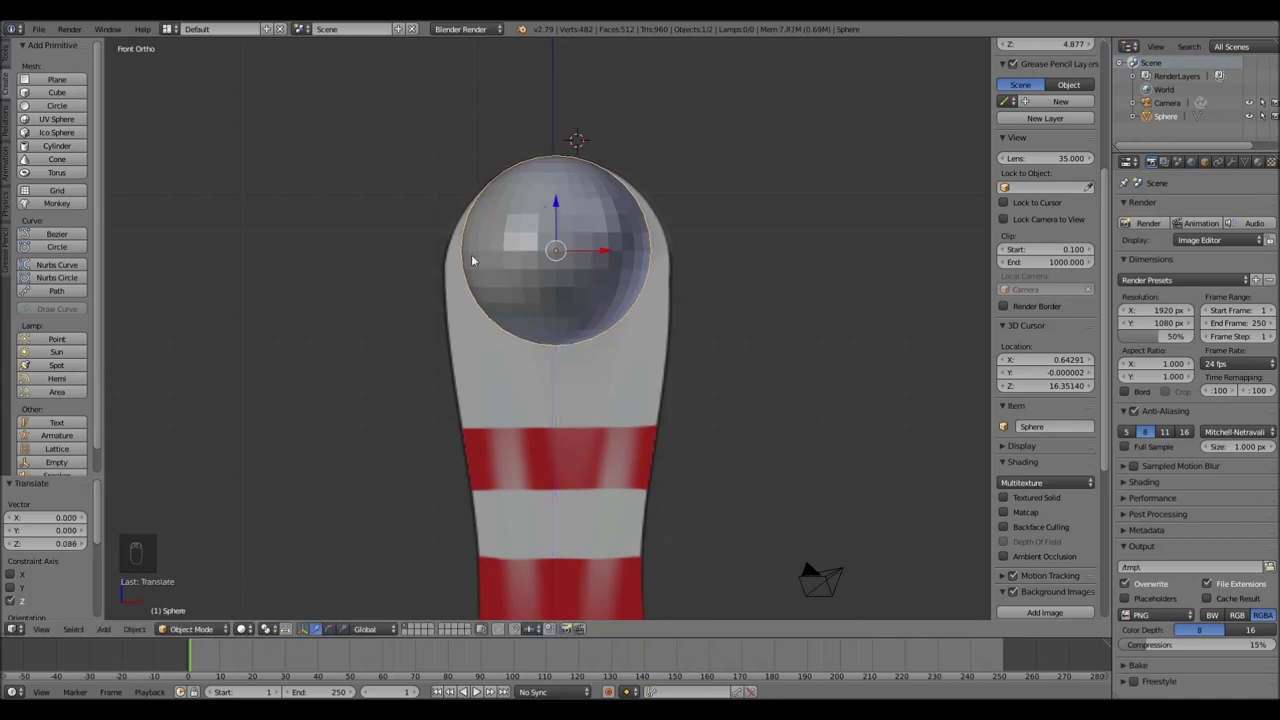
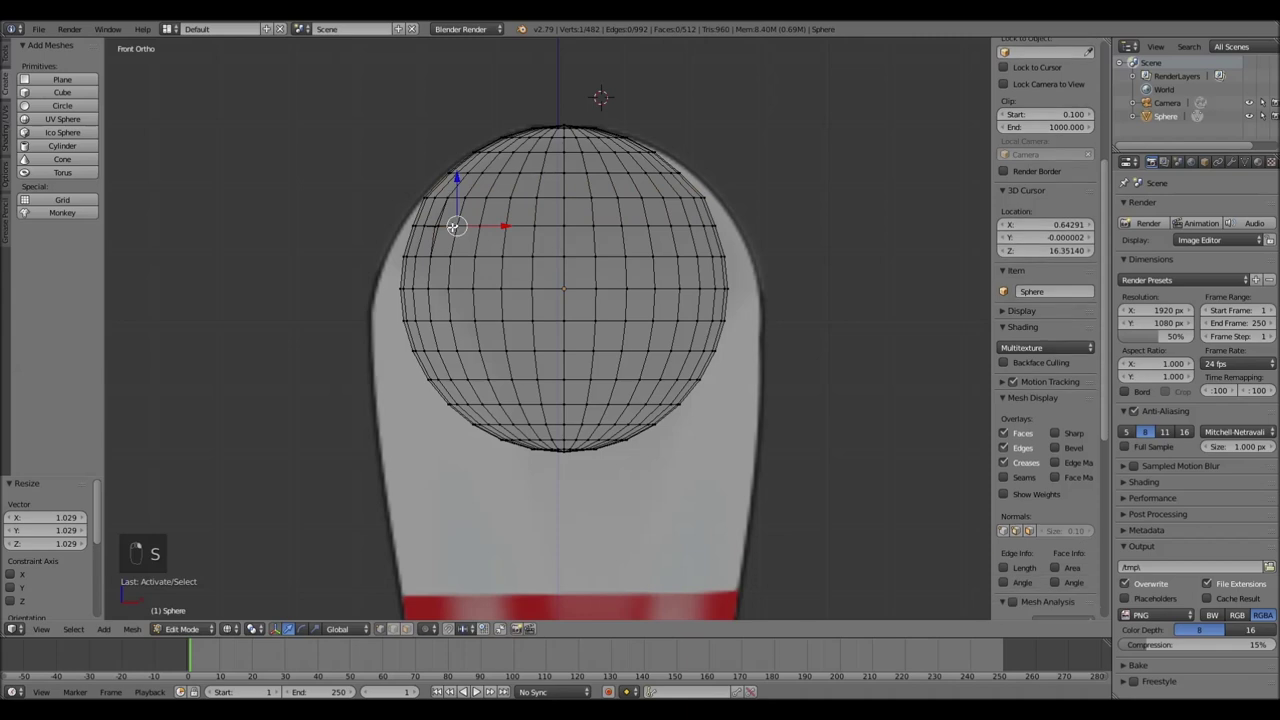
Select lower rings of the sphere and scale them out to the head outline
{"action": "key", "text": "ctrl+z"}
{"action": "key", "text": "b"}
{"action": "key", "text": "s"}
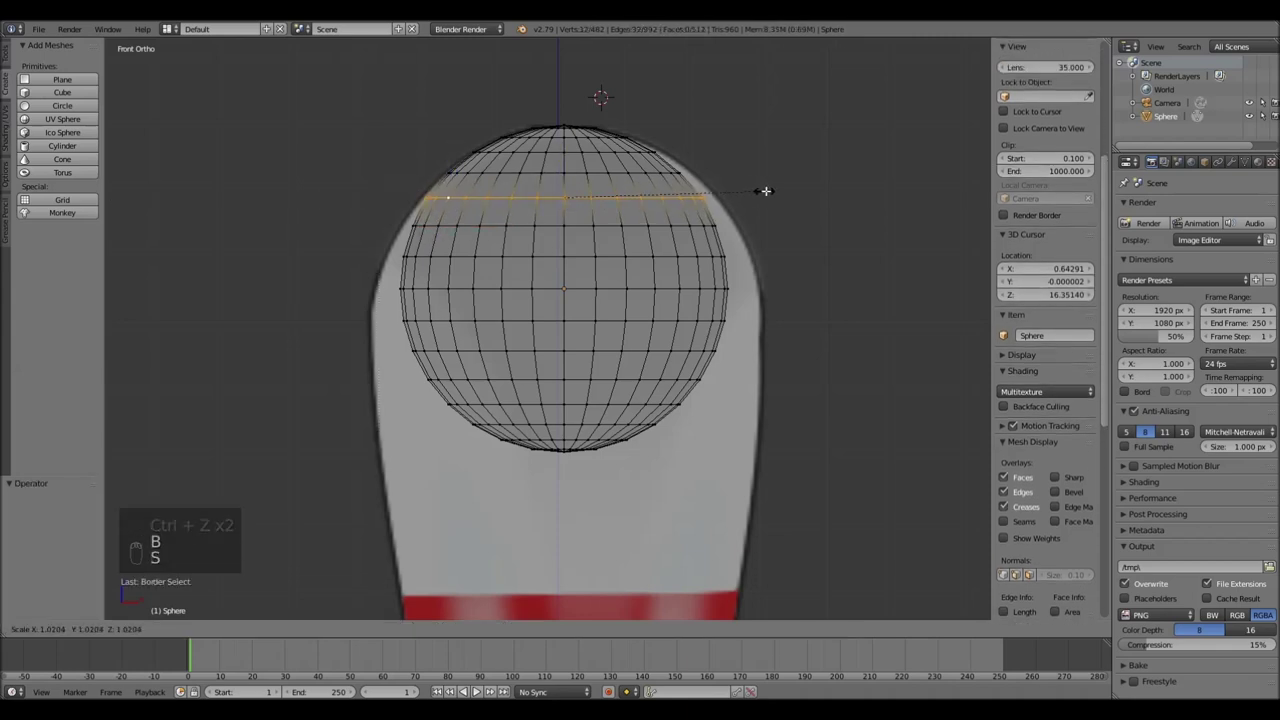
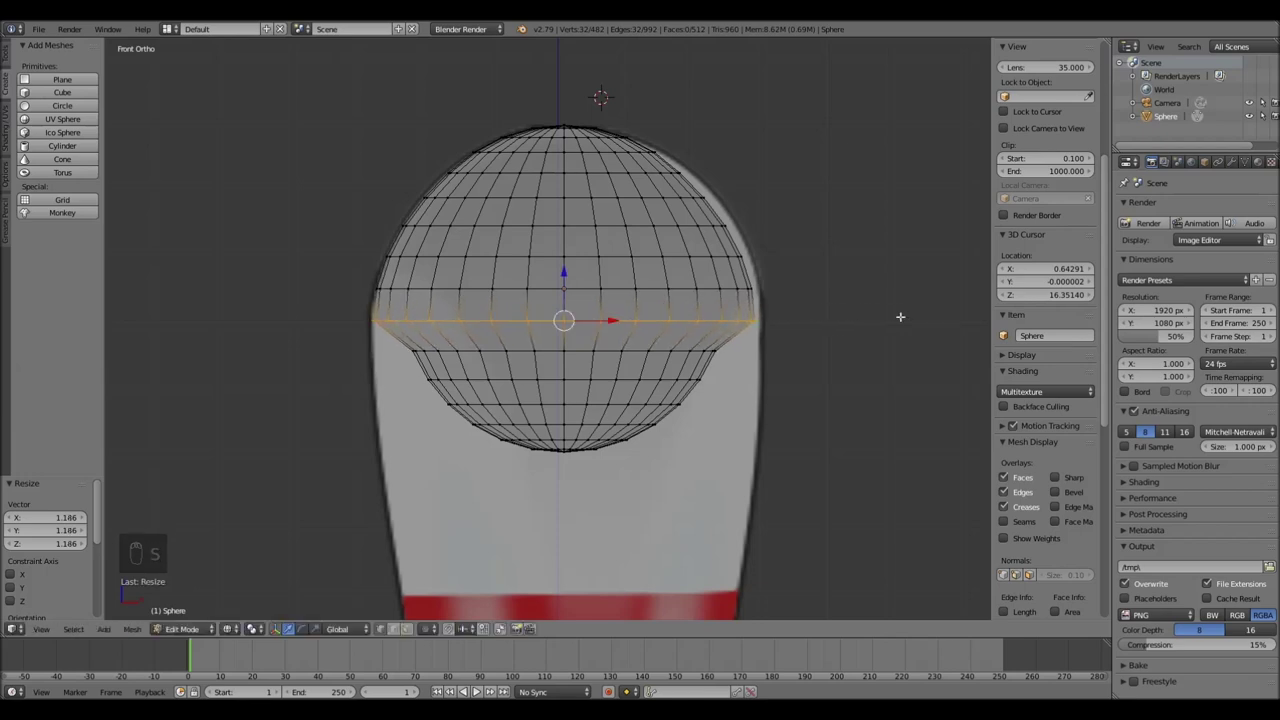
{"action": "key", "text": "s"}
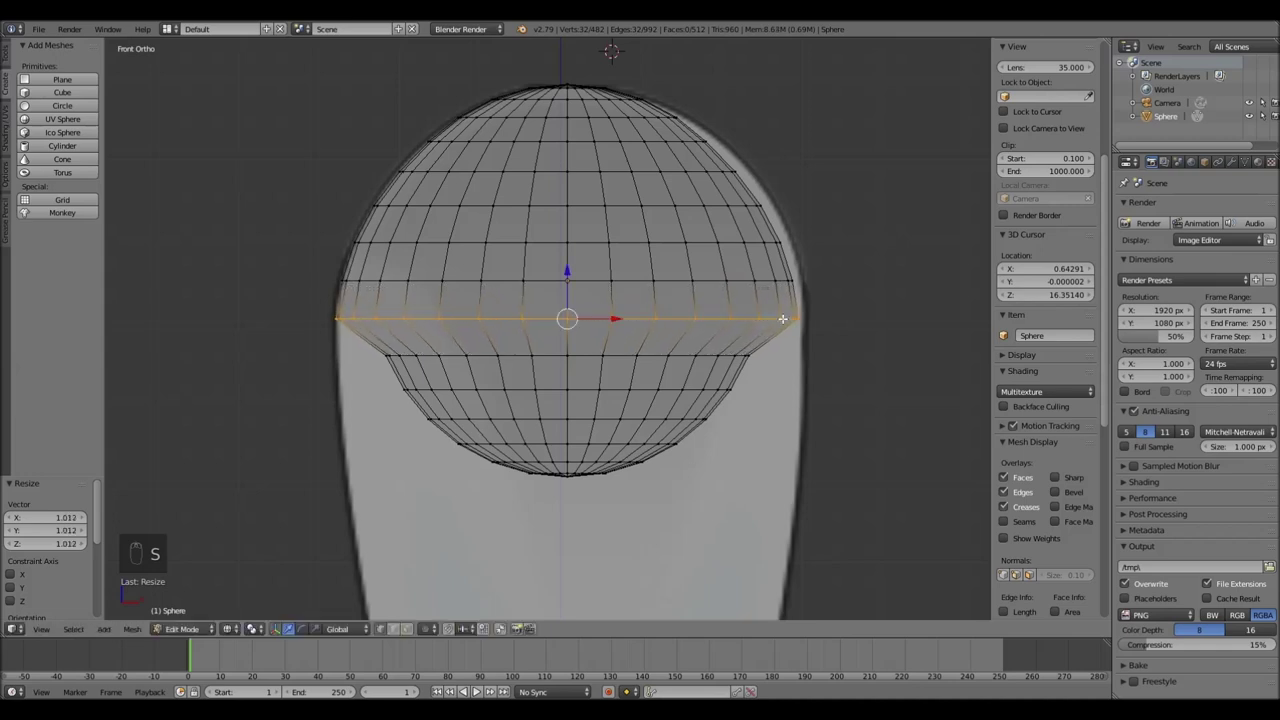
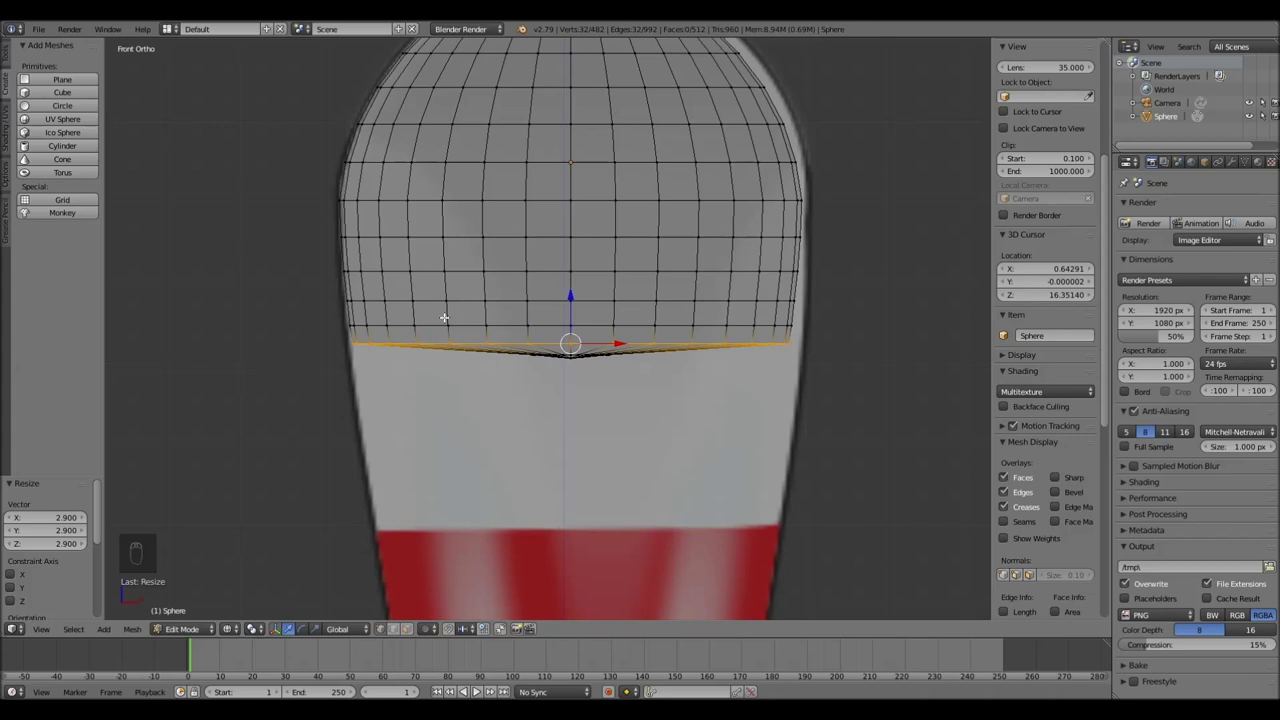
Extrude the bottom ring down the neck in several steps, scaling each to the outline
{"action": "key", "text": "b"}
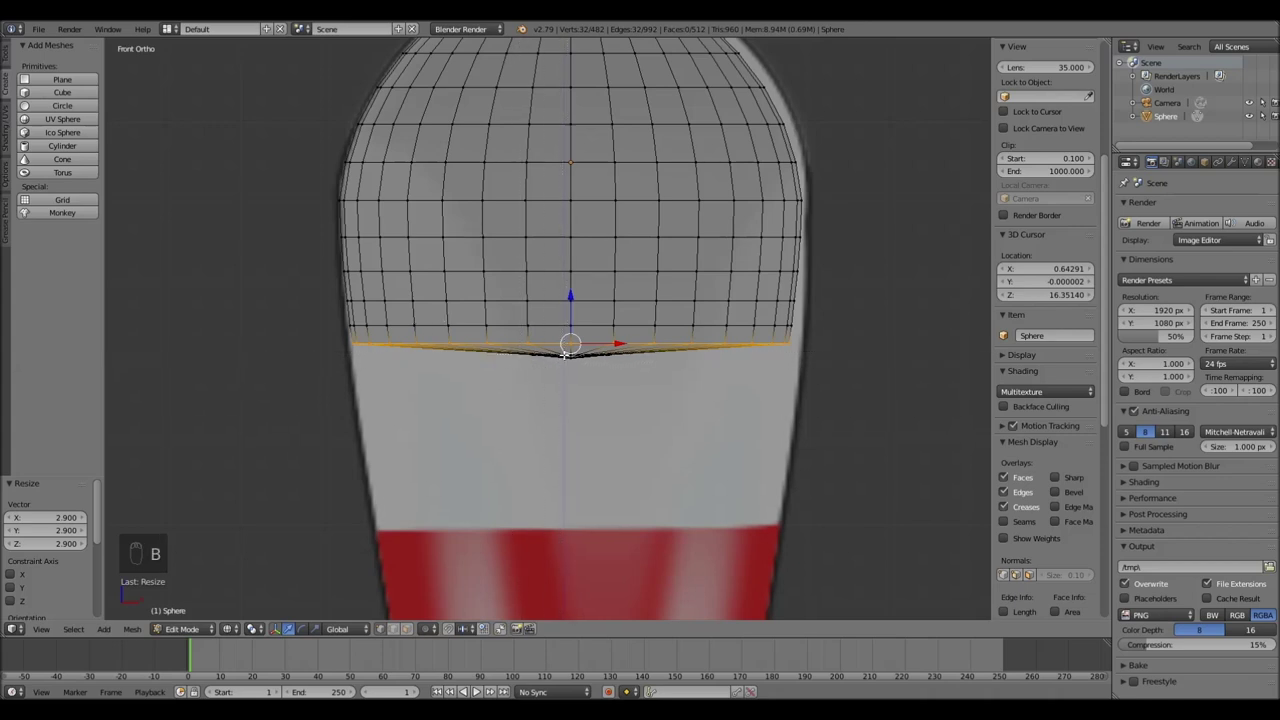
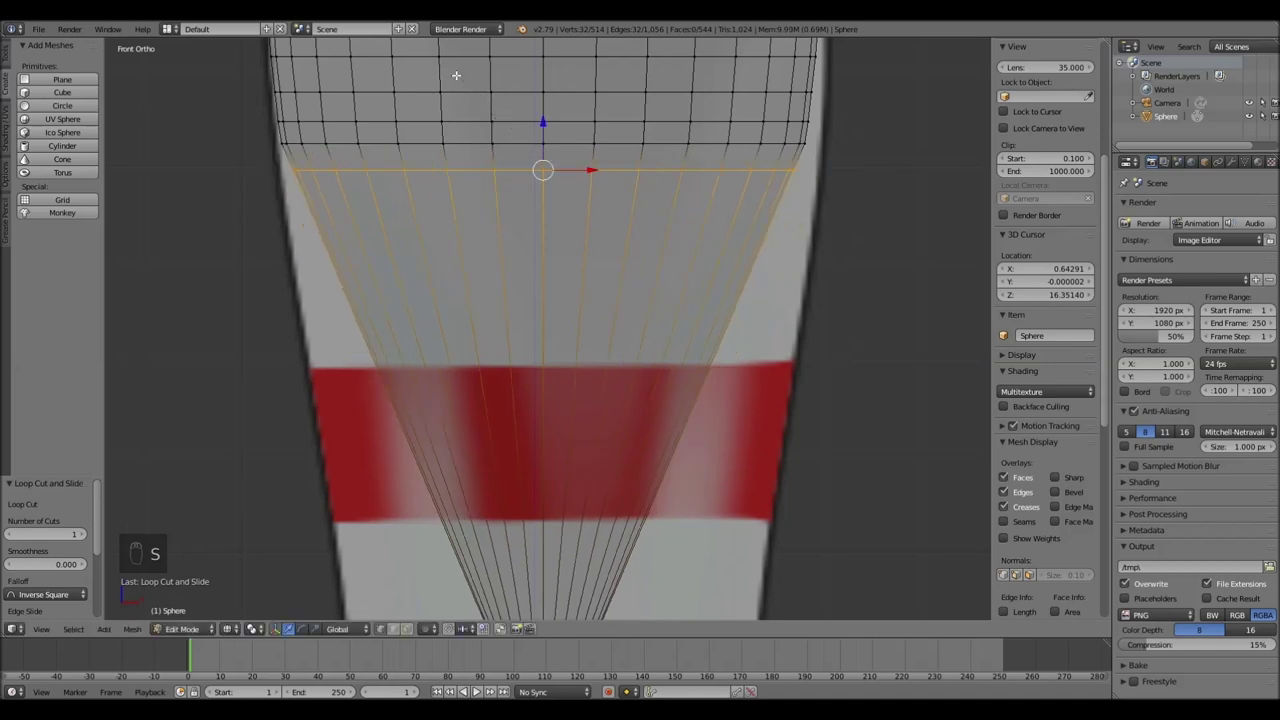
{"action": "key", "text": "s"}
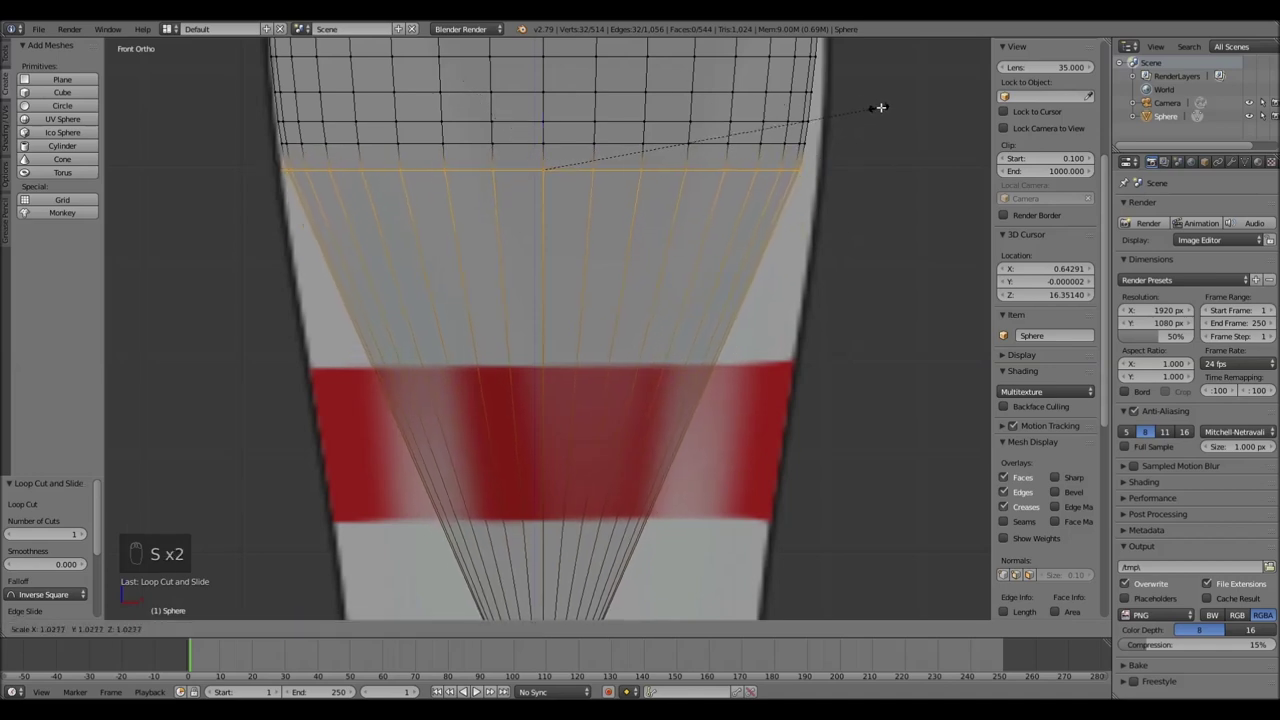
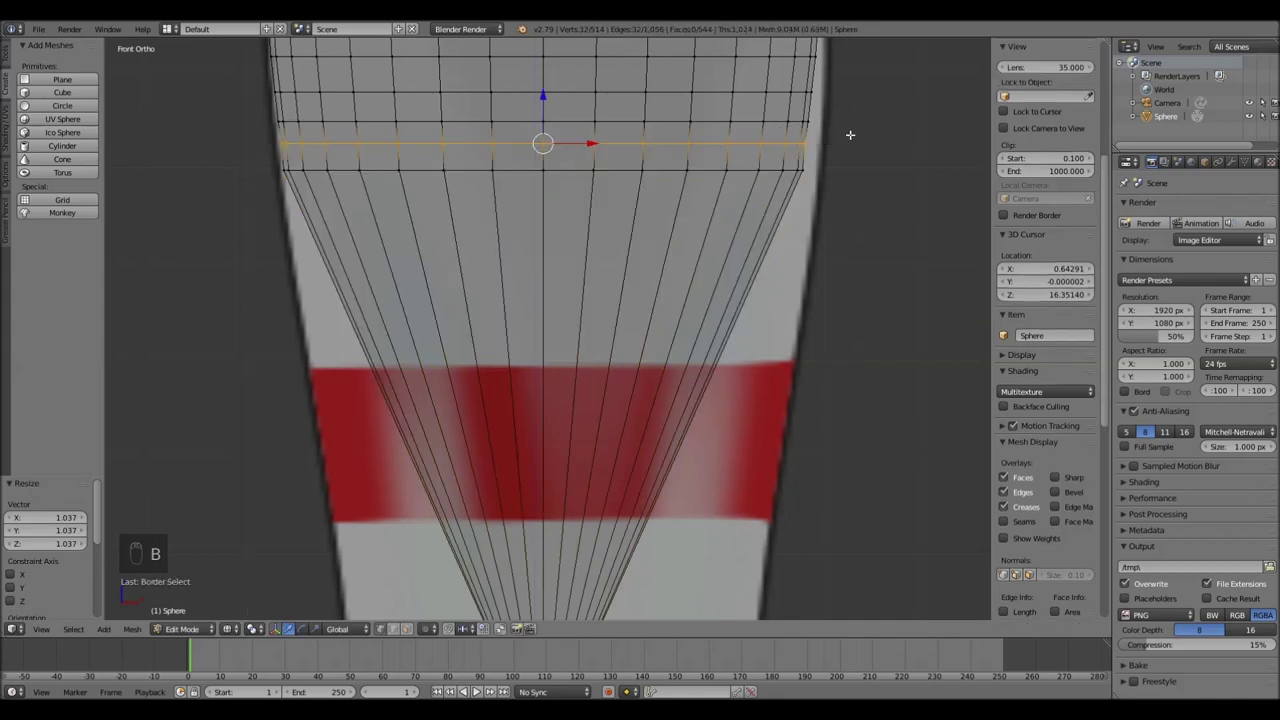
{"action": "key", "text": "s"}
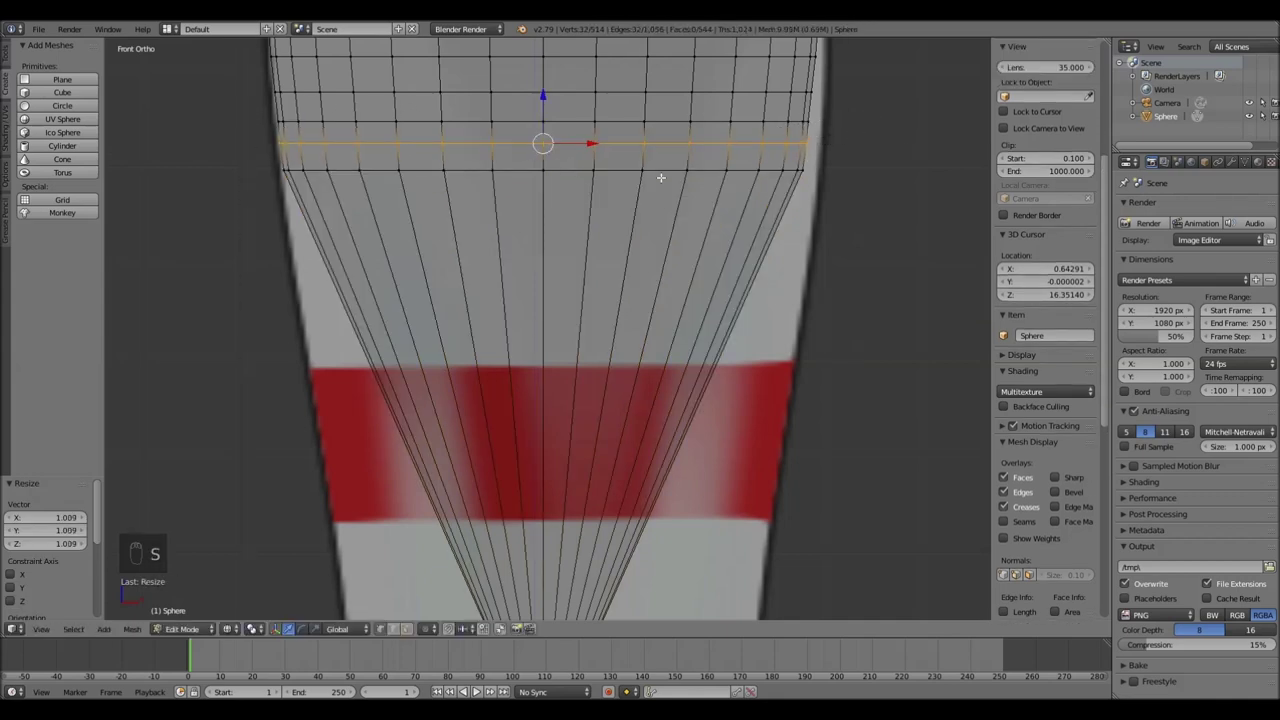
{"action": "key", "text": "ctrl+r"}
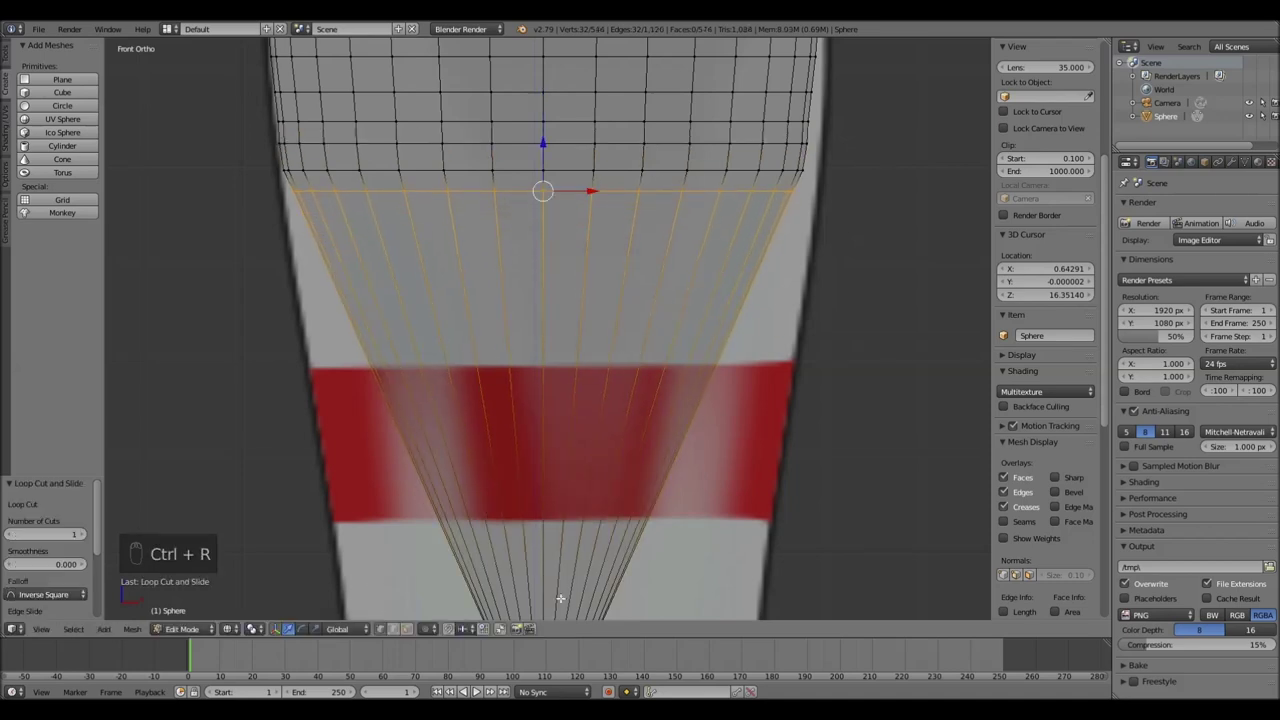
{"action": "key", "text": "s"}
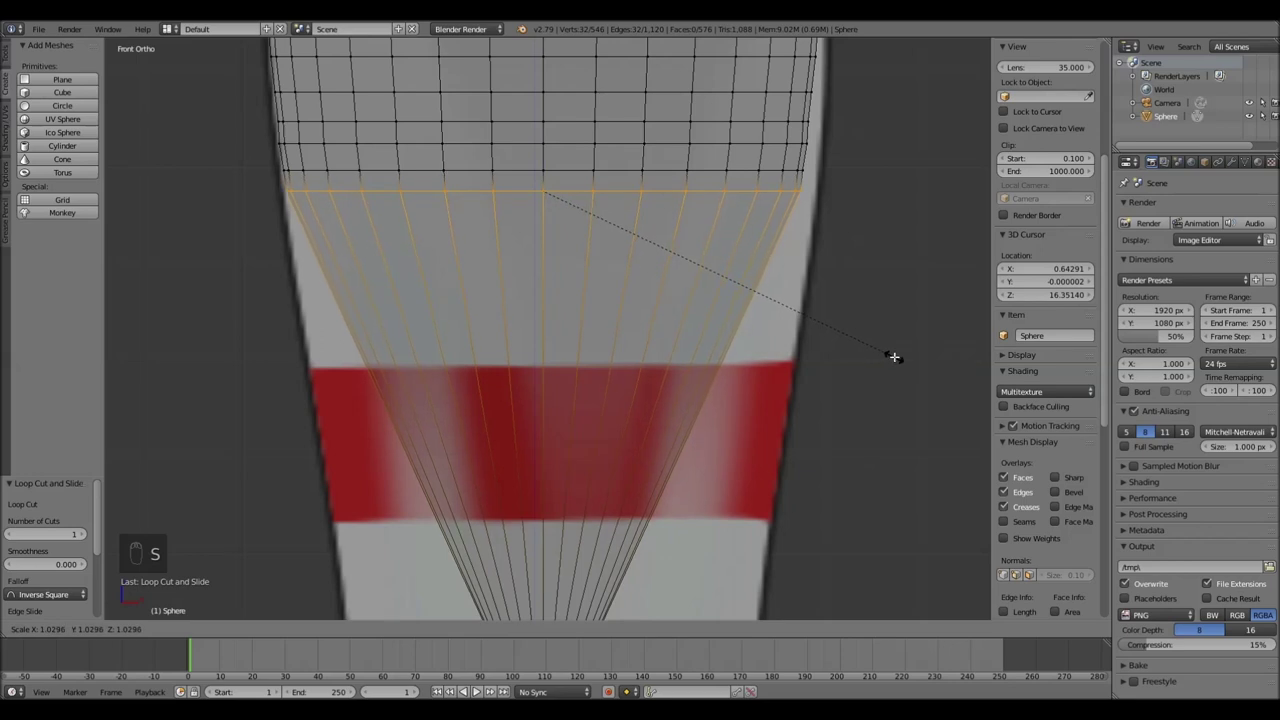
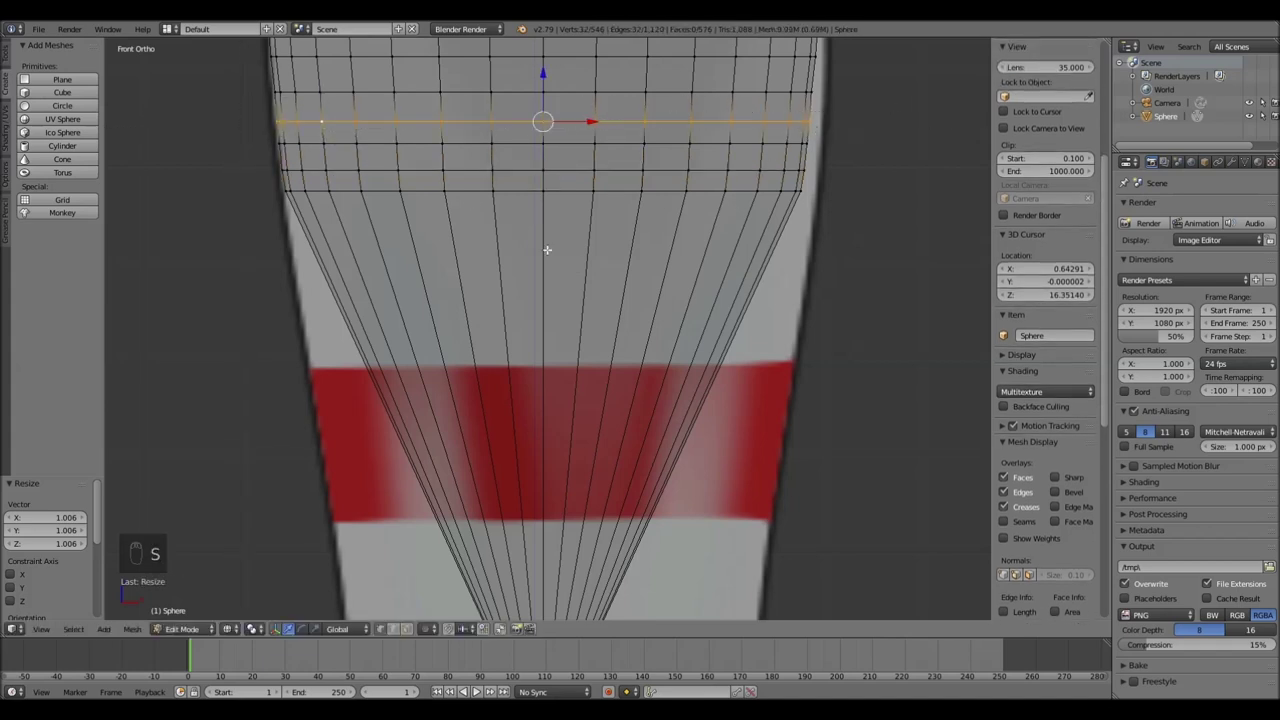
{"action": "key", "text": "ctrl+r"}
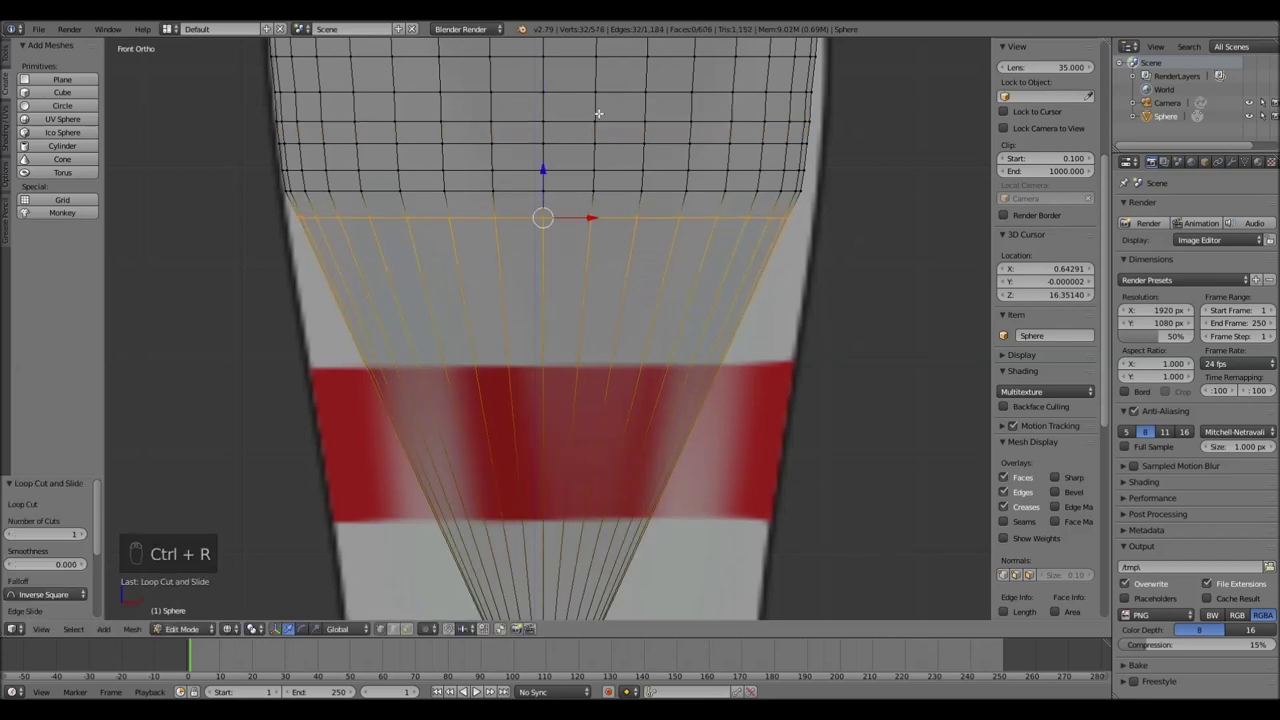
{"action": "key", "text": "s"}
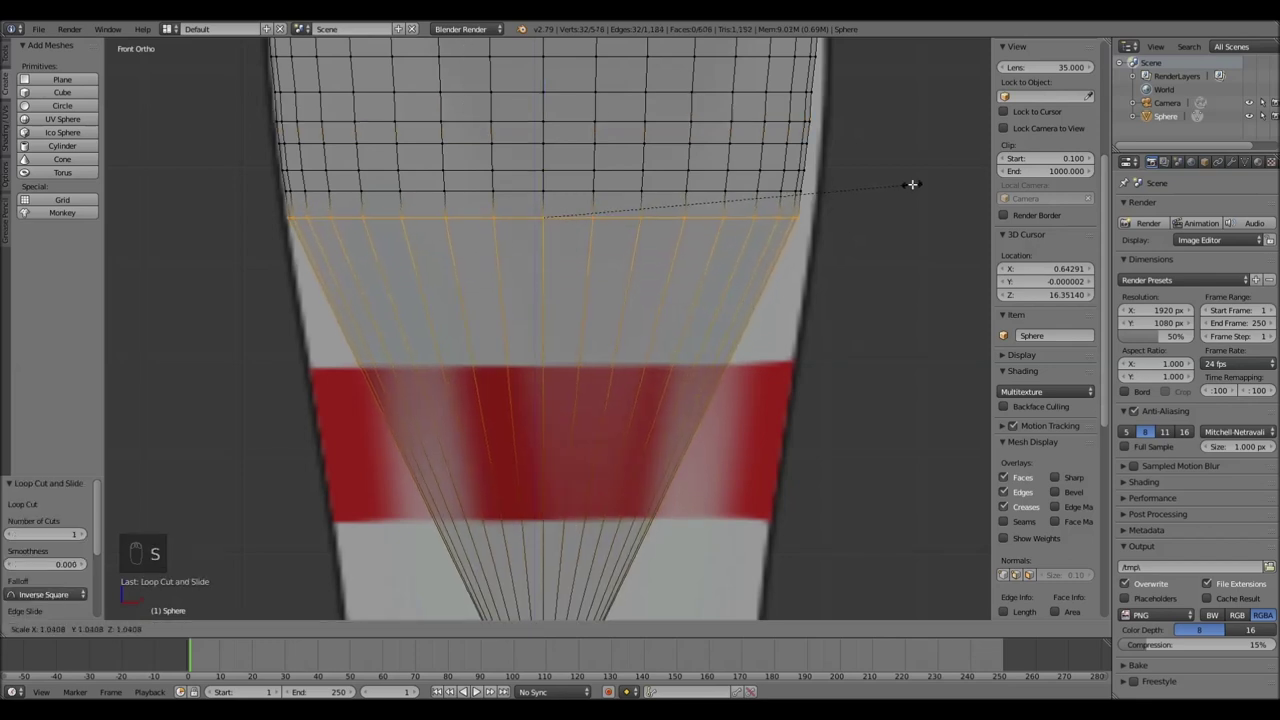
{"action": "key", "text": "ctrl+r"}
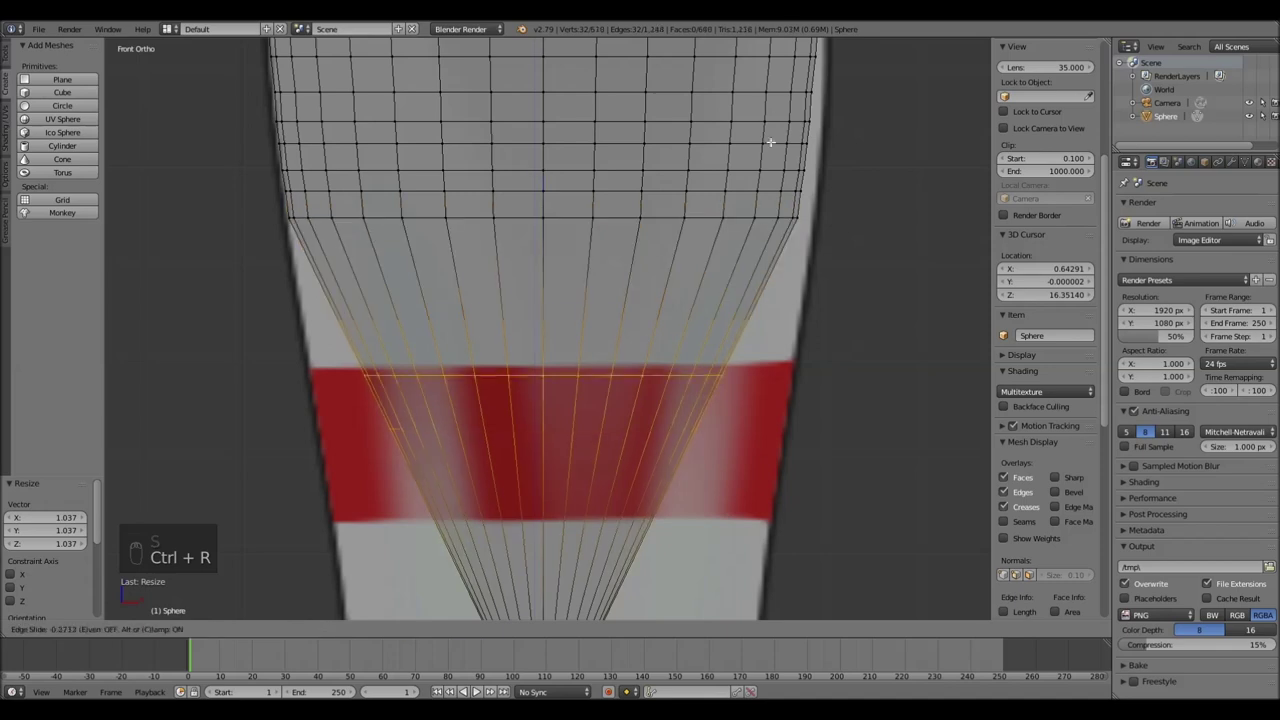
Continue extruding and fitting rings down the neck until reaching the top red stripe
{"action": "key", "text": "s"}
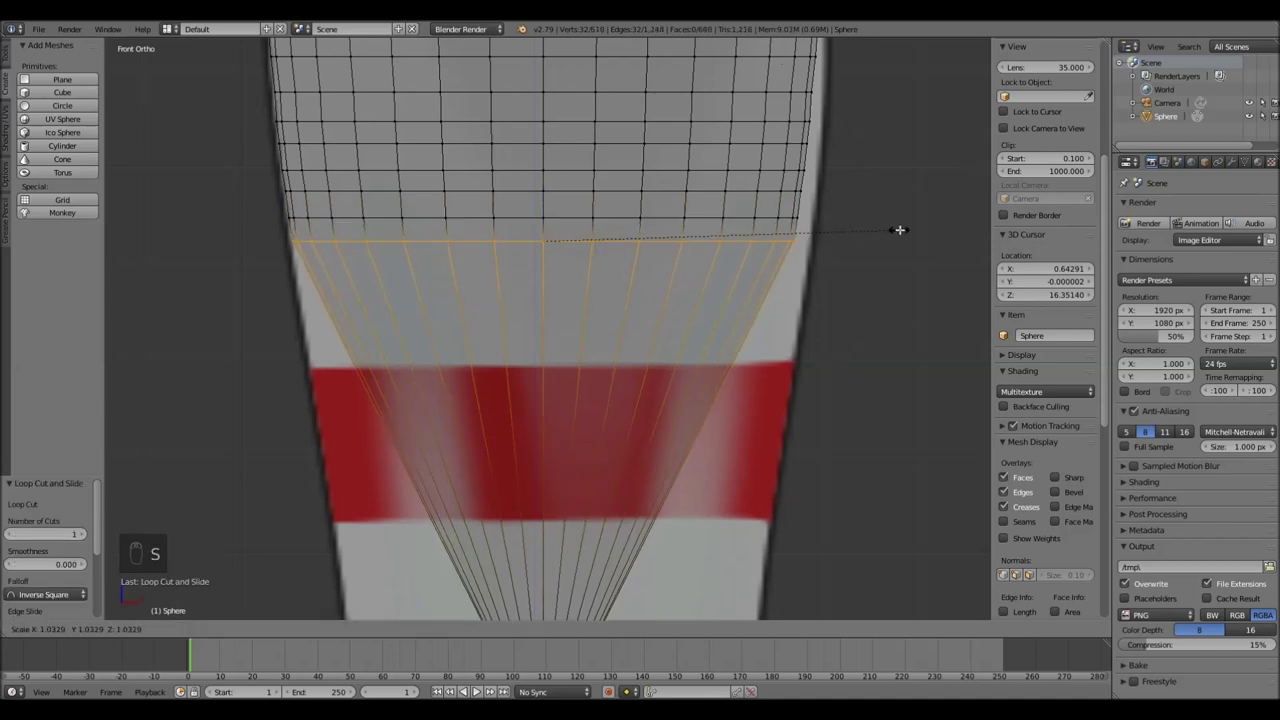
{"action": "key", "text": "ctrl+r"}
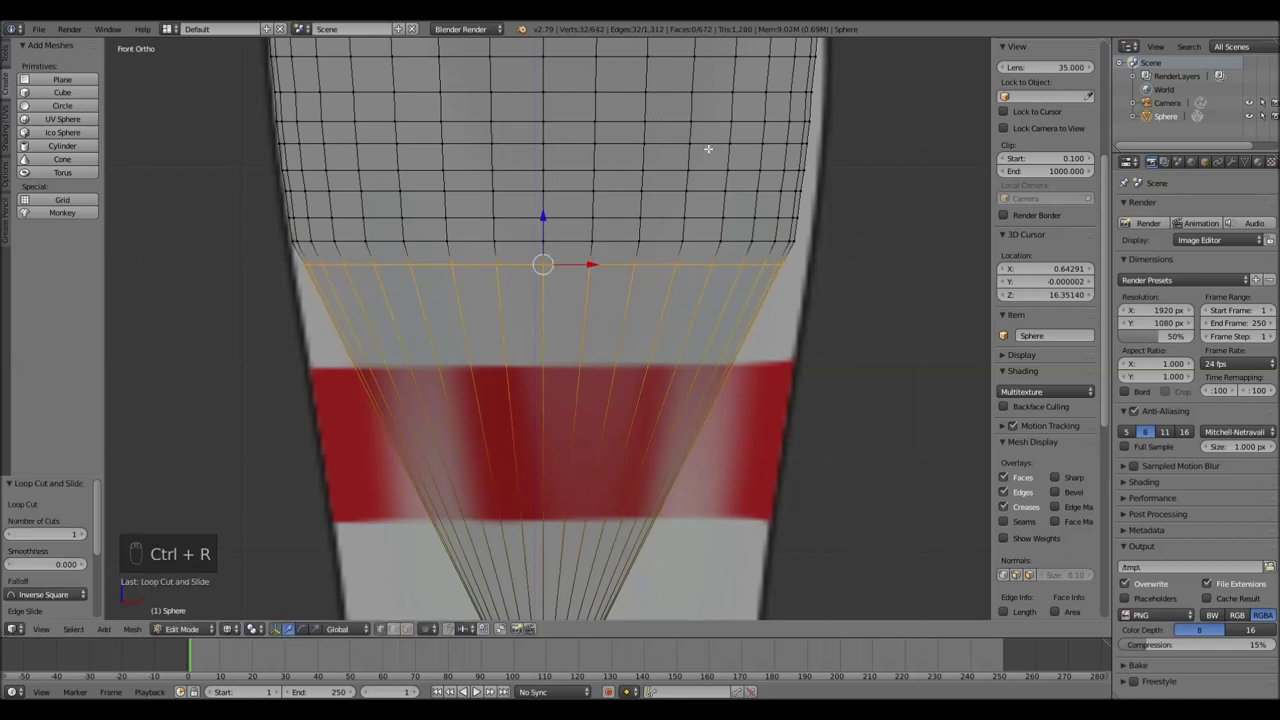
{"action": "key", "text": "s"}
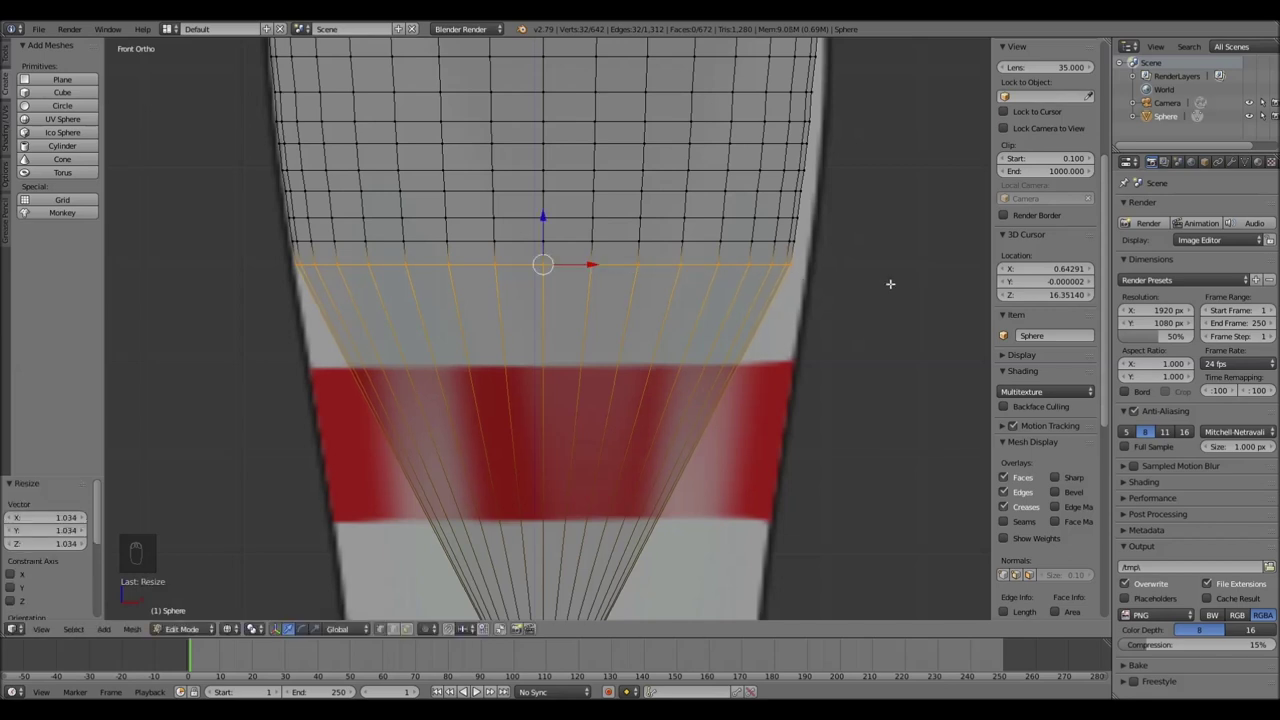
{"action": "key", "text": "ctrl+r"}
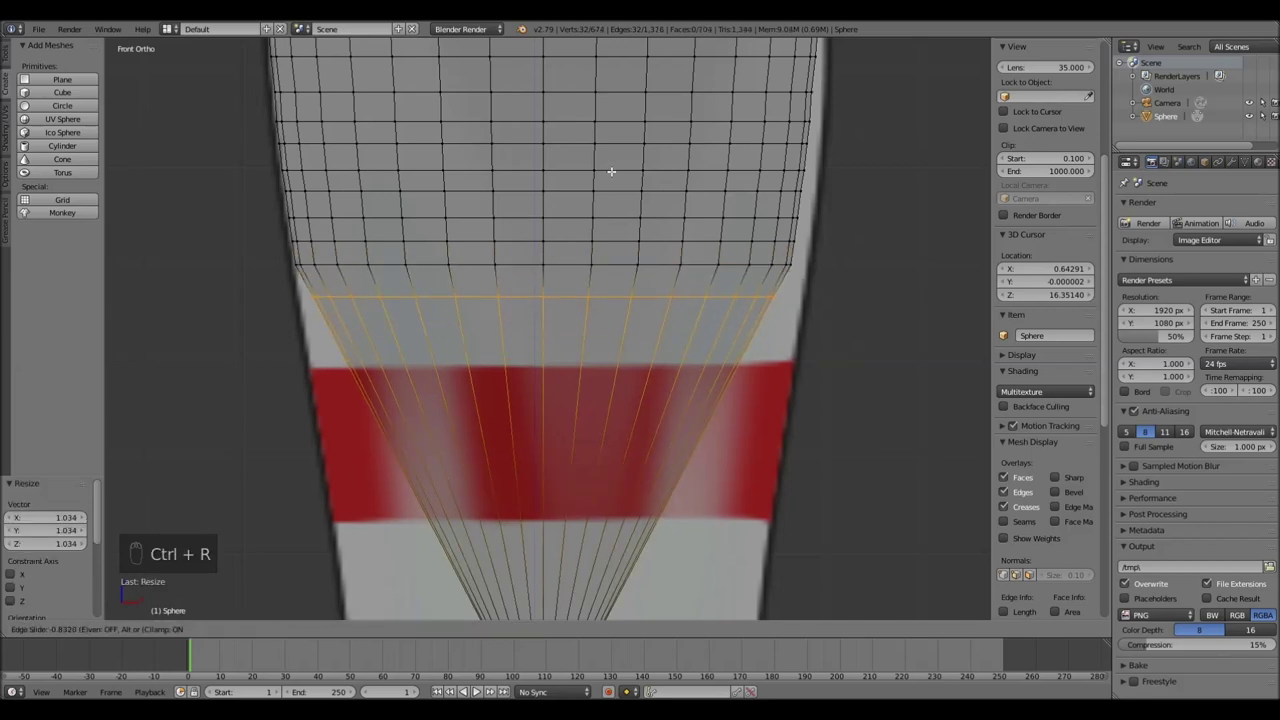
{"action": "key", "text": "s"}
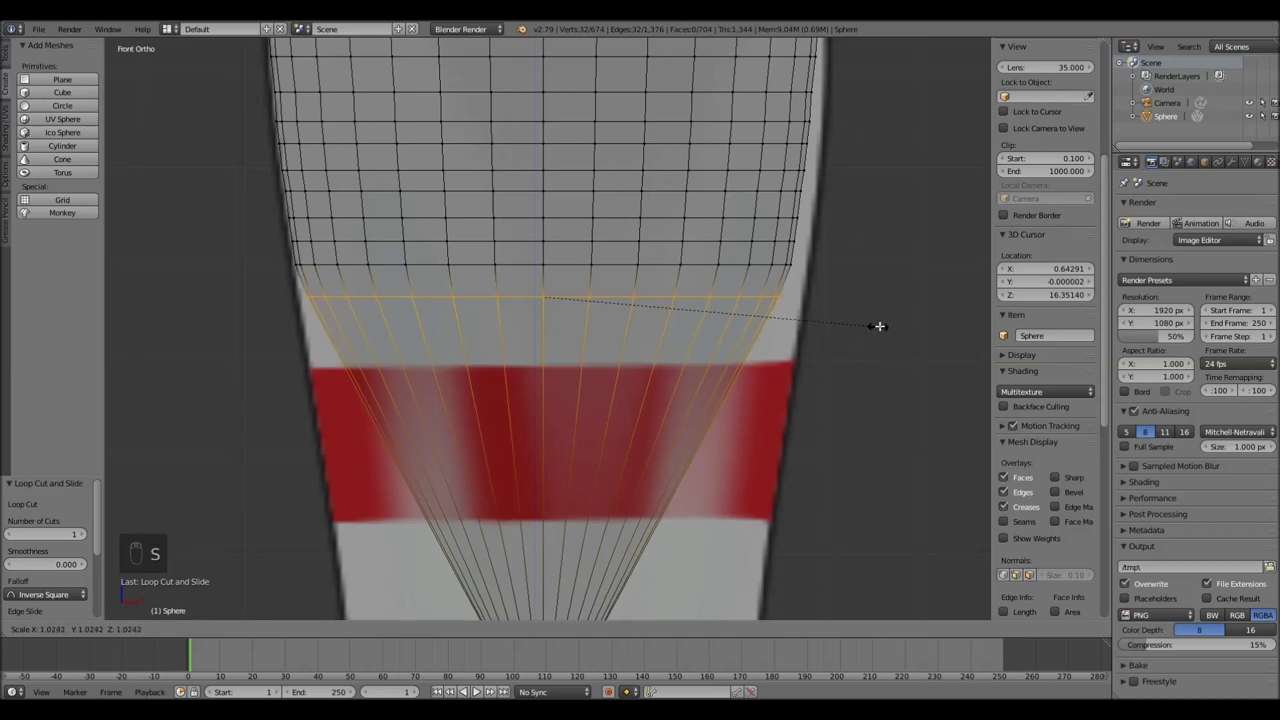
{"action": "key", "text": "ctrl+r"}
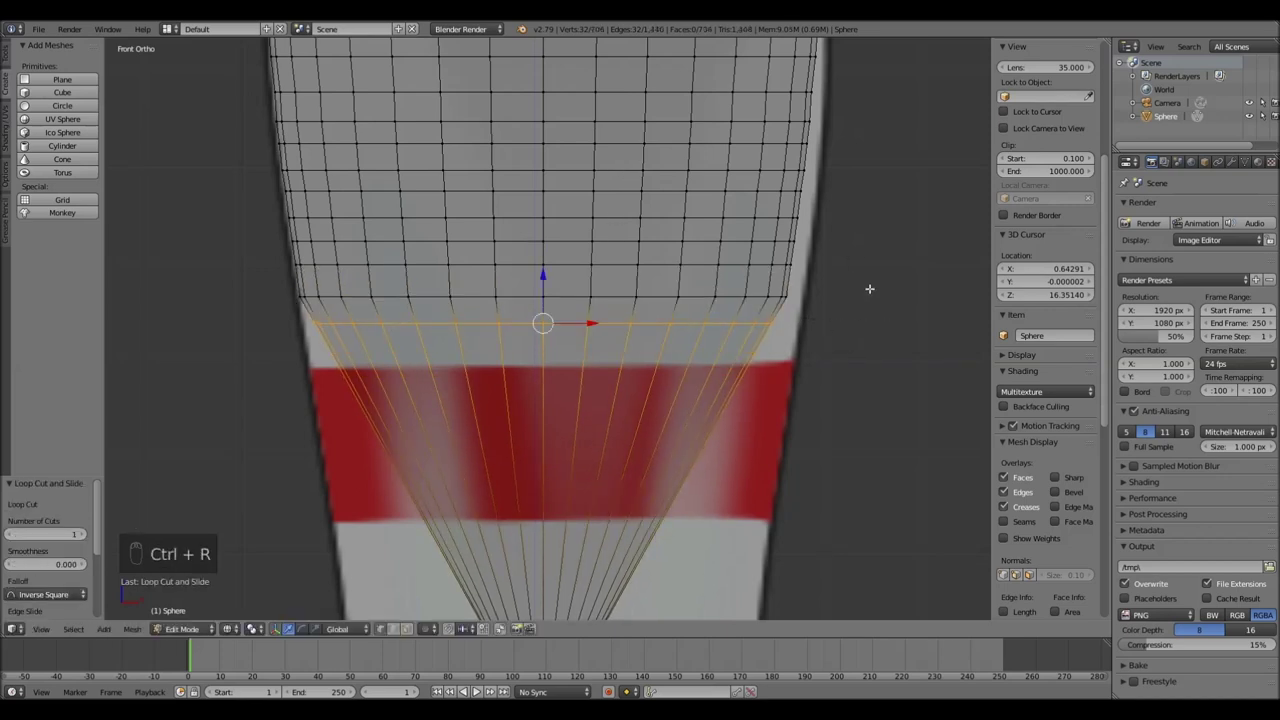
{"action": "key", "text": "s"}
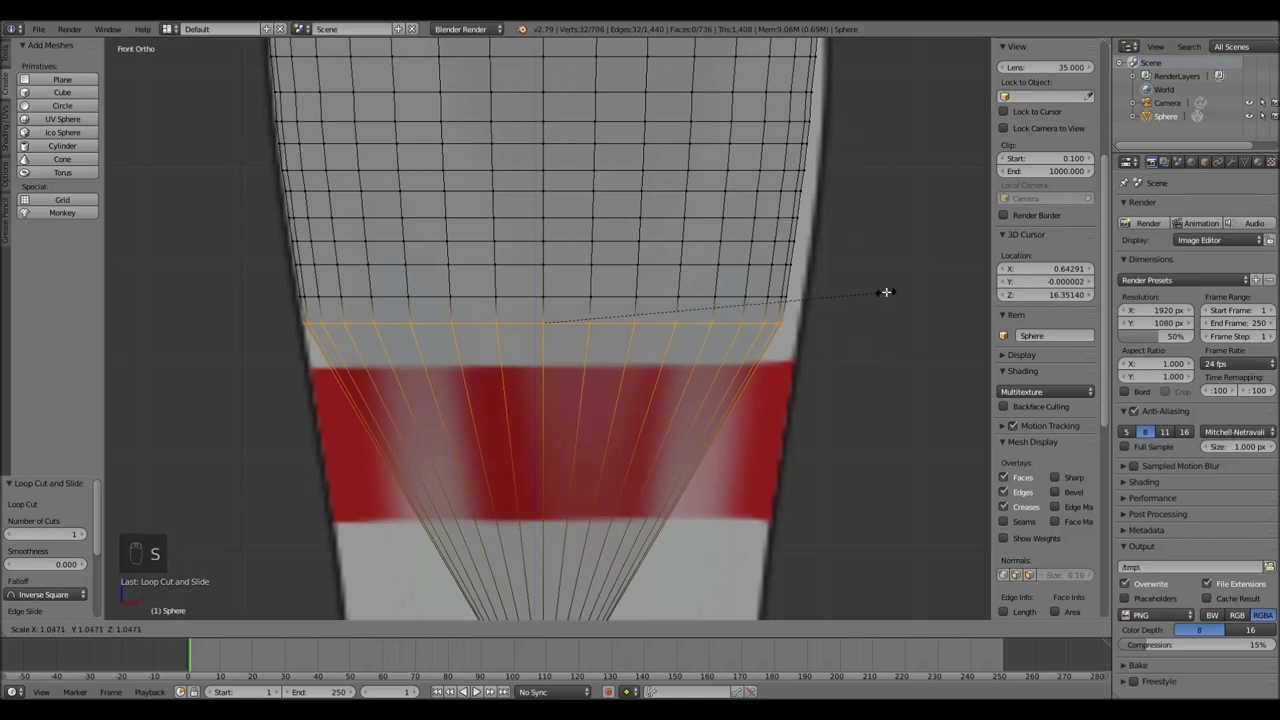
{"action": "key", "text": "ctrl+r"}
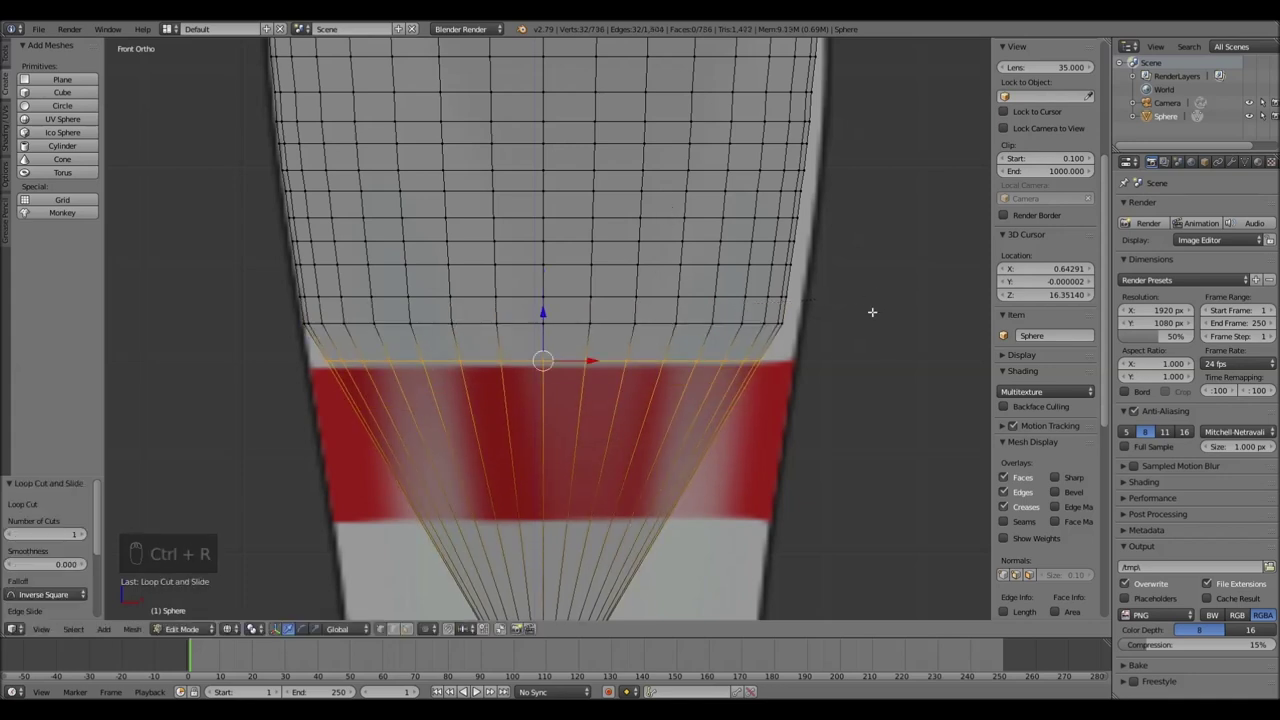
{"action": "key", "text": "s"}
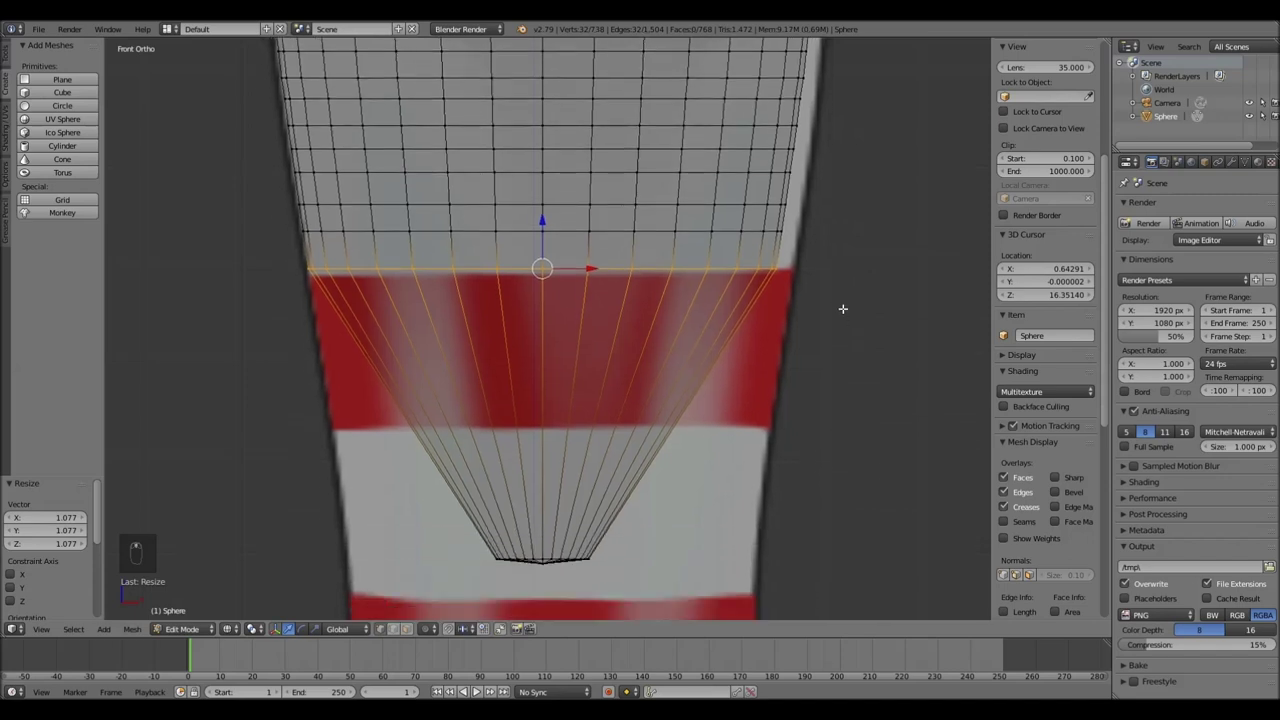
Insert edge loops across the pin's lower body and scale each to round the profile
{"action": "key", "text": "ctrl+r"}
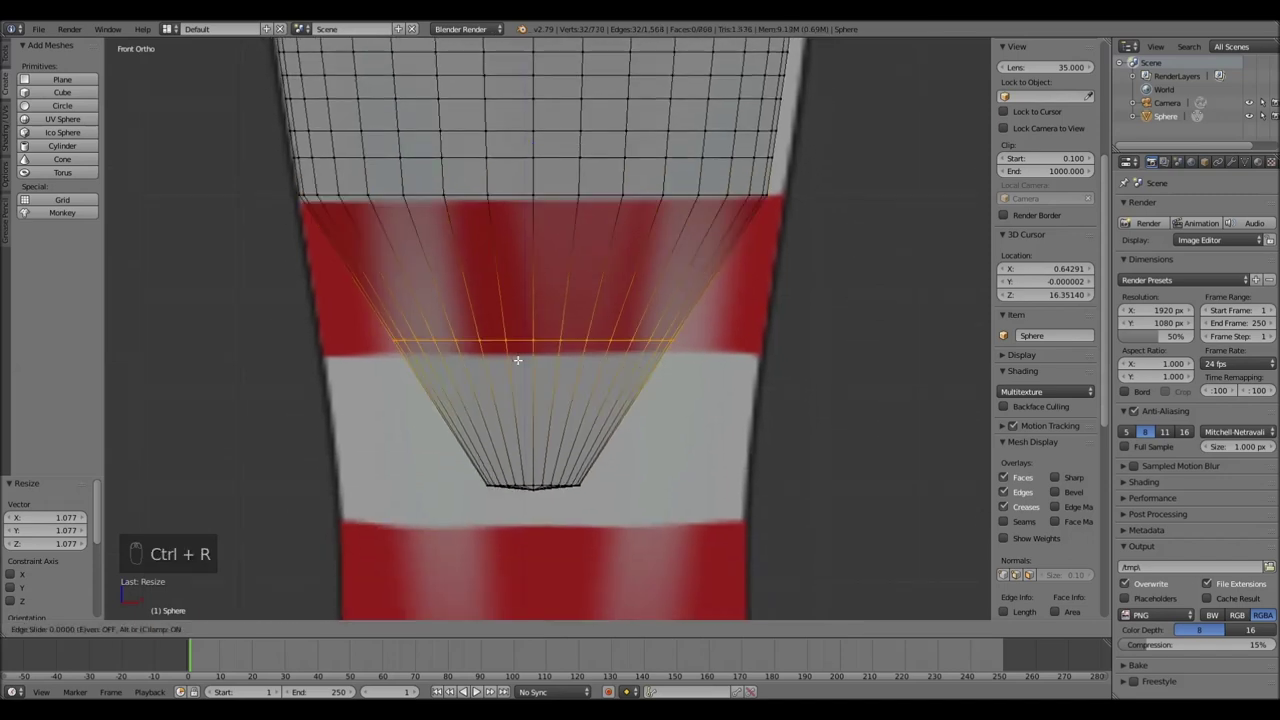
{"action": "key", "text": "s"}
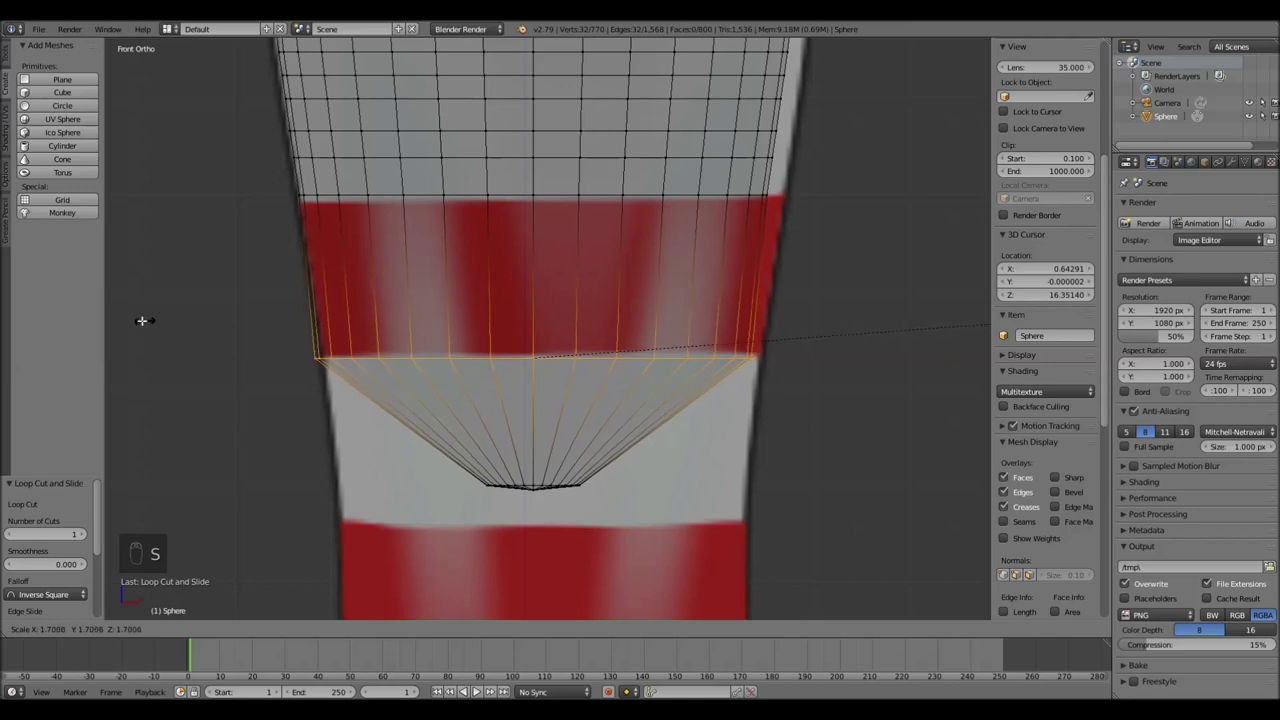
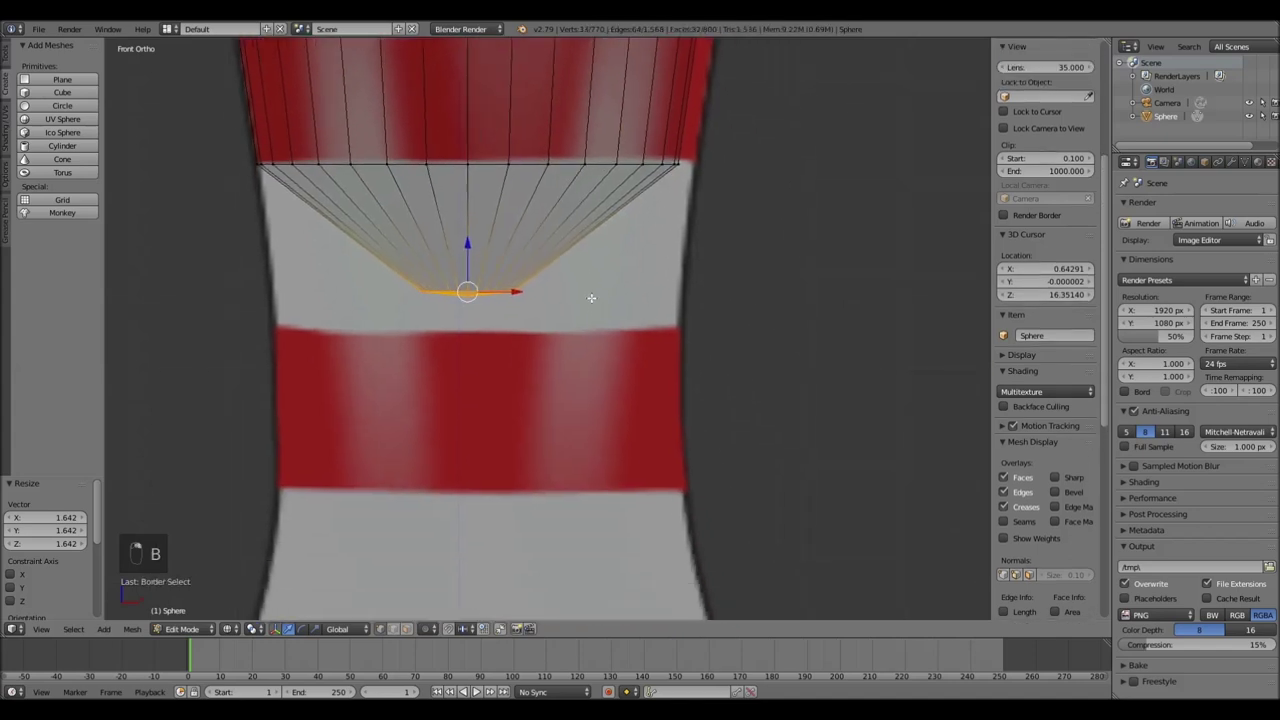
{"action": "key", "text": "ctrl+r"}
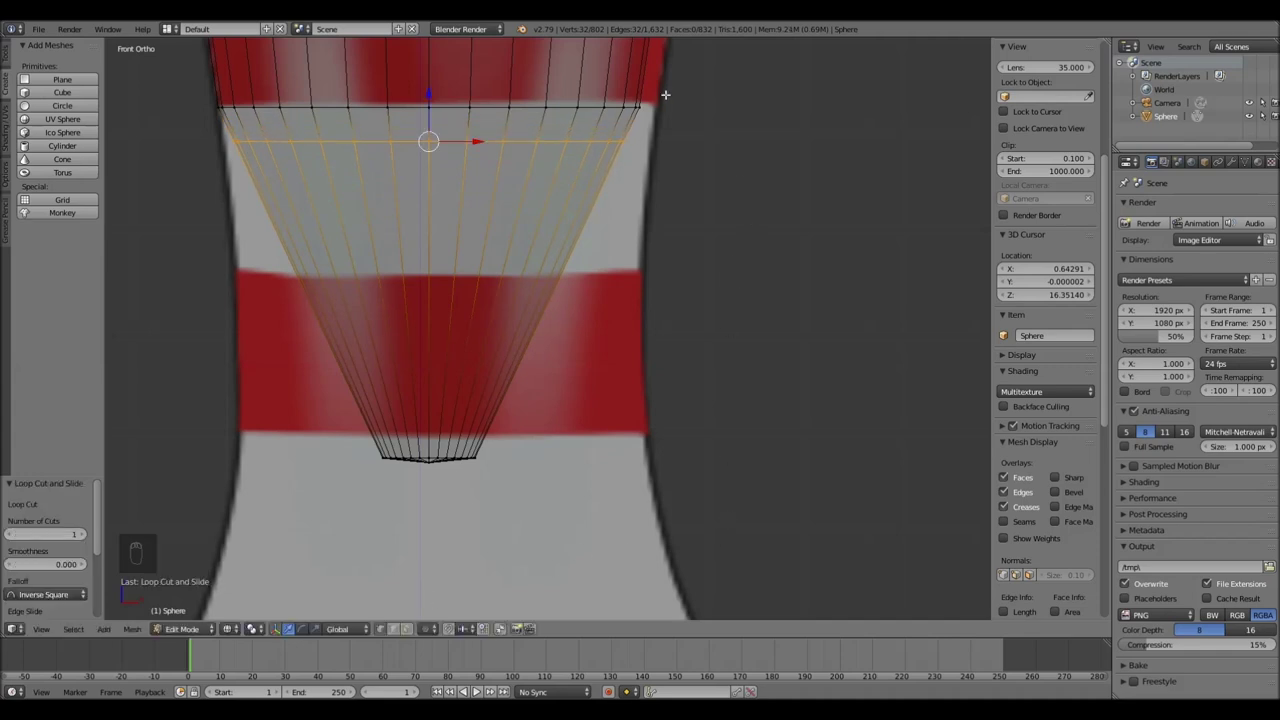
{"action": "key", "text": "s"}
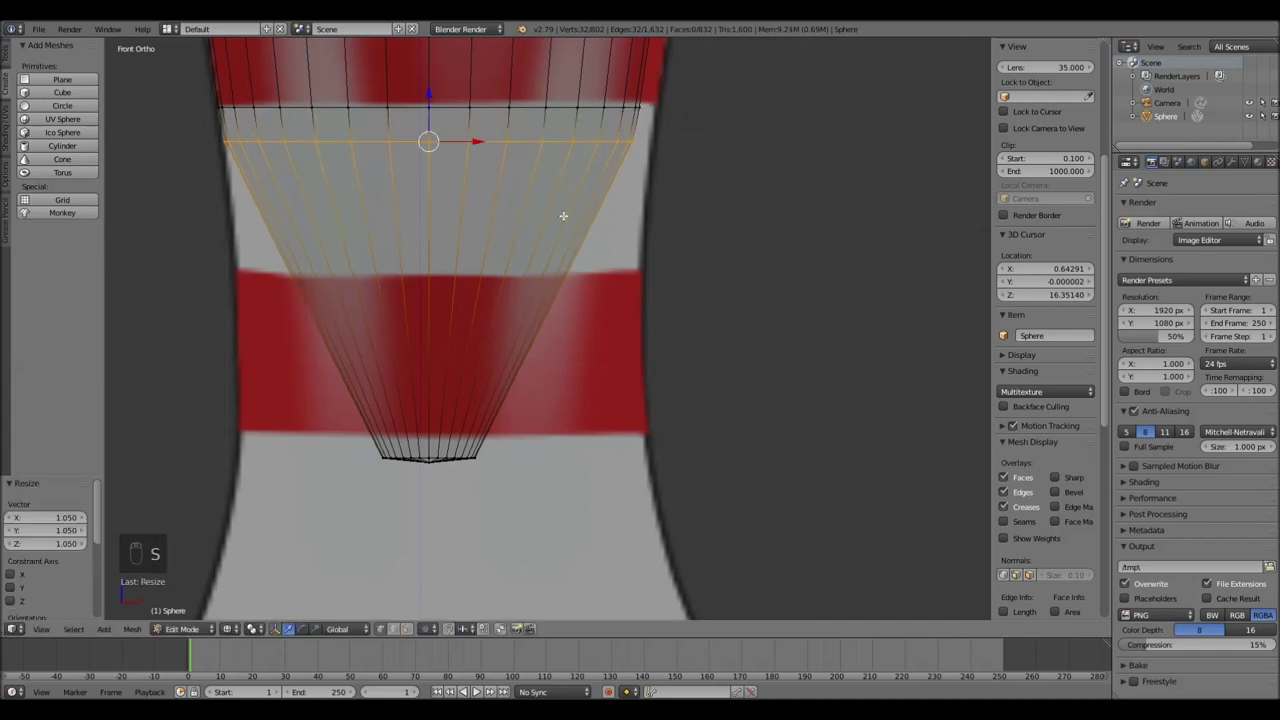
{"action": "key", "text": "ctrl+r"}
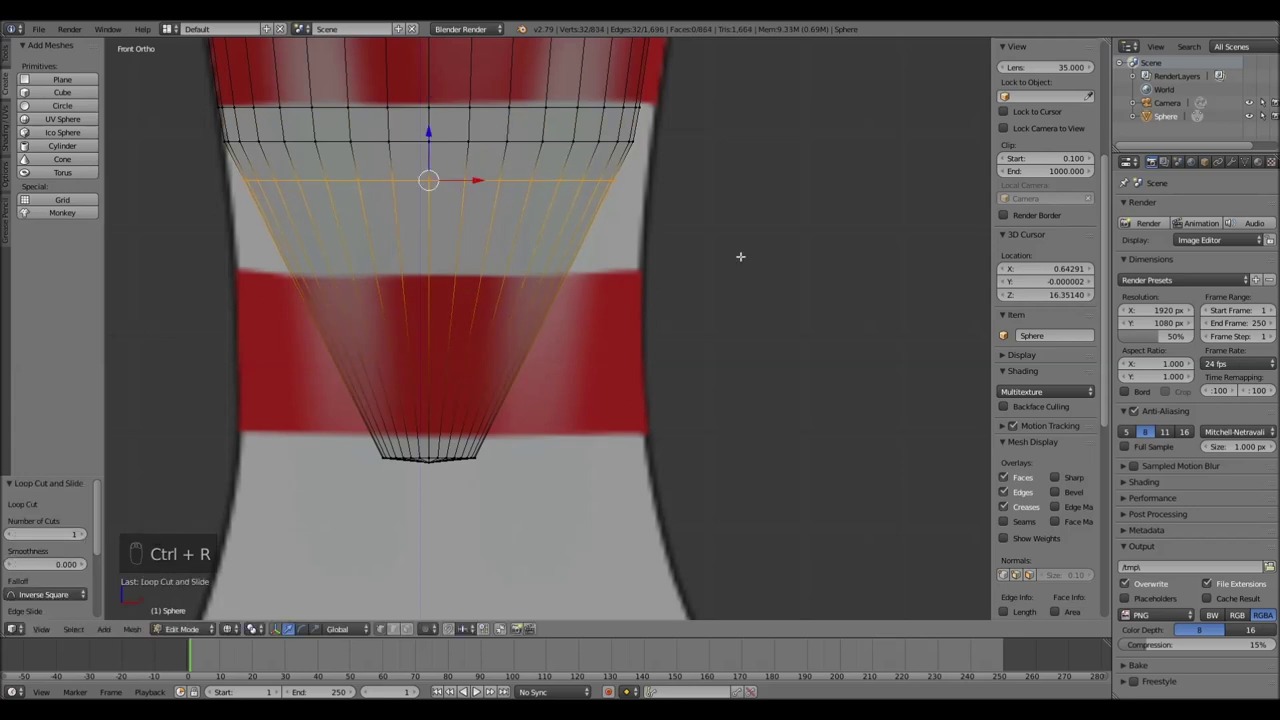
{"action": "key", "text": "s"}
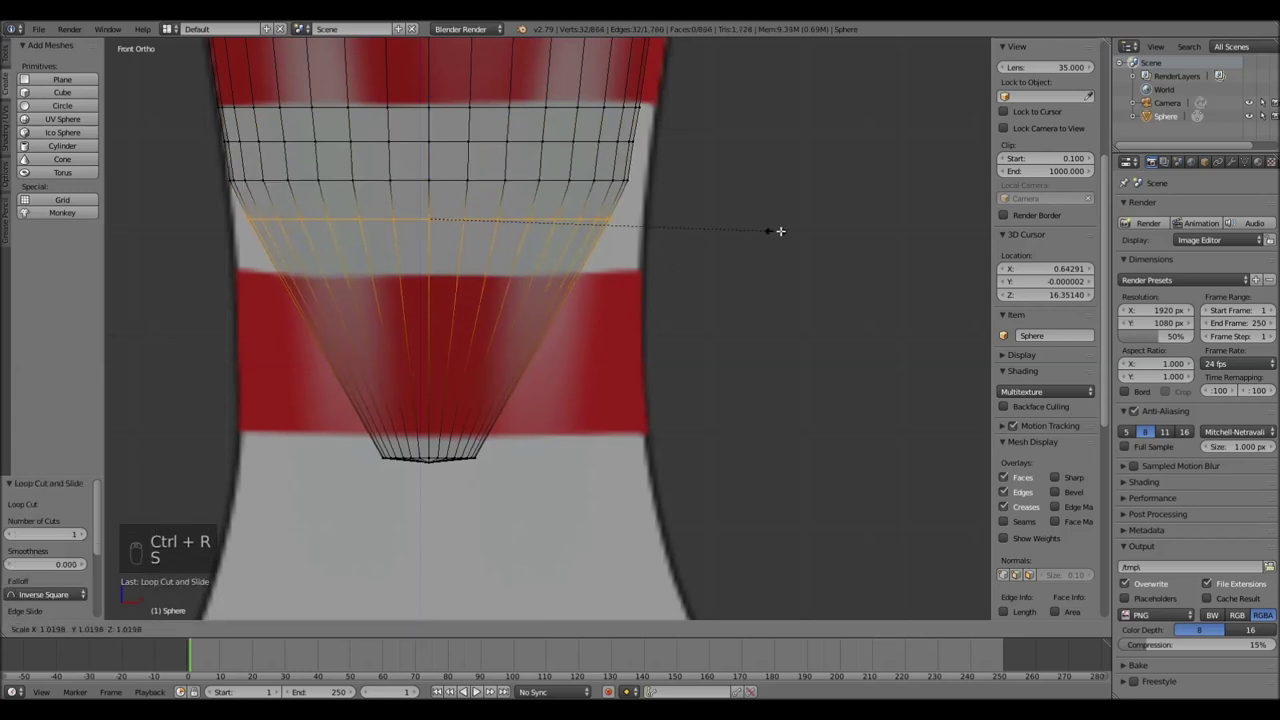
{"action": "key", "text": "ctrl+r"}
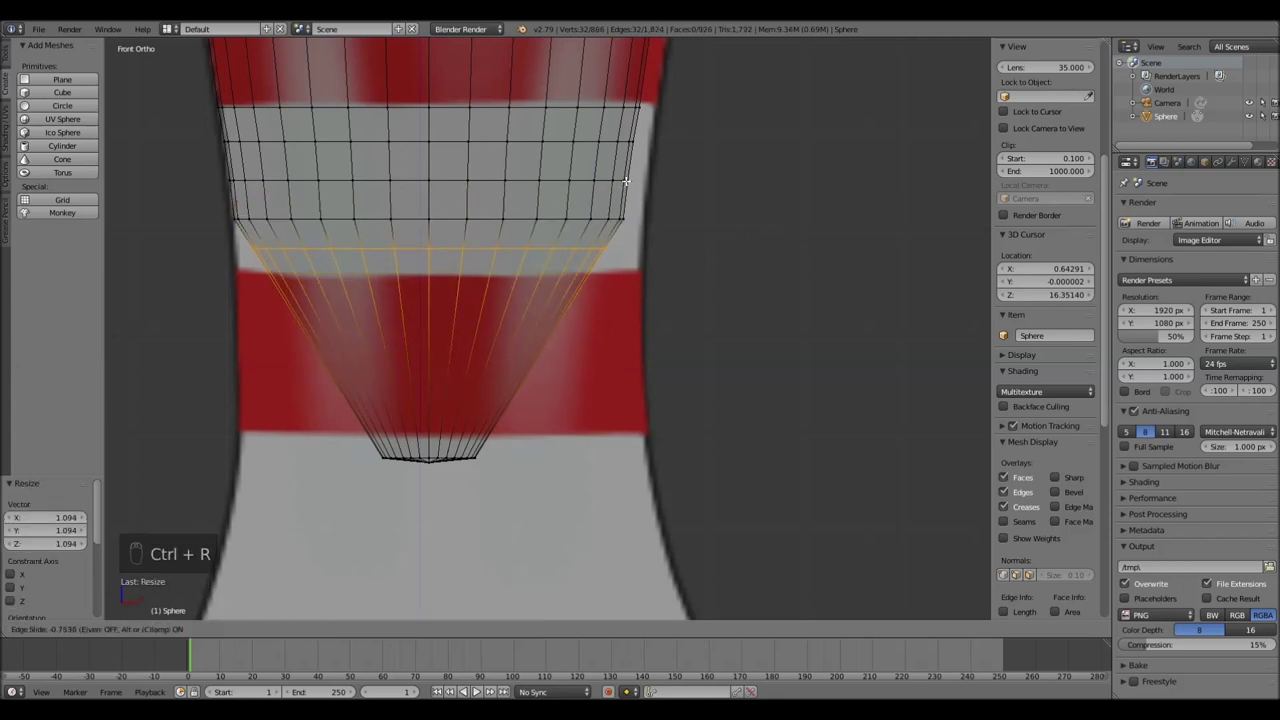
{"action": "key", "text": "s"}
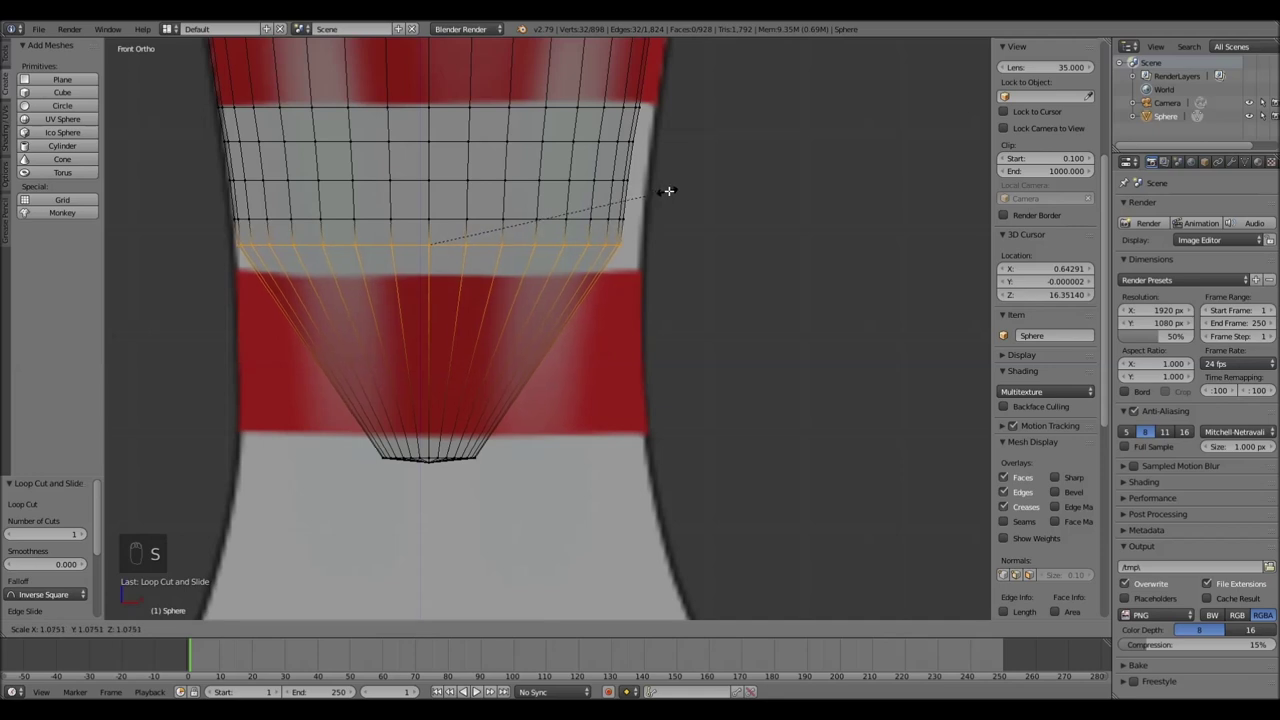
{"action": "key", "text": "ctrl+r"}
{"action": "key", "text": "s"}
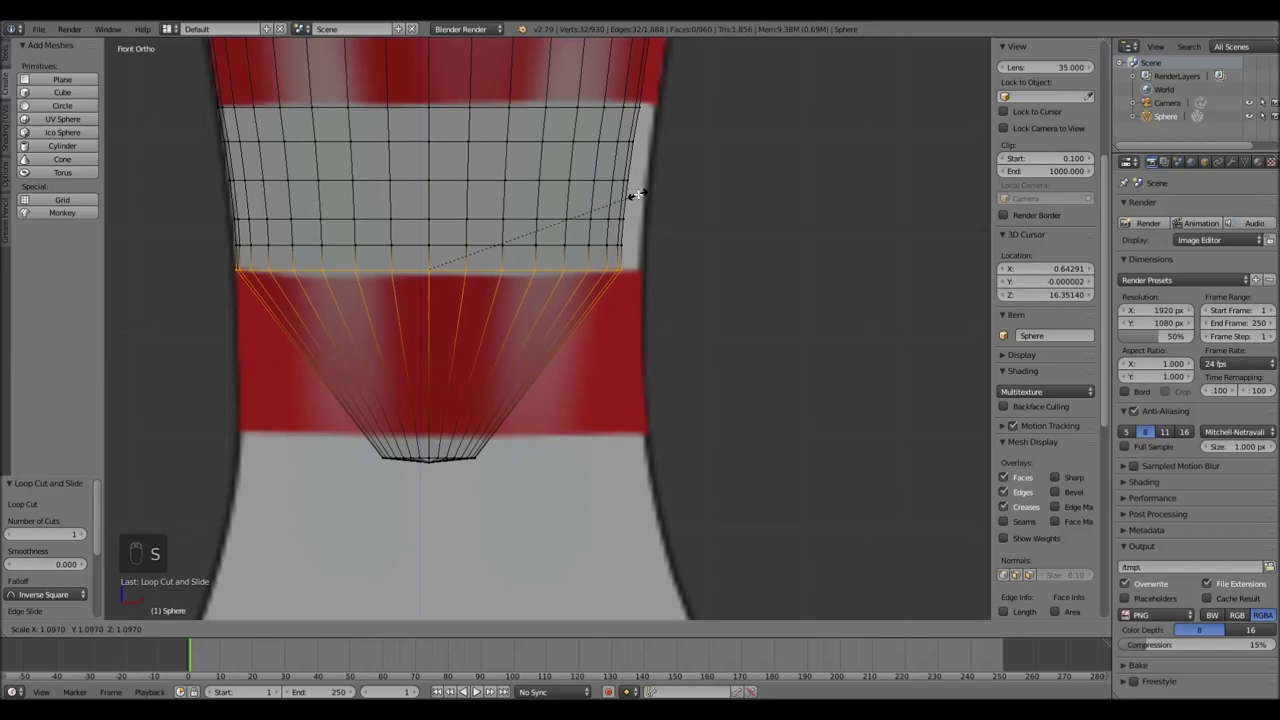
Add loops through the red stripe band, slightly shrinking them to the silhouette
{"action": "key", "text": "ctrl+r"}
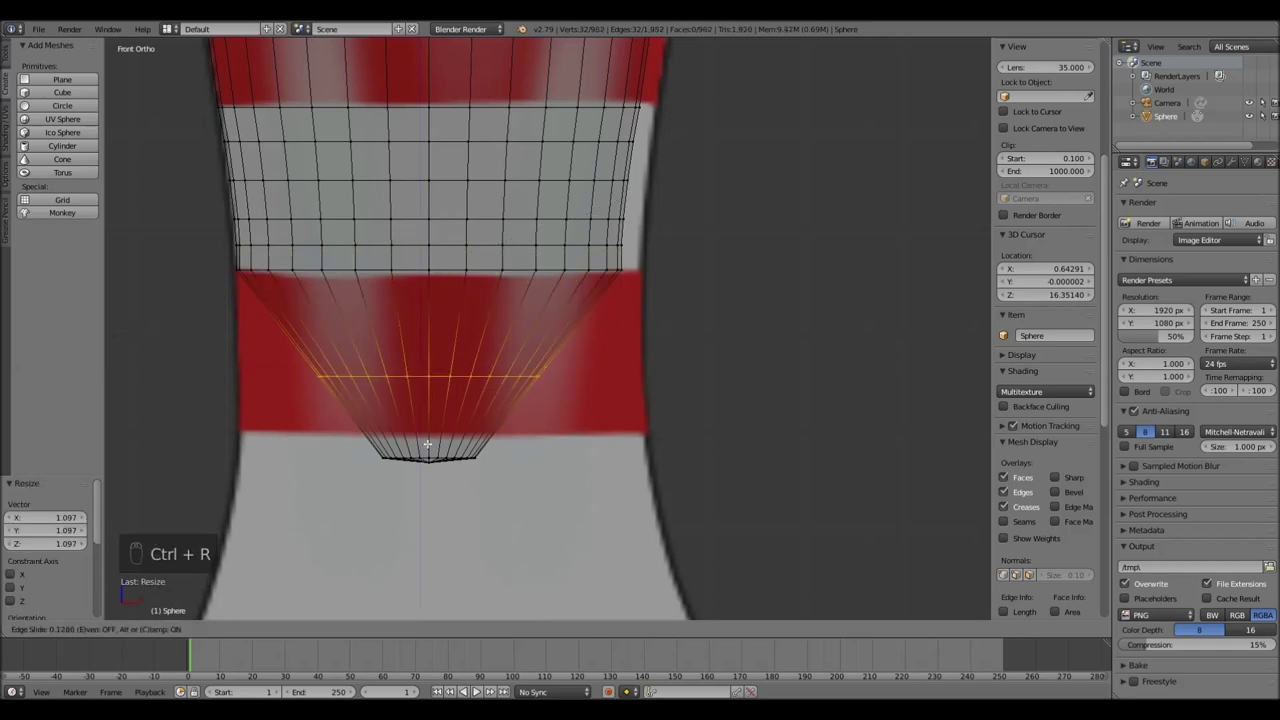
{"action": "key", "text": "s"}
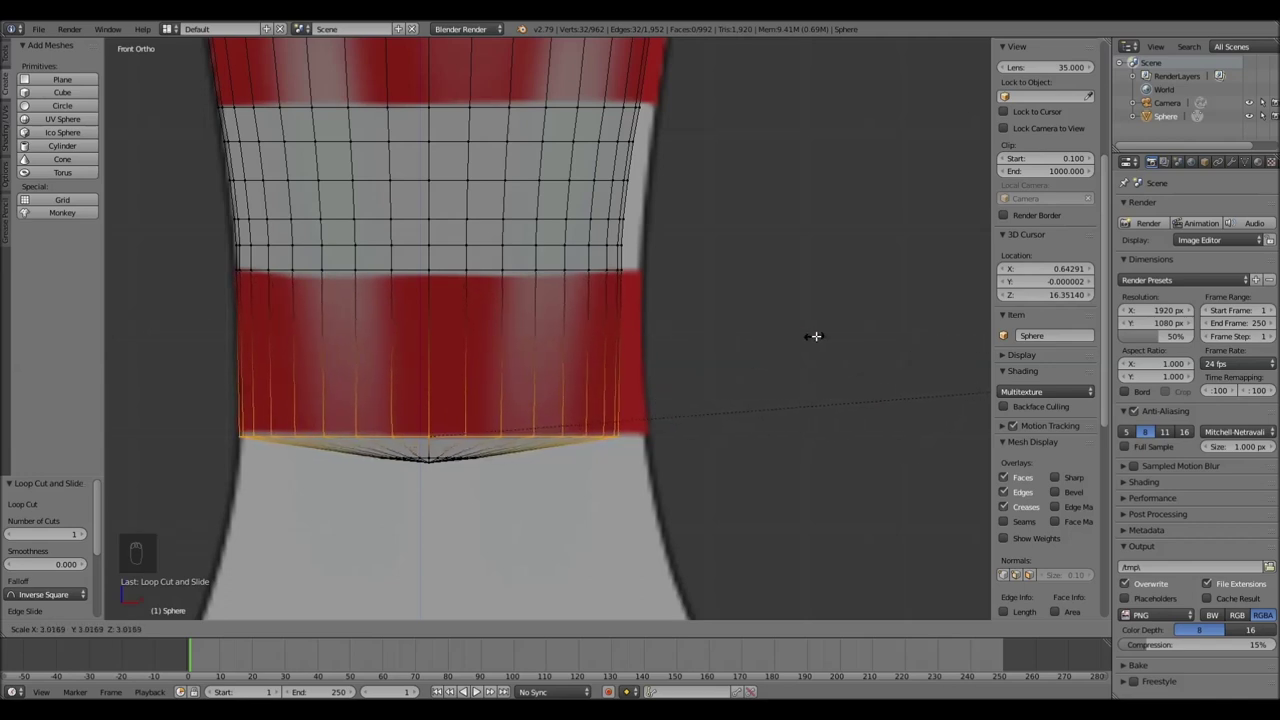
{"action": "key", "text": "ctrl+r"}
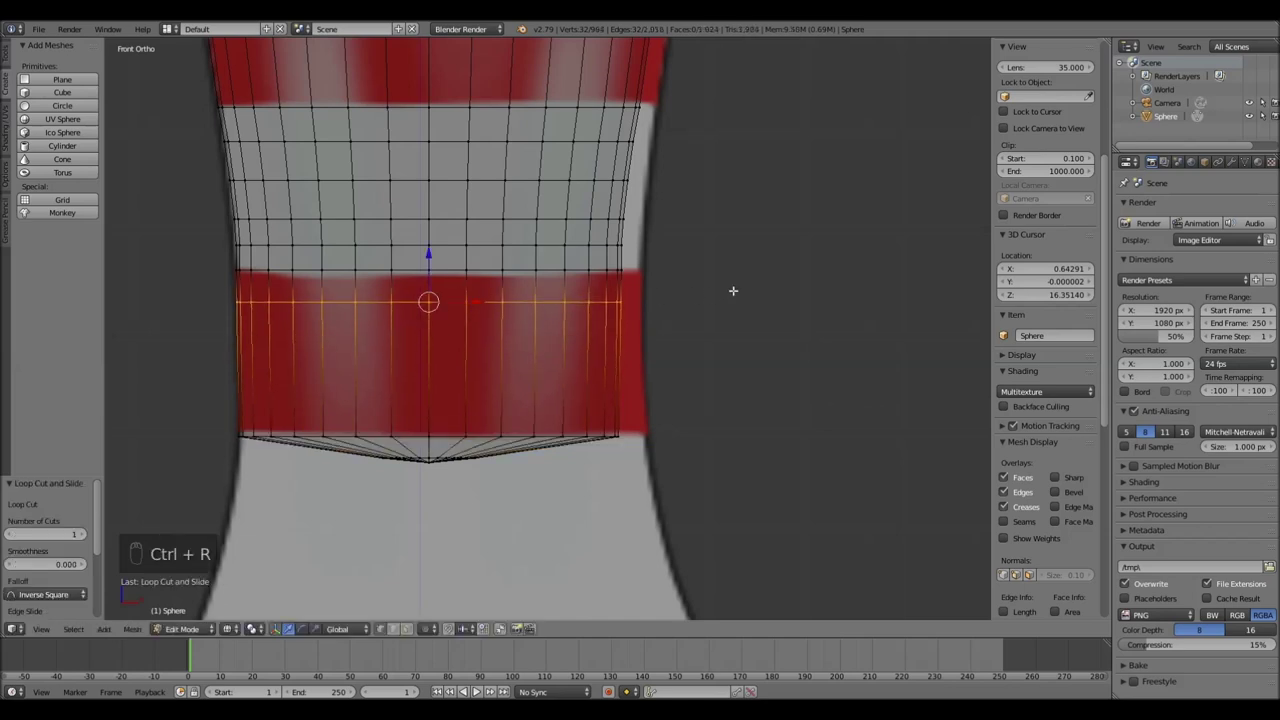
{"action": "key", "text": "s"}
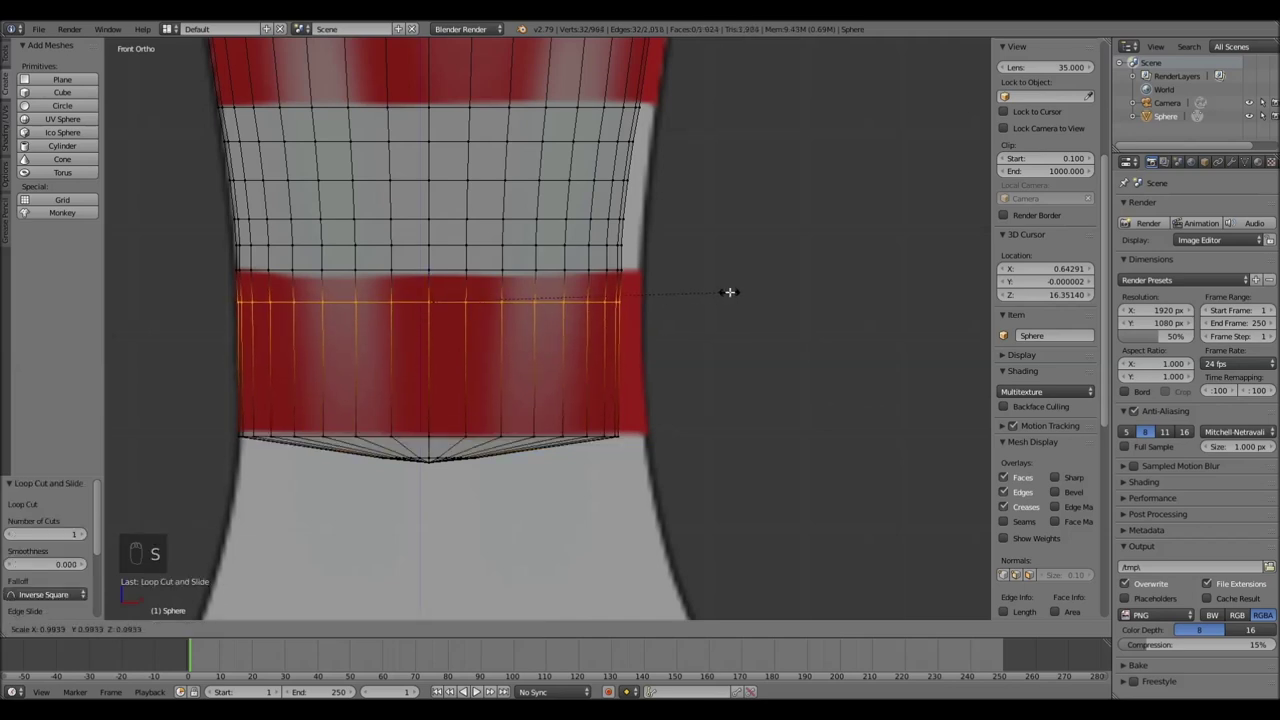
{"action": "key", "text": "ctrl+r"}
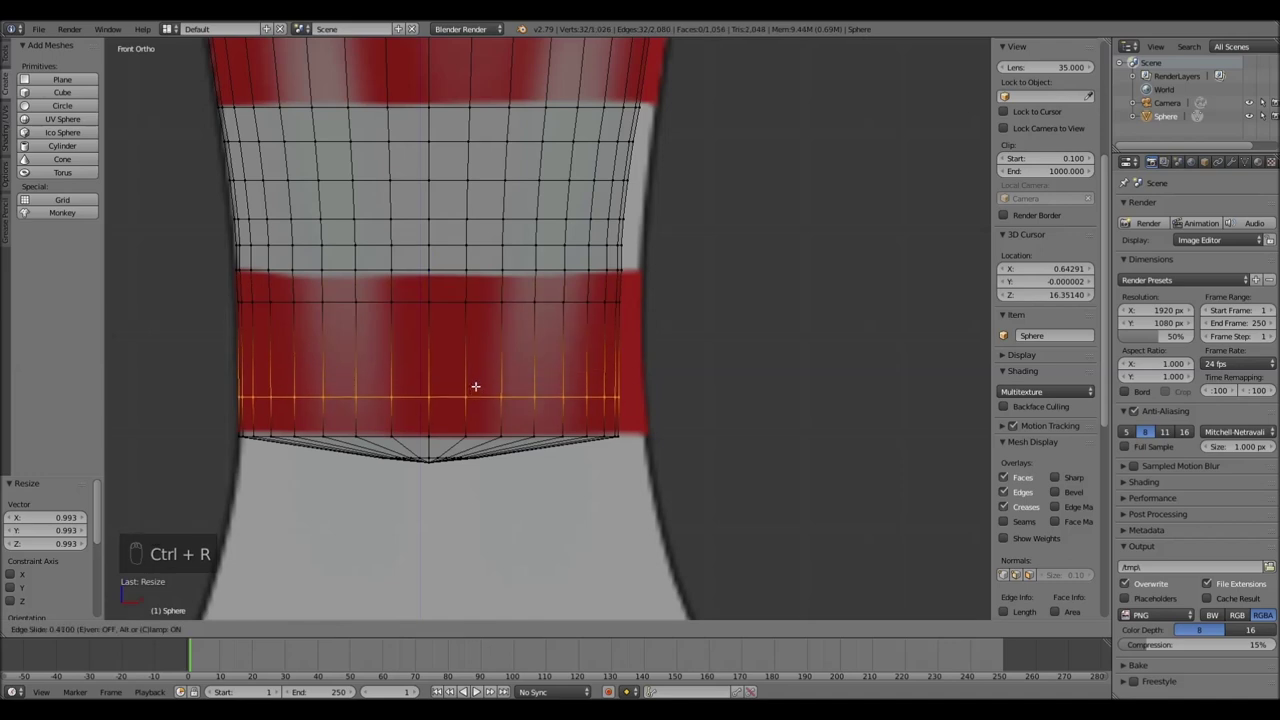
{"action": "key", "text": "s"}
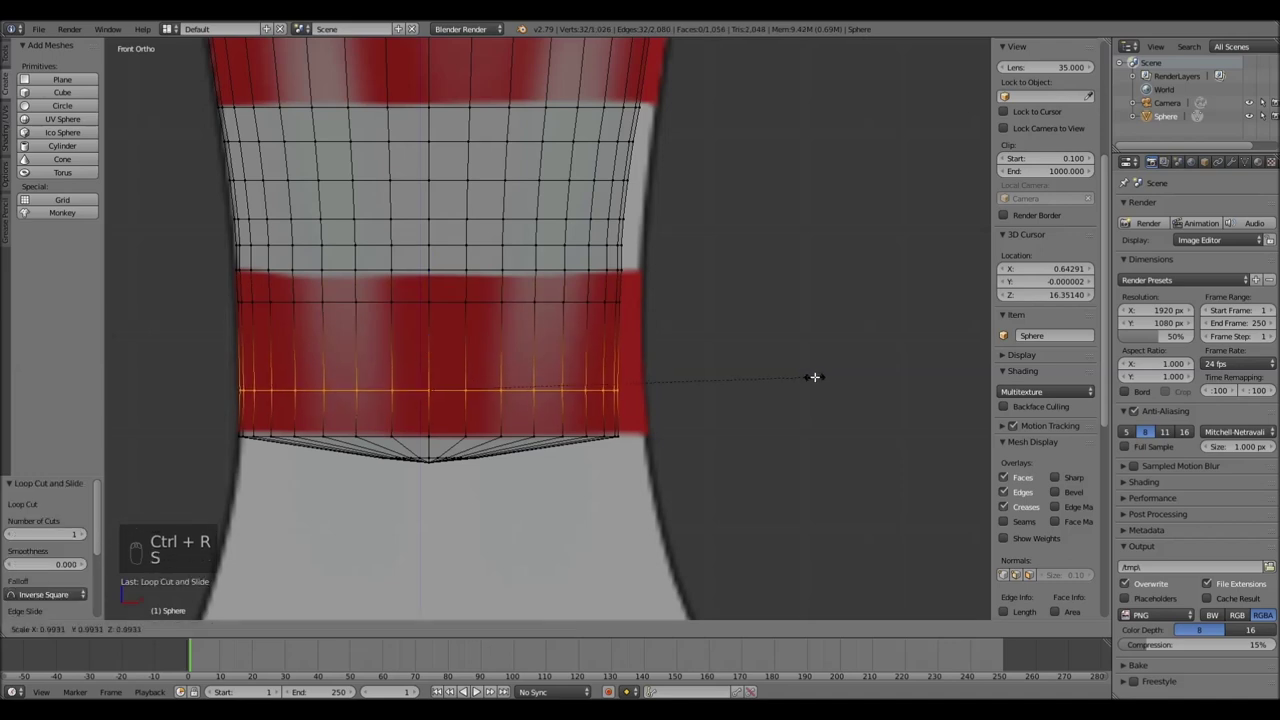
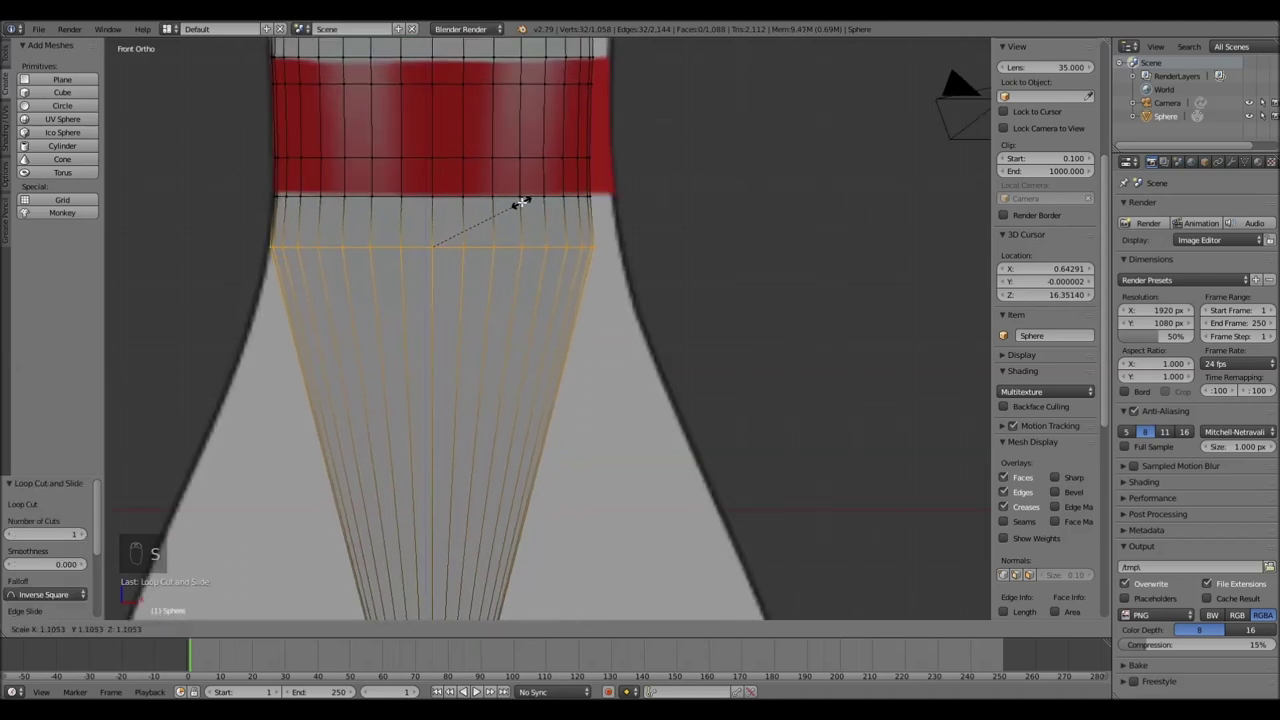
Cut loops below the red band and widen each so the neck flares outward
{"action": "key", "text": "ctrl+r"}
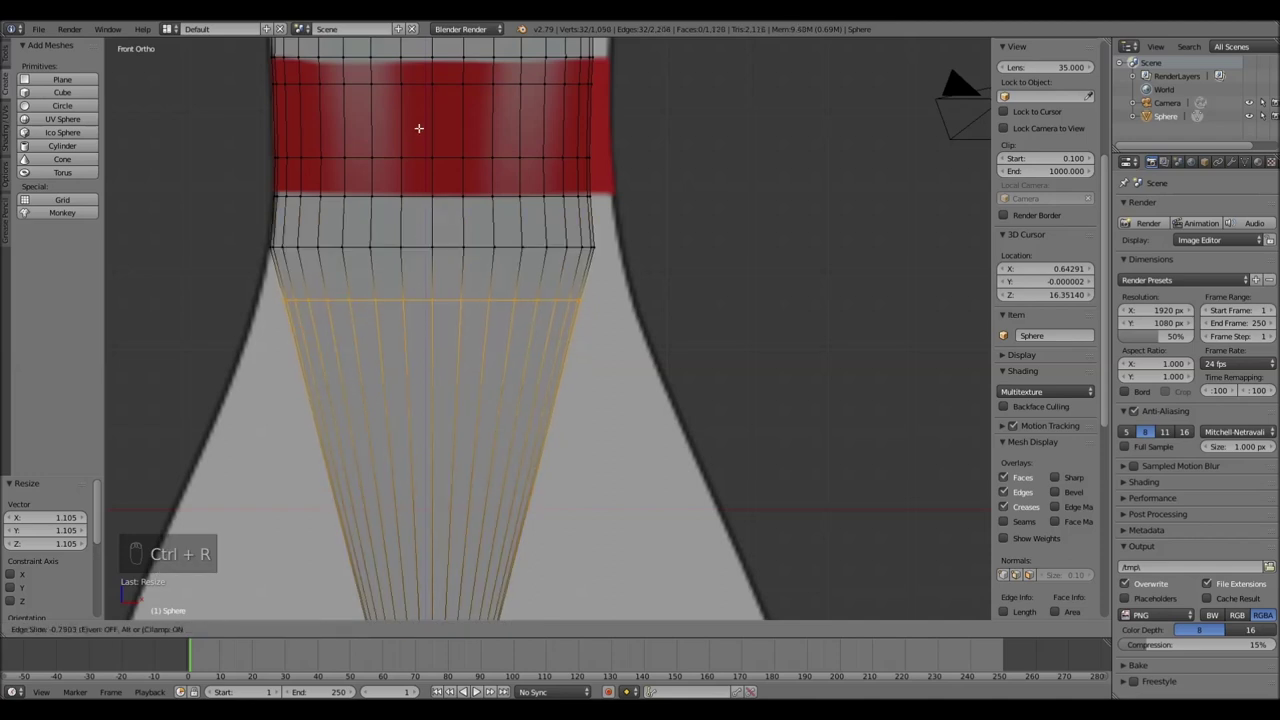
{"action": "key", "text": "s"}
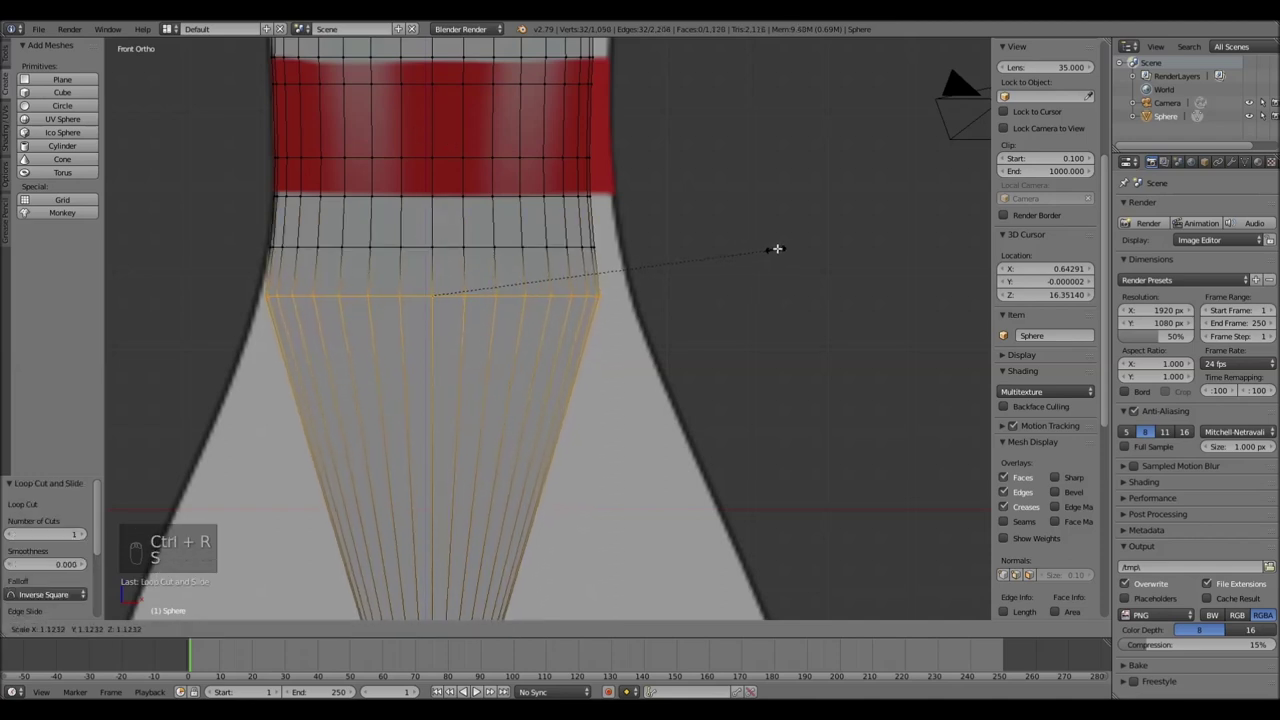
{"action": "key", "text": "ctrl+r"}
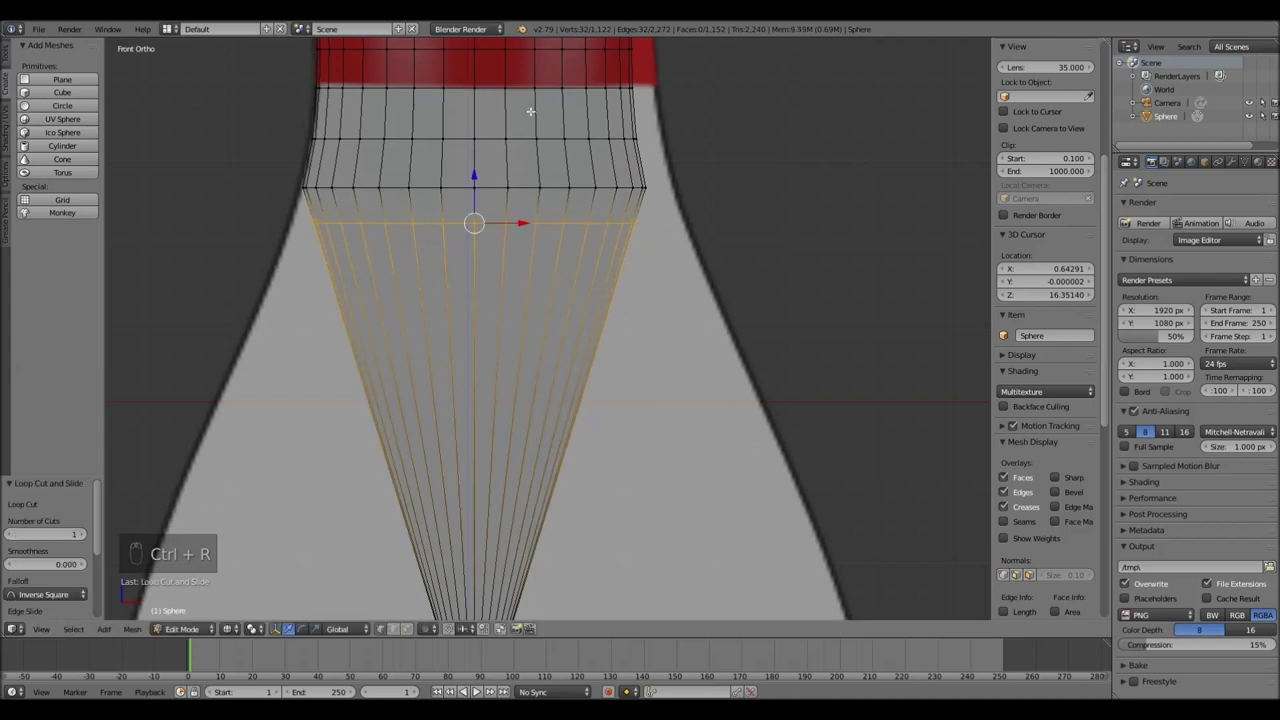
{"action": "key", "text": "s"}
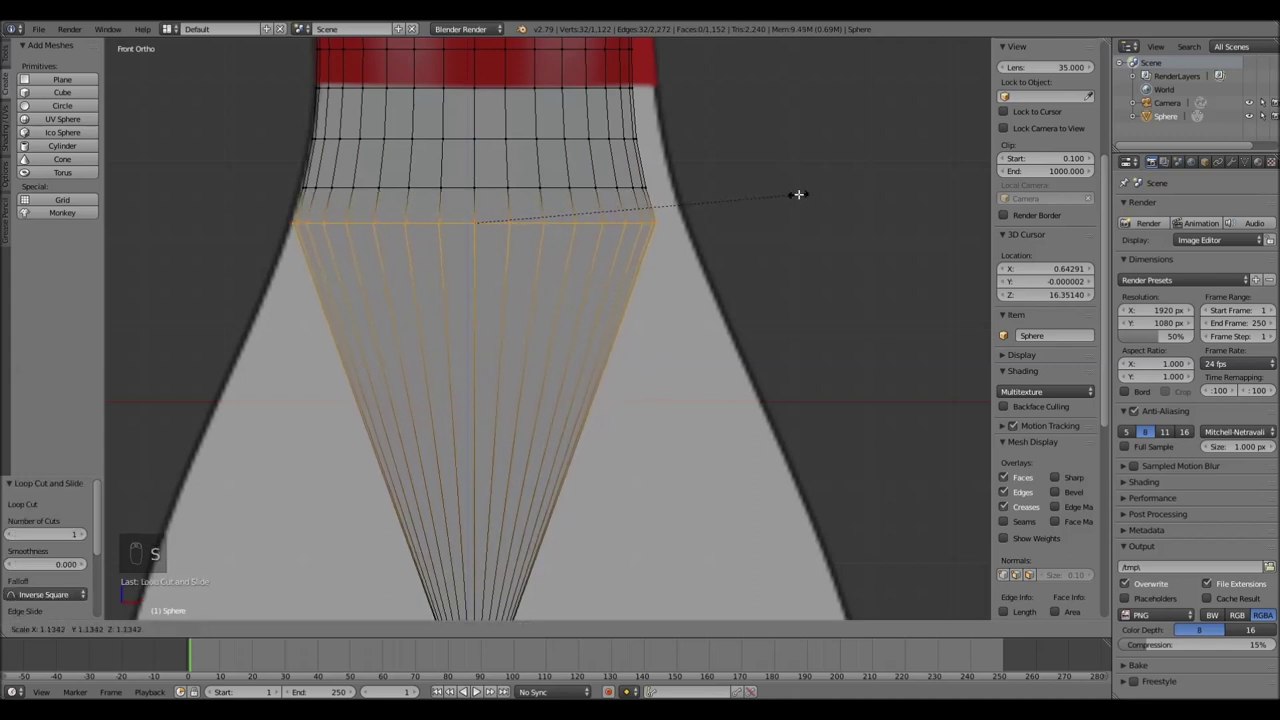
{"action": "key", "text": "ctrl+r"}
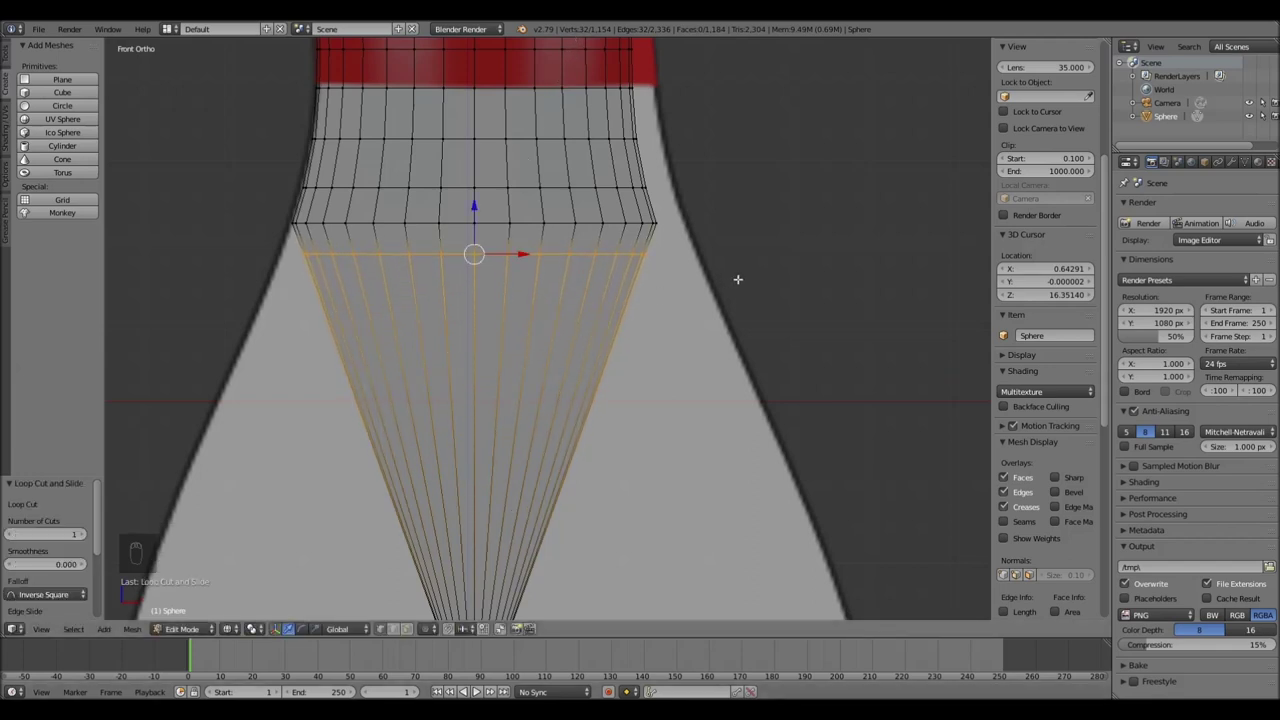
{"action": "key", "text": "s"}
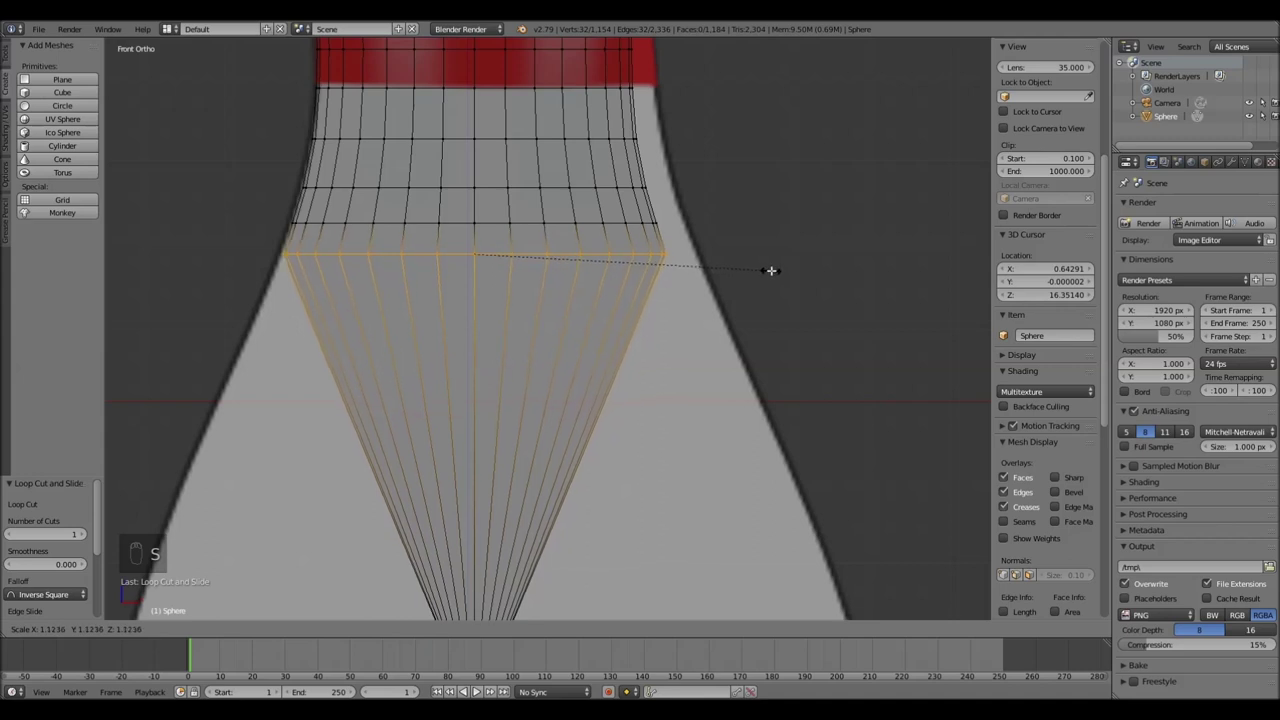
{"action": "key", "text": "ctrl+r"}
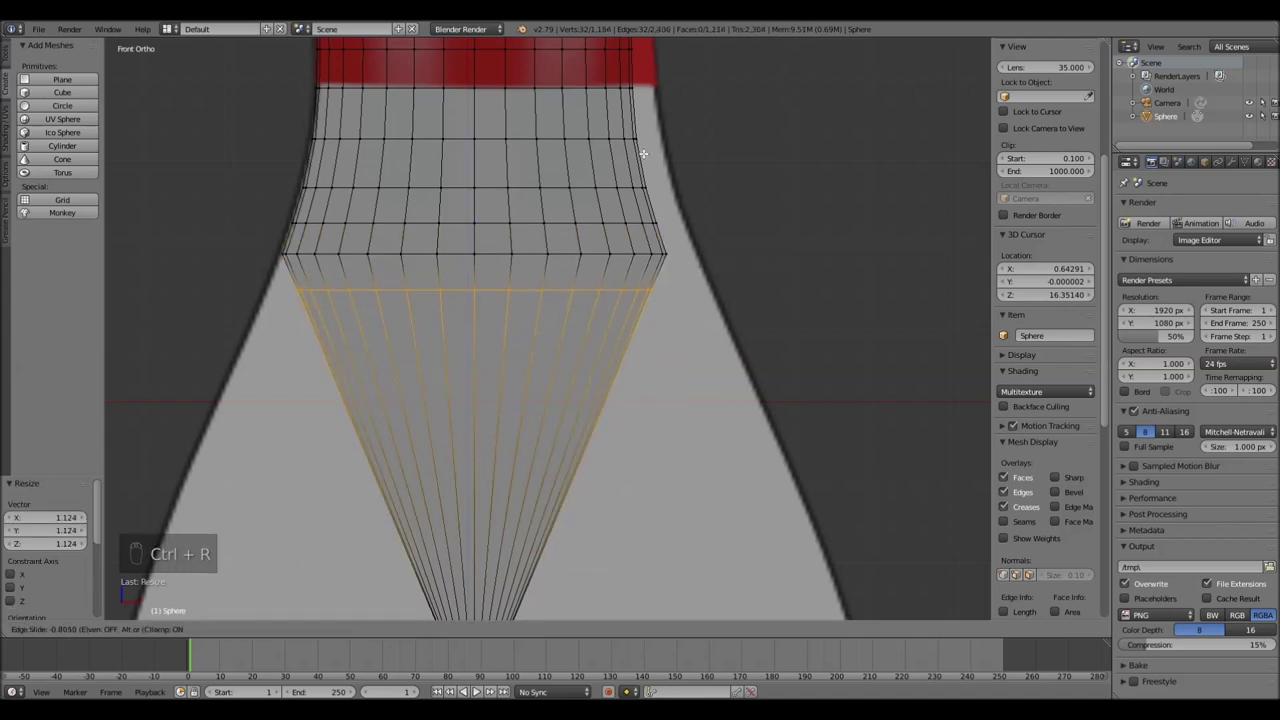
{"action": "key", "text": "s"}
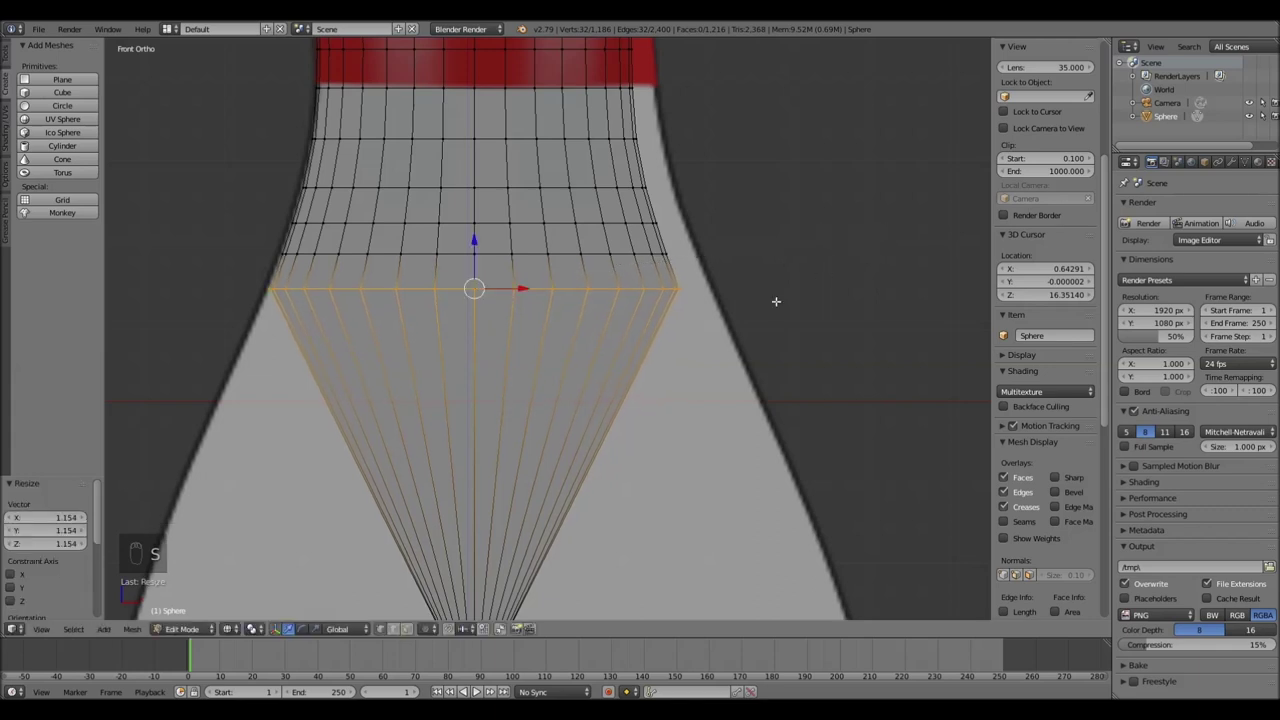
{"action": "key", "text": "ctrl+e"}
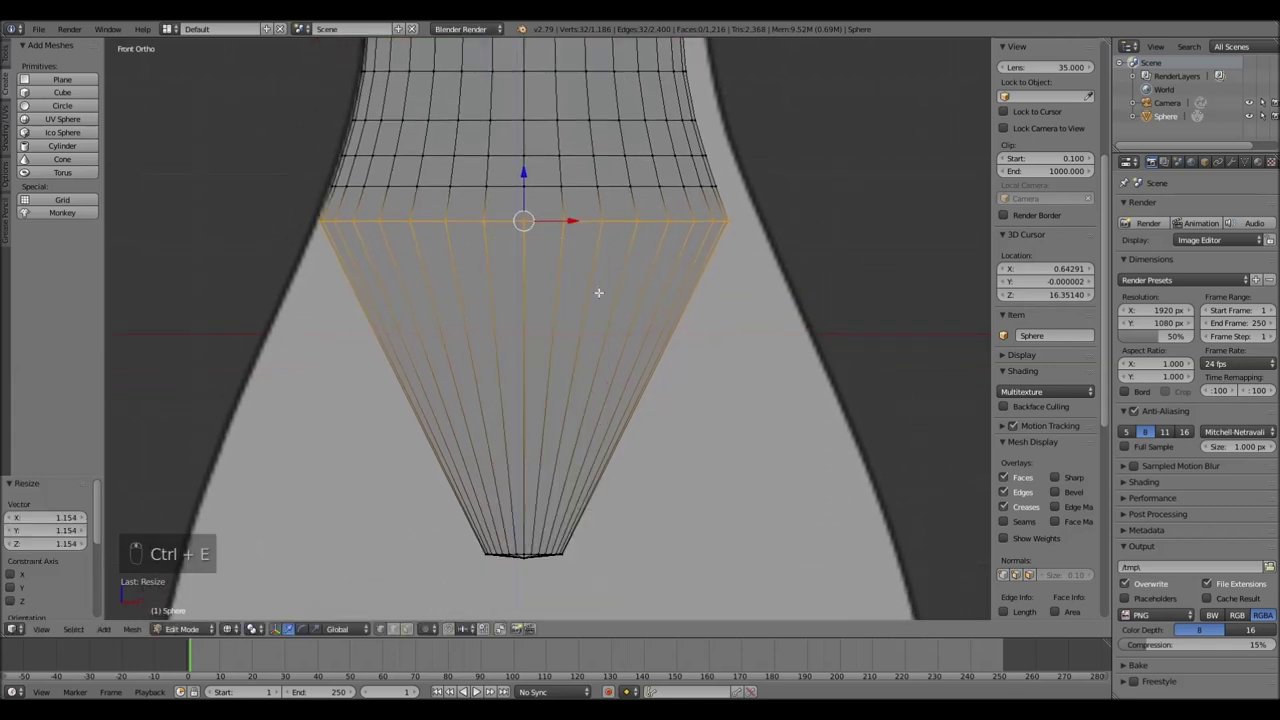
Add four loops across the lower cone, each scaled outward to bulge the body
{"action": "key", "text": "ctrl+r"}
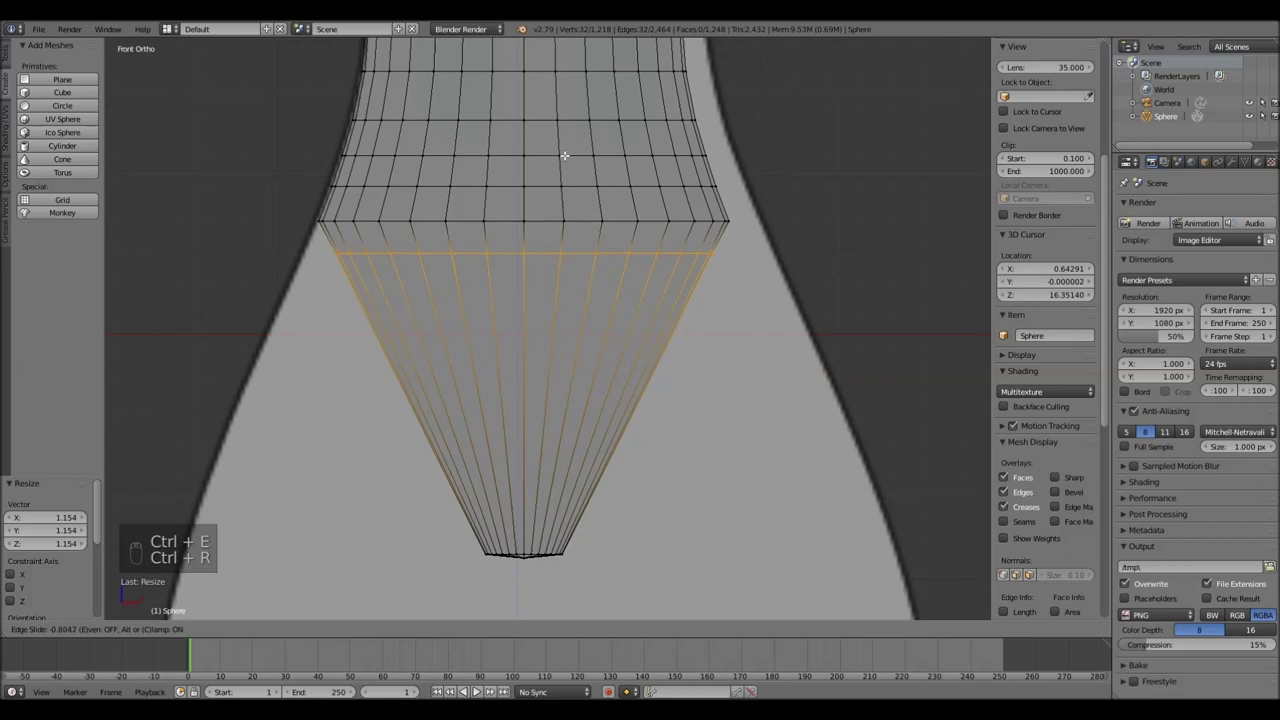
{"action": "key", "text": "s"}
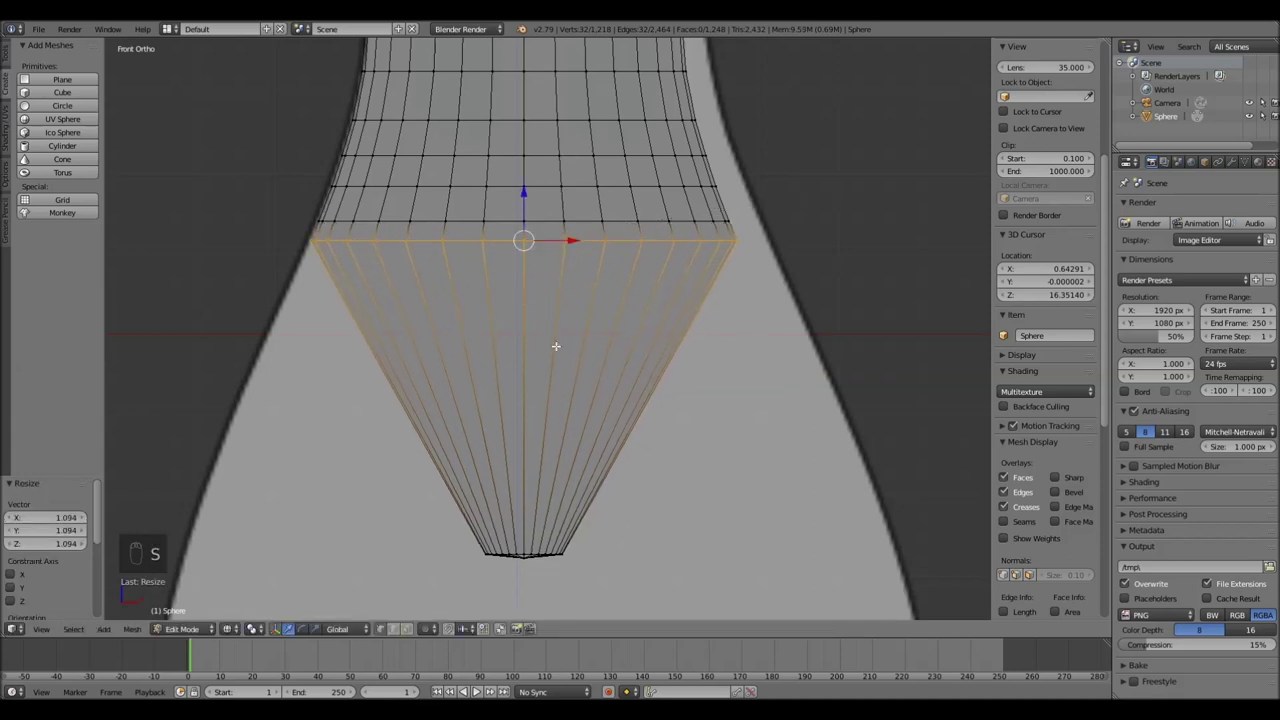
{"action": "key", "text": "ctrl+r"}
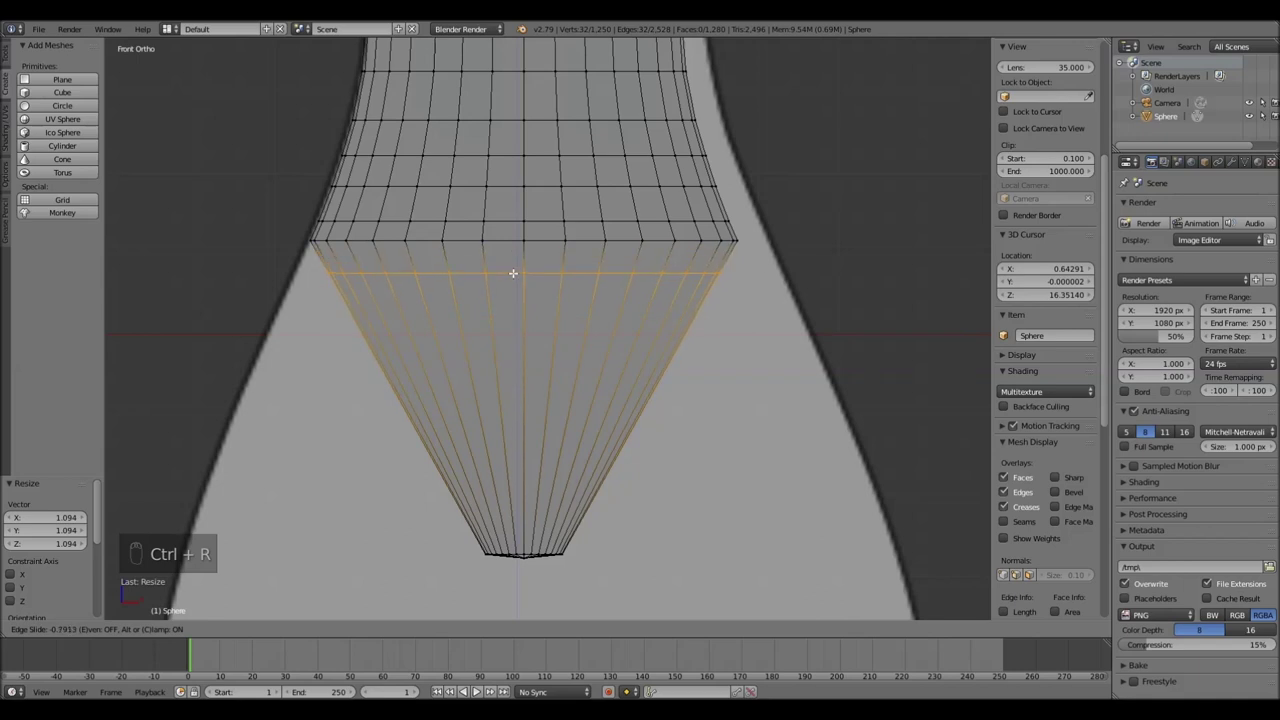
{"action": "key", "text": "s"}
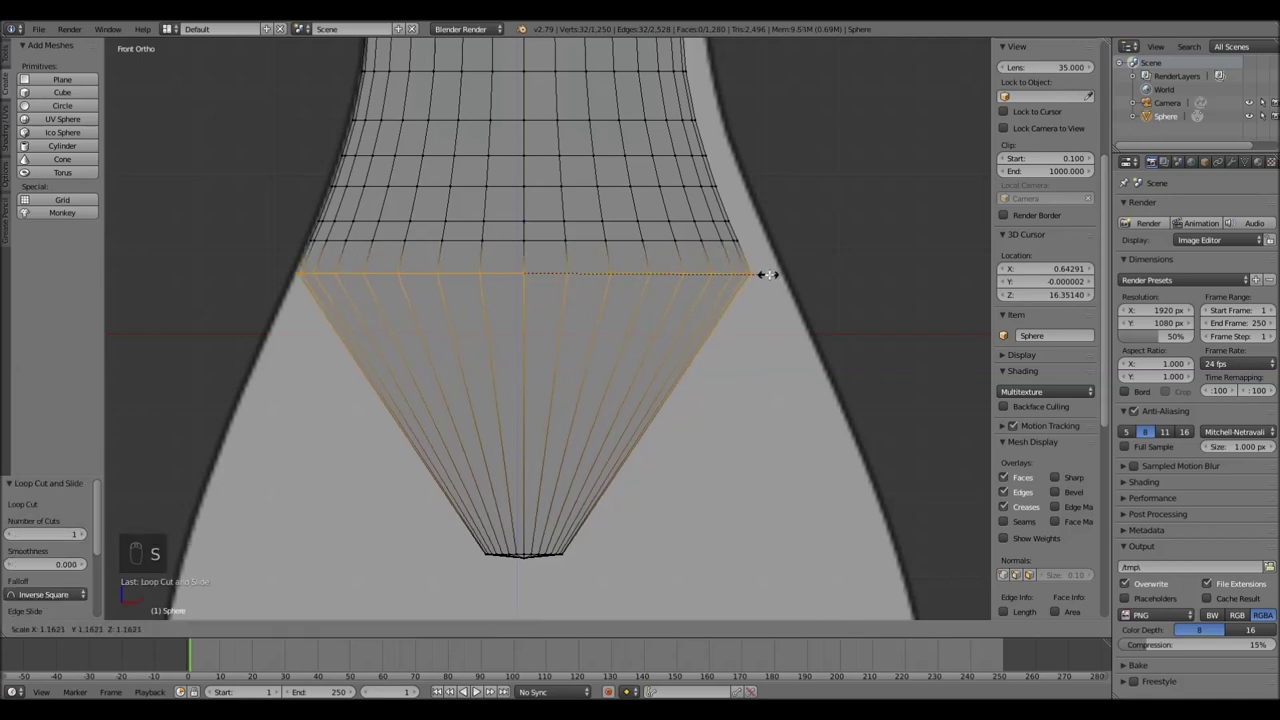
{"action": "key", "text": "ctrl+r"}
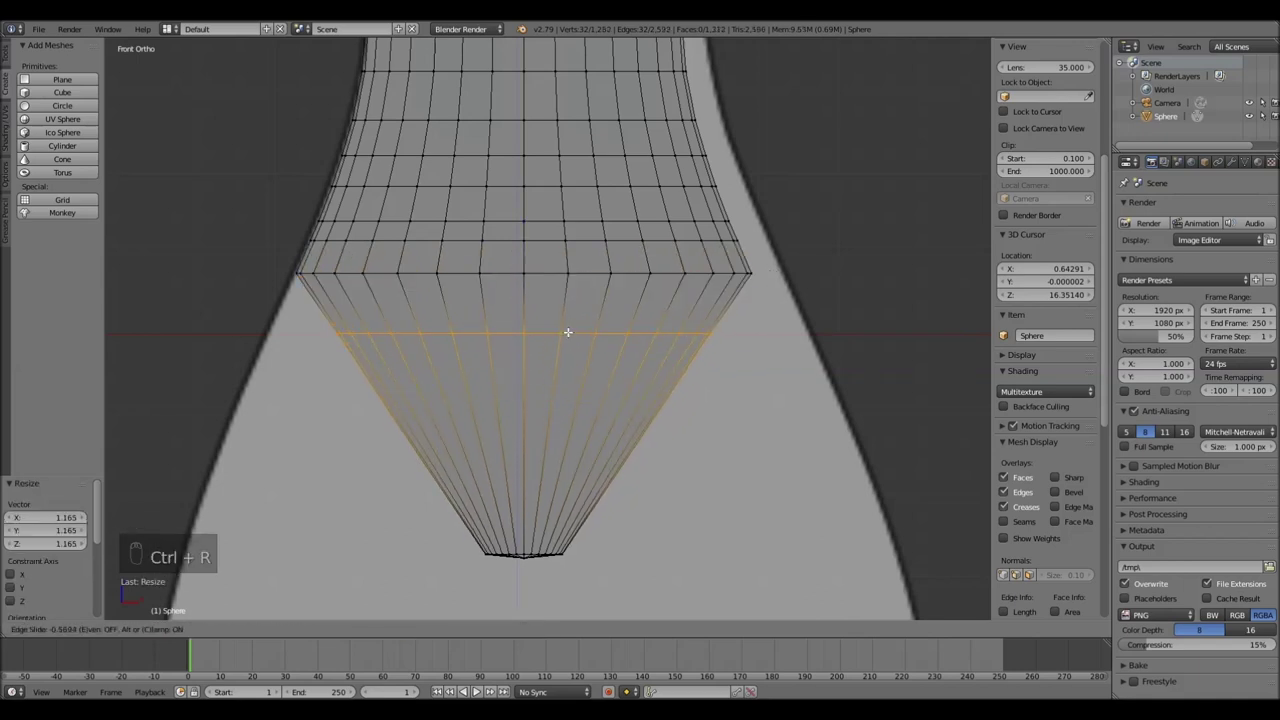
{"action": "key", "text": "s"}
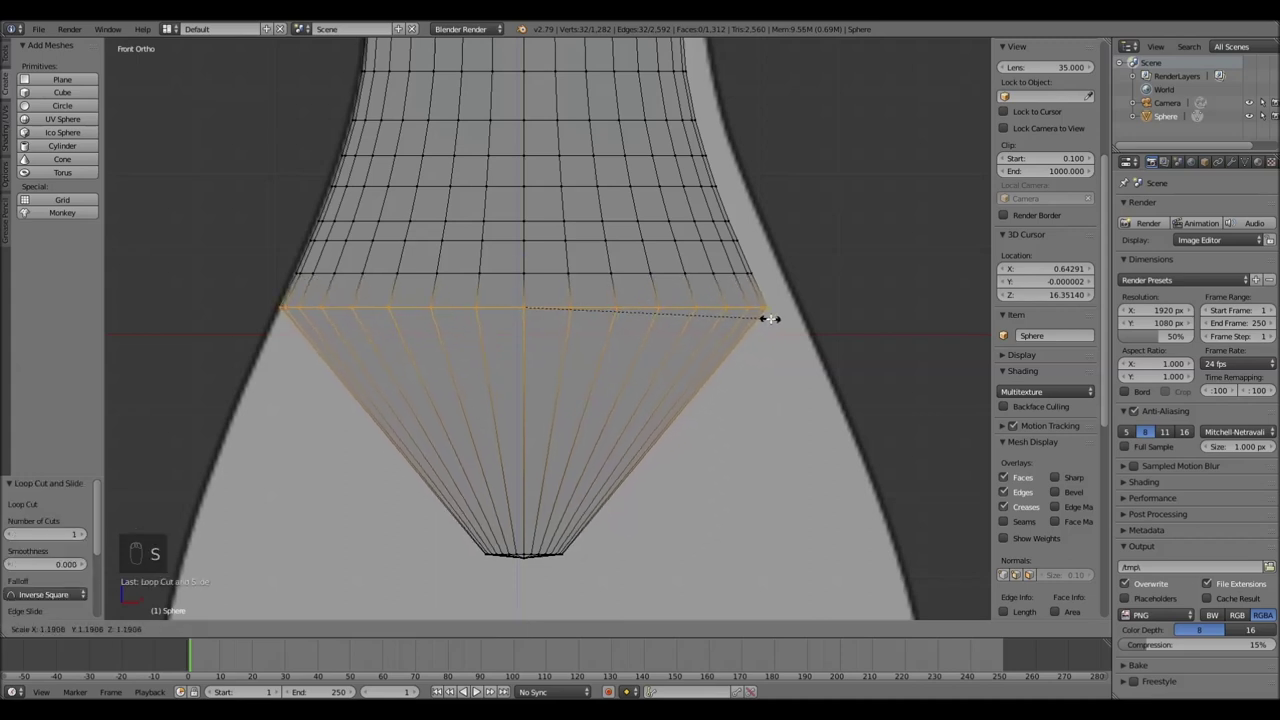
{"action": "key", "text": "ctrl+r"}
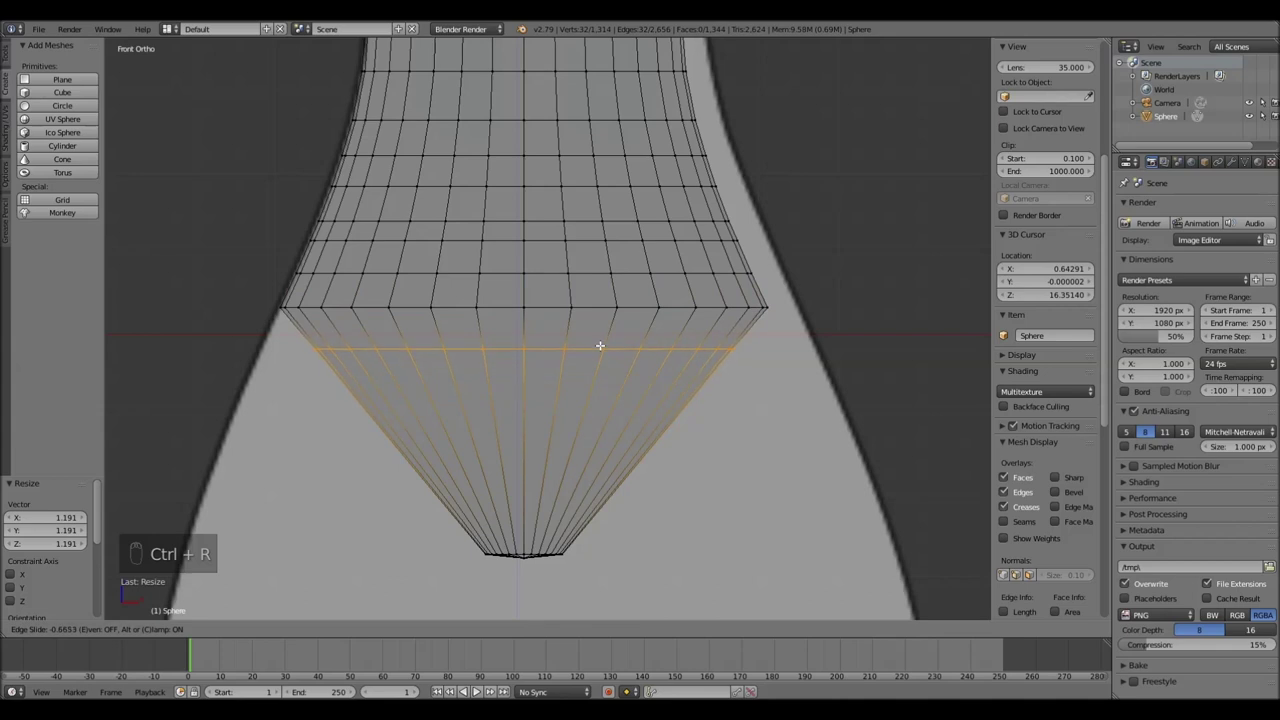
{"action": "key", "text": "s"}
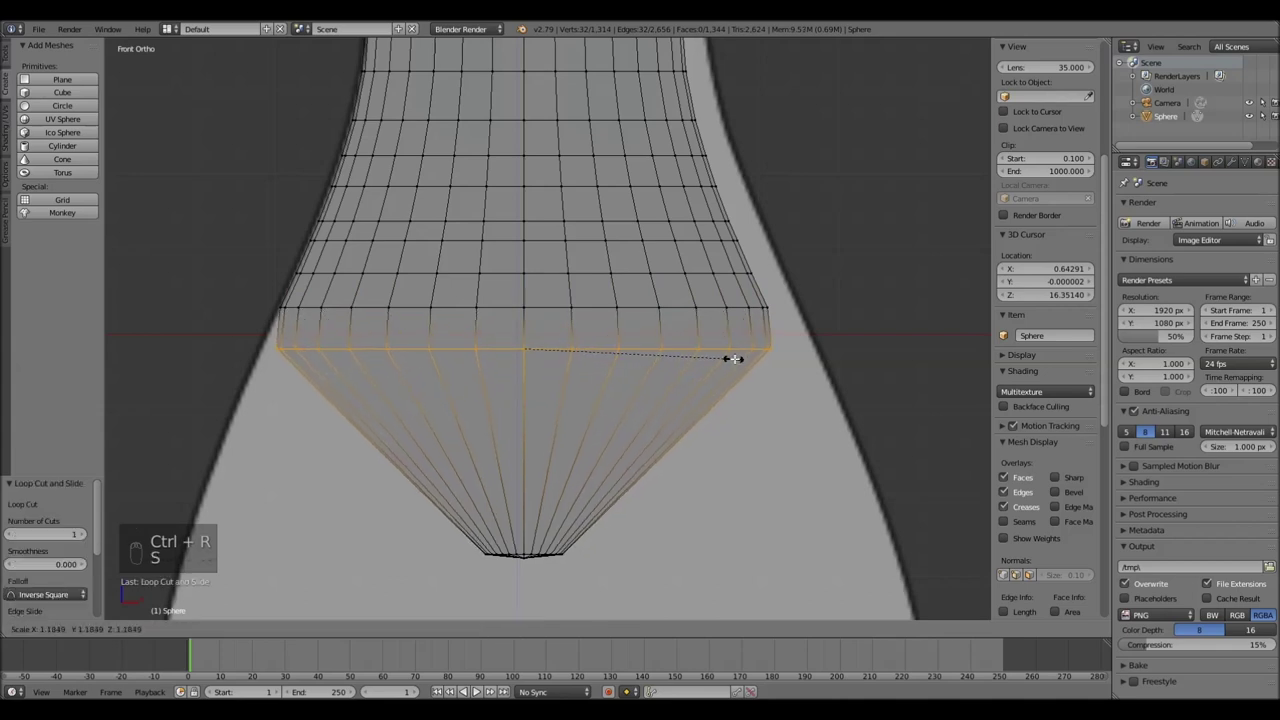
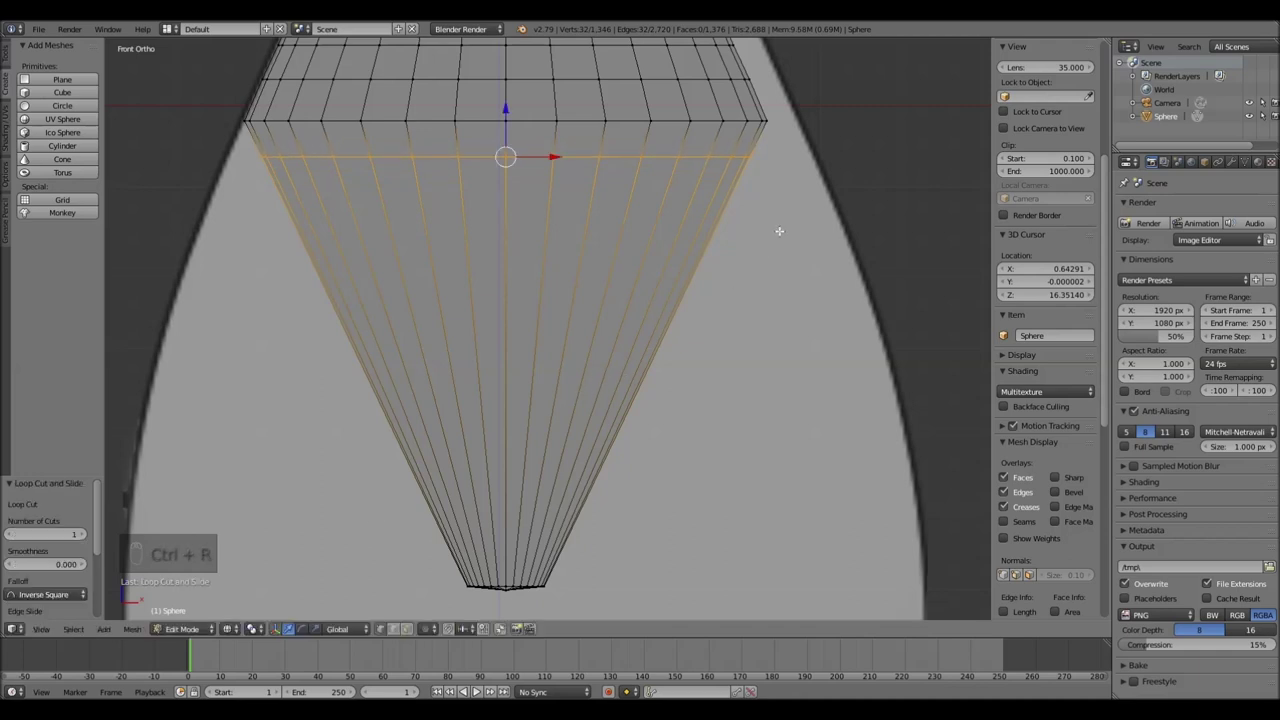
Insert more rings near the top of the taper and enlarge them to round the belly
{"action": "key", "text": "s"}
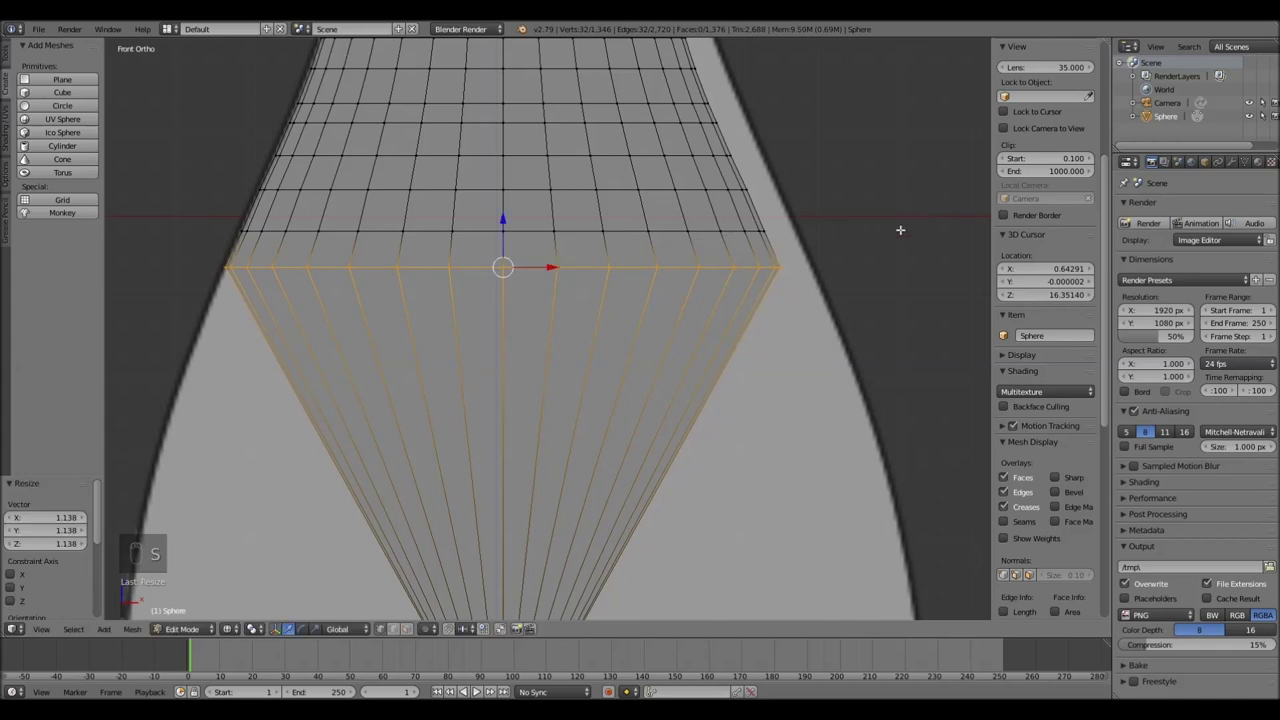
{"action": "key", "text": "ctrl+r"}
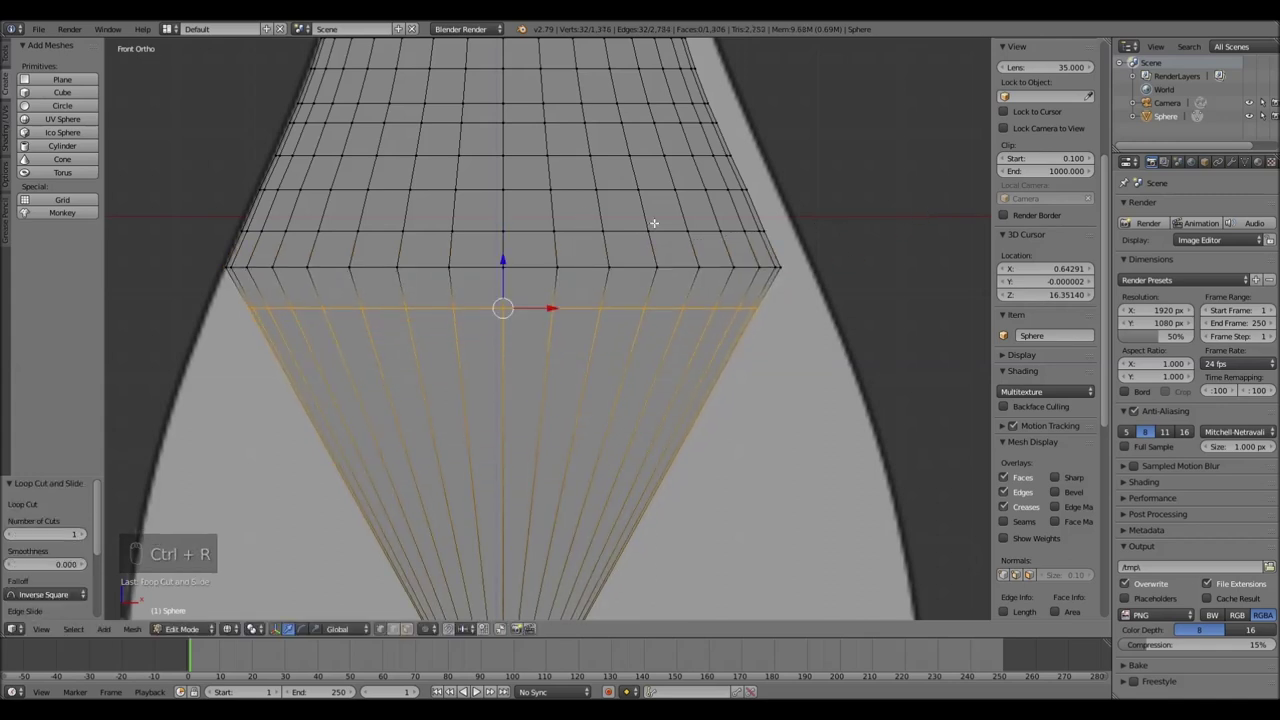
{"action": "key", "text": "s"}
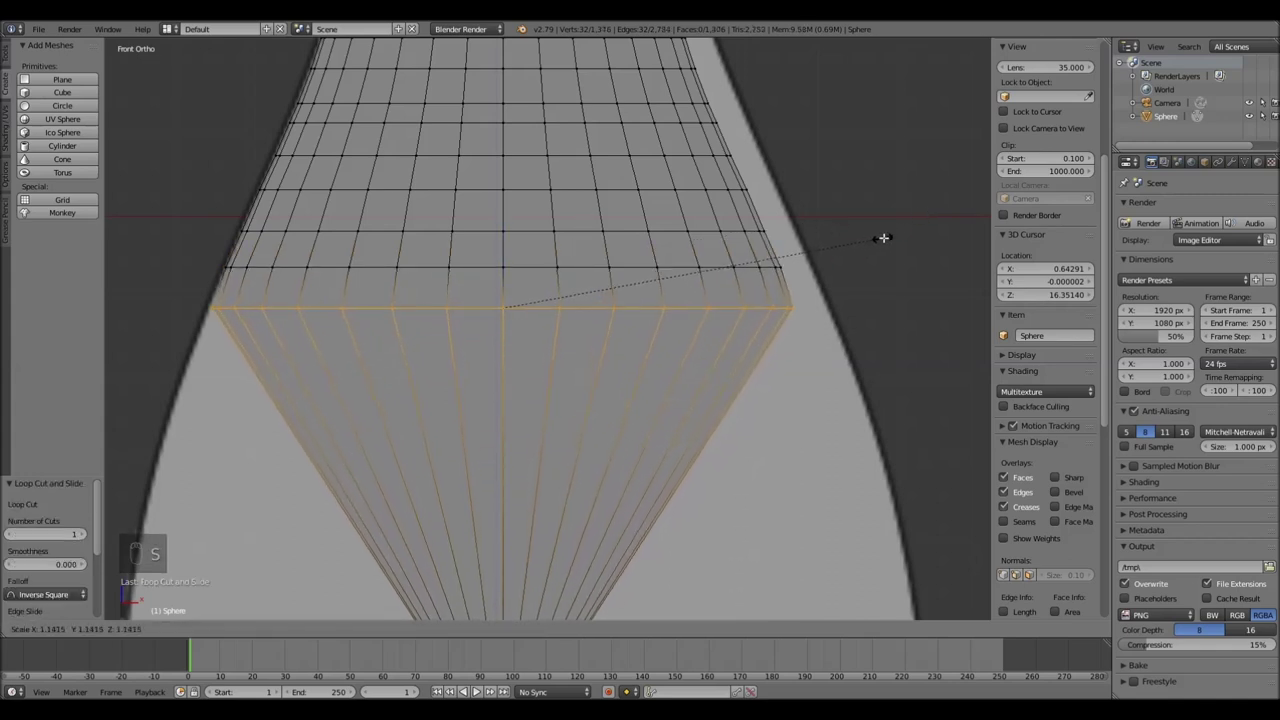
{"action": "key", "text": "ctrl+r"}
{"action": "key", "text": "s"}
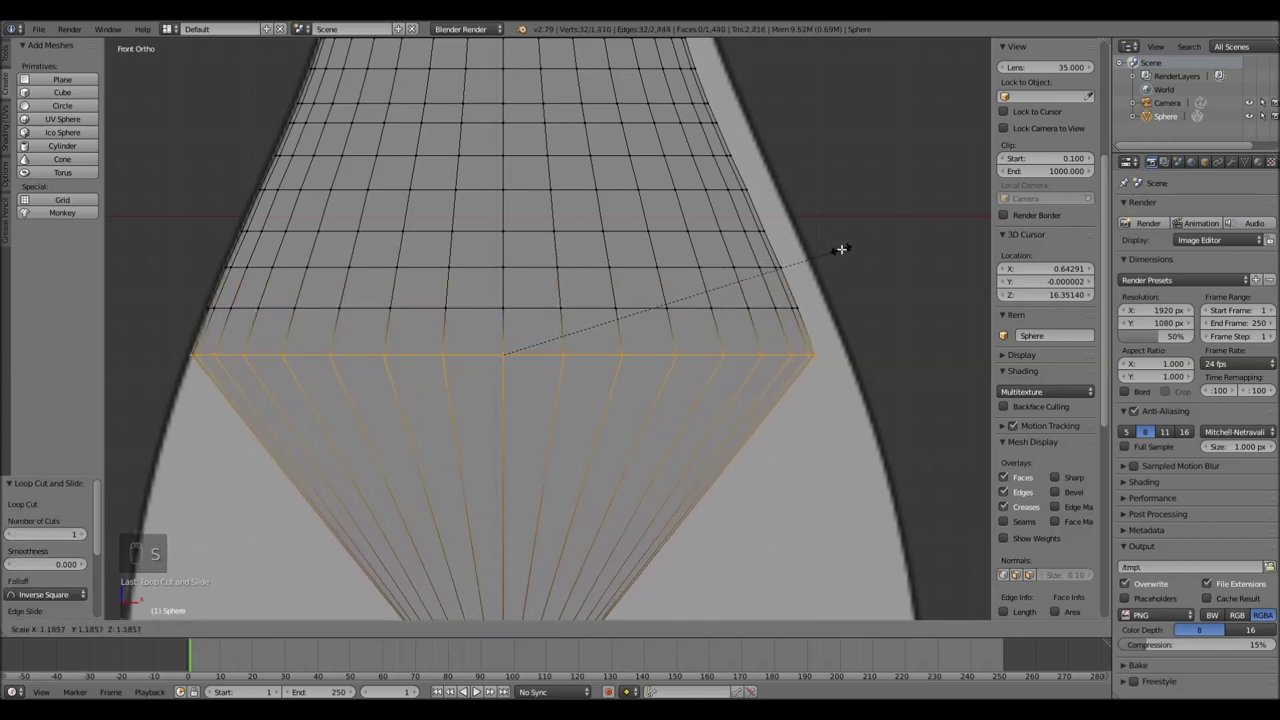
{"action": "key", "text": "ctrl+r"}
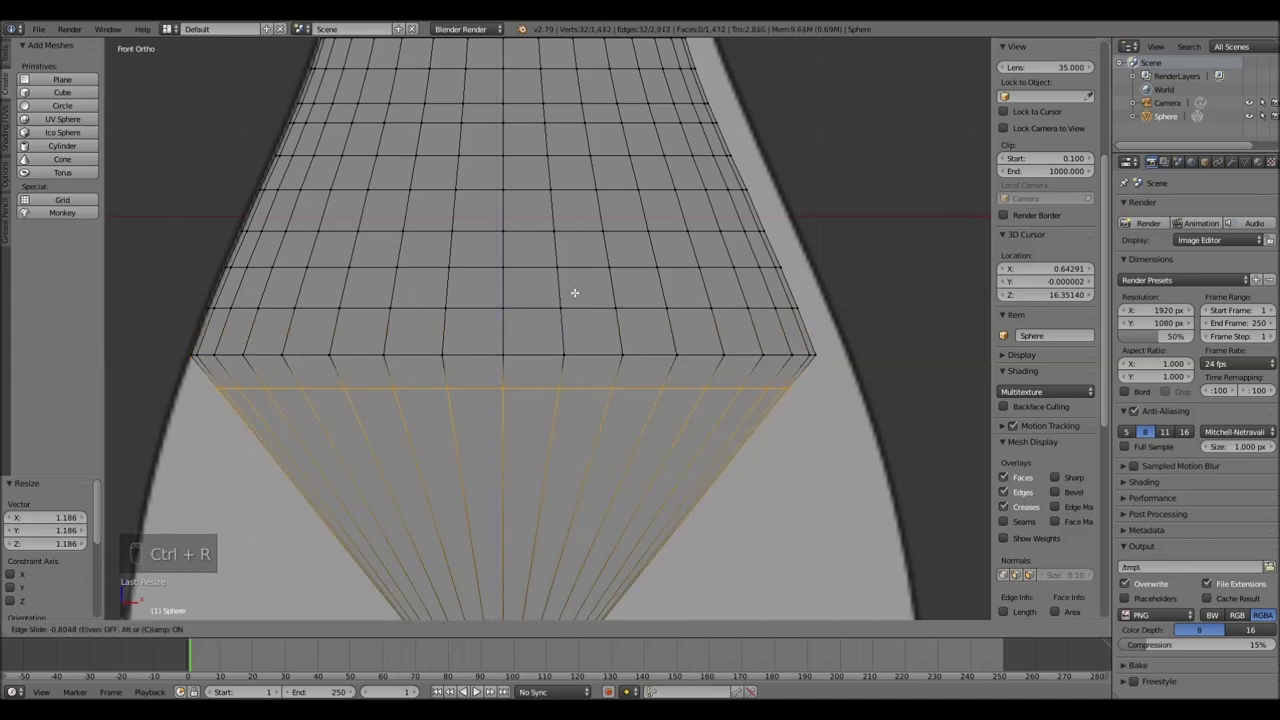
{"action": "key", "text": "s"}
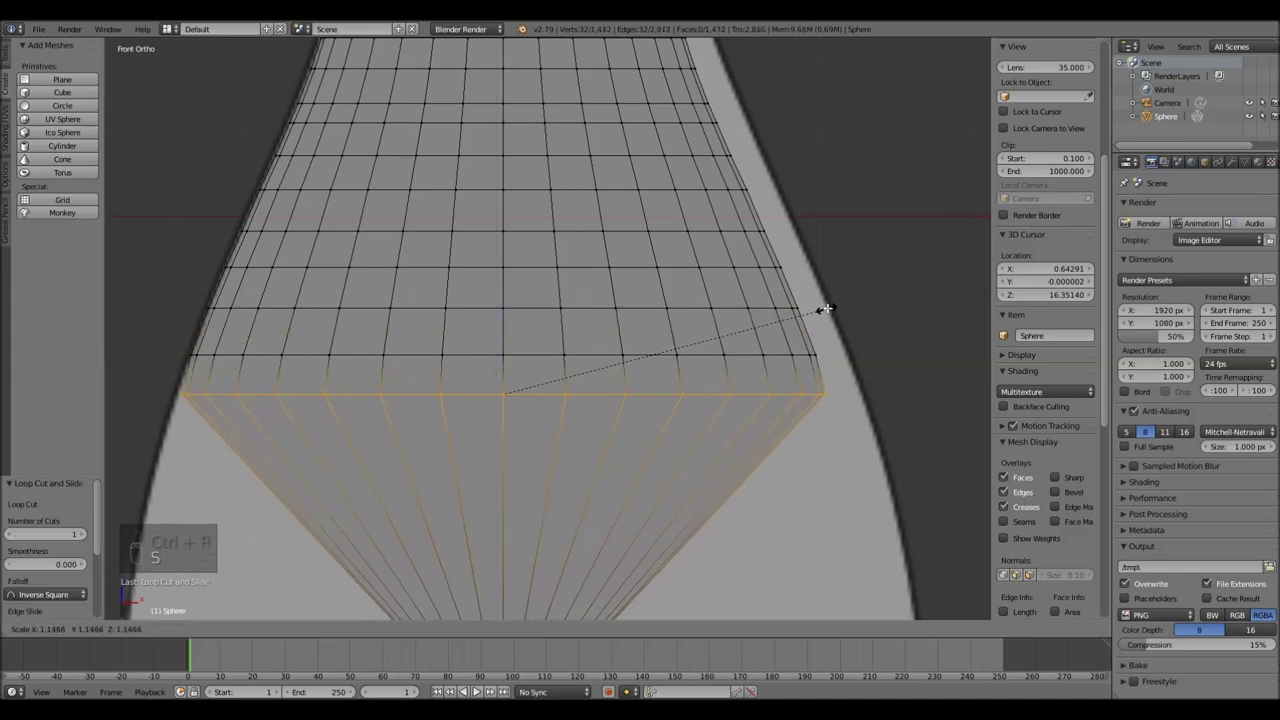
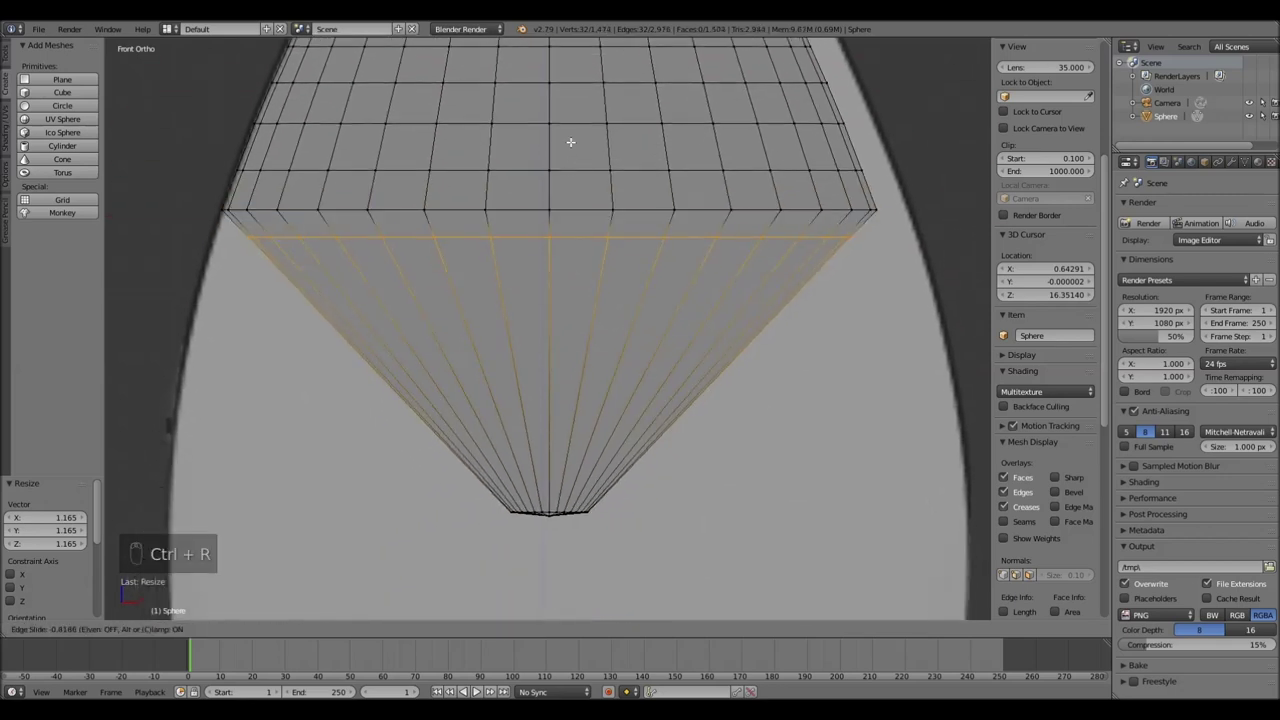
Add further widened rings just below the widest rim to smooth the curve downward
{"action": "key", "text": "s"}
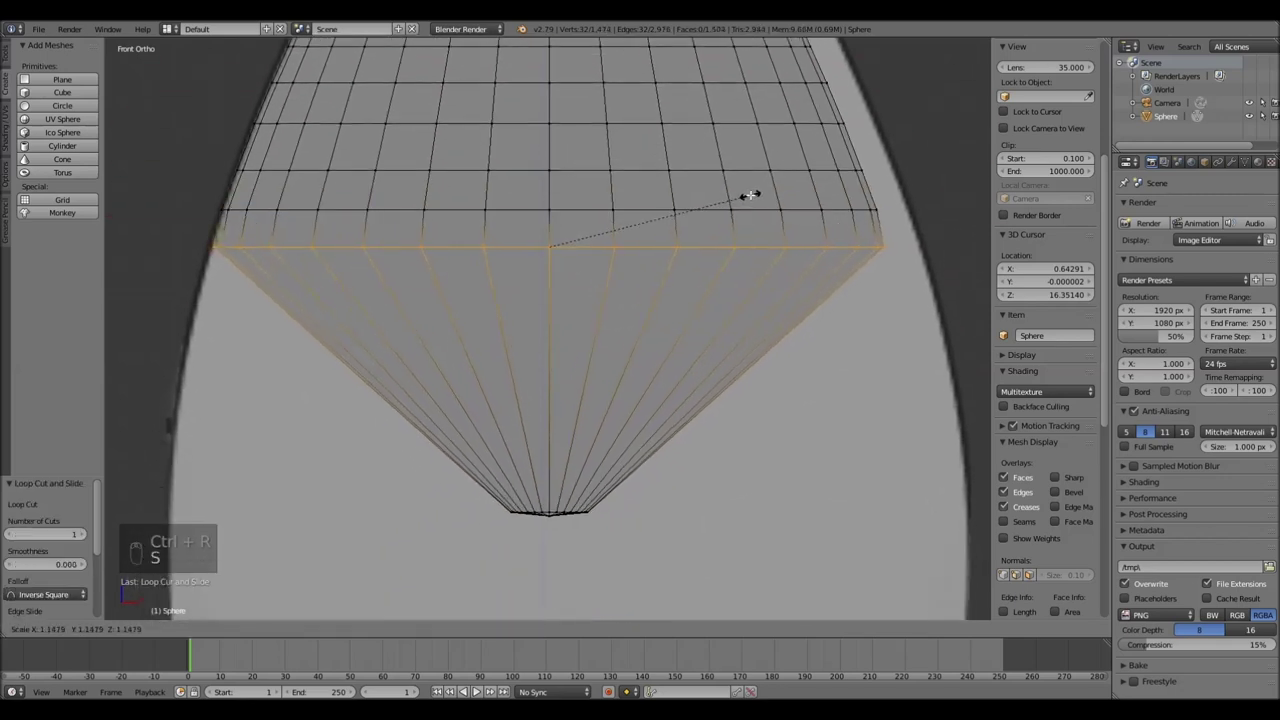
{"action": "key", "text": "ctrl+r"}
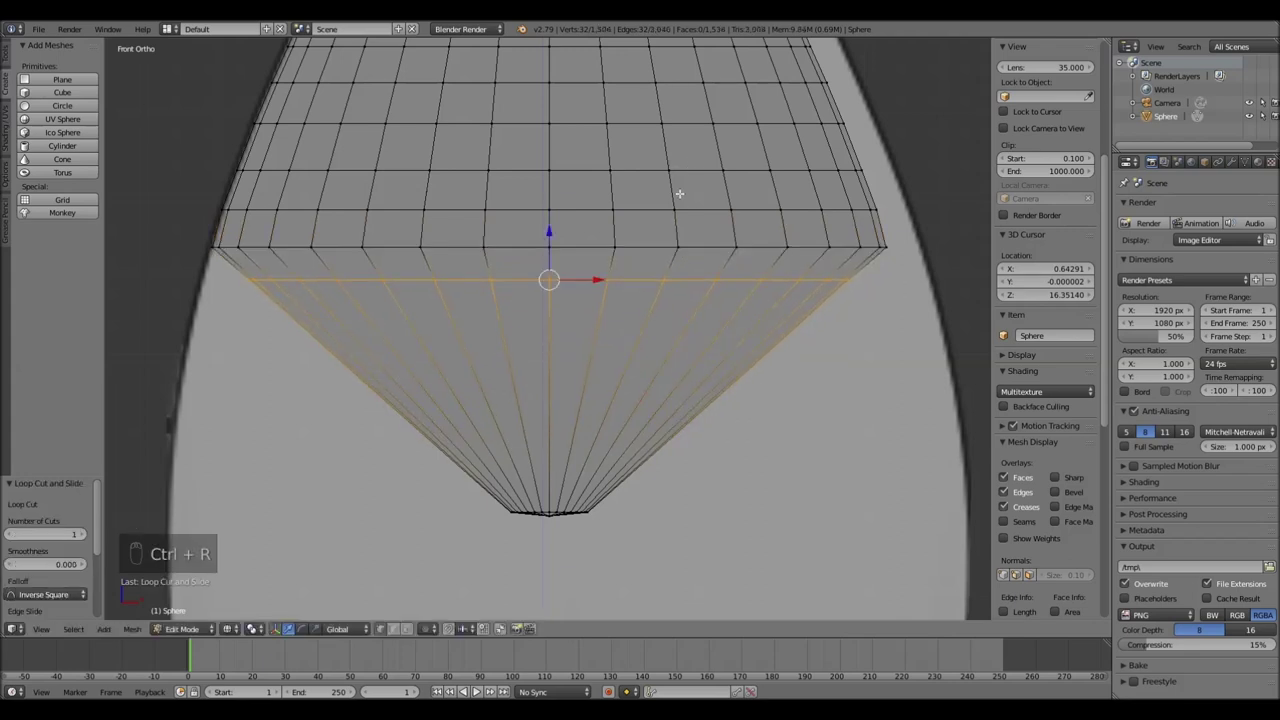
{"action": "key", "text": "s"}
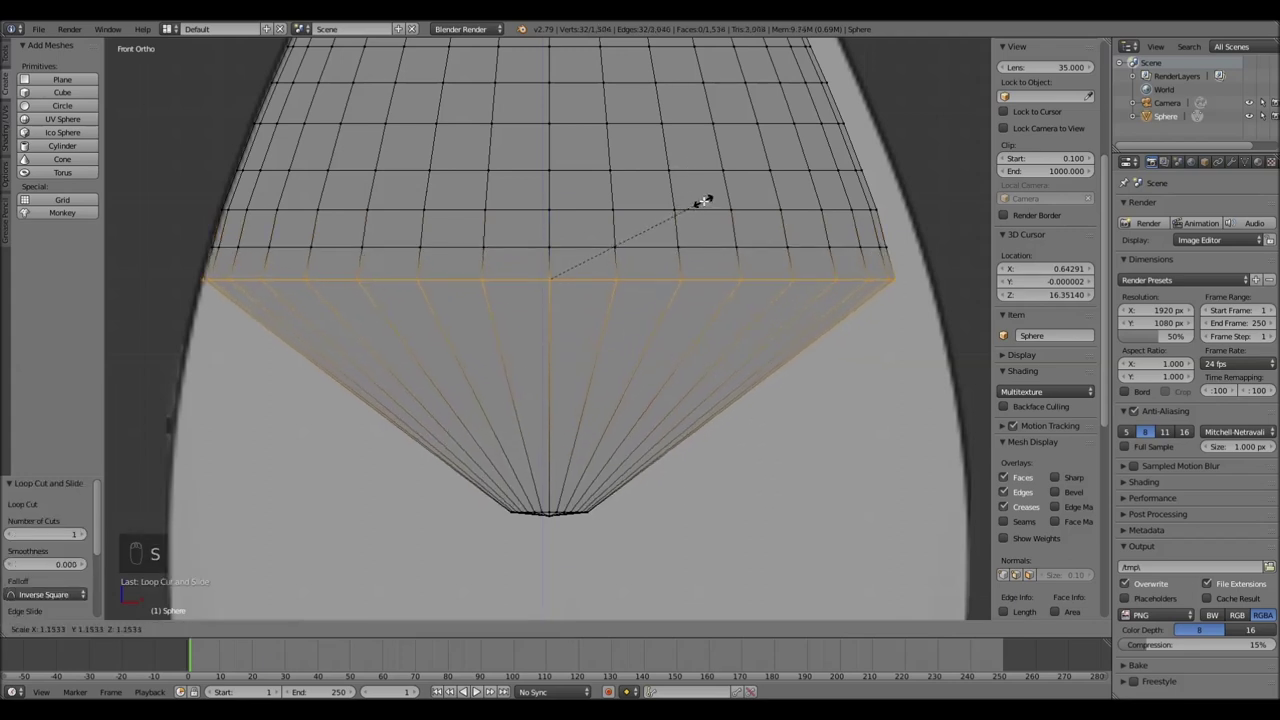
{"action": "key", "text": "ctrl+r"}
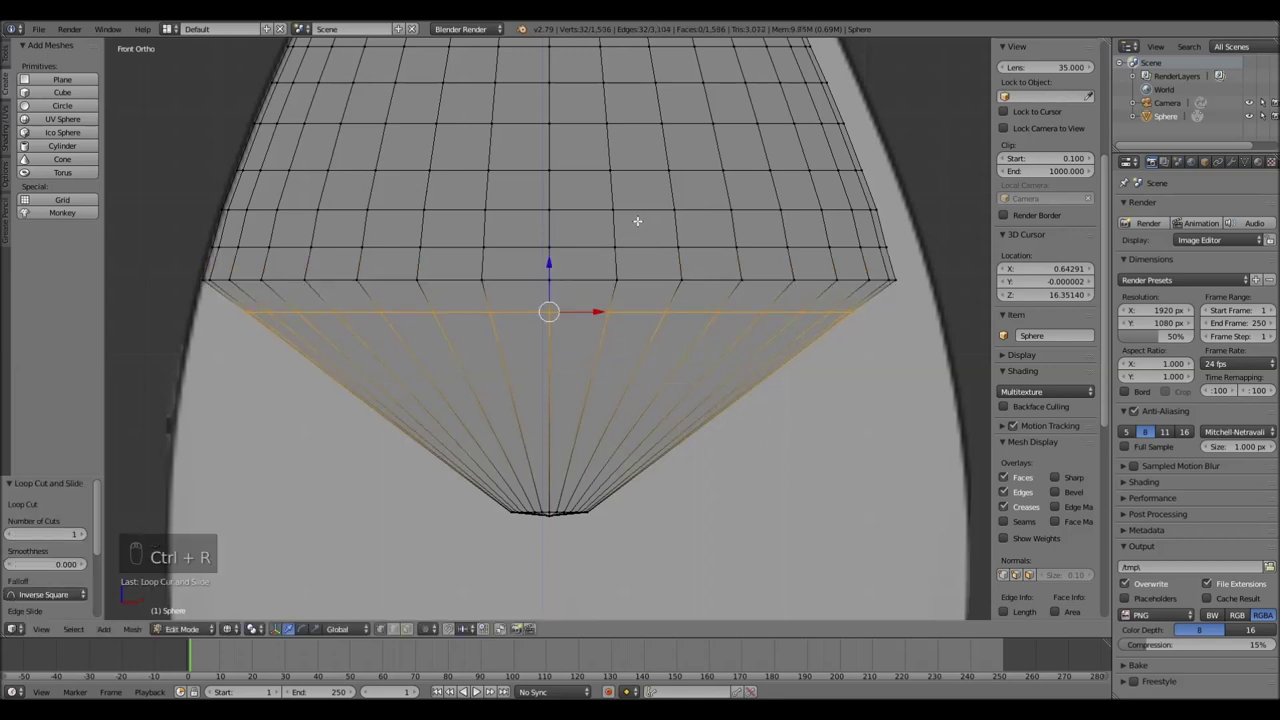
{"action": "key", "text": "ctrl+r"}
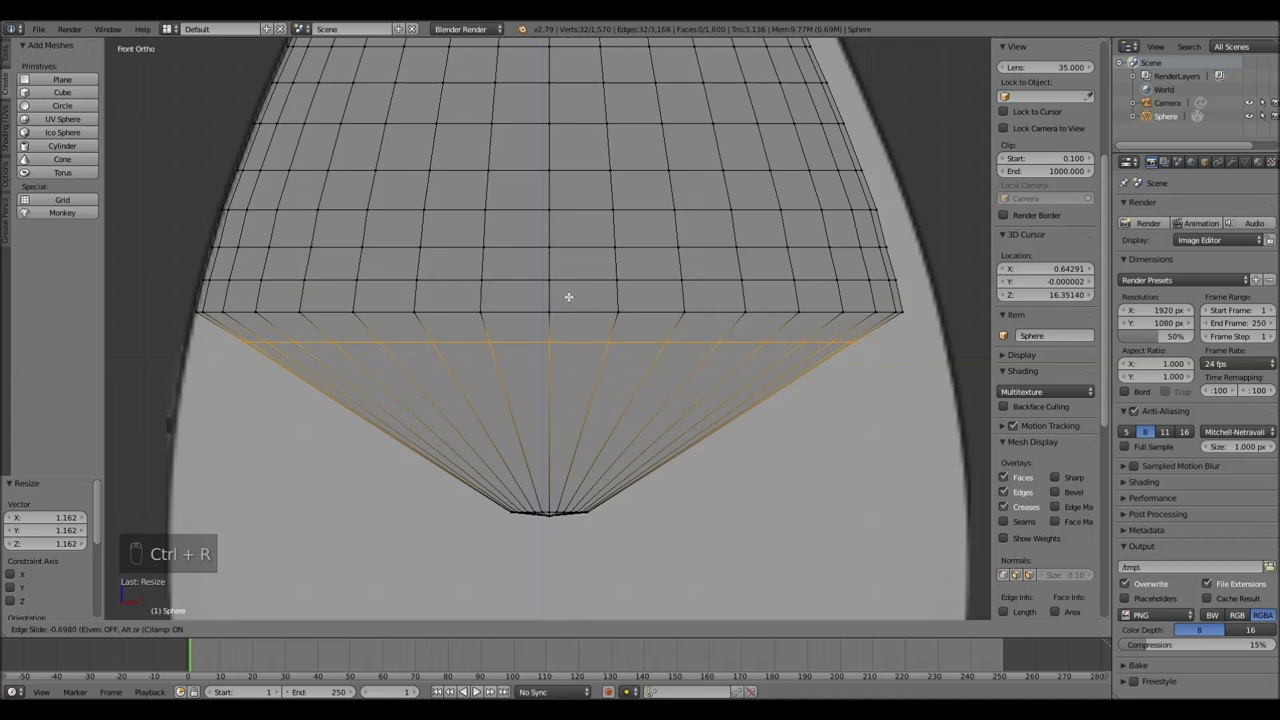
{"action": "key", "text": "s"}
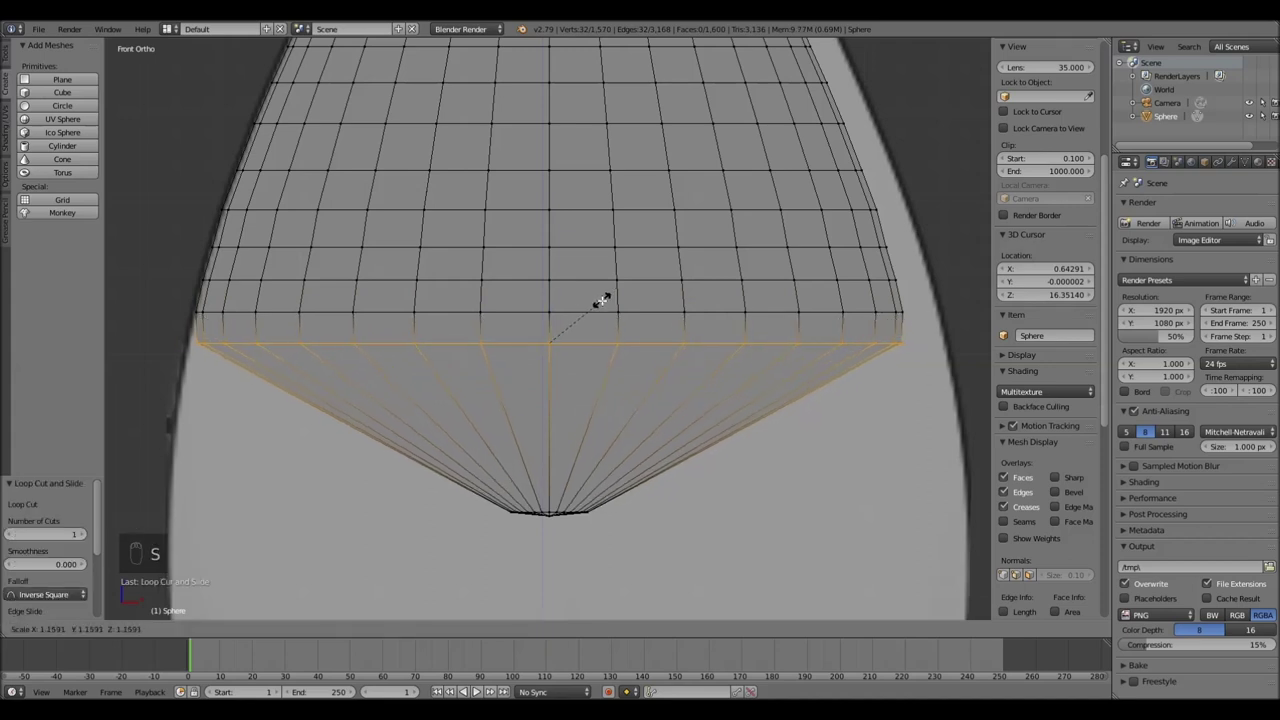
{"action": "key", "text": "s"}
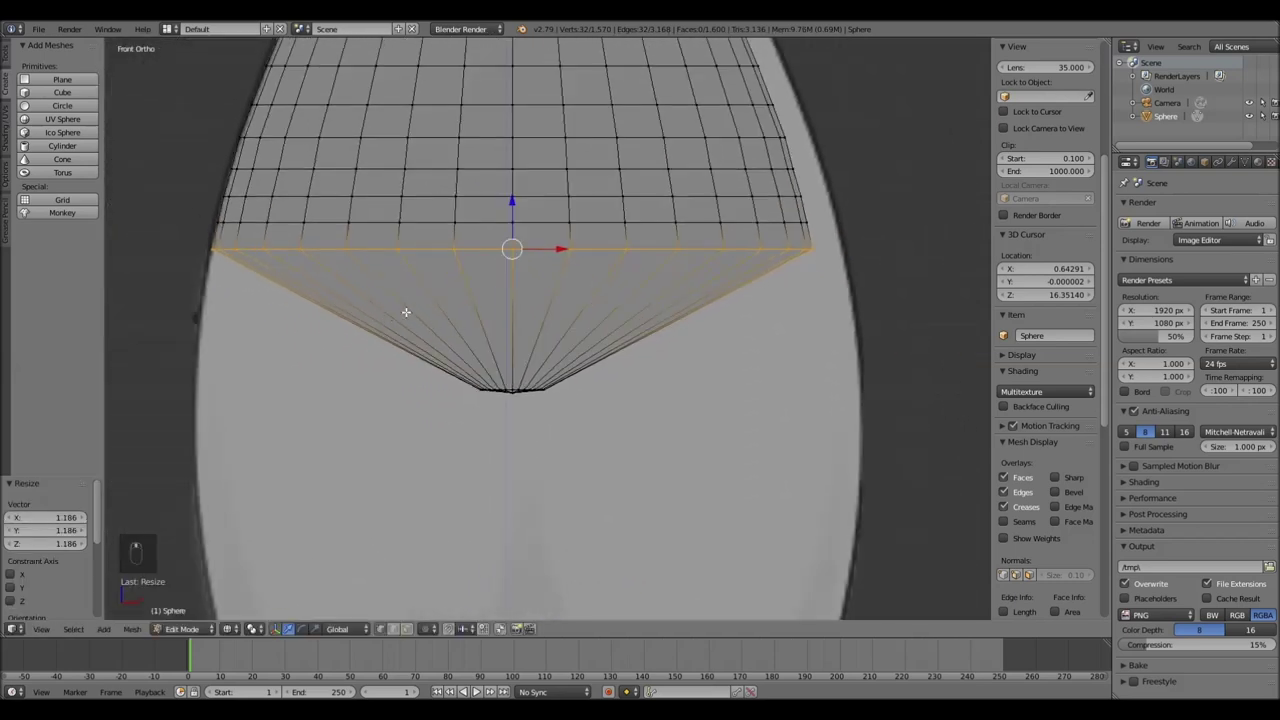
Cut loops near the base and widen them progressively to round the lower curve
{"action": "key", "text": "ctrl+r"}
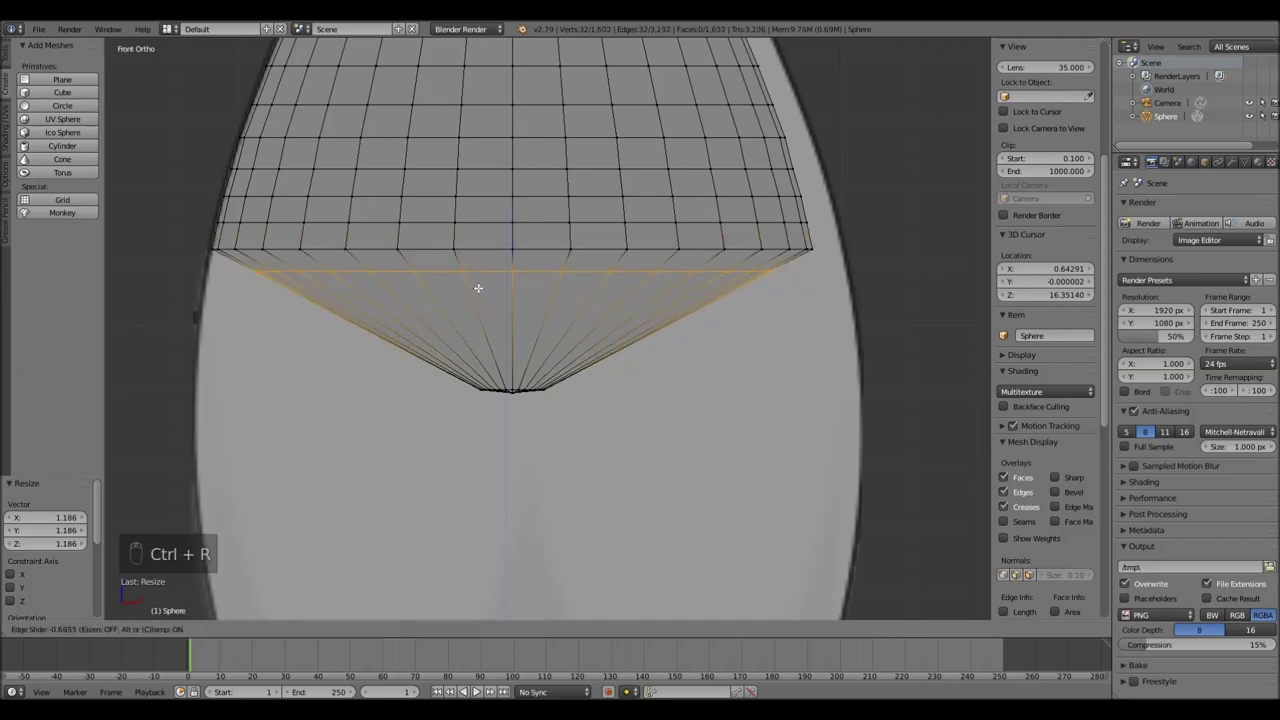
{"action": "key", "text": "s"}
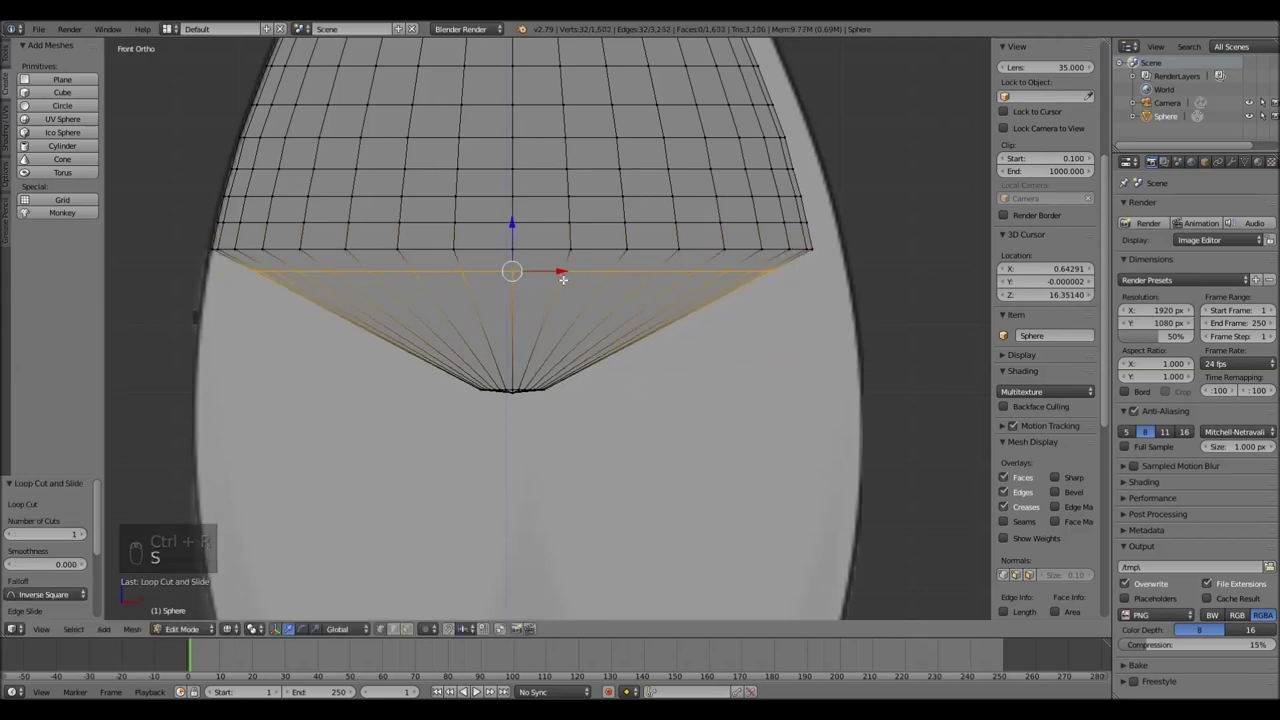
{"action": "key", "text": "s"}
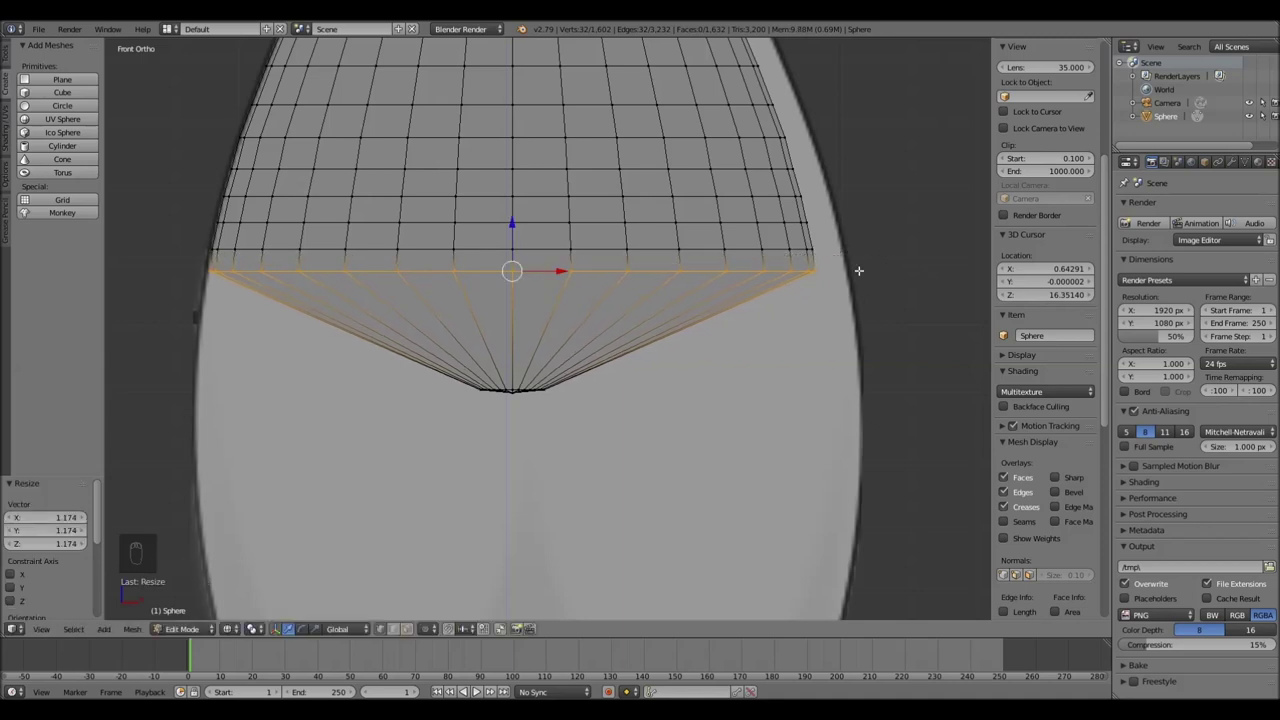
{"action": "key", "text": "ctrl+r"}
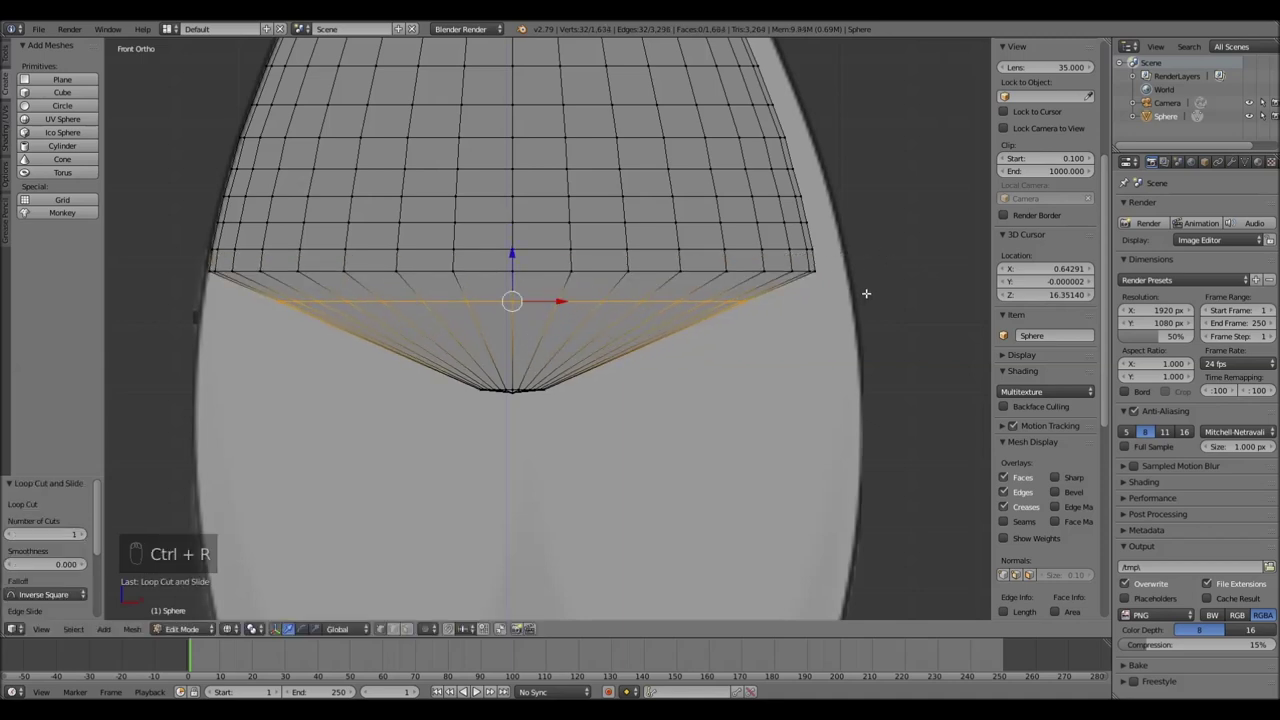
{"action": "key", "text": "s"}
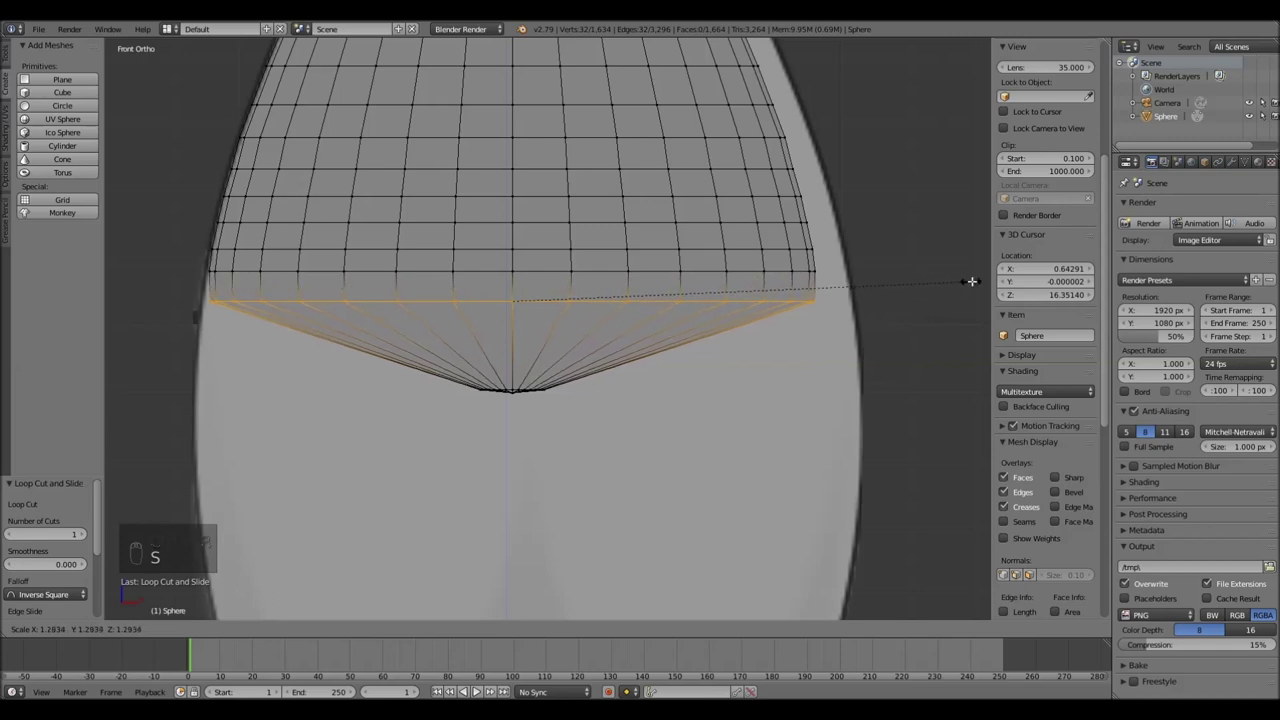
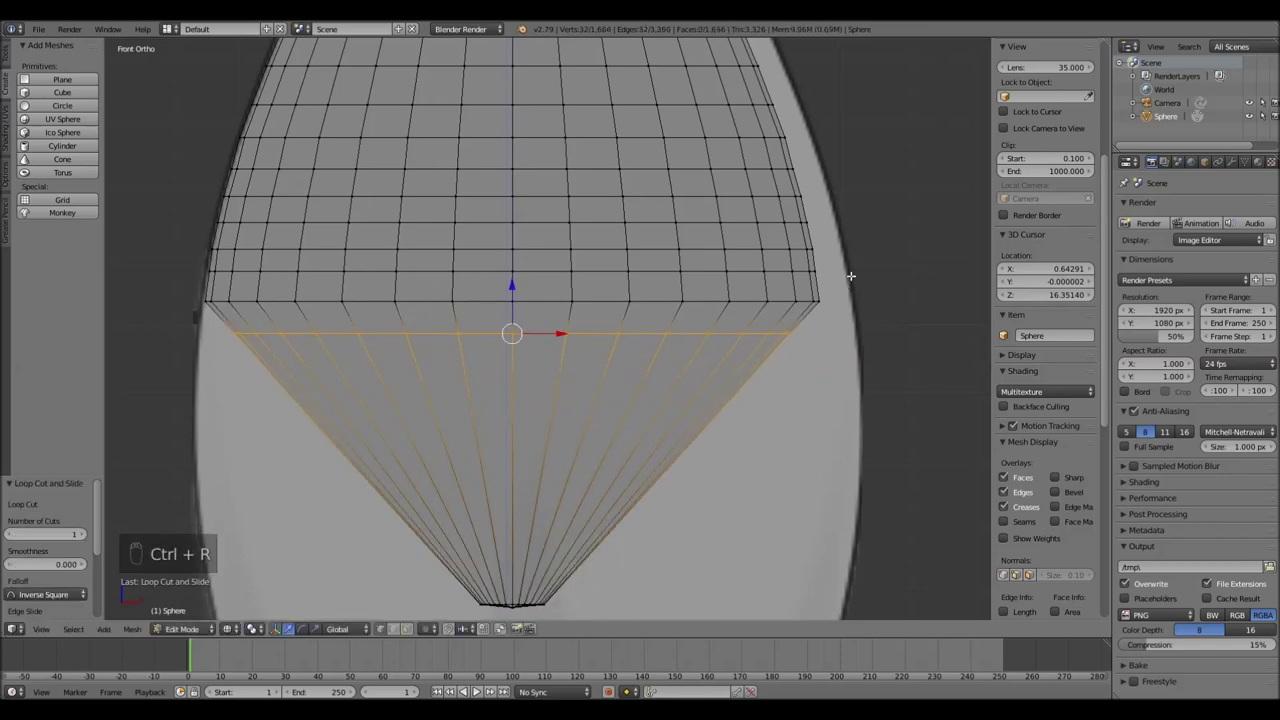
{"action": "key", "text": "s"}
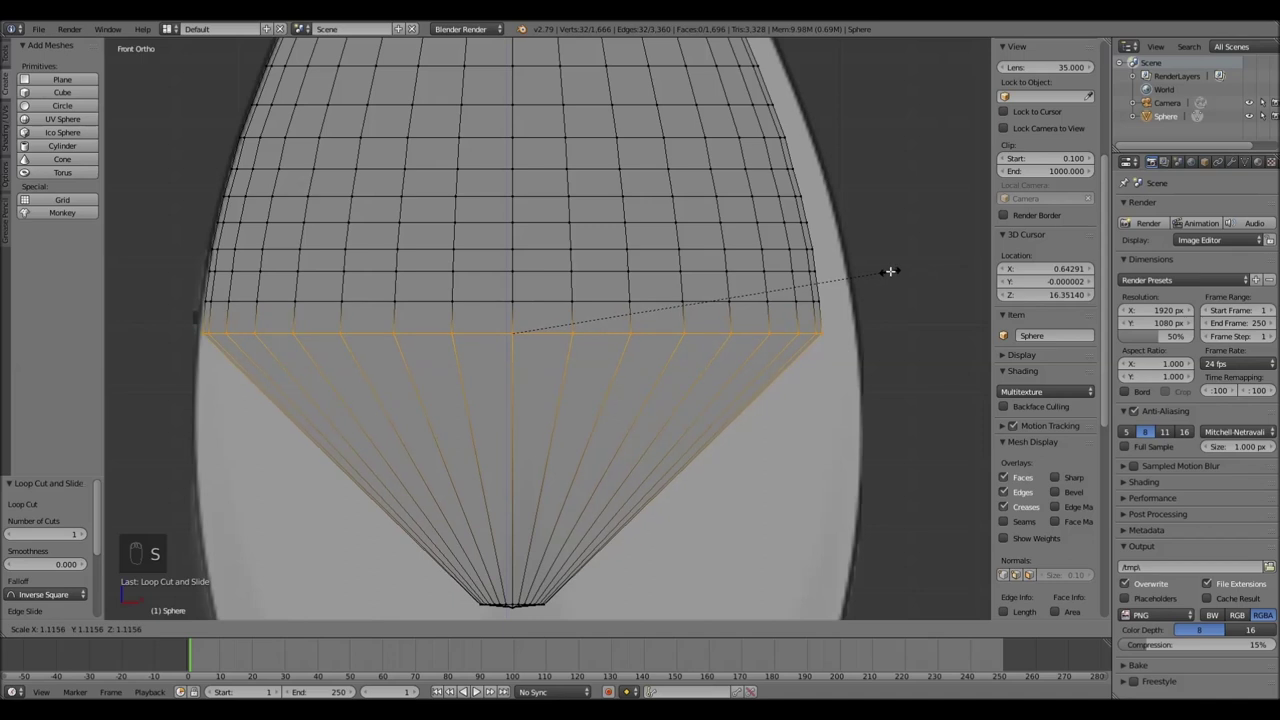
{"action": "key", "text": "ctrl+r"}
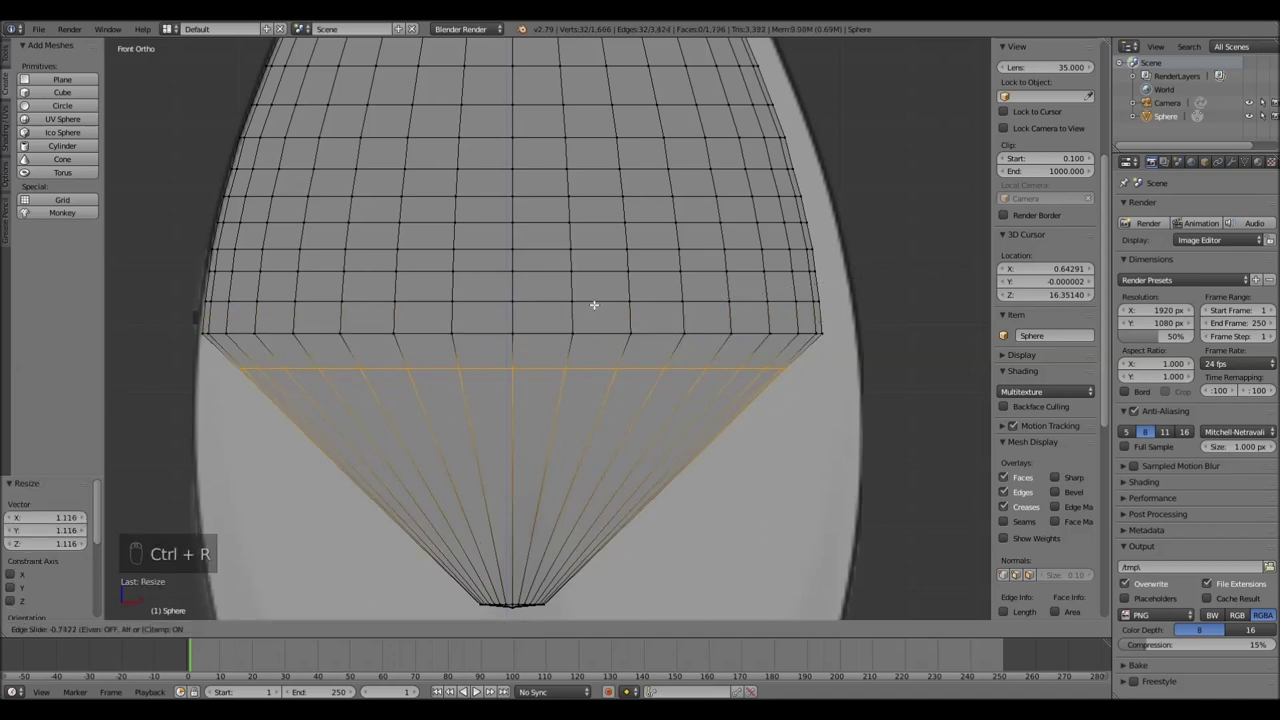
{"action": "key", "text": "s"}
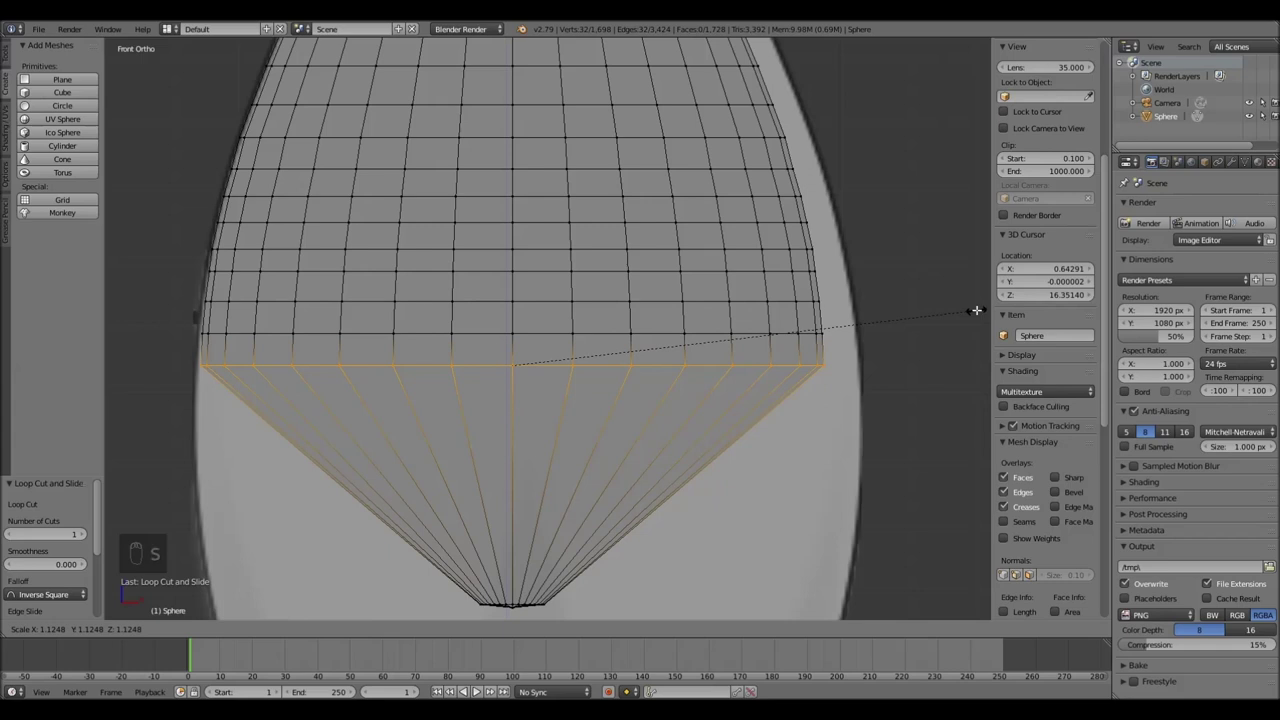
{"action": "key", "text": "ctrl+r"}
{"action": "key", "text": "s"}
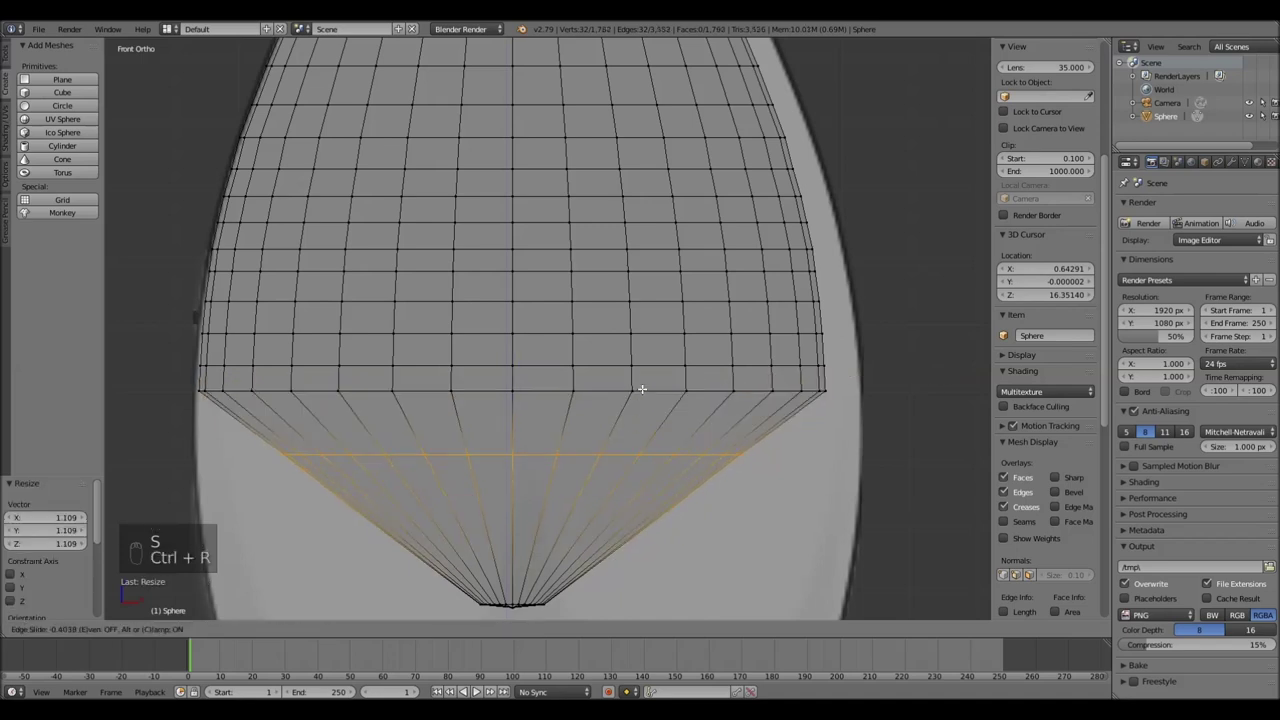
{"action": "key", "text": "s"}
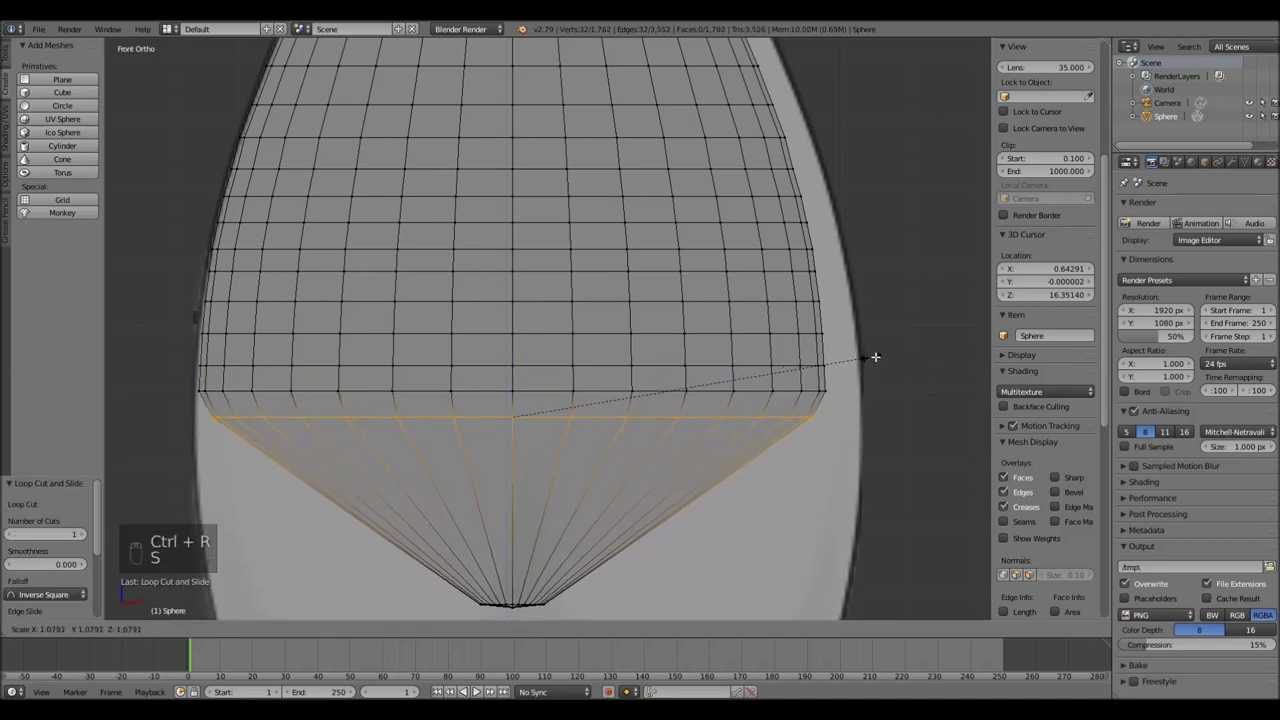
Add and scale the lowest rings, lengthening the tapering base downward
{"action": "key", "text": "ctrl+r"}
{"action": "key", "text": "s"}
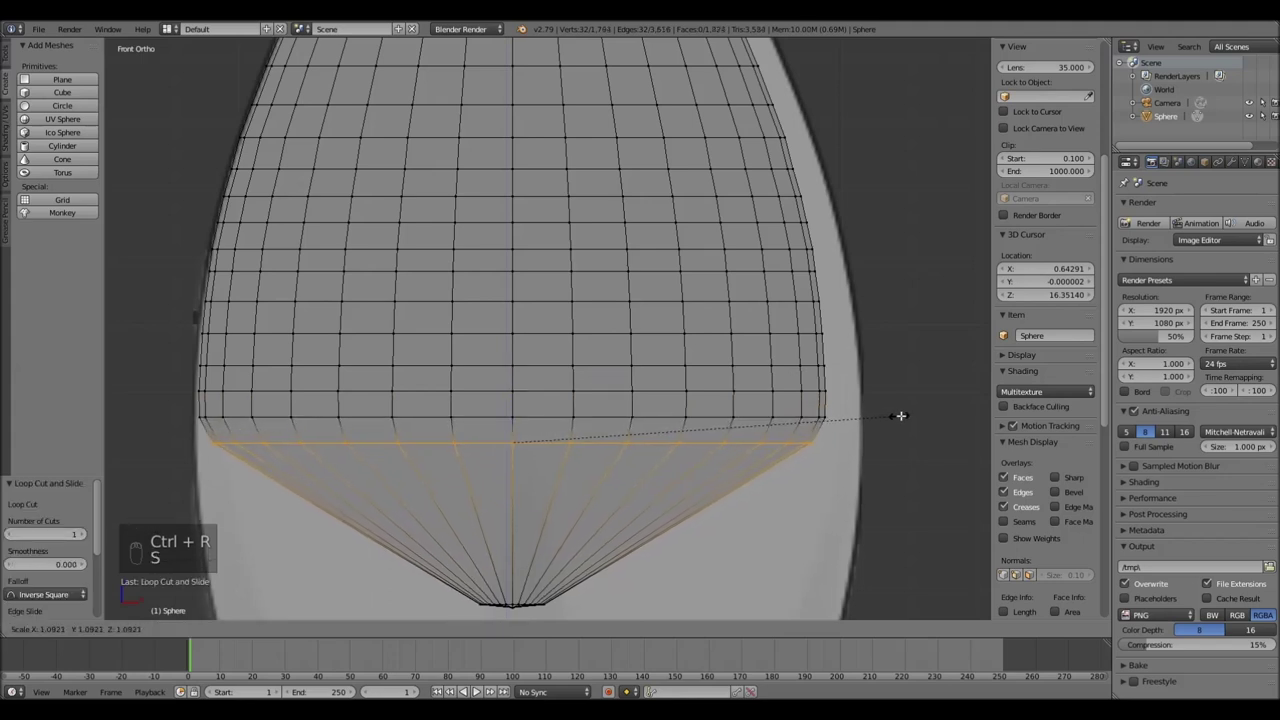
{"action": "key", "text": "ctrl+r"}
{"action": "key", "text": "s"}
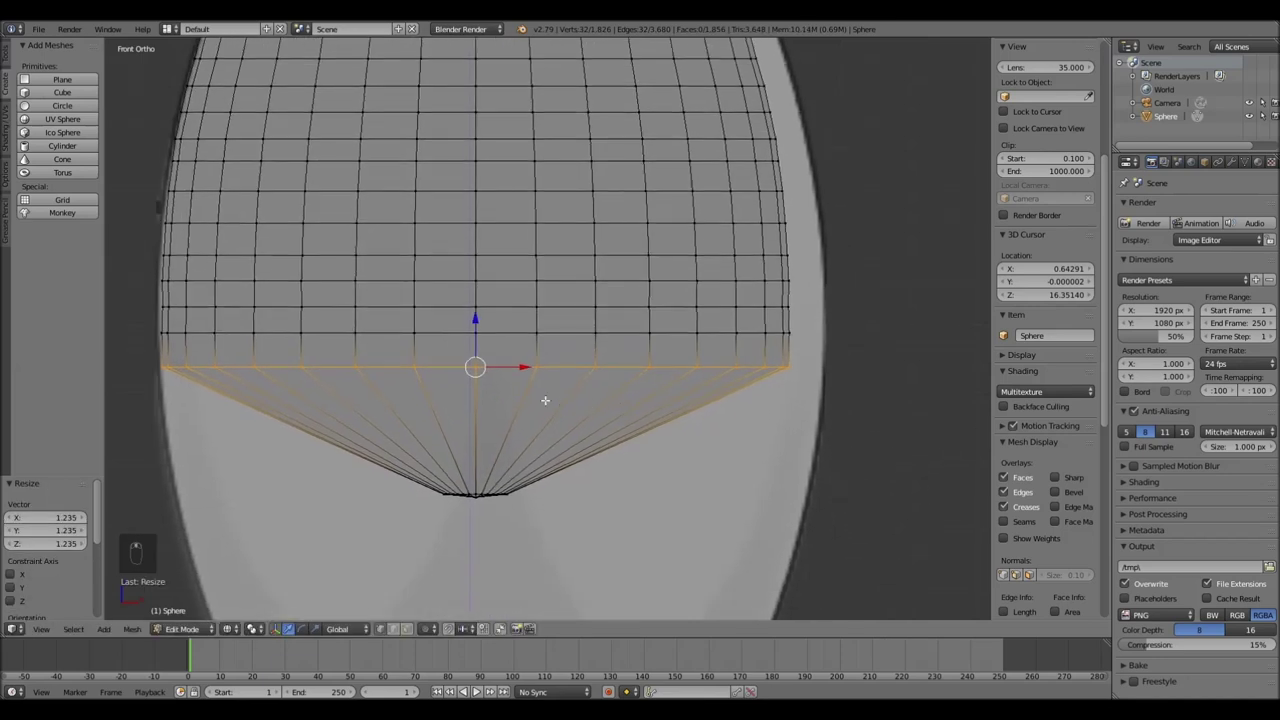
{"action": "key", "text": "ctrl+r"}
{"action": "key", "text": "s"}
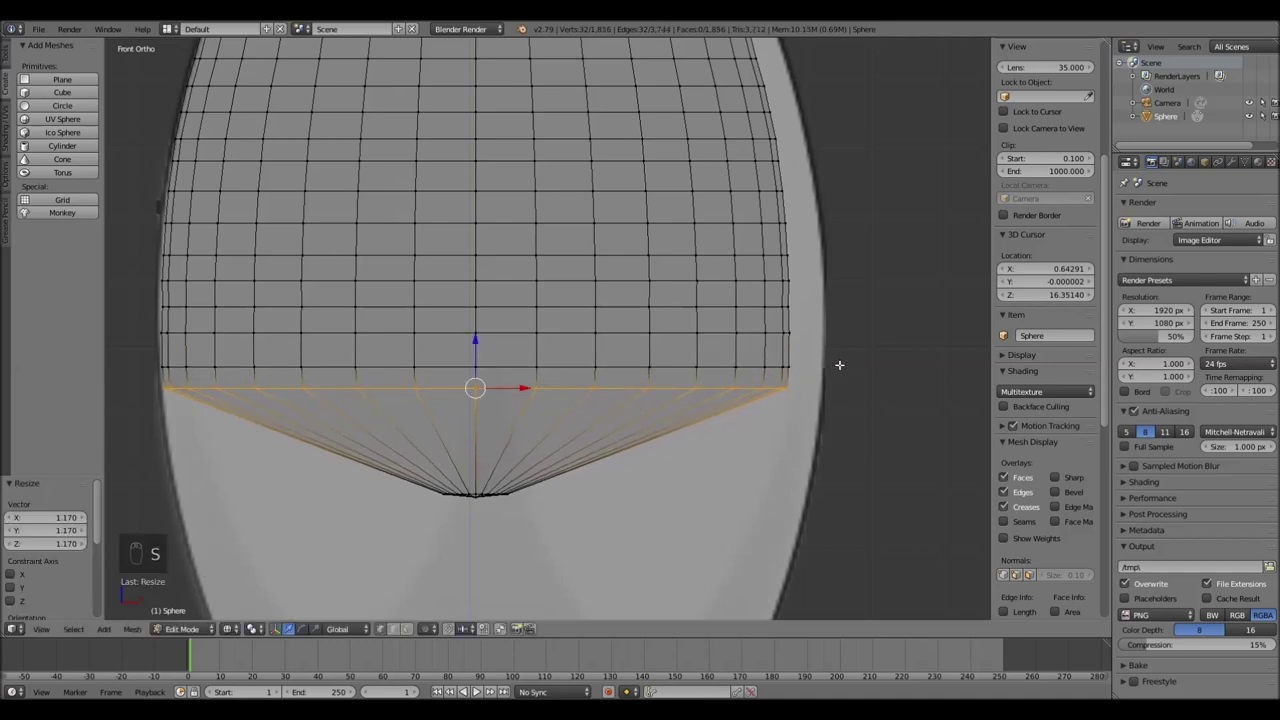
{"action": "key", "text": "ctrl+r"}
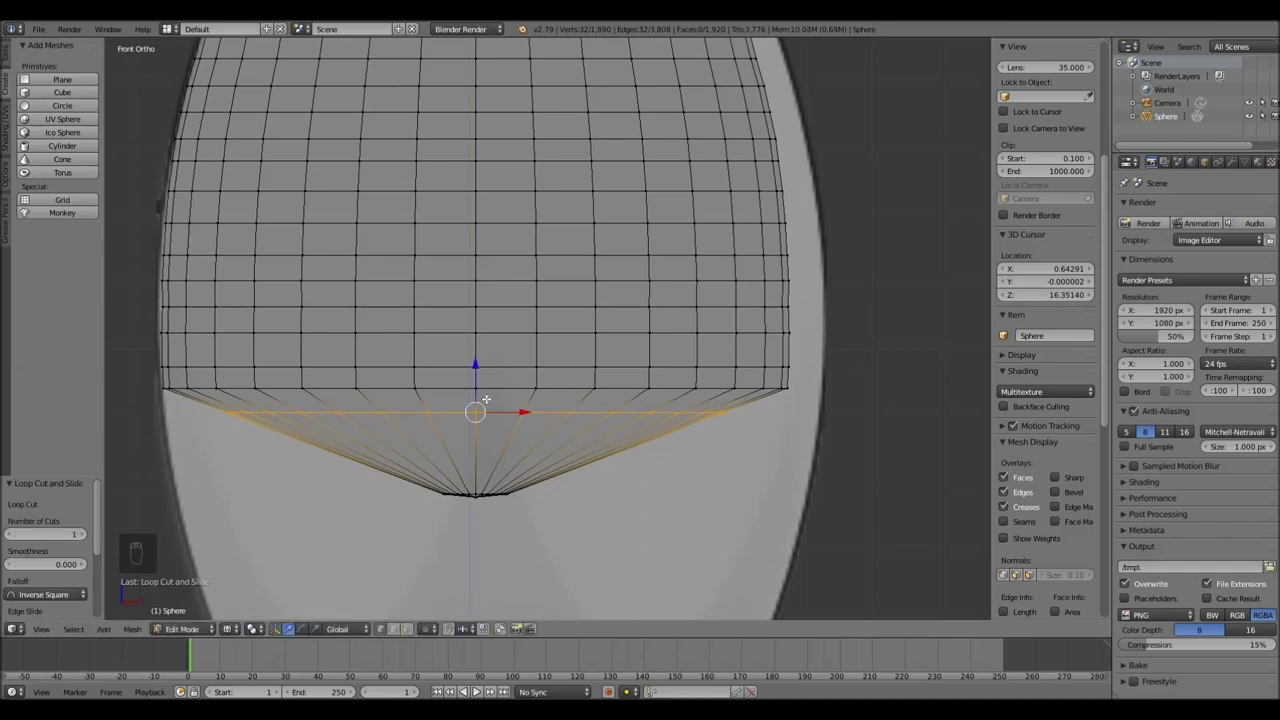
{"action": "key", "text": "s"}
{"action": "key", "text": "s"}
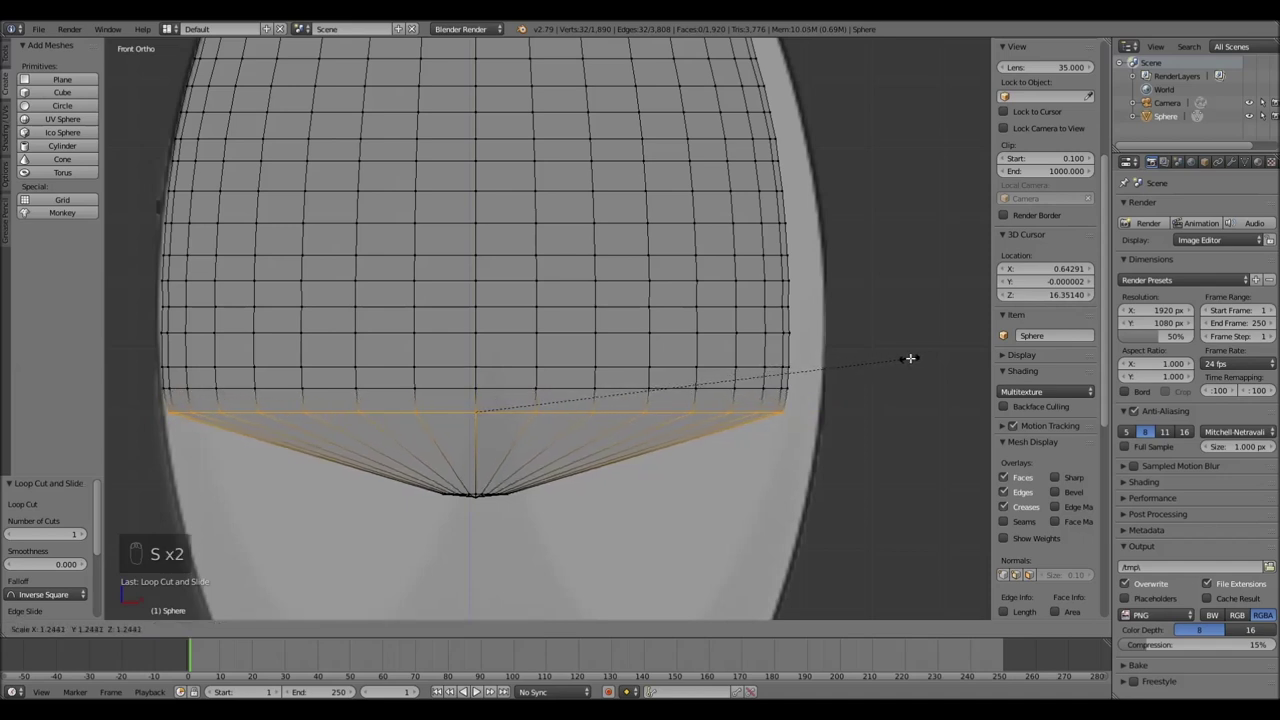
{"action": "key", "text": "ctrl+r"}
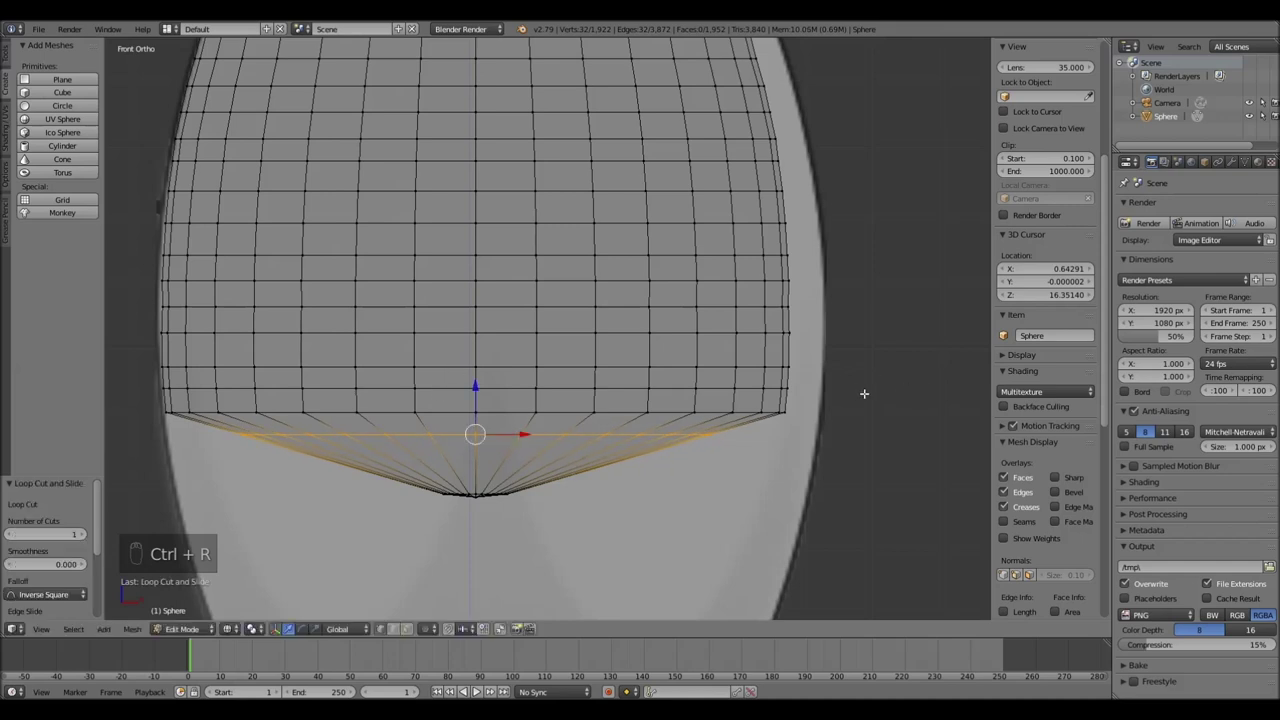
{"action": "key", "text": "s"}
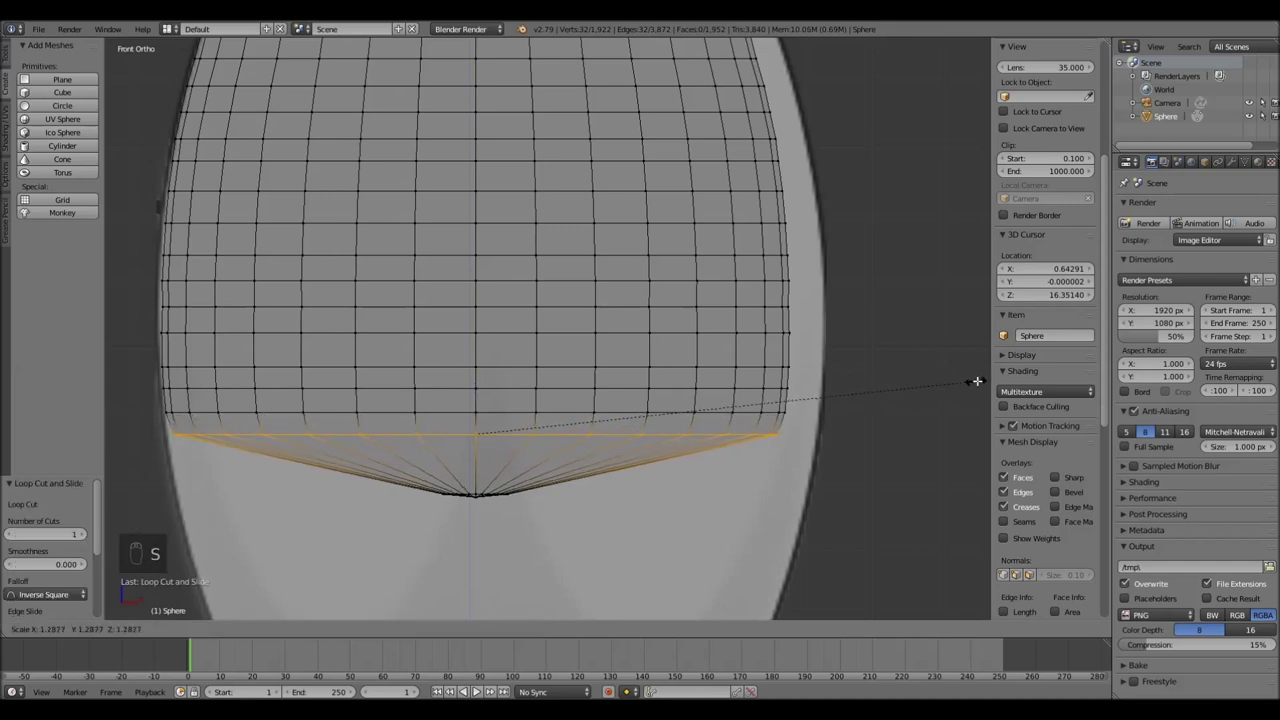
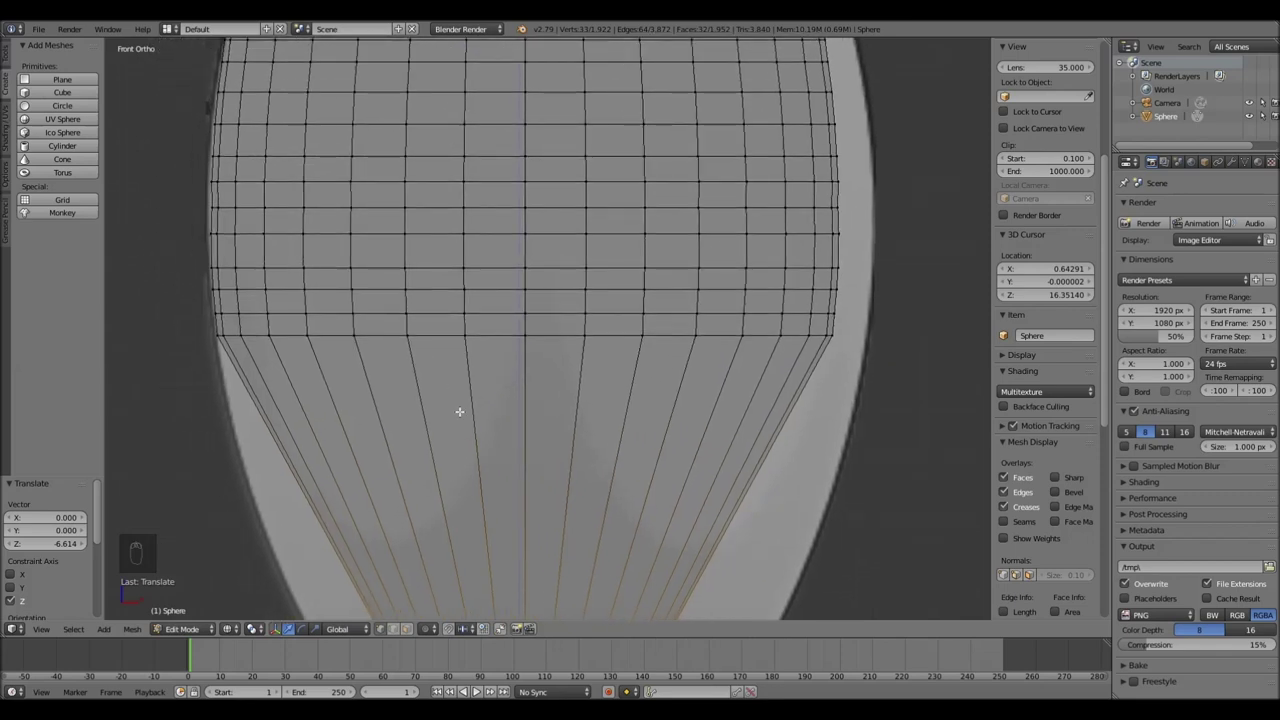
Insert edge loops in the pin's lower stem and scale each outward to the reference silhouette
{"action": "key", "text": "ctrl+r"}
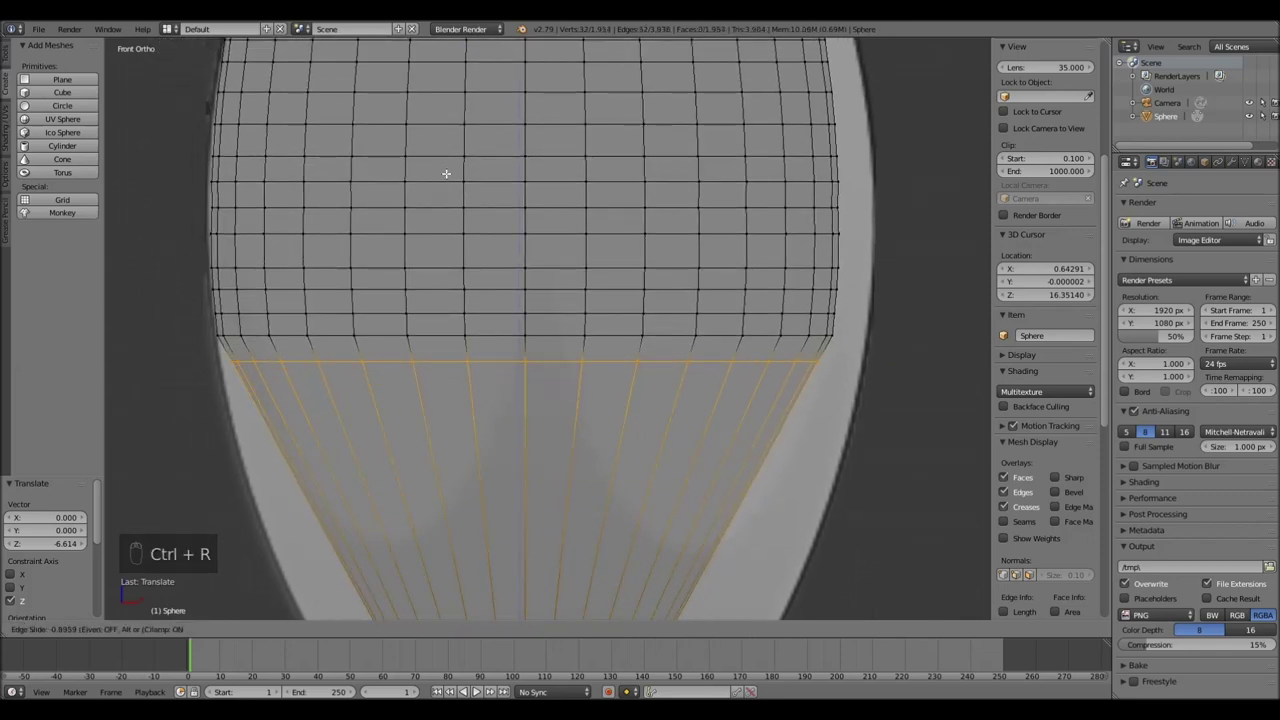
{"action": "key", "text": "s"}
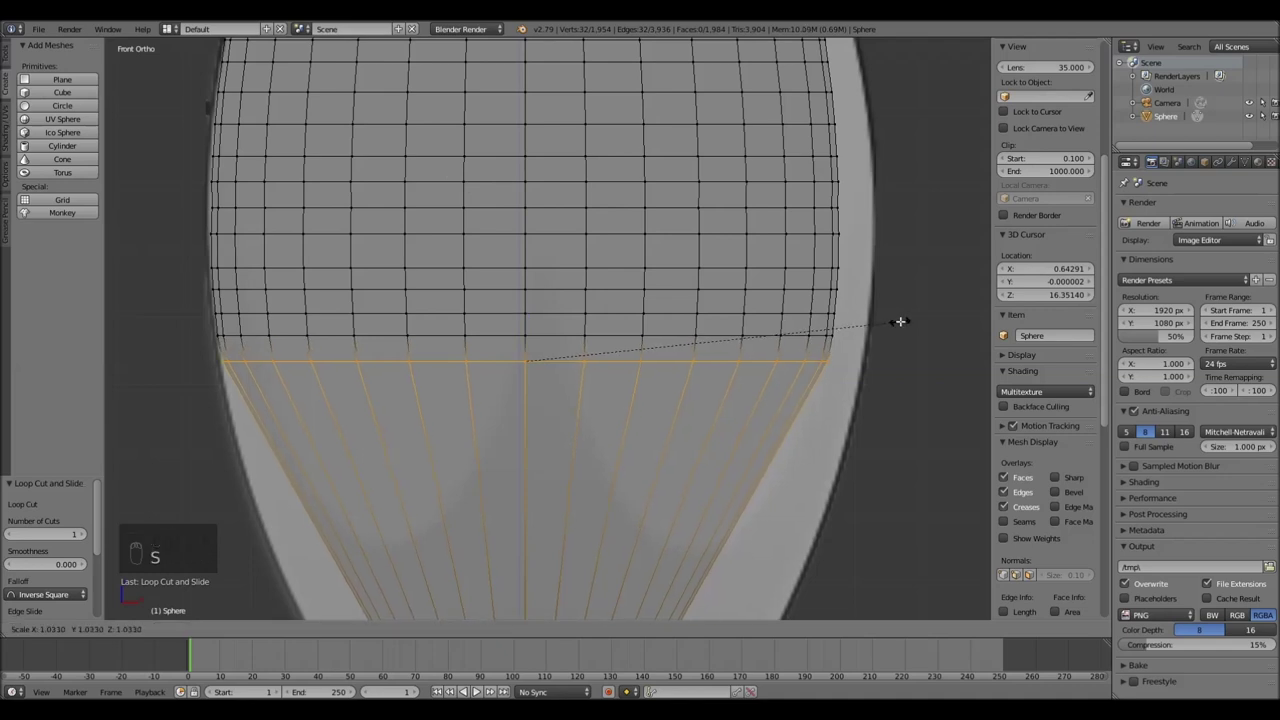
{"action": "key", "text": "ctrl+r"}
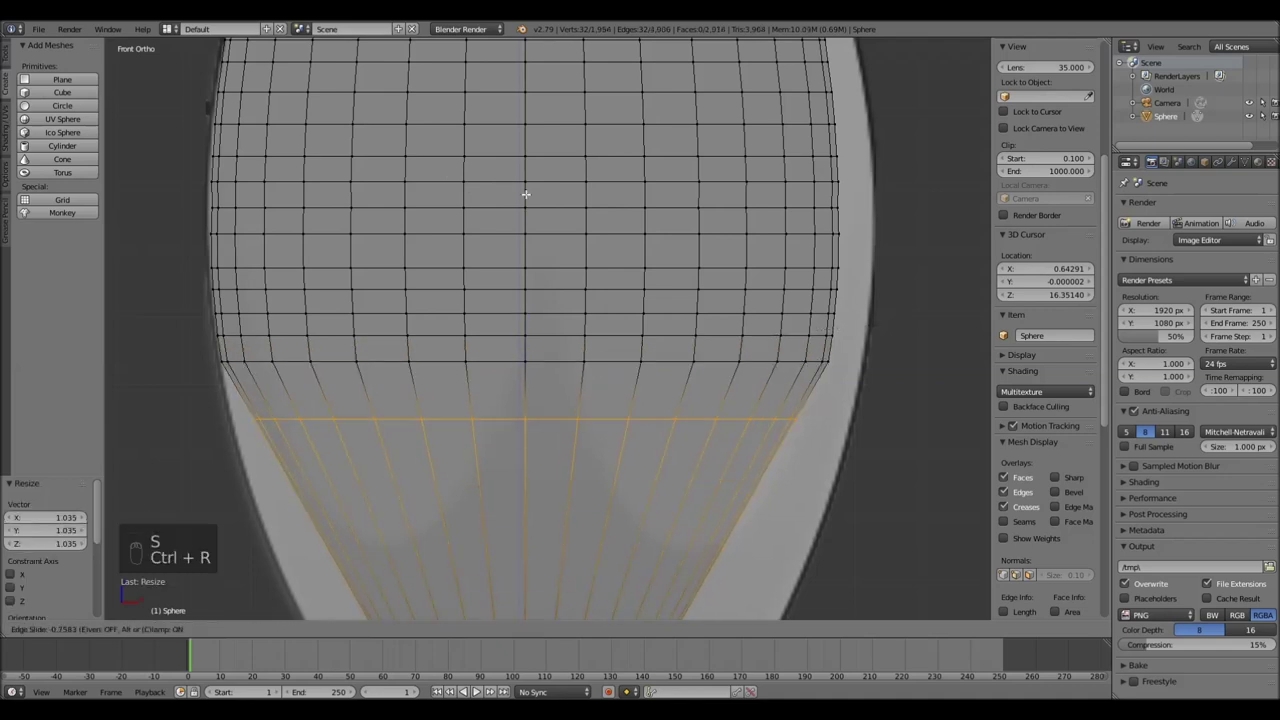
{"action": "key", "text": "s"}
{"action": "key", "text": "ctrl+r"}
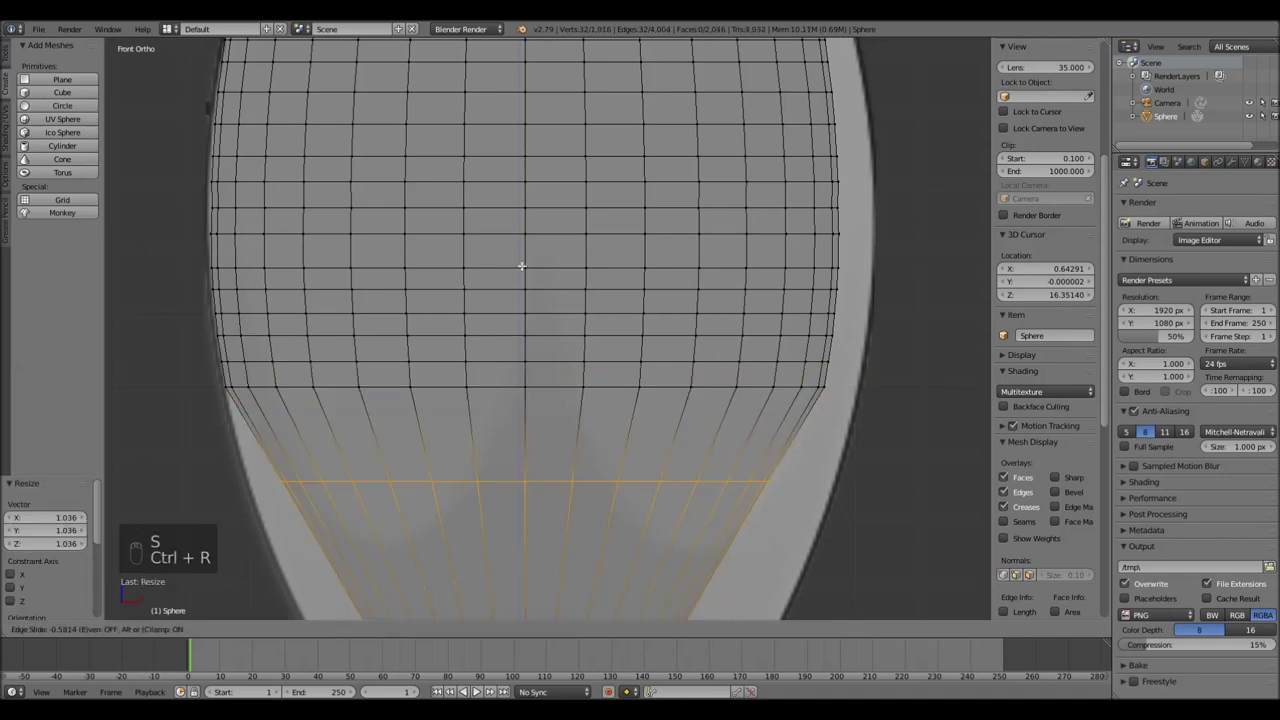
{"action": "key", "text": "s"}
{"action": "key", "text": "ctrl+r"}
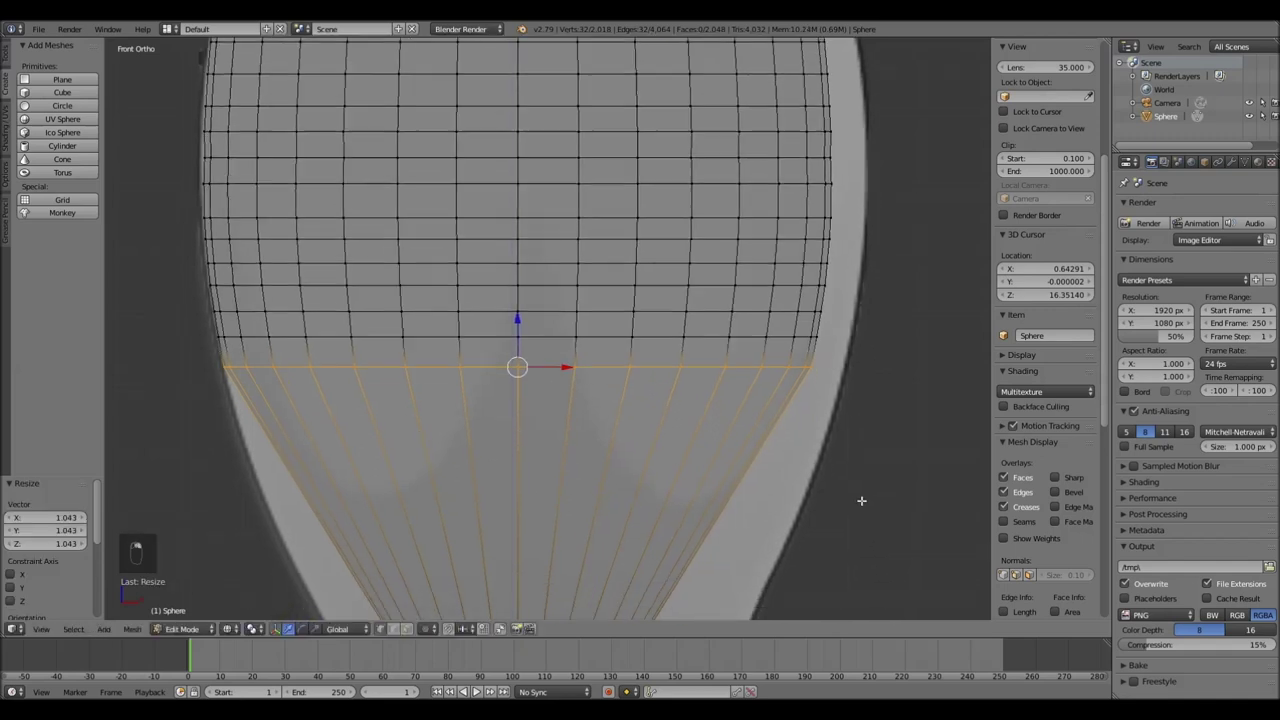
{"action": "key", "text": "ctrl+r"}
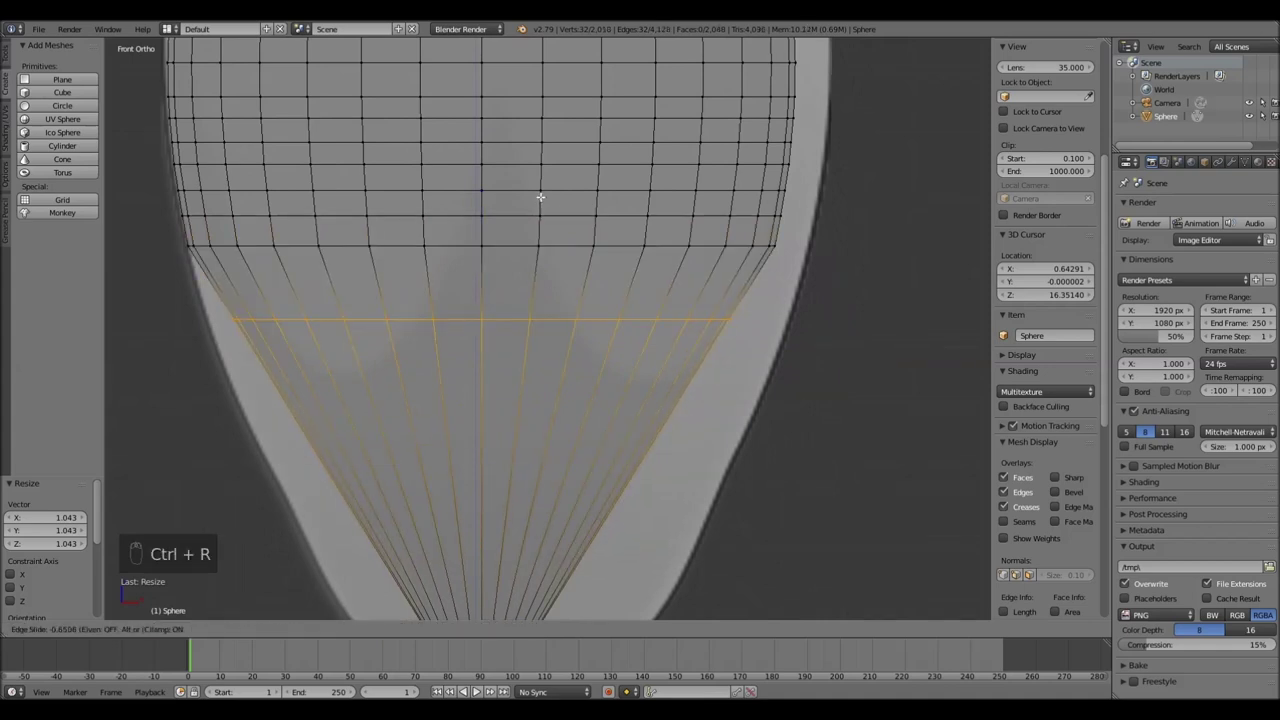
{"action": "key", "text": "s"}
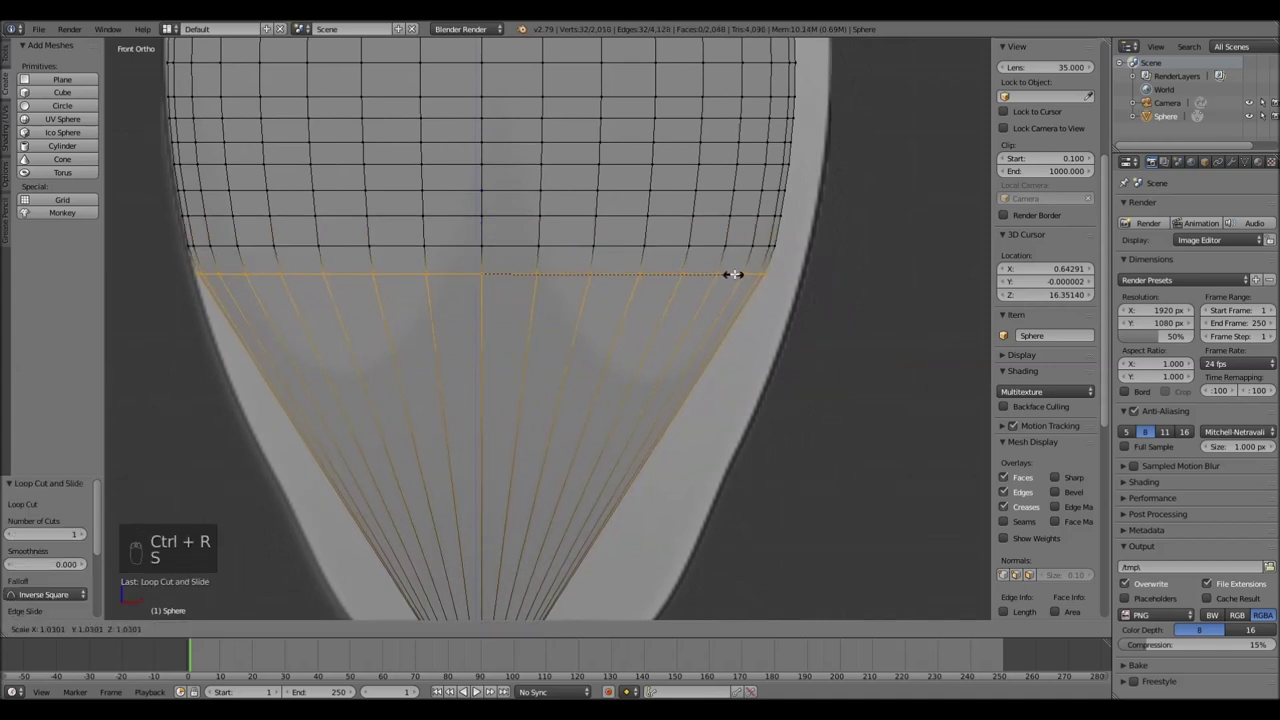
{"action": "key", "text": "ctrl+r"}
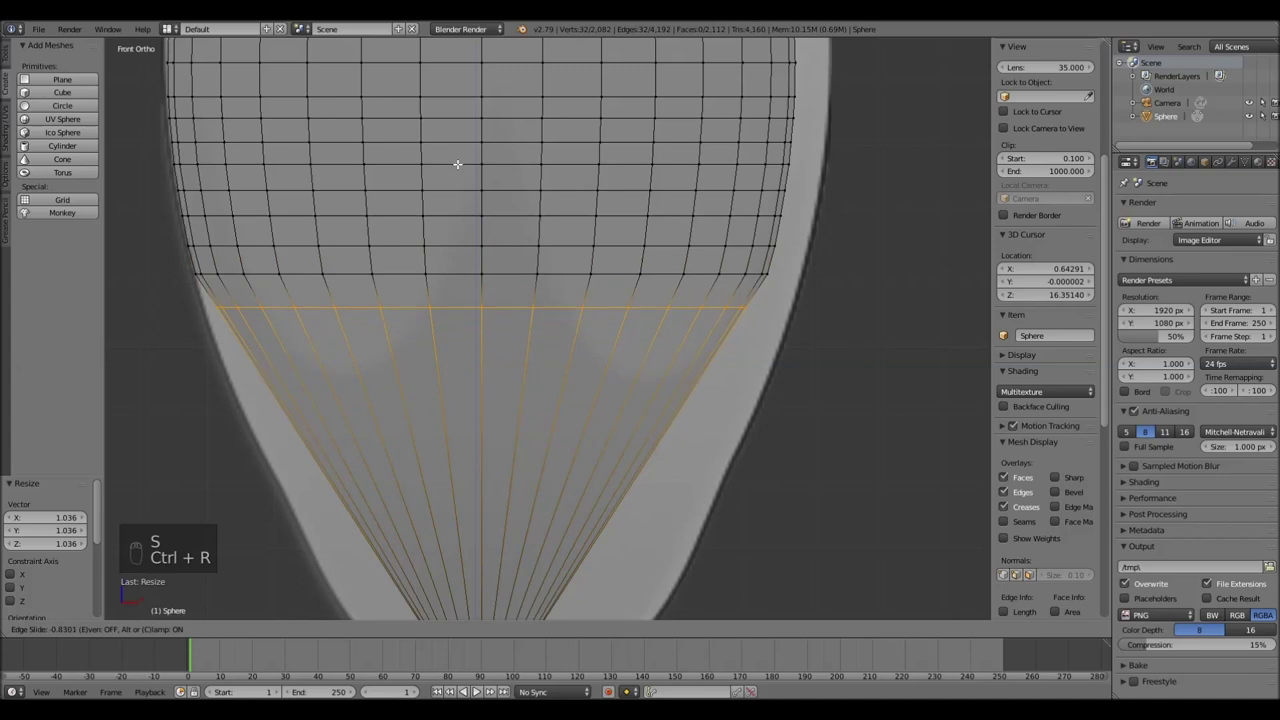
{"action": "key", "text": "s"}
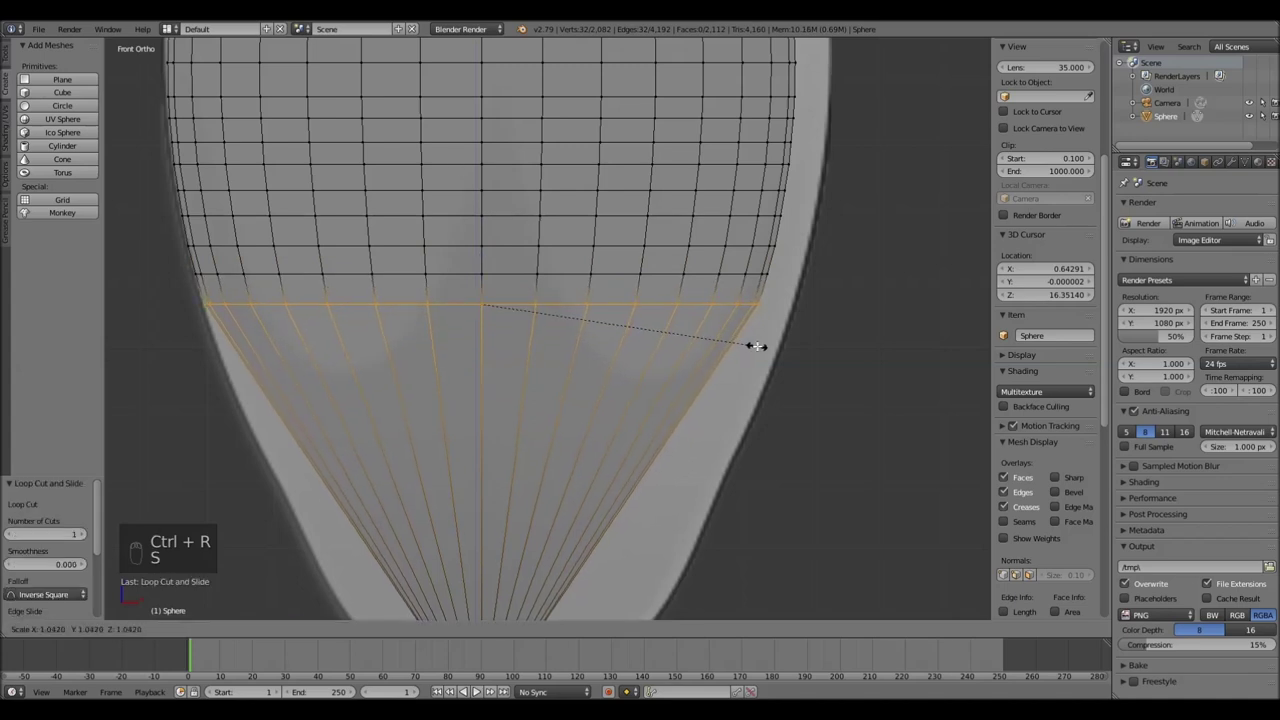
Continue adding loops down the lower taper toward the base, widening each to the outline (one undone and redone)
{"action": "key", "text": "ctrl+r"}
{"action": "key", "text": "s"}
{"action": "key", "text": "ctrl+r"}
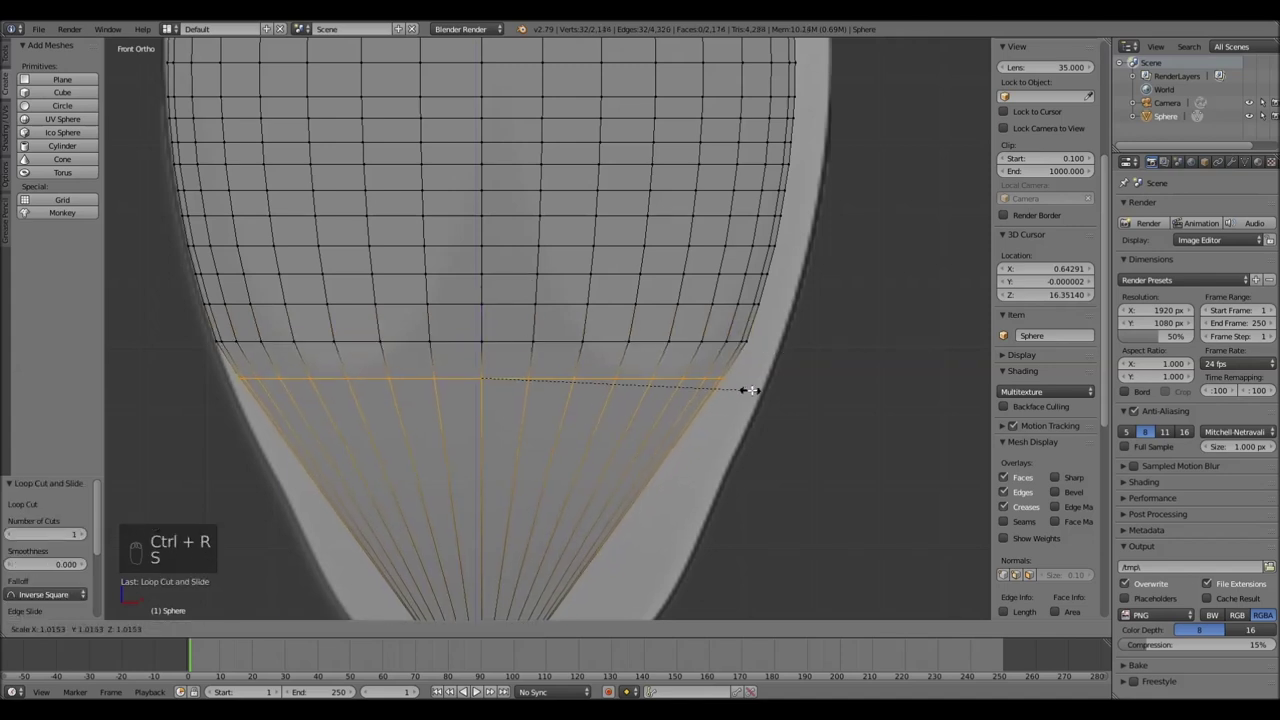
{"action": "key", "text": "ctrl+r"}
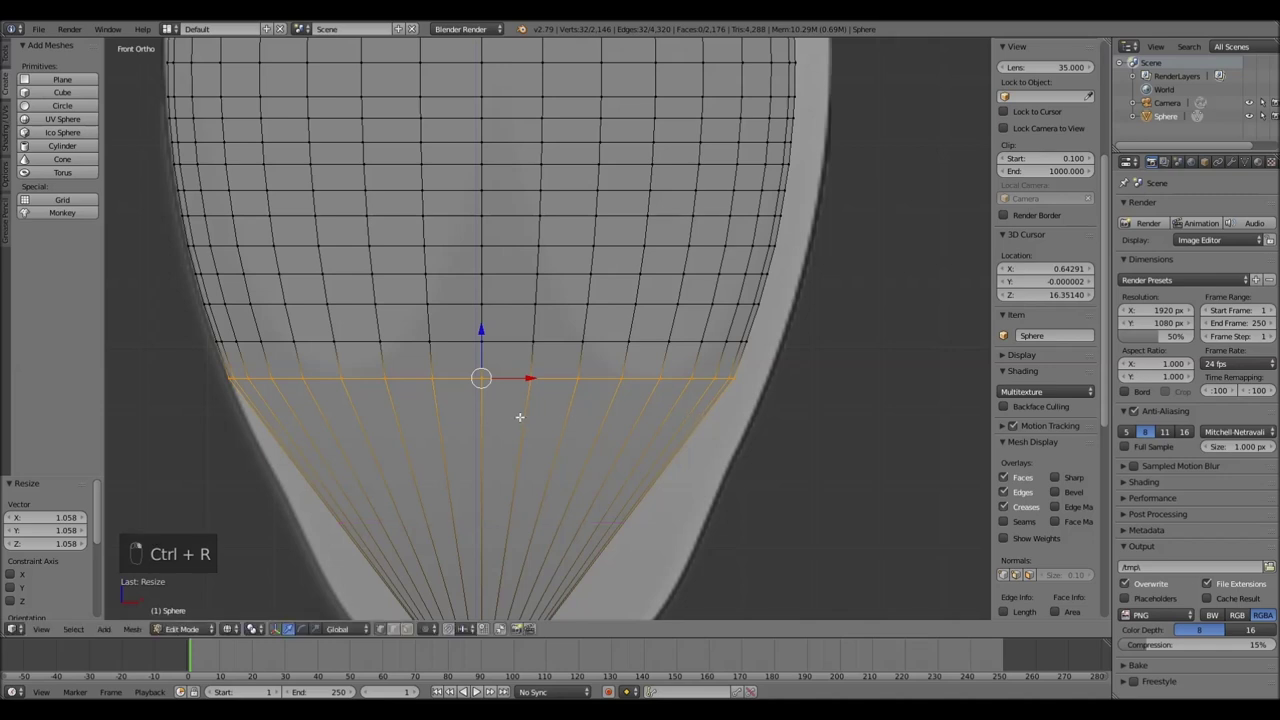
{"action": "key", "text": "ctrl+z"}
{"action": "key", "text": "s"}
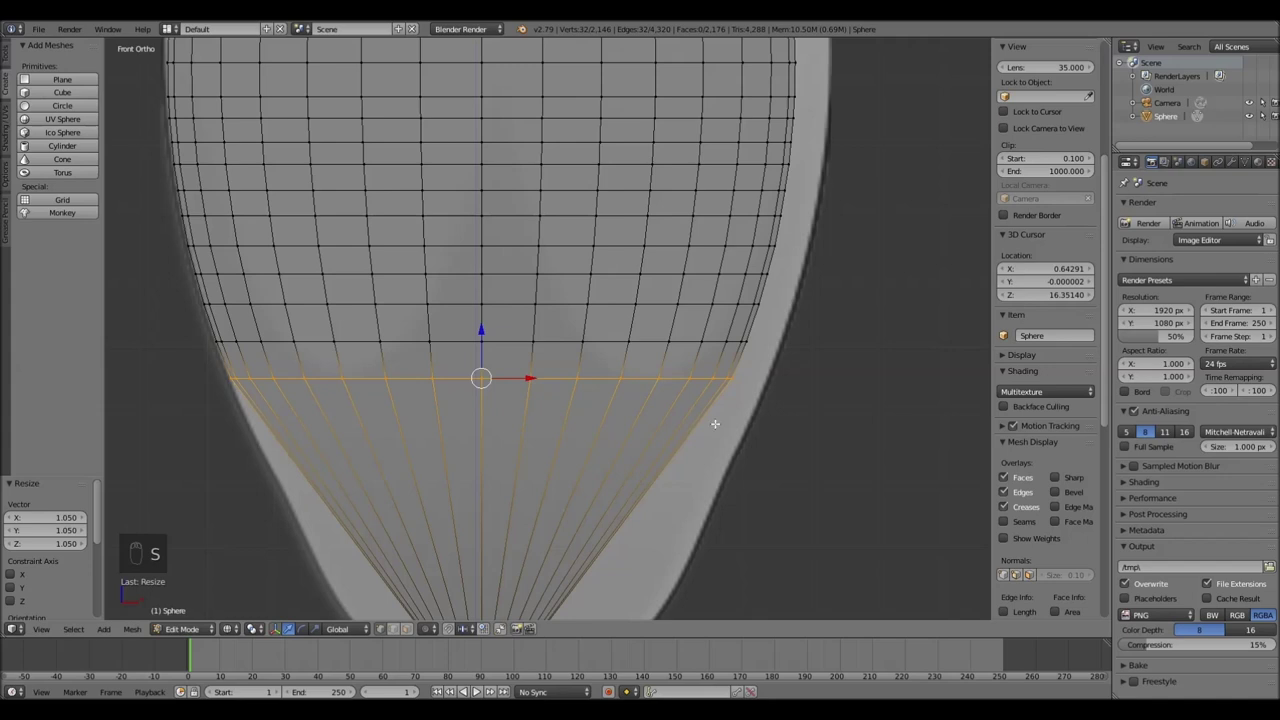
{"action": "key", "text": "ctrl+r"}
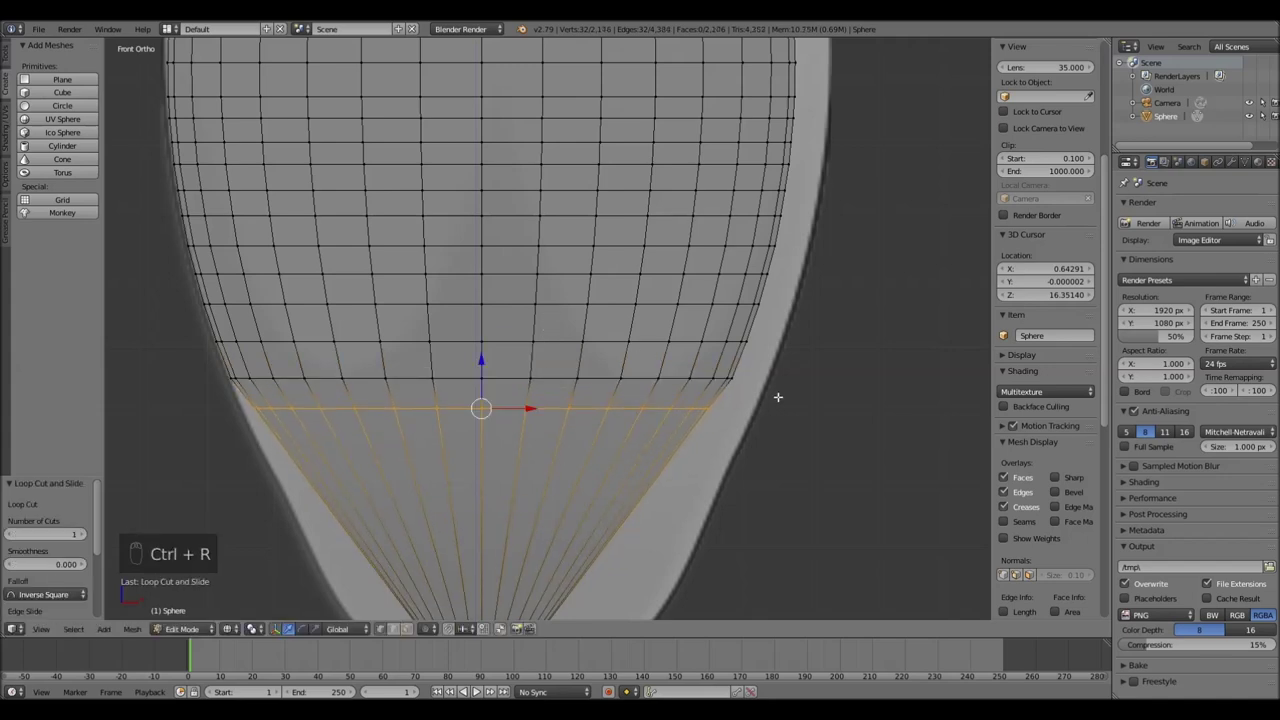
{"action": "key", "text": "s"}
{"action": "key", "text": "ctrl+r"}
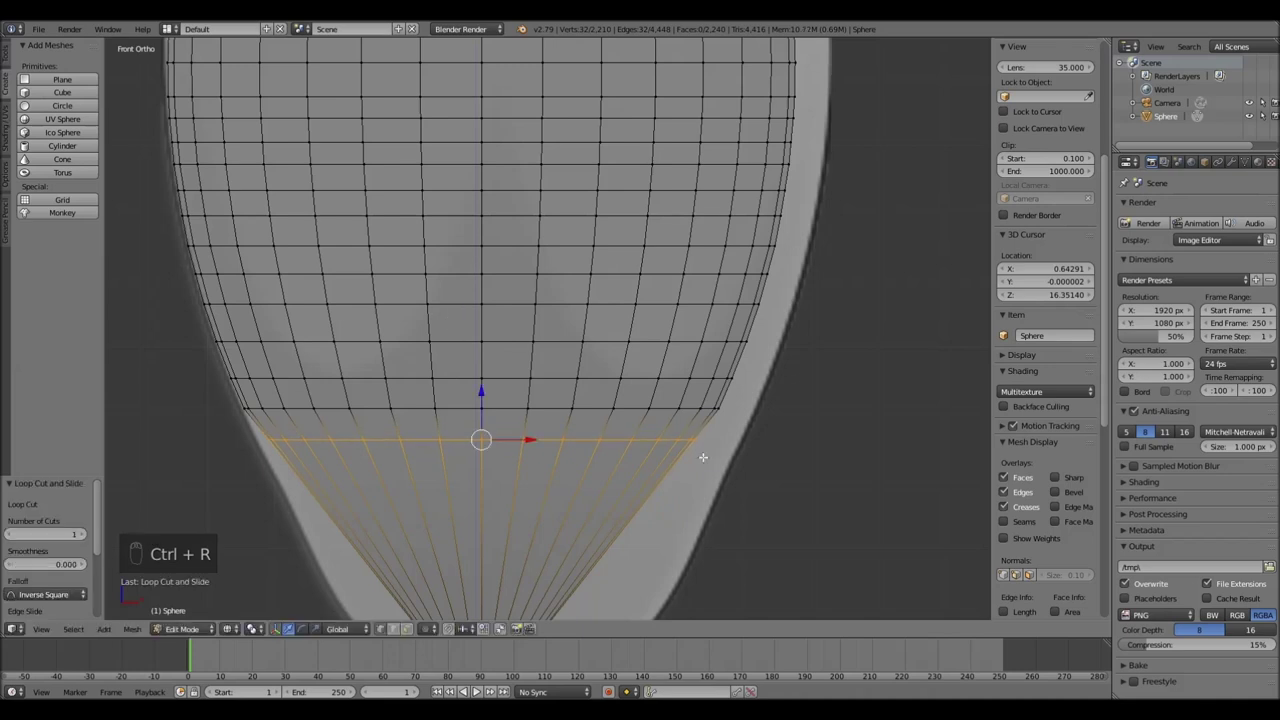
{"action": "key", "text": "s"}
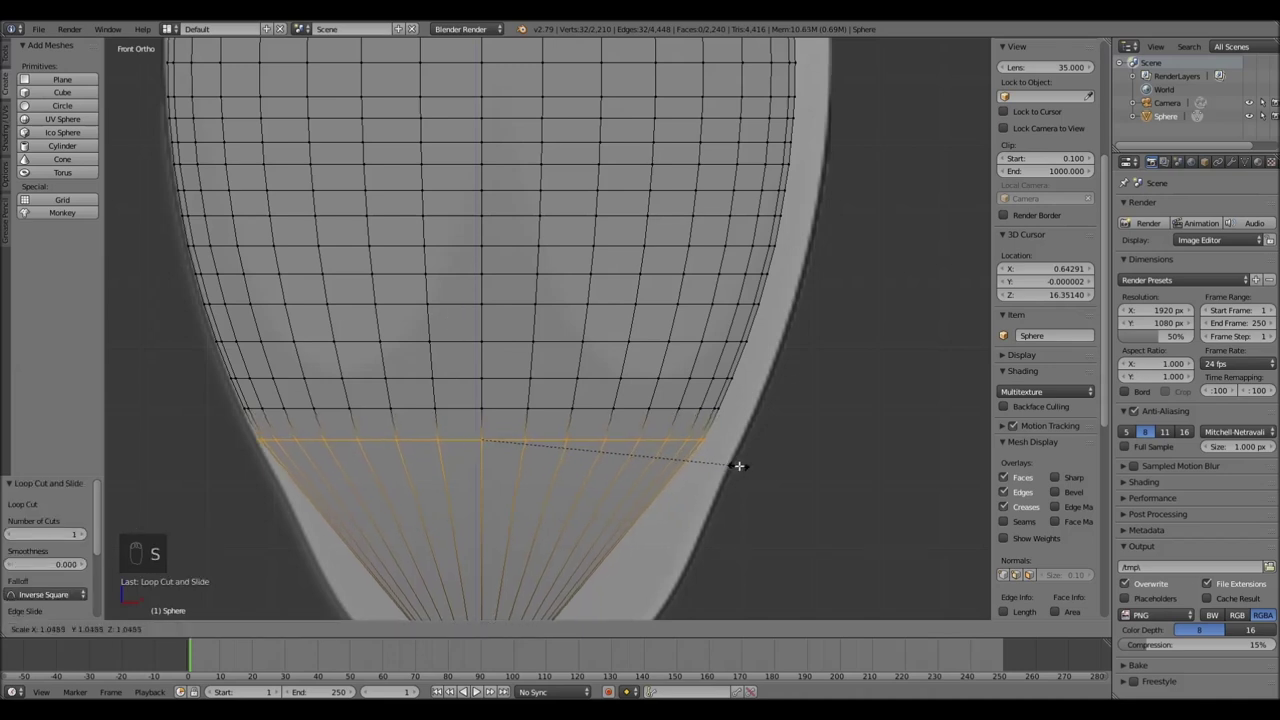
{"action": "key", "text": "ctrl+r"}
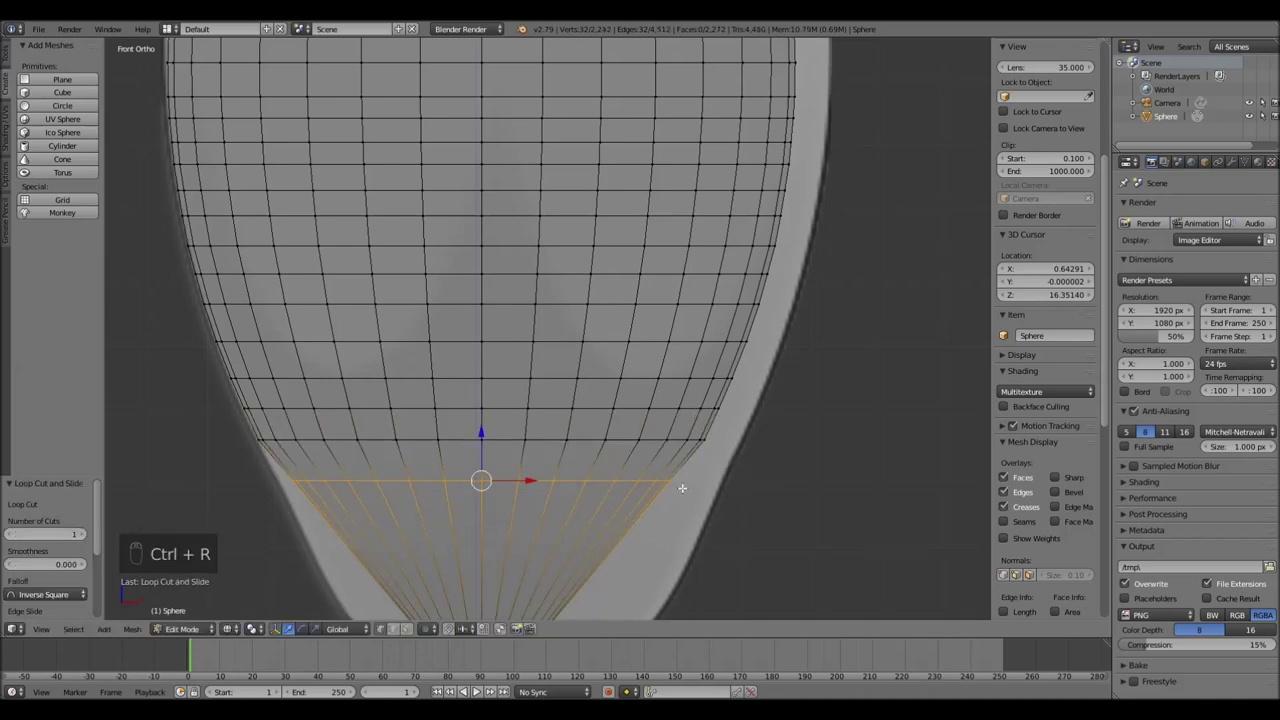
Cut more edge loops low on the base, flaring each out to the reference silhouette
{"action": "key", "text": "s"}
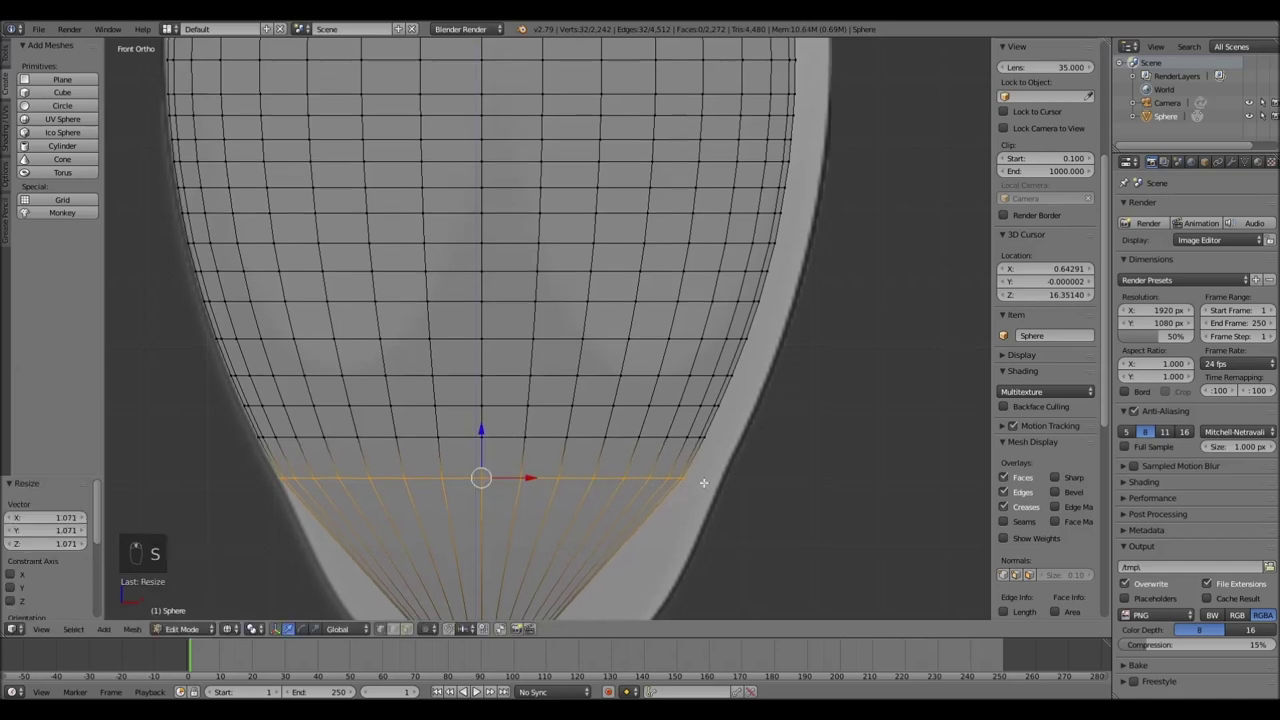
{"action": "key", "text": "ctrl+r"}
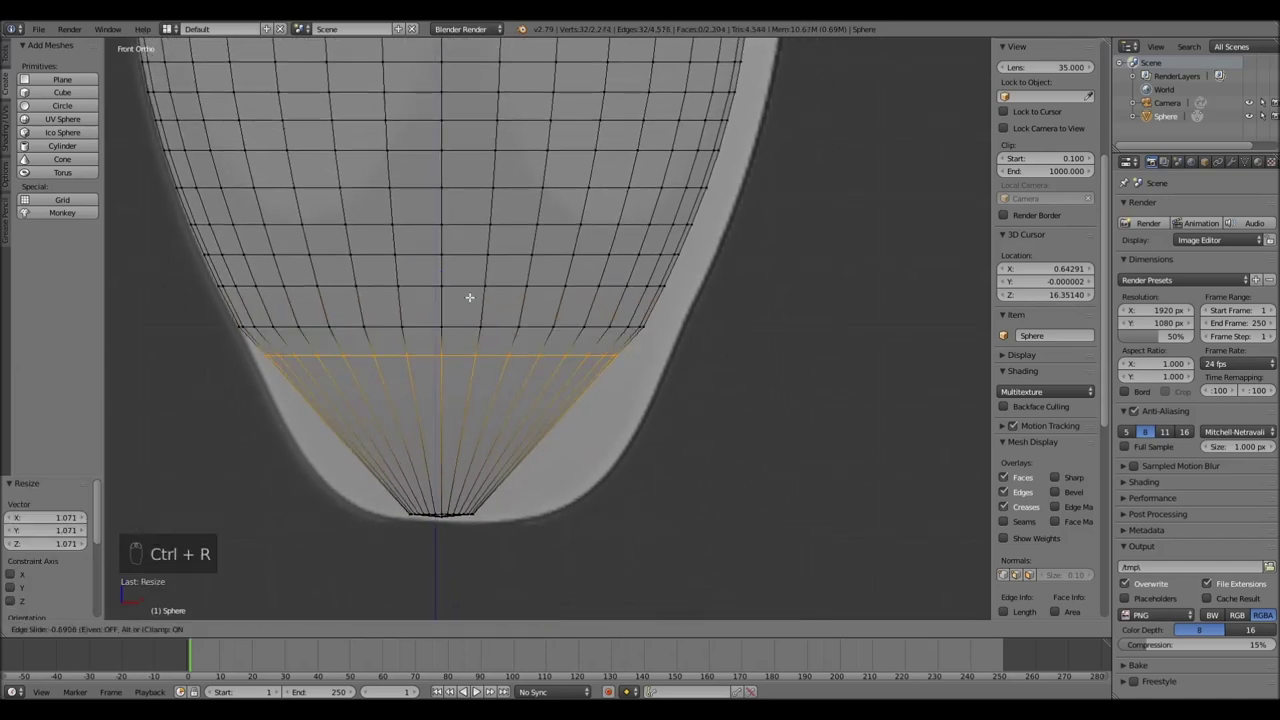
{"action": "key", "text": "s"}
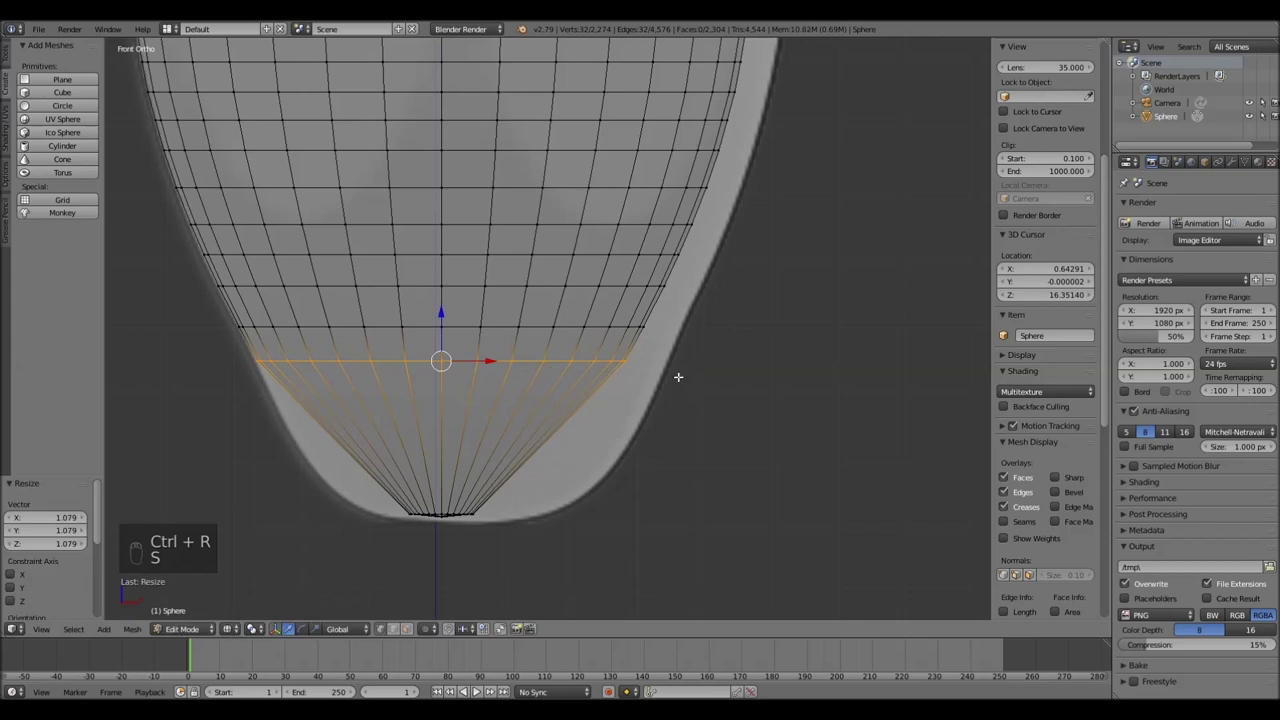
{"action": "key", "text": "ctrl+r"}
{"action": "key", "text": "s"}
{"action": "key", "text": "ctrl+r"}
{"action": "key", "text": "s"}
{"action": "key", "text": "ctrl+r"}
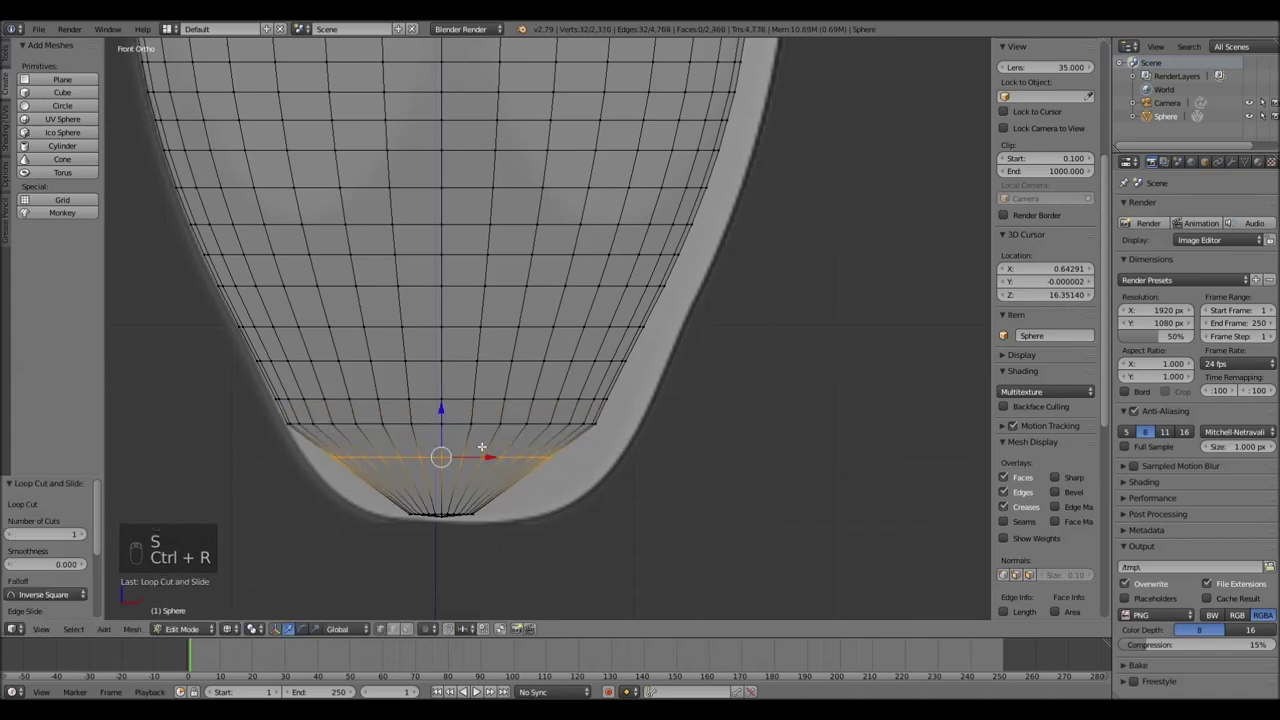
{"action": "key", "text": "s"}
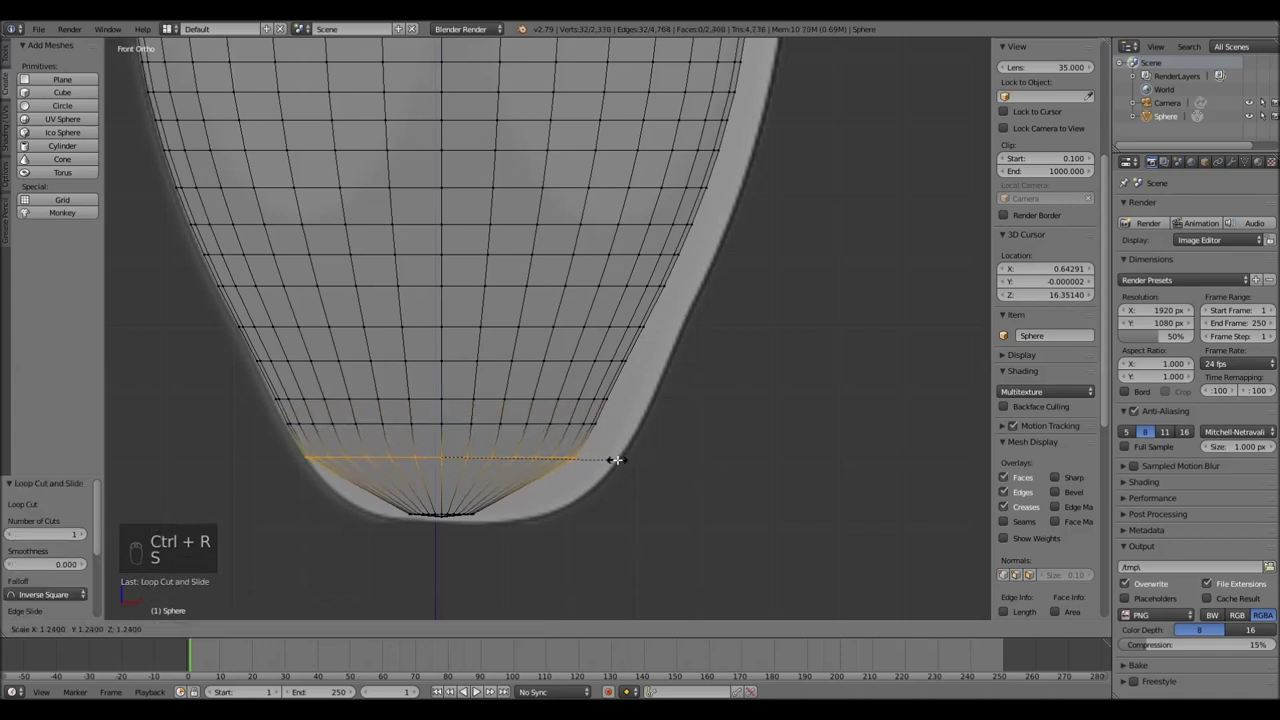
{"action": "key", "text": "ctrl+r"}
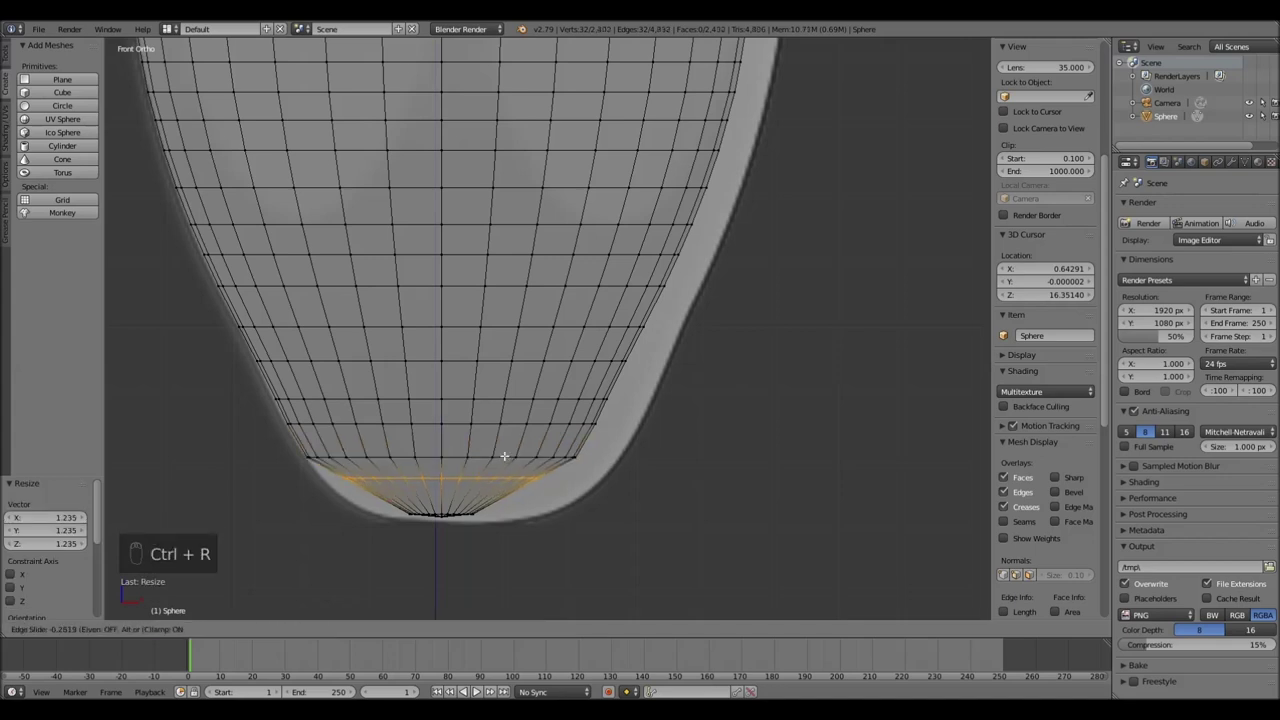
{"action": "key", "text": "s"}
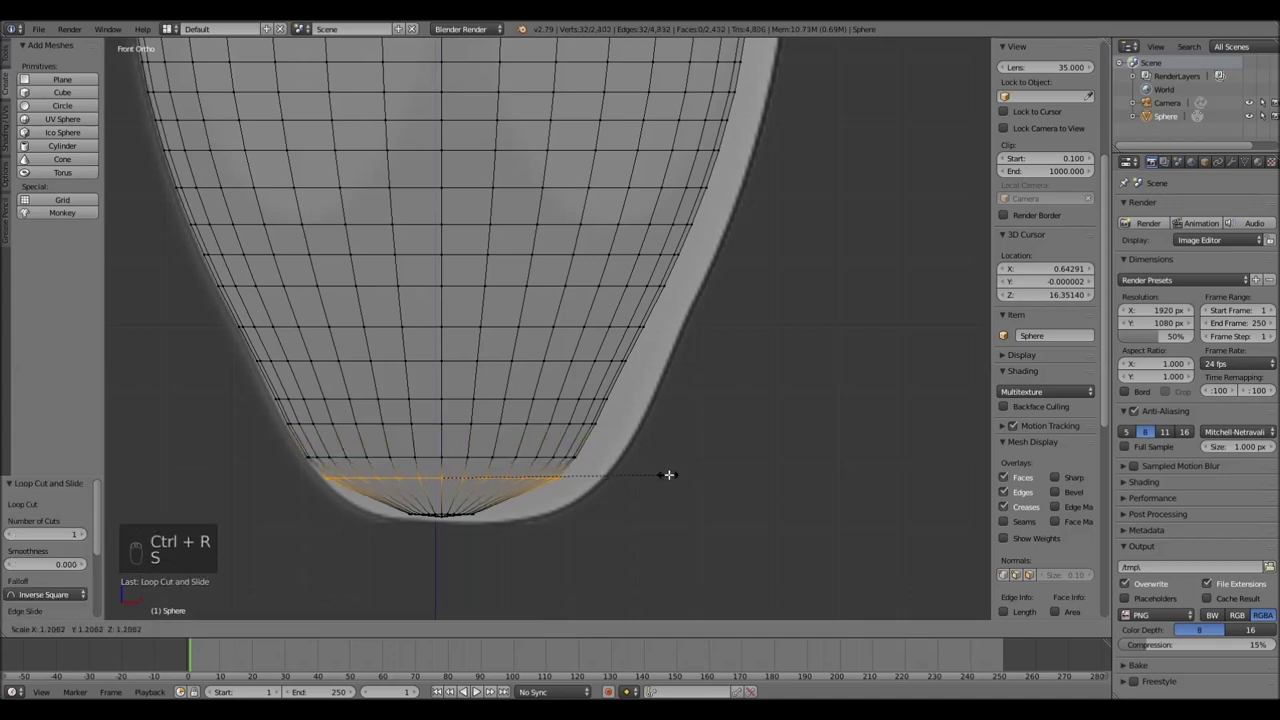
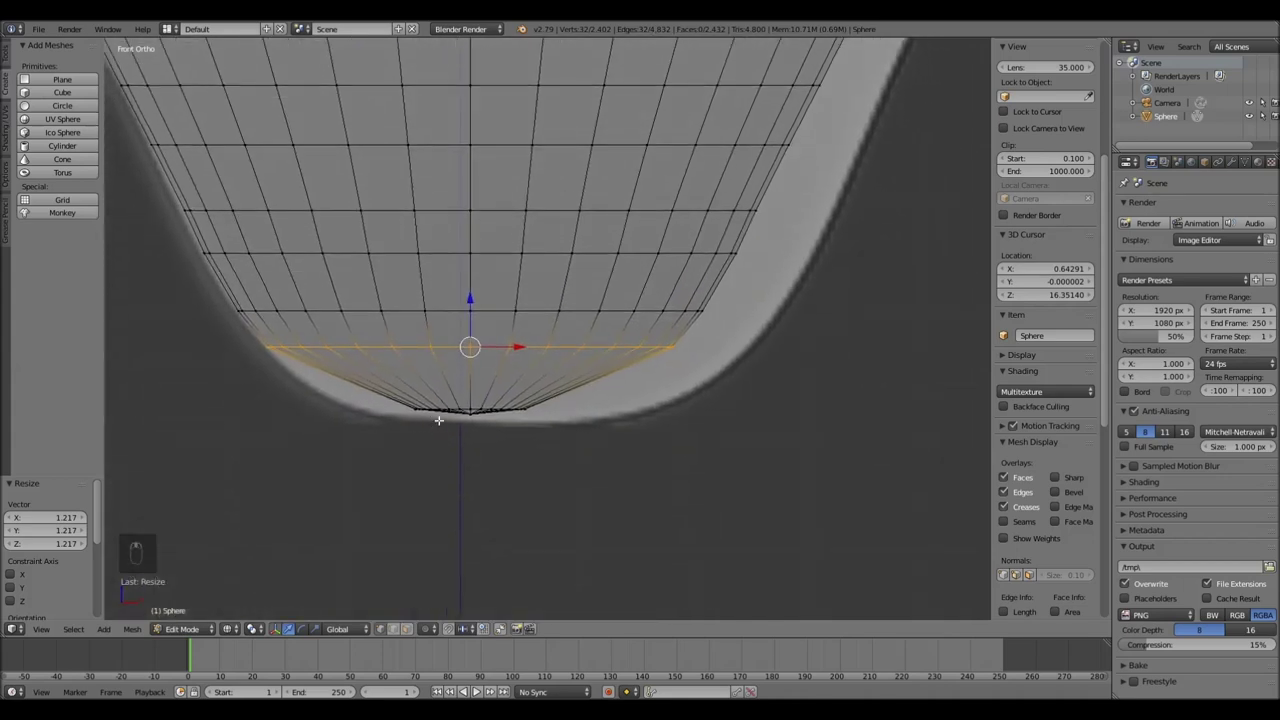
Add the final loops at the flat bottom, scaling each to sharpen the base's rounded corner
{"action": "key", "text": "ctrl+r"}
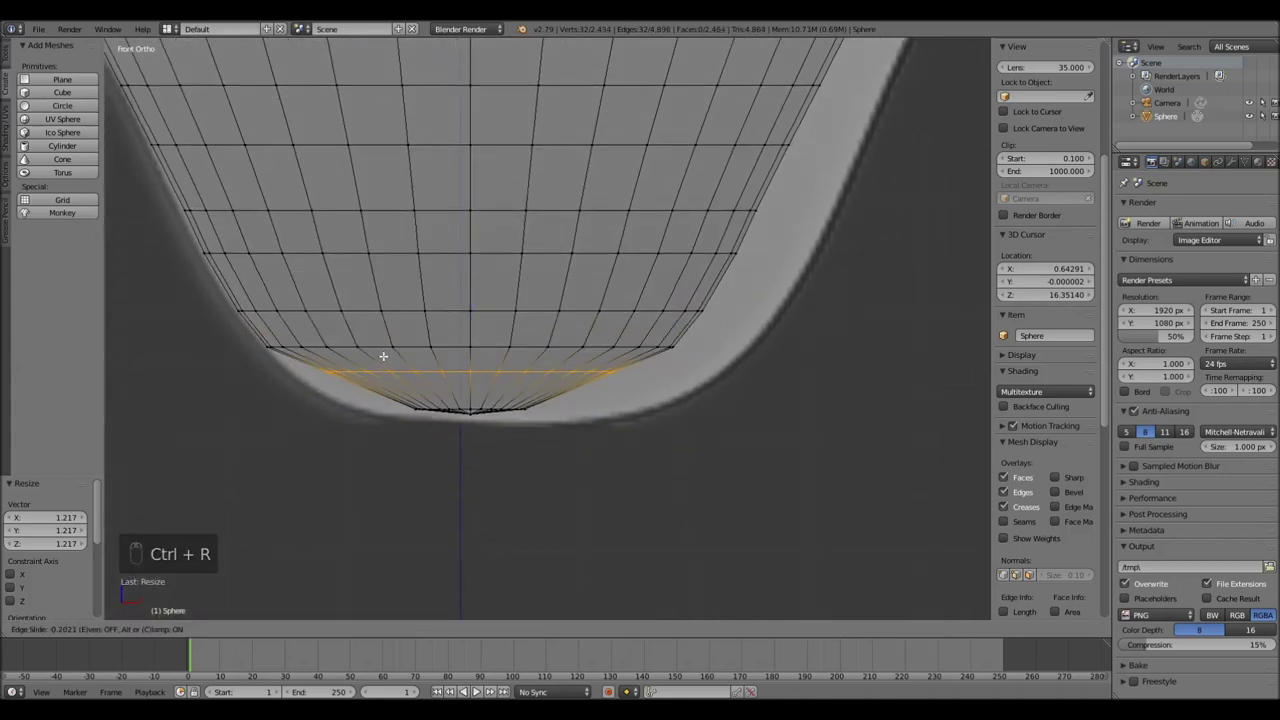
{"action": "key", "text": "s"}
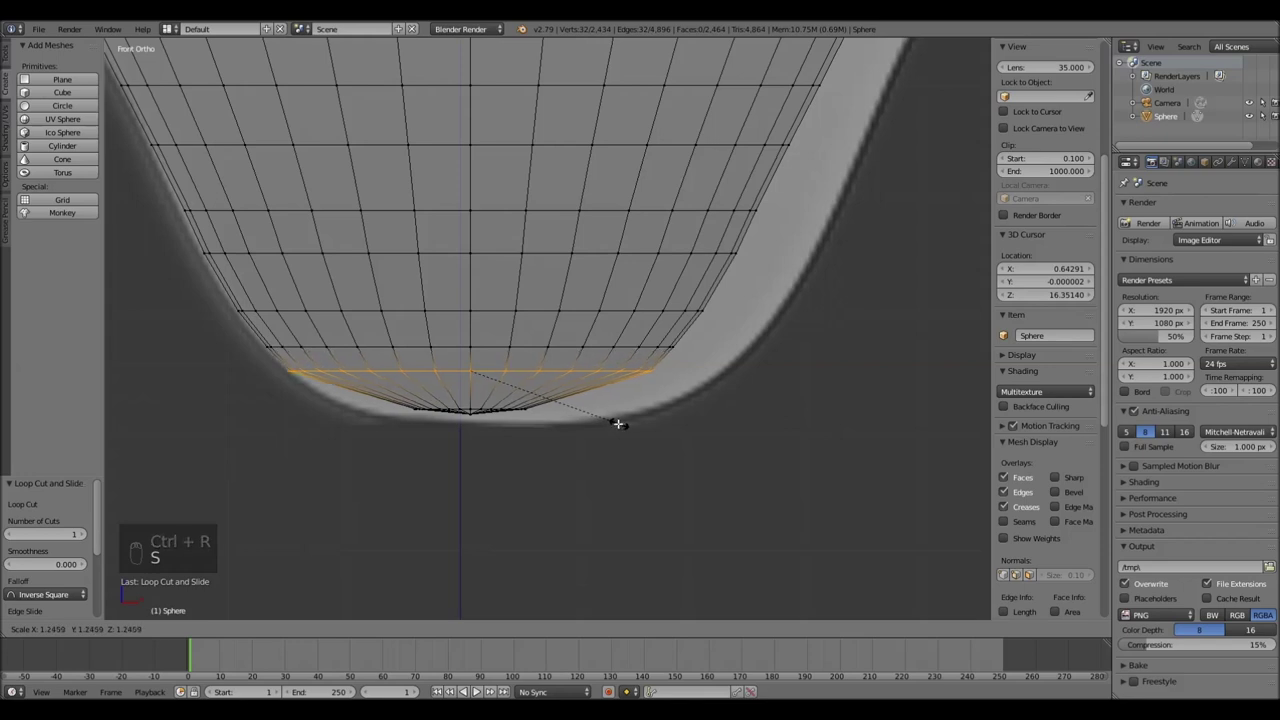
{"action": "key", "text": "ctrl+r"}
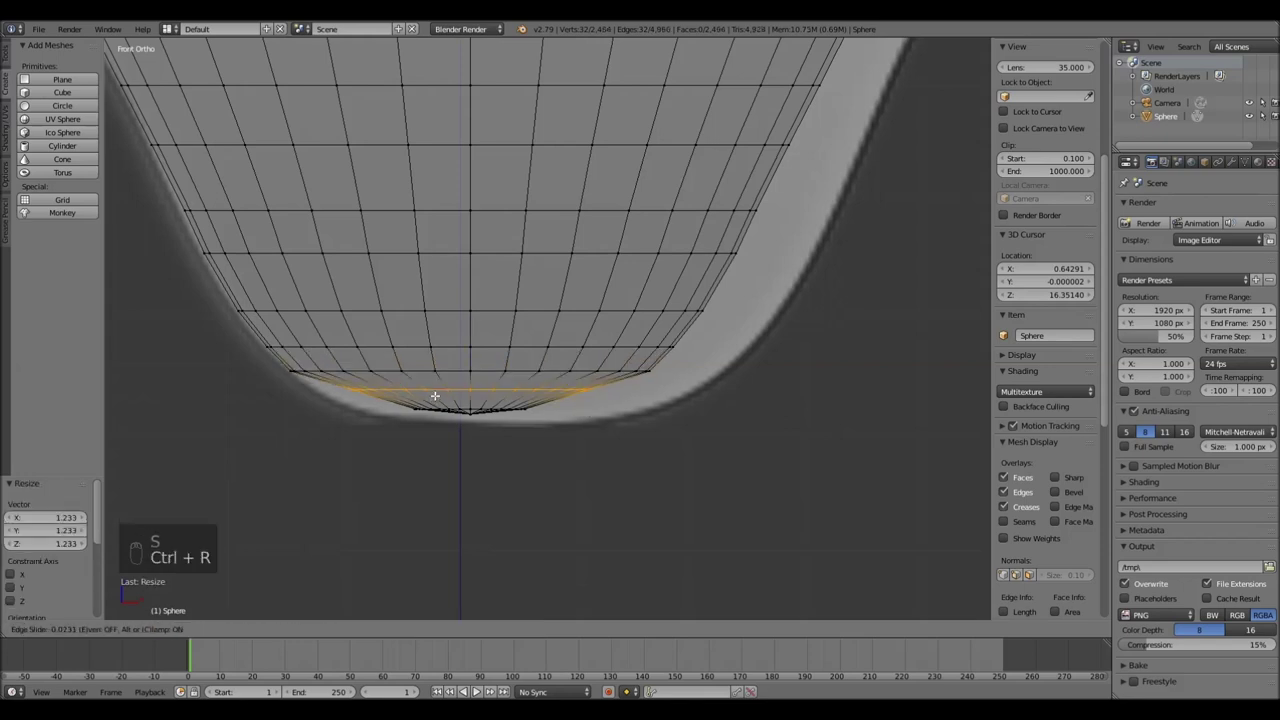
{"action": "key", "text": "s"}
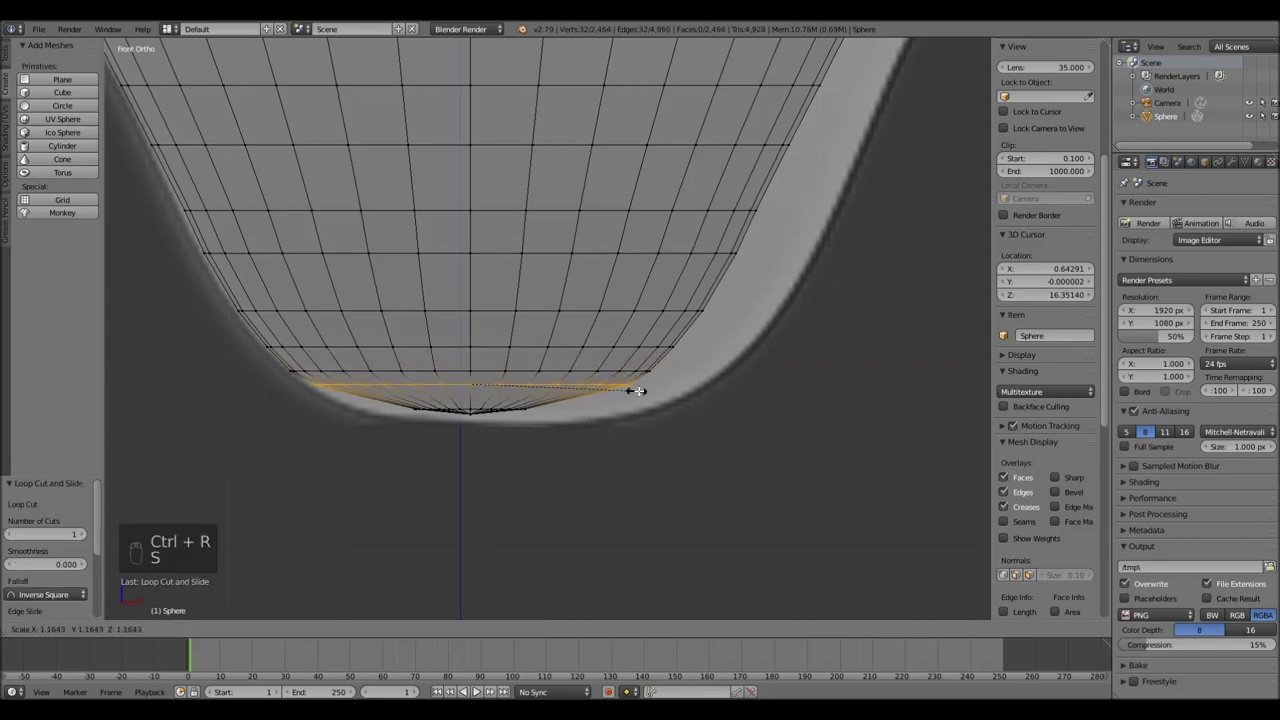
{"action": "key", "text": "ctrl+r"}
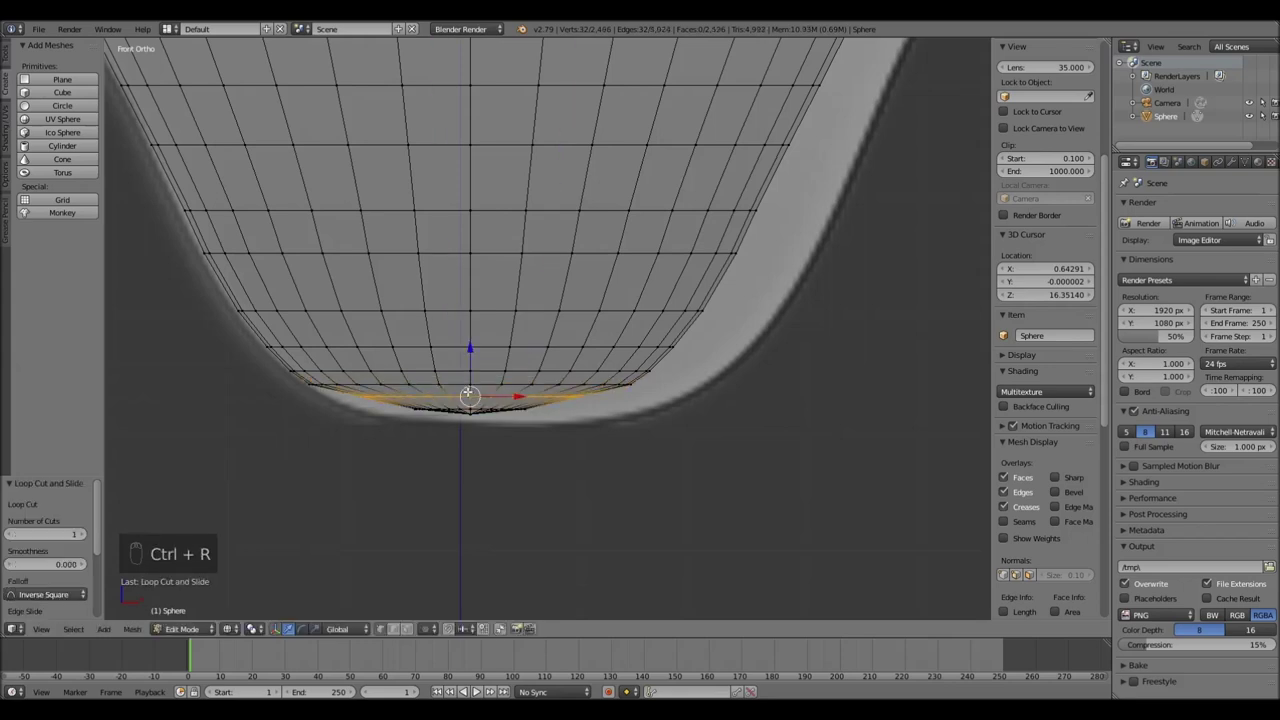
{"action": "key", "text": "s"}
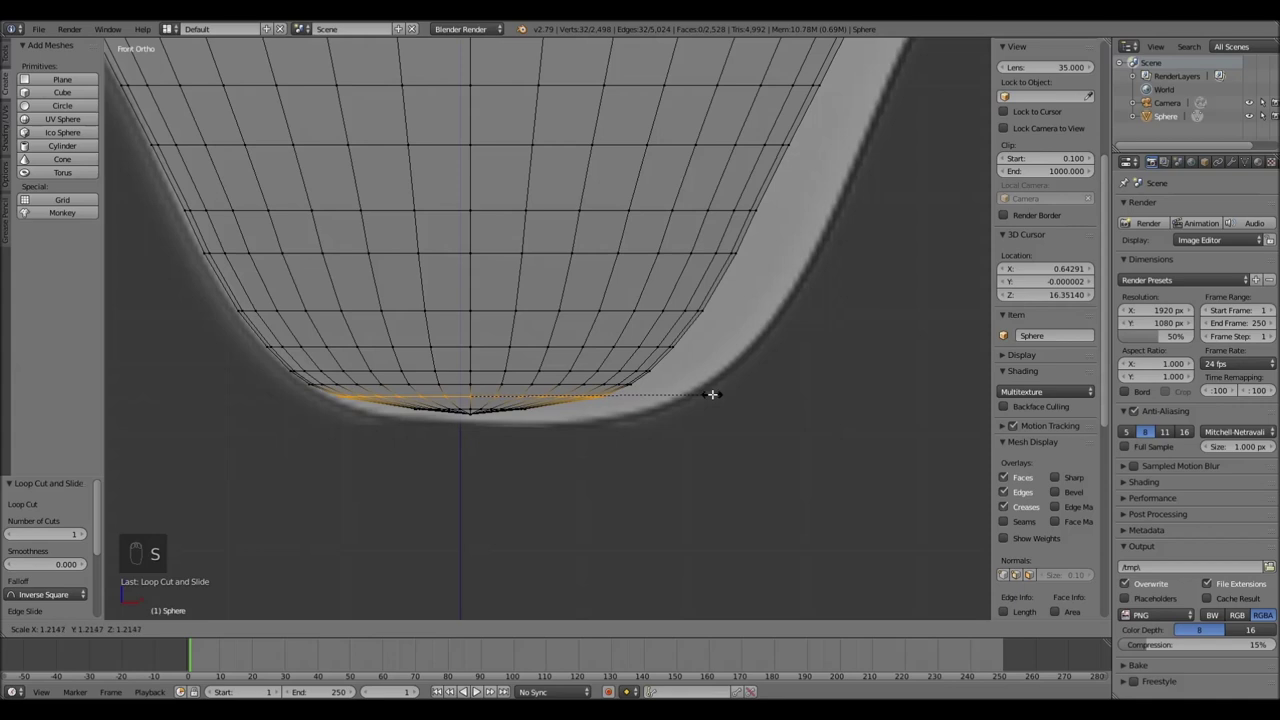
{"action": "key", "text": "ctrl+r"}
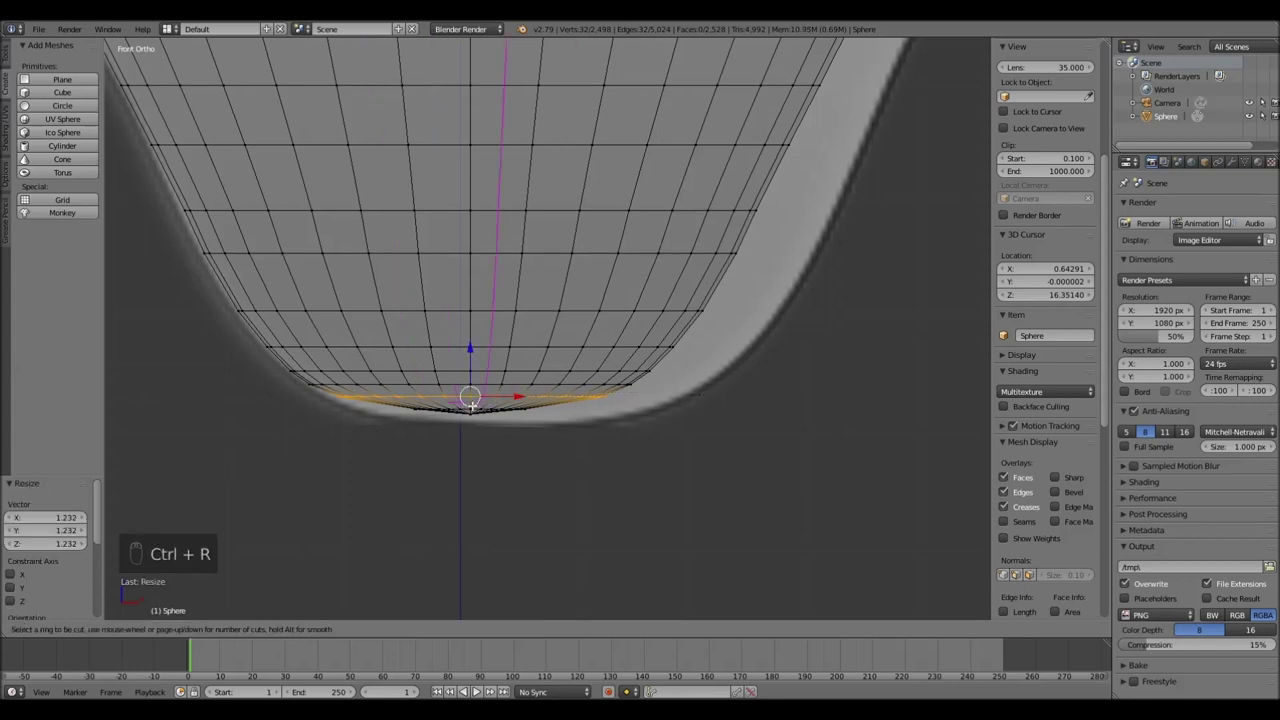
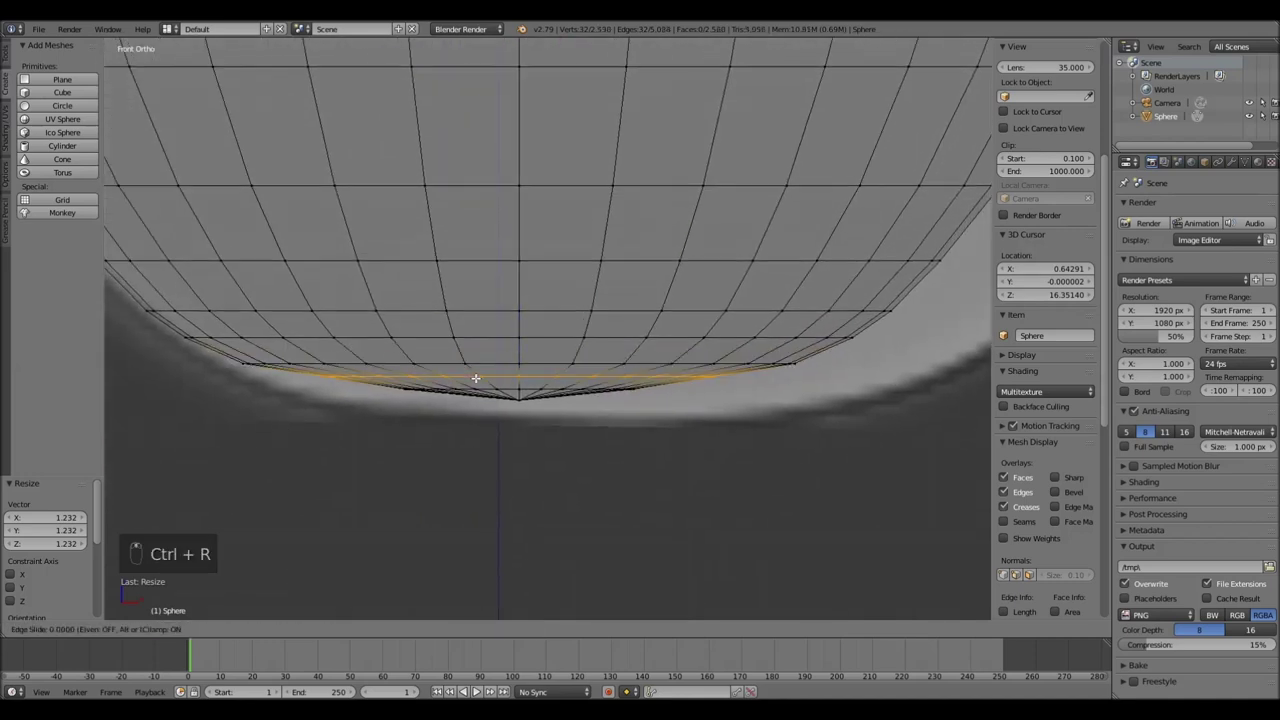
{"action": "key", "text": "s"}
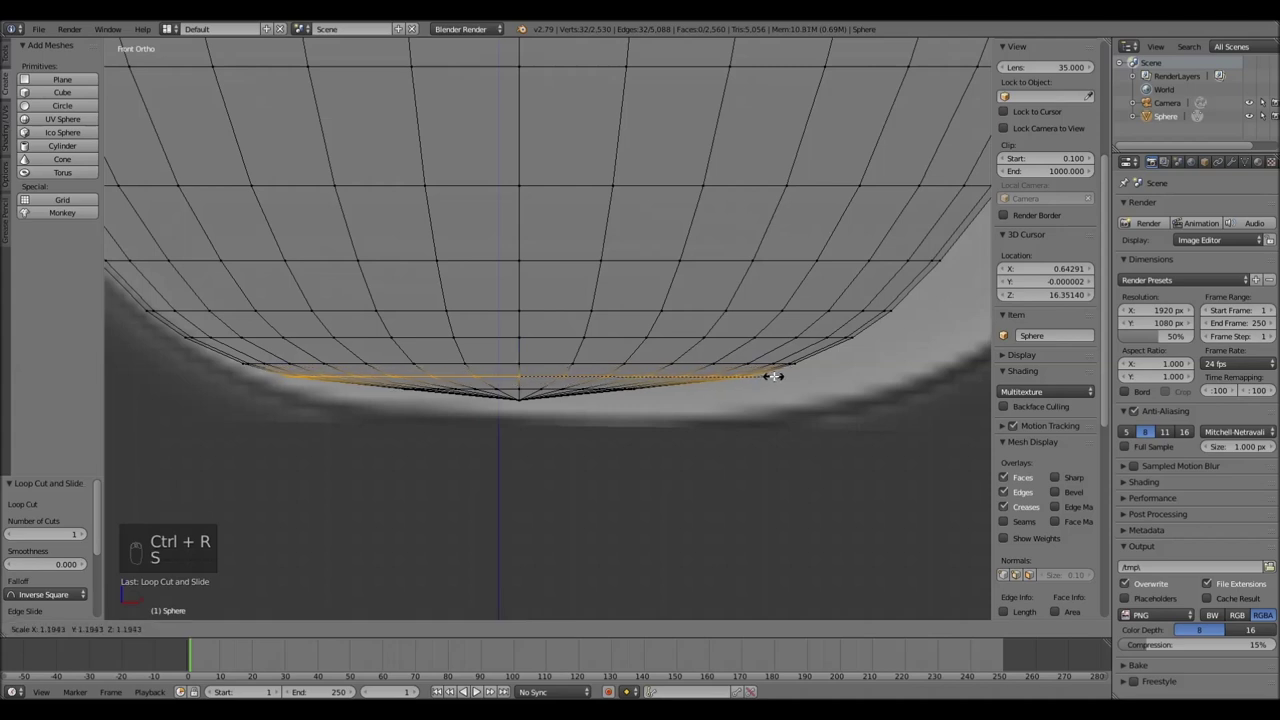
{"action": "key", "text": "ctrl+r"}
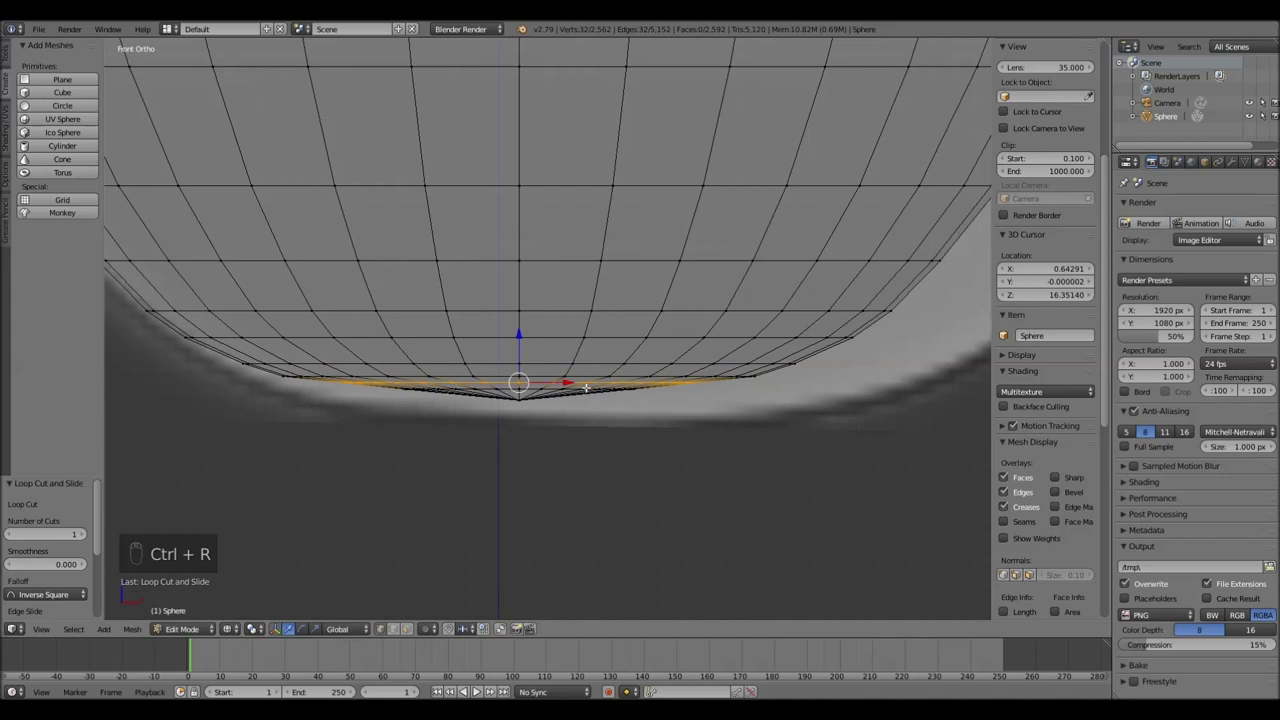
{"action": "key", "text": "s"}
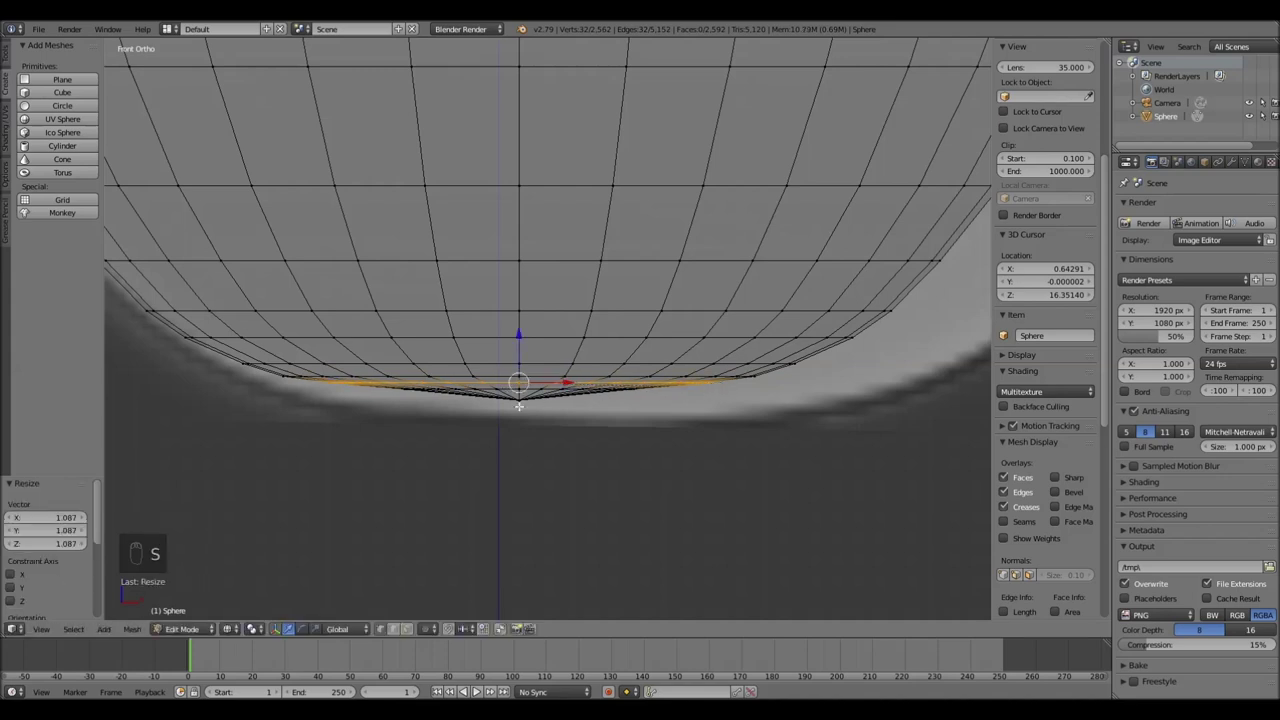
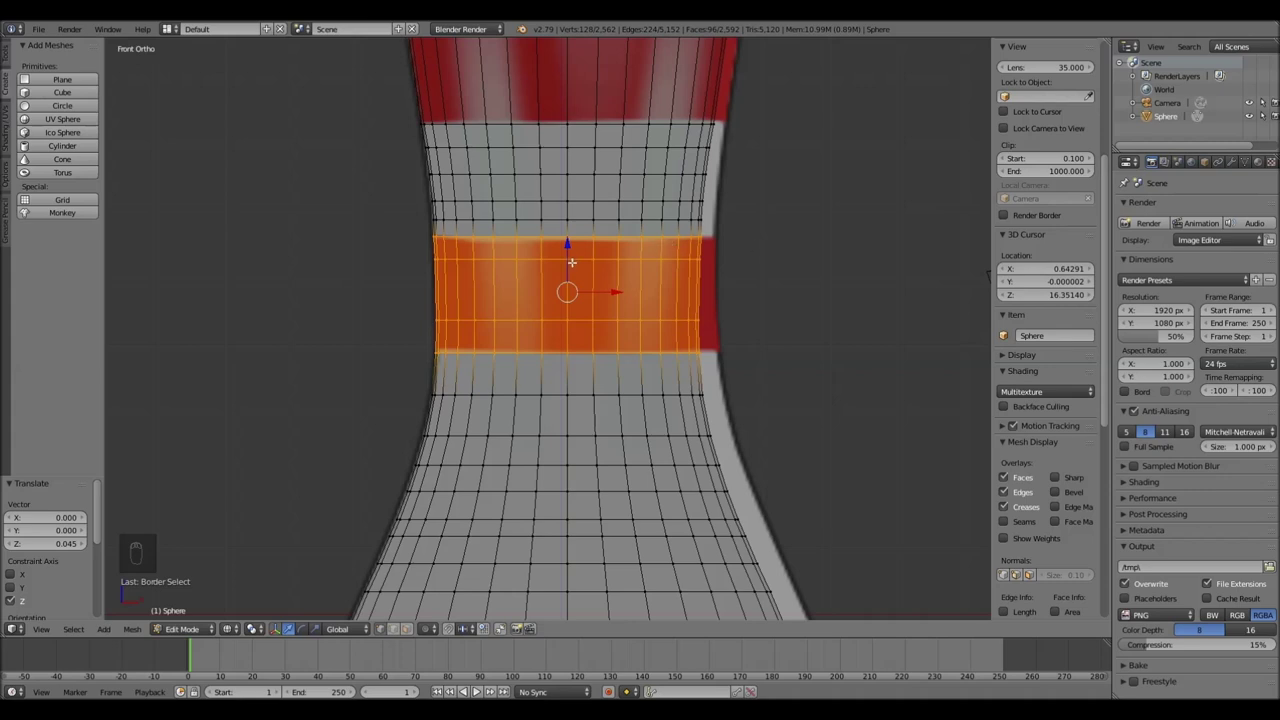
Duplicate the red stripe band, resize it to the neck width, move it lower as a second ring, and return to Object Mode
{"action": "key", "text": "shift+d"}
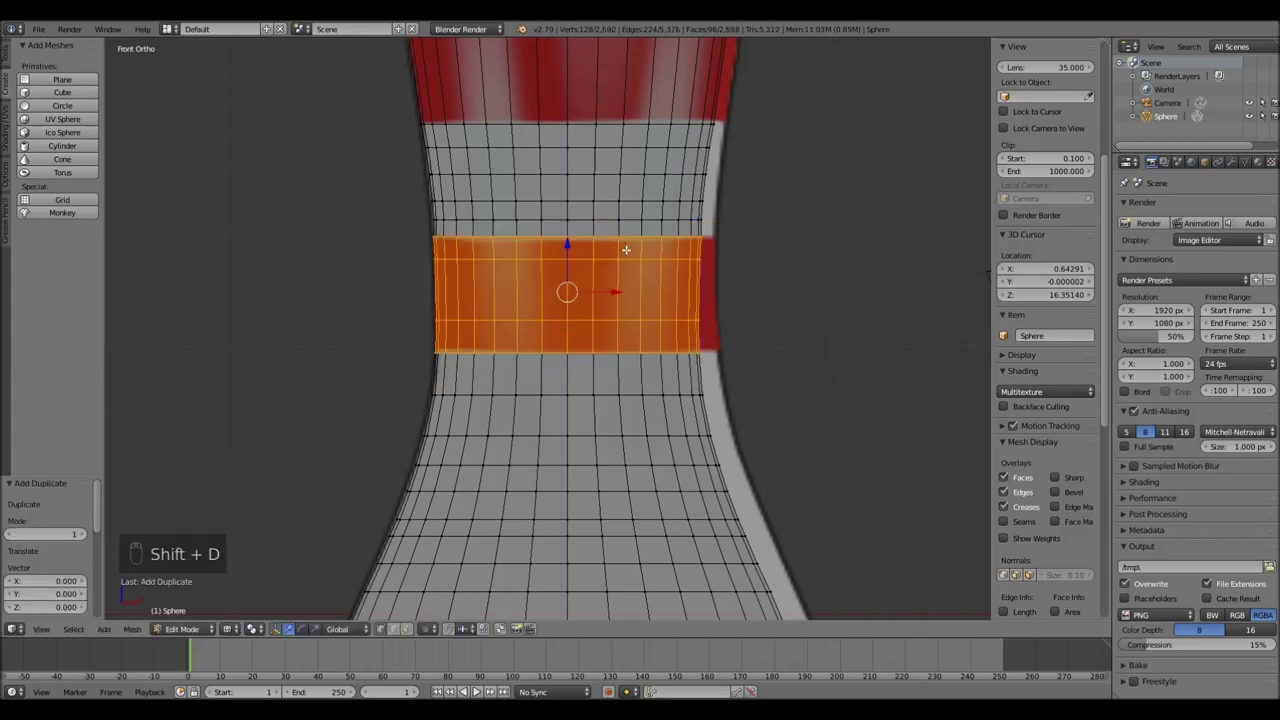
{"action": "key", "text": "s"}
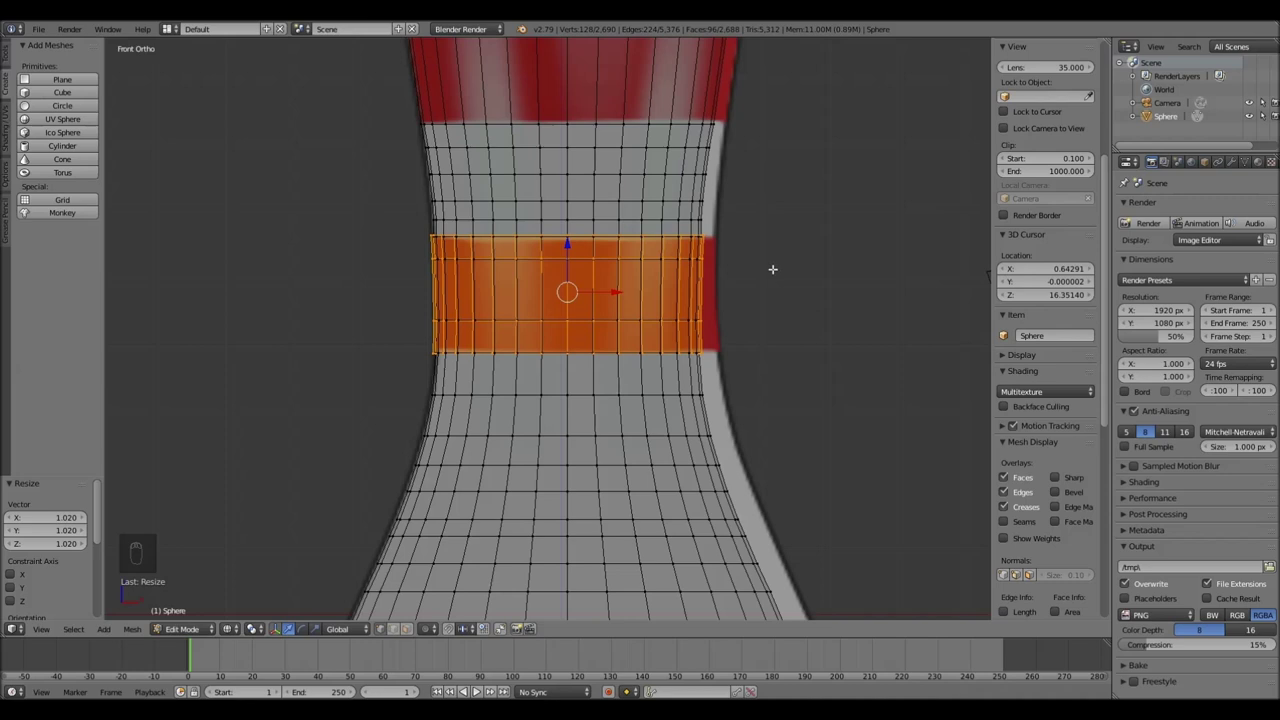
{"action": "key", "text": "m"}
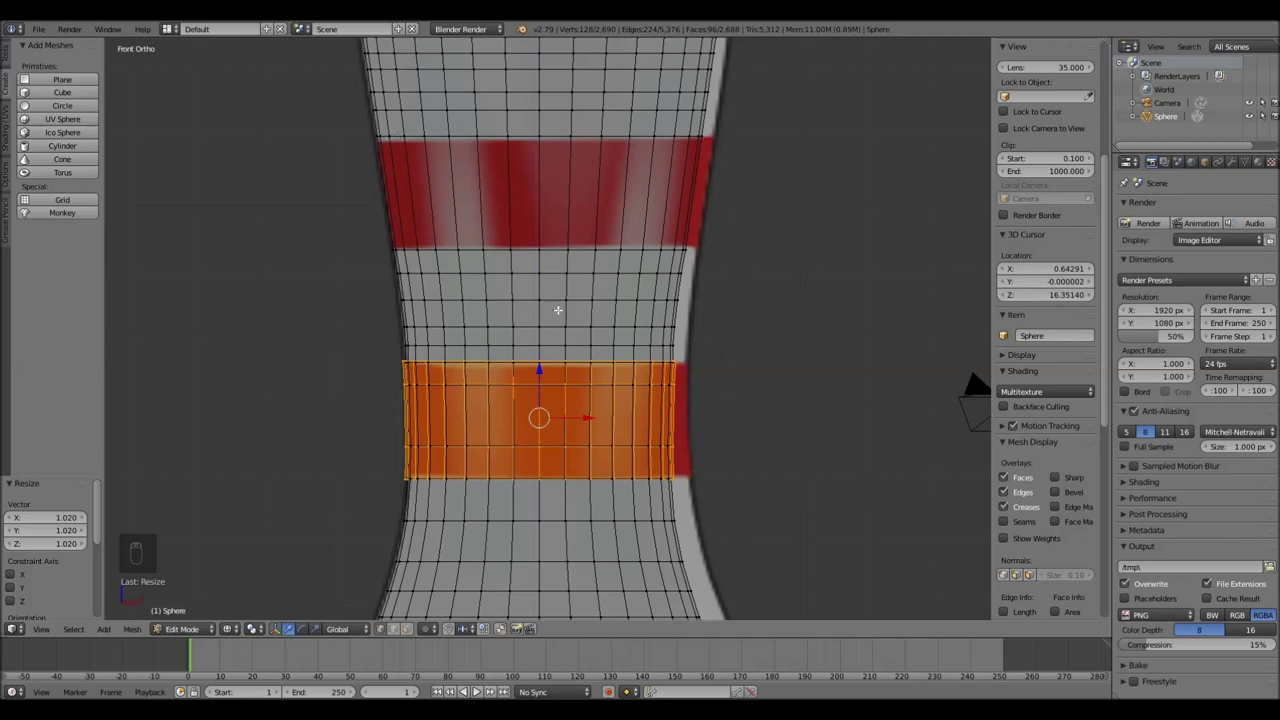
{"action": "key", "text": "Tab"}
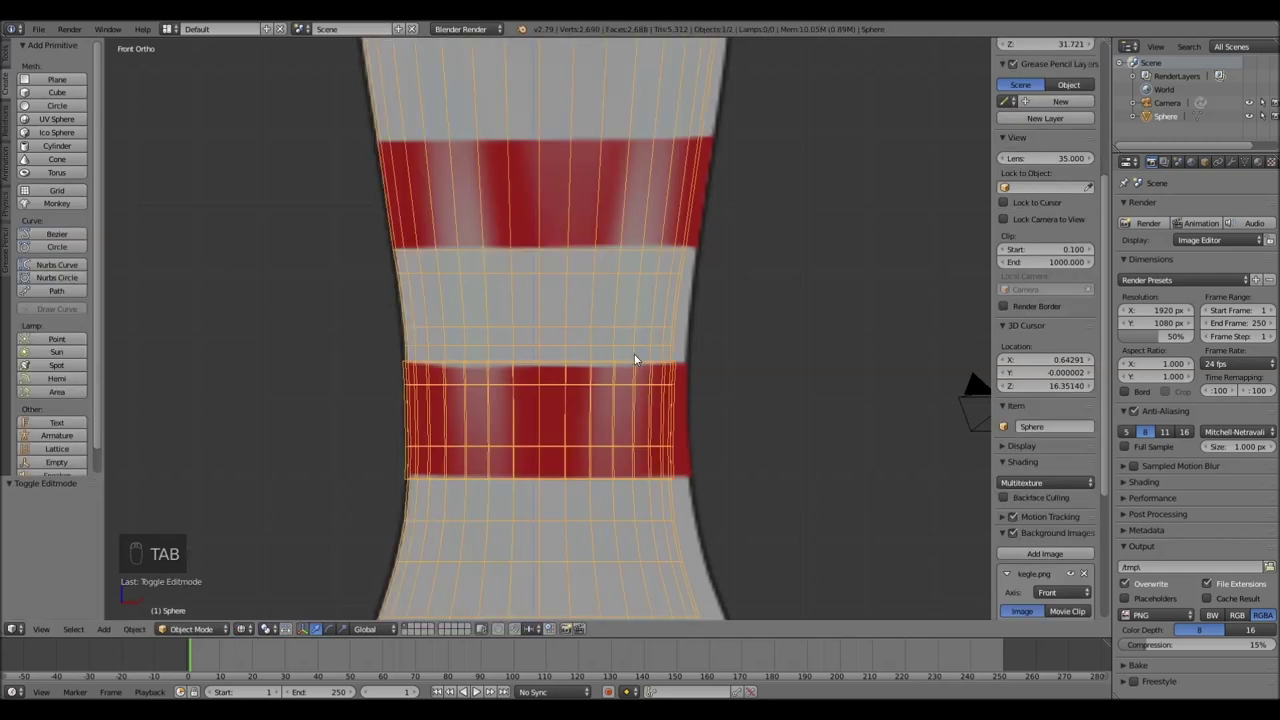
Back in Edit Mode, separate the lower ring band from the pin with P > Selection
{"action": "key", "text": "Tab"}
{"action": "key", "text": "z"}
{"action": "key", "text": "p"}
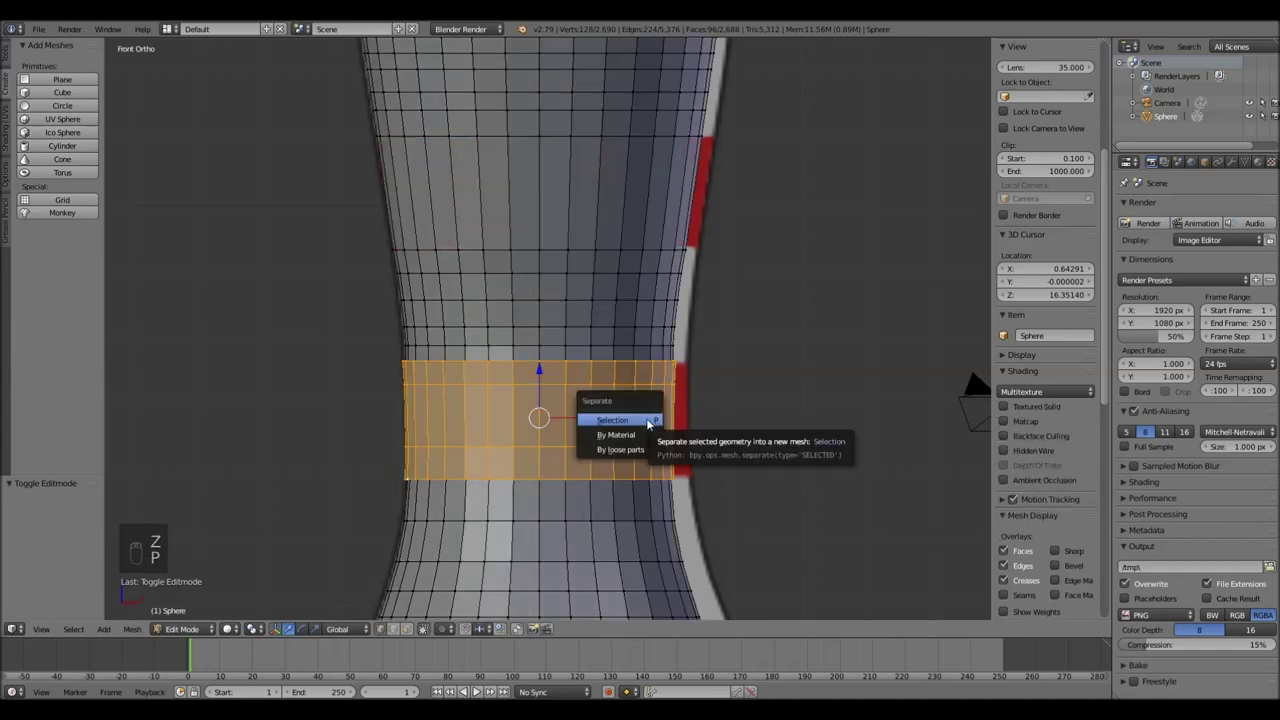
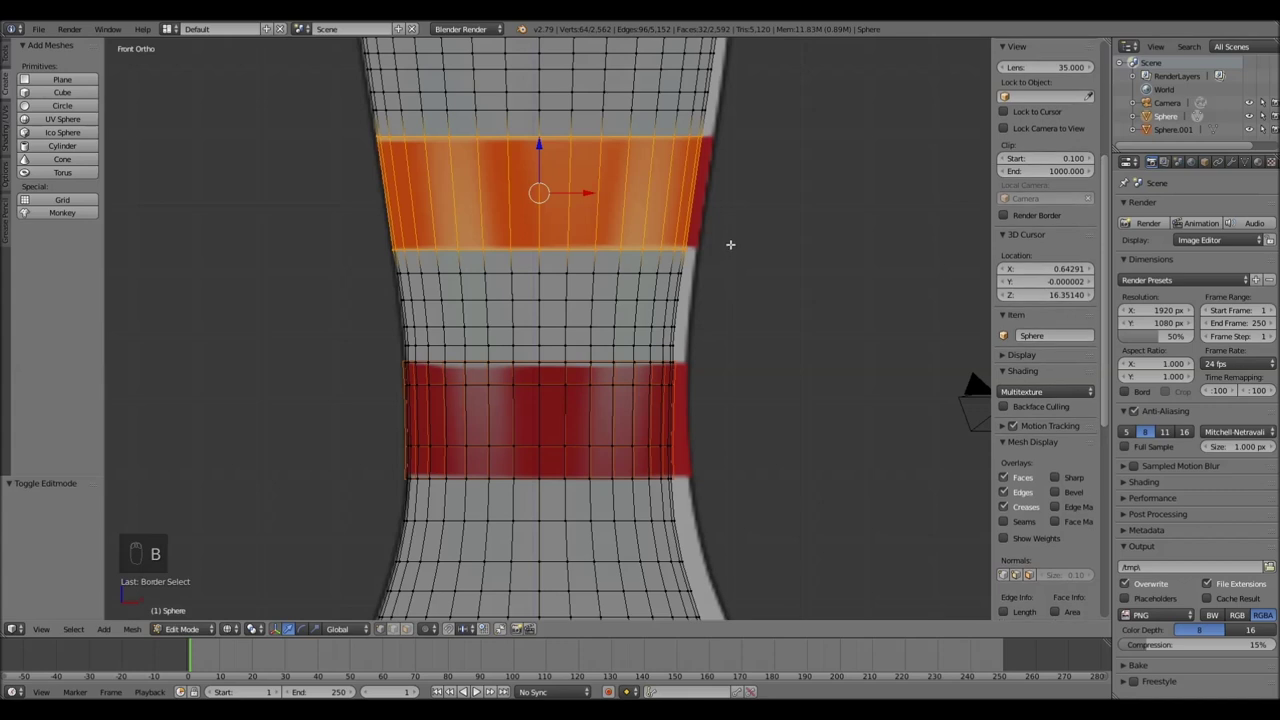
Duplicate and slightly scale out the upper red band, switch to solid shading, and separate it too
{"action": "key", "text": "shift+d"}
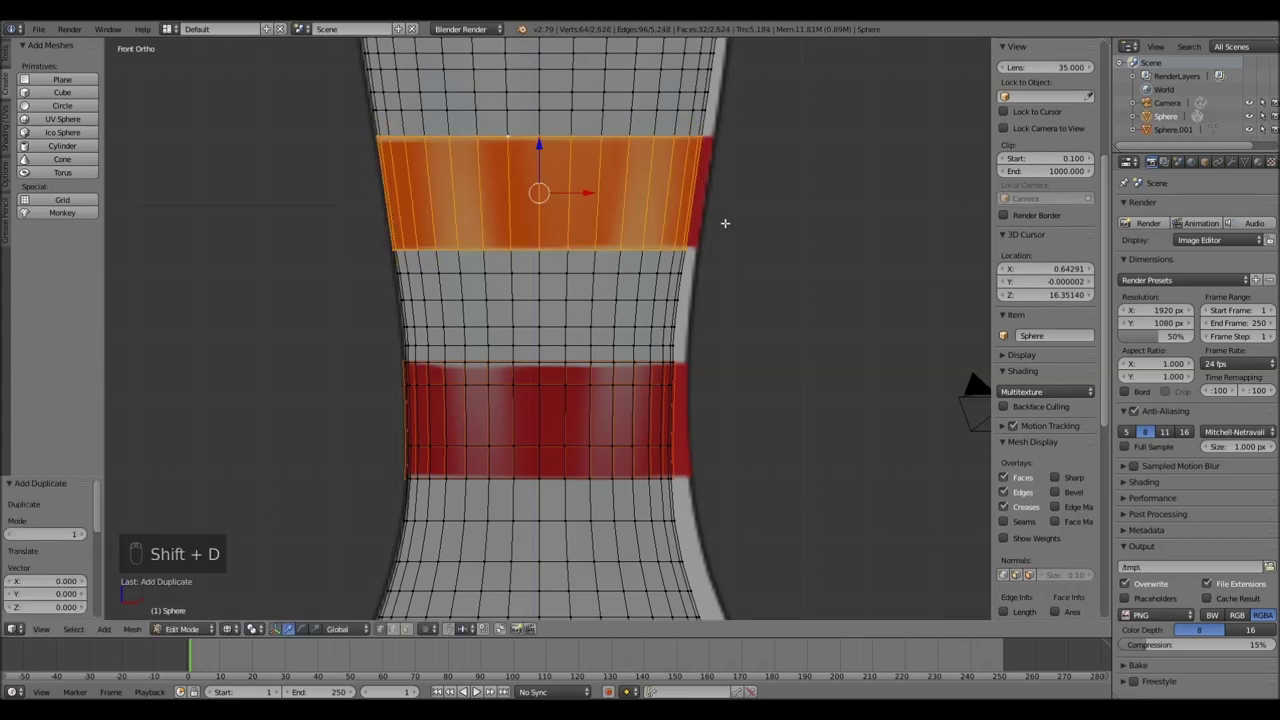
{"action": "key", "text": "s"}
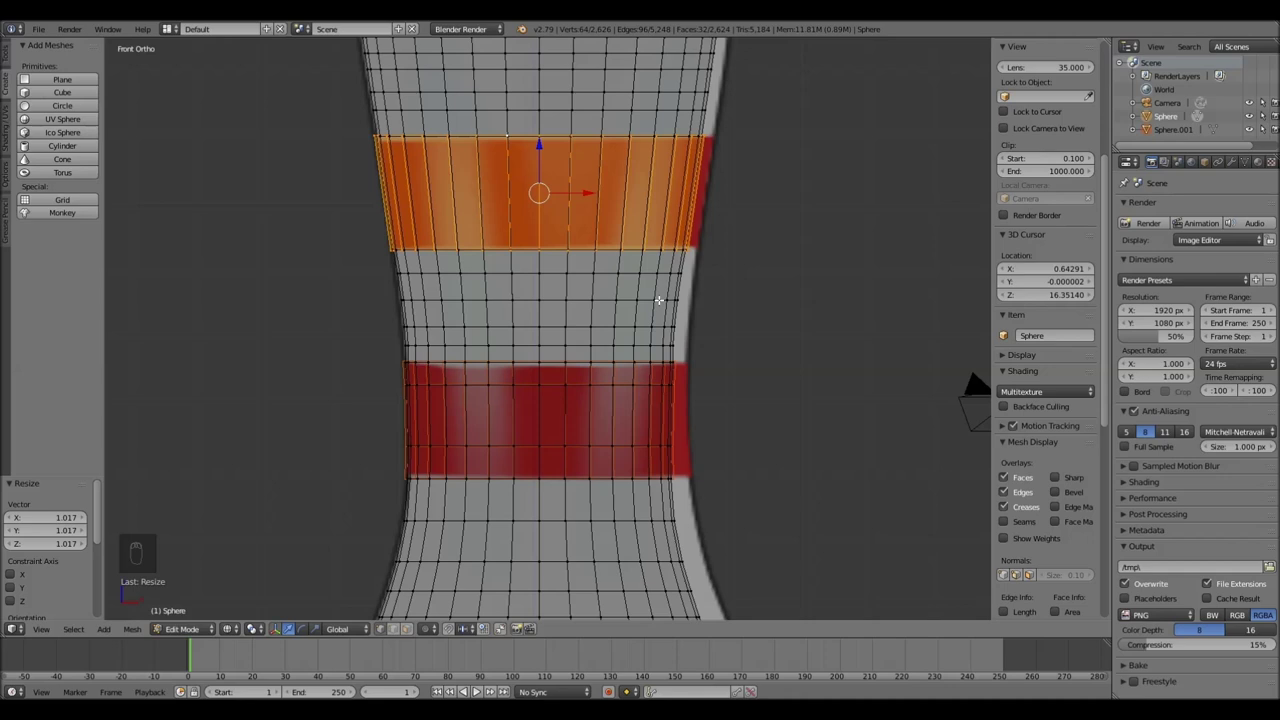
{"action": "key", "text": "z"}
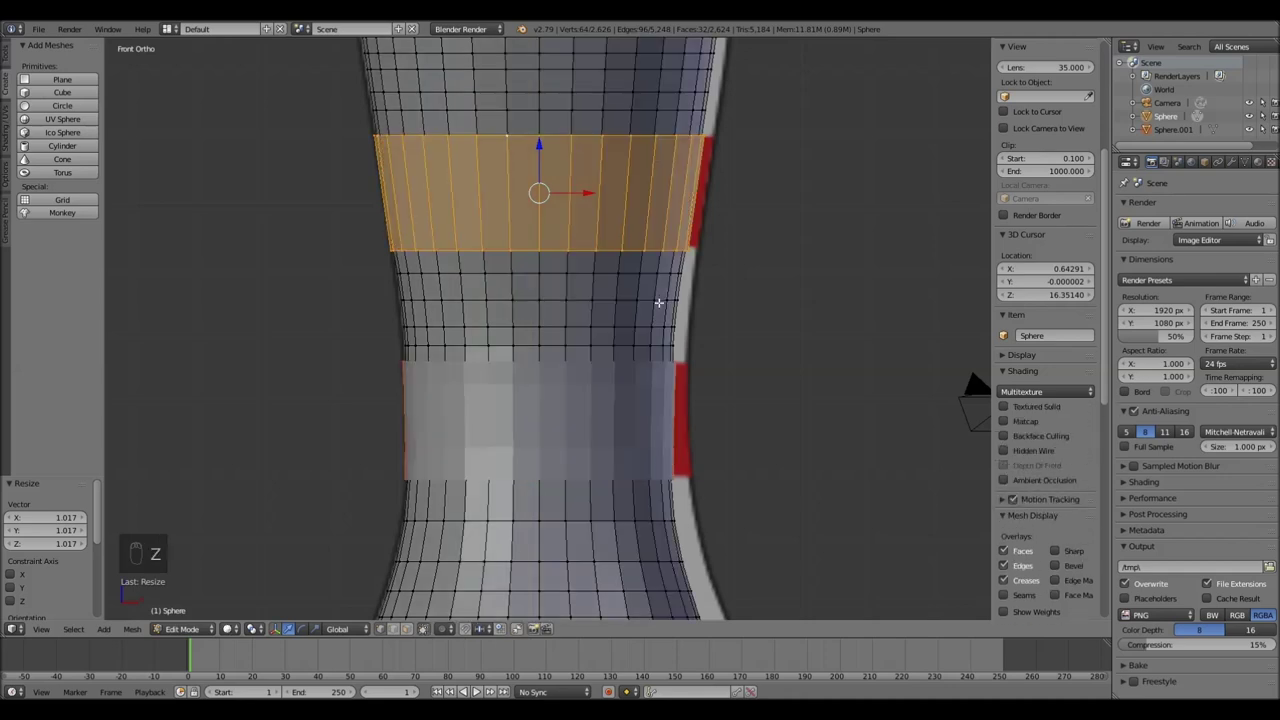
{"action": "key", "text": "p"}
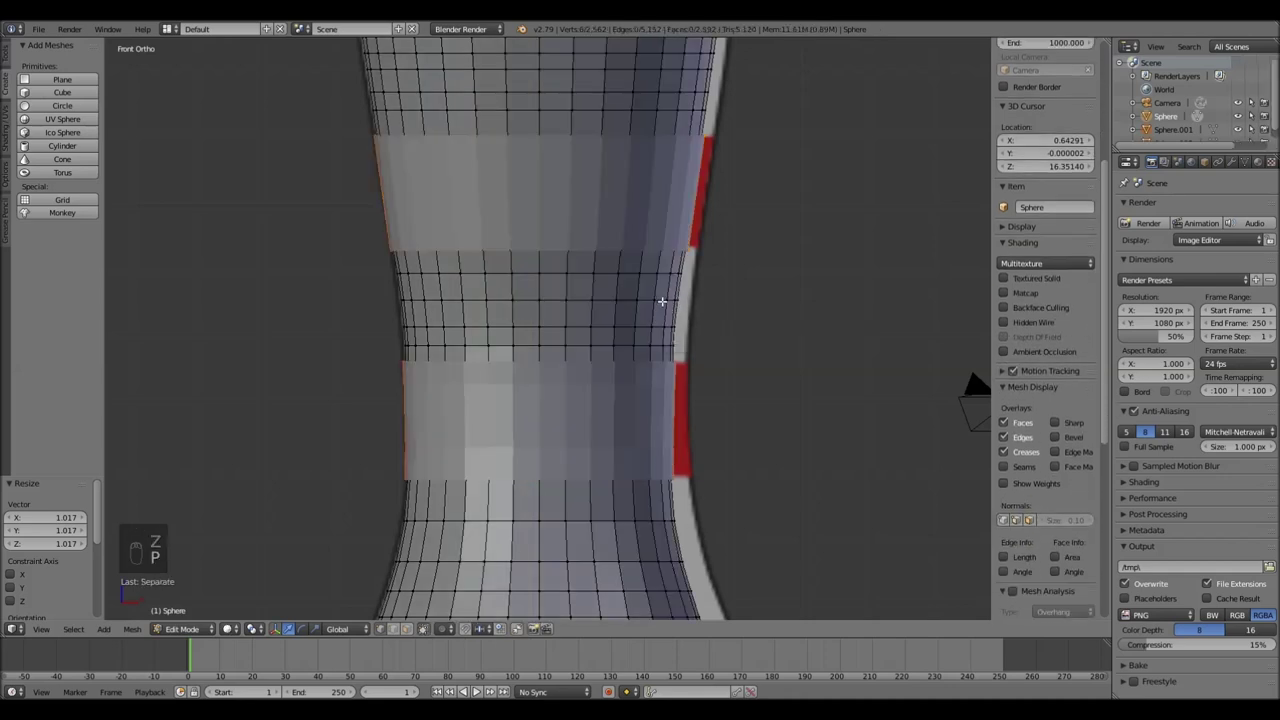
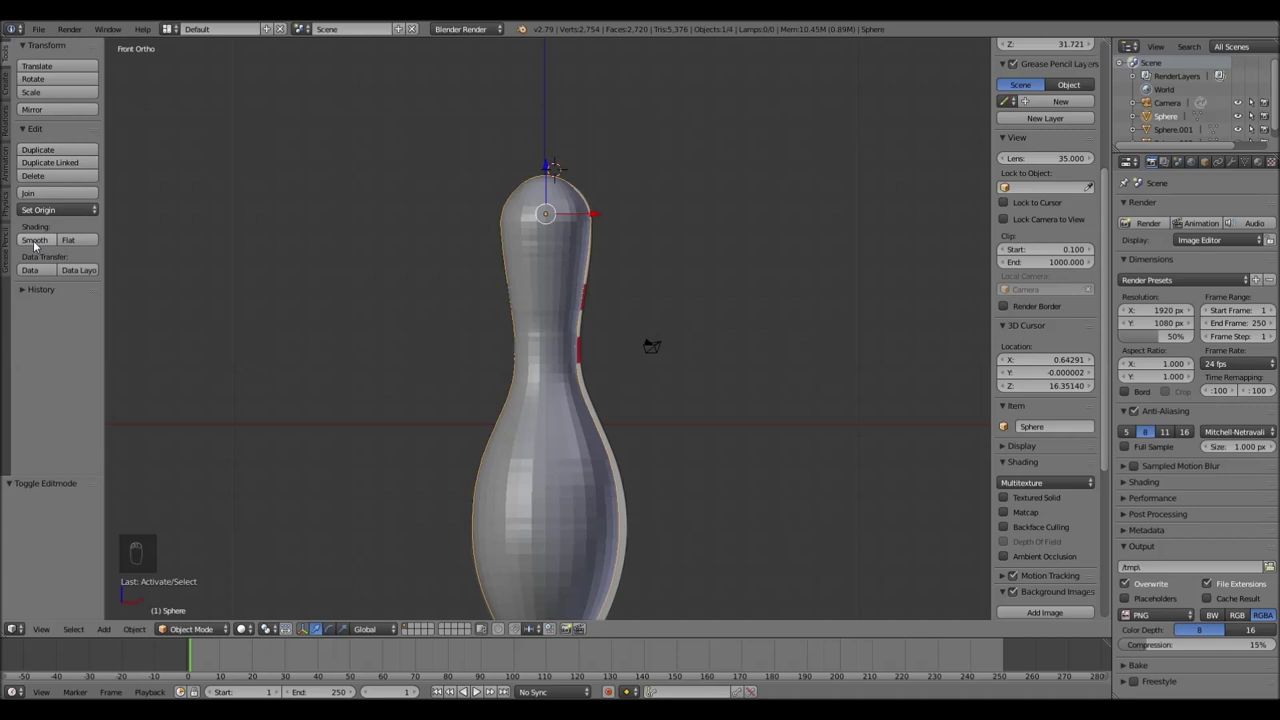
Set smooth shading and give the ring bands a Subdivision Surface modifier at level 3
{"action": "left_click_drag", "start_coordinate": [37, 245], "coordinate": [566, 301]}
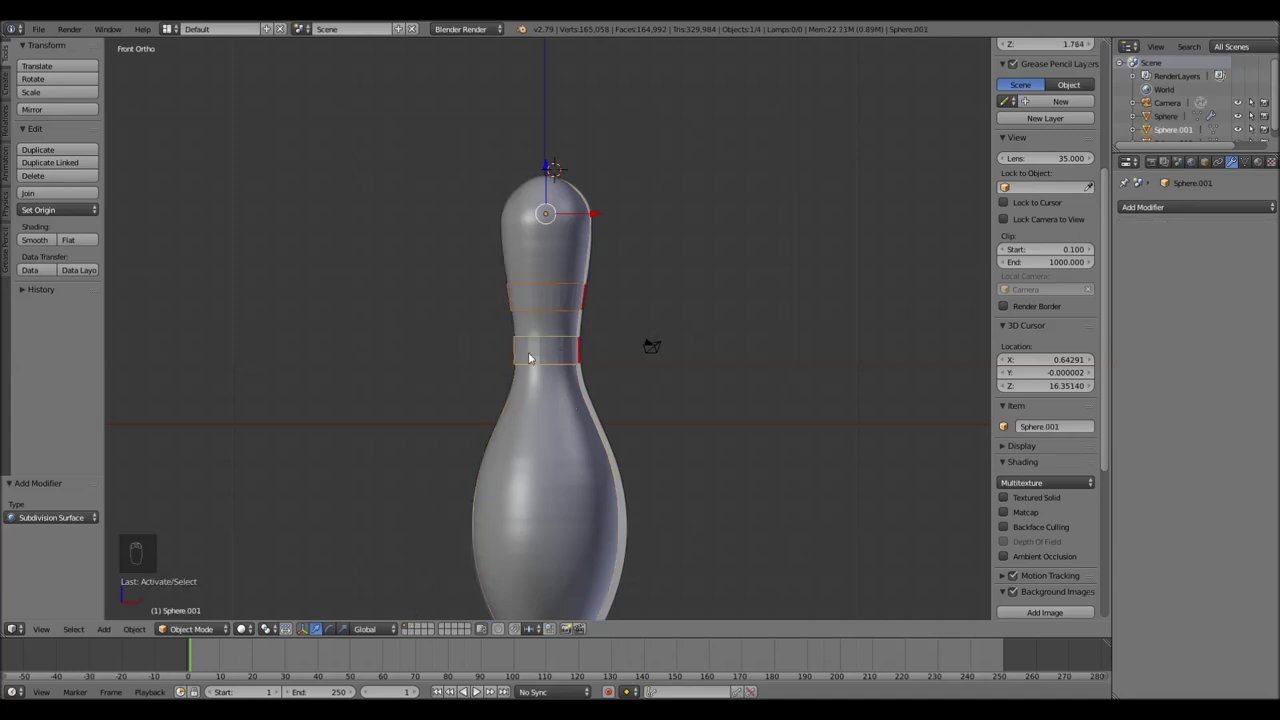
{"action": "key", "text": "m"}
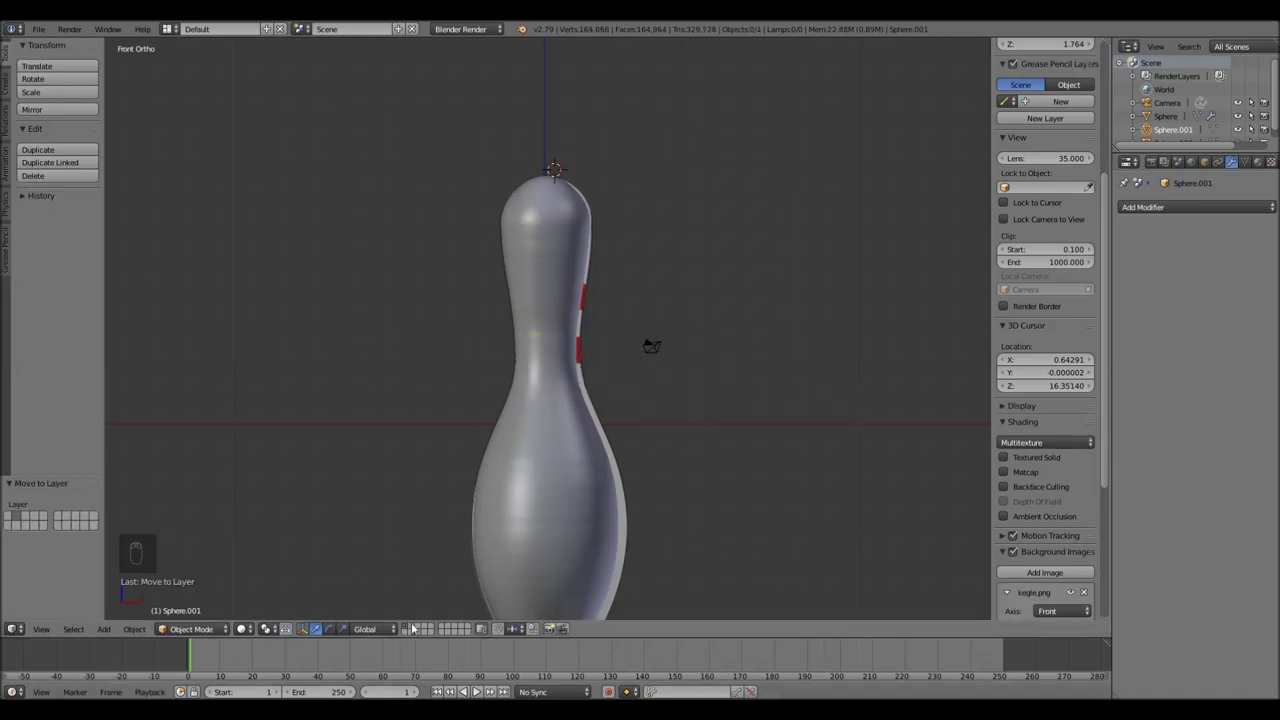
{"action": "left_click_drag", "start_coordinate": [416, 625], "coordinate": [673, 295]}
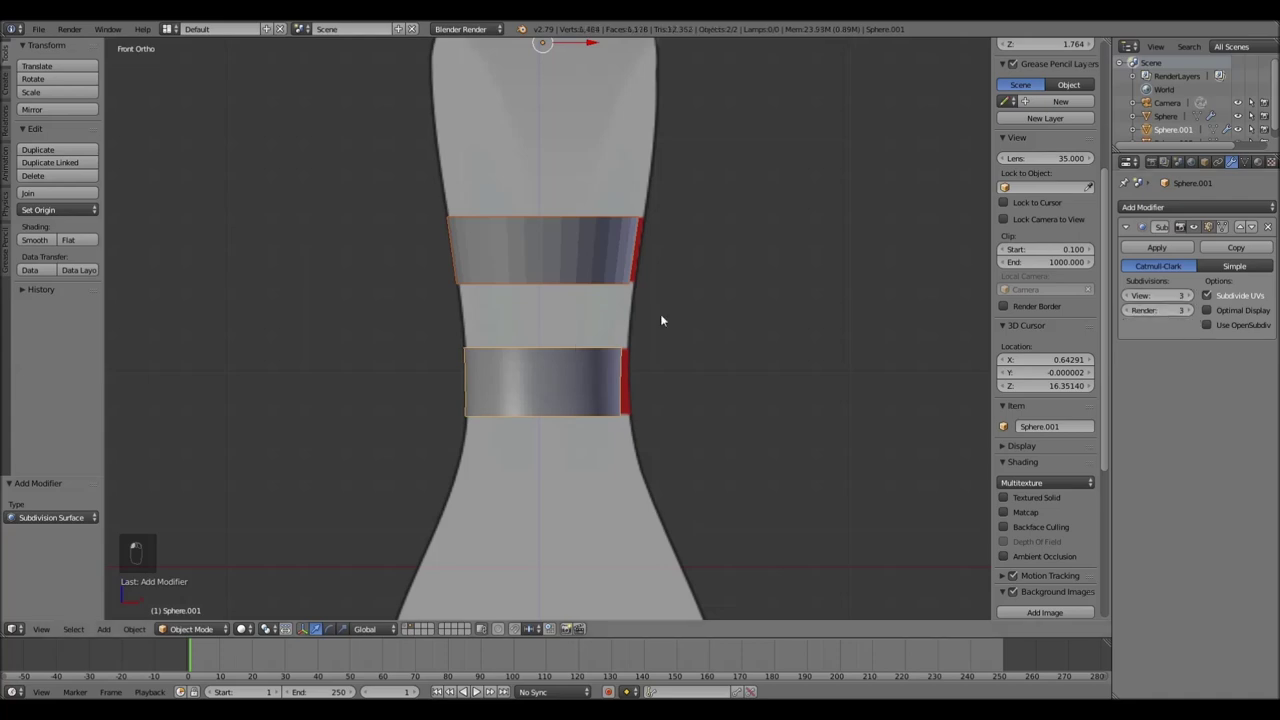
{"action": "left_click_drag", "start_coordinate": [549, 245], "coordinate": [1058, 413]}
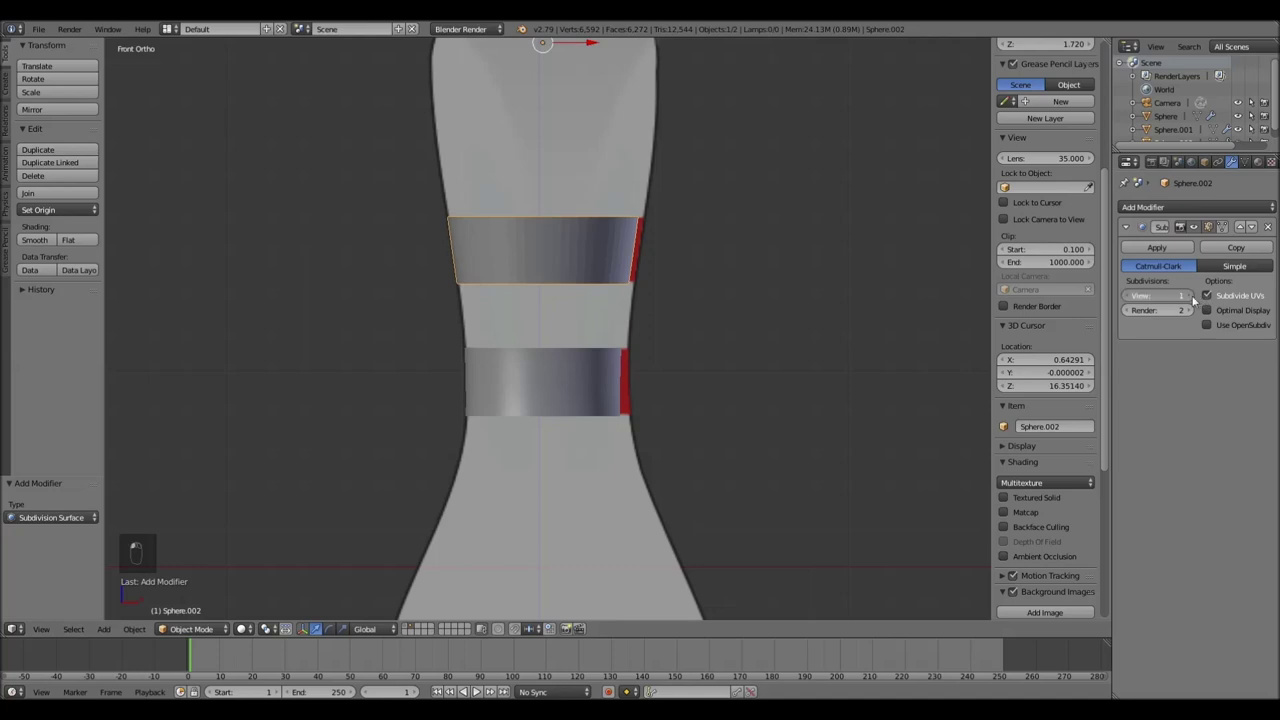
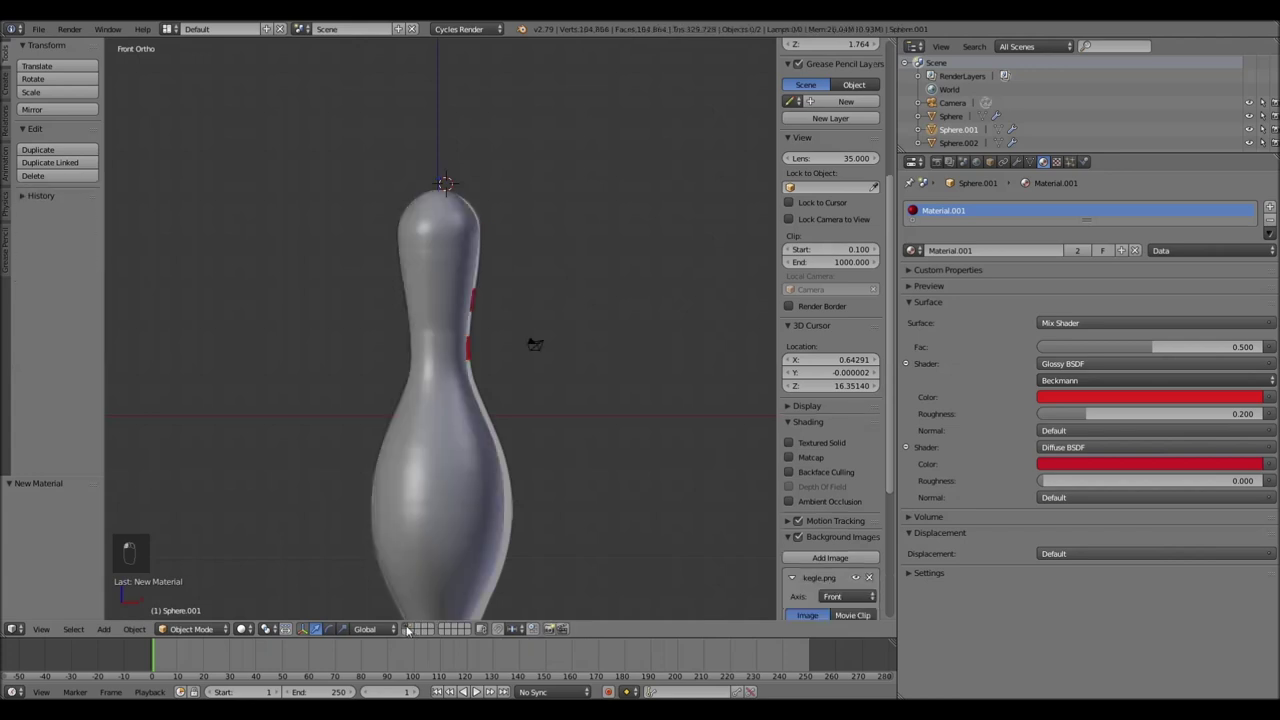
Assign glossy-diffuse Mix Shader materials in Cycles: red on the rings, white on the pin body
{"action": "left_click_drag", "start_coordinate": [456, 517], "coordinate": [1021, 255]}
{"action": "left_click_drag", "start_coordinate": [456, 517], "coordinate": [339, 570]}
{"action": "key", "text": "b"}
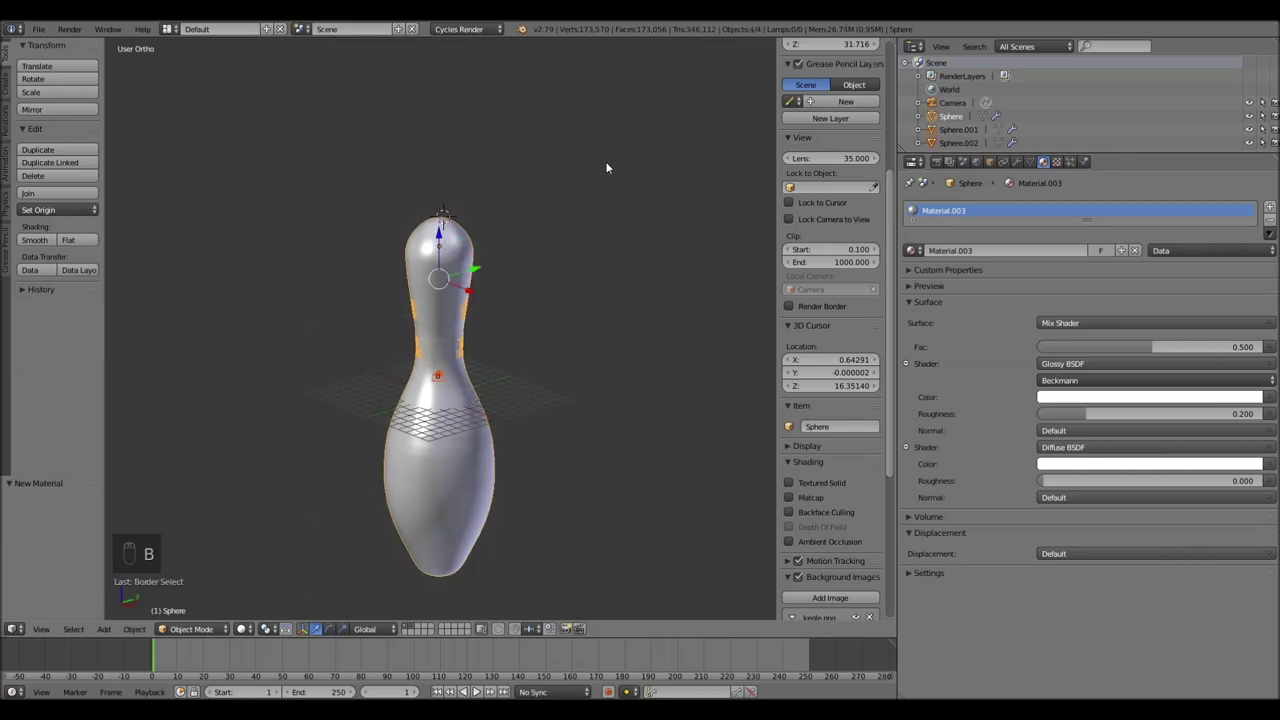
{"action": "left_click_drag", "start_coordinate": [439, 273], "coordinate": [445, 279]}
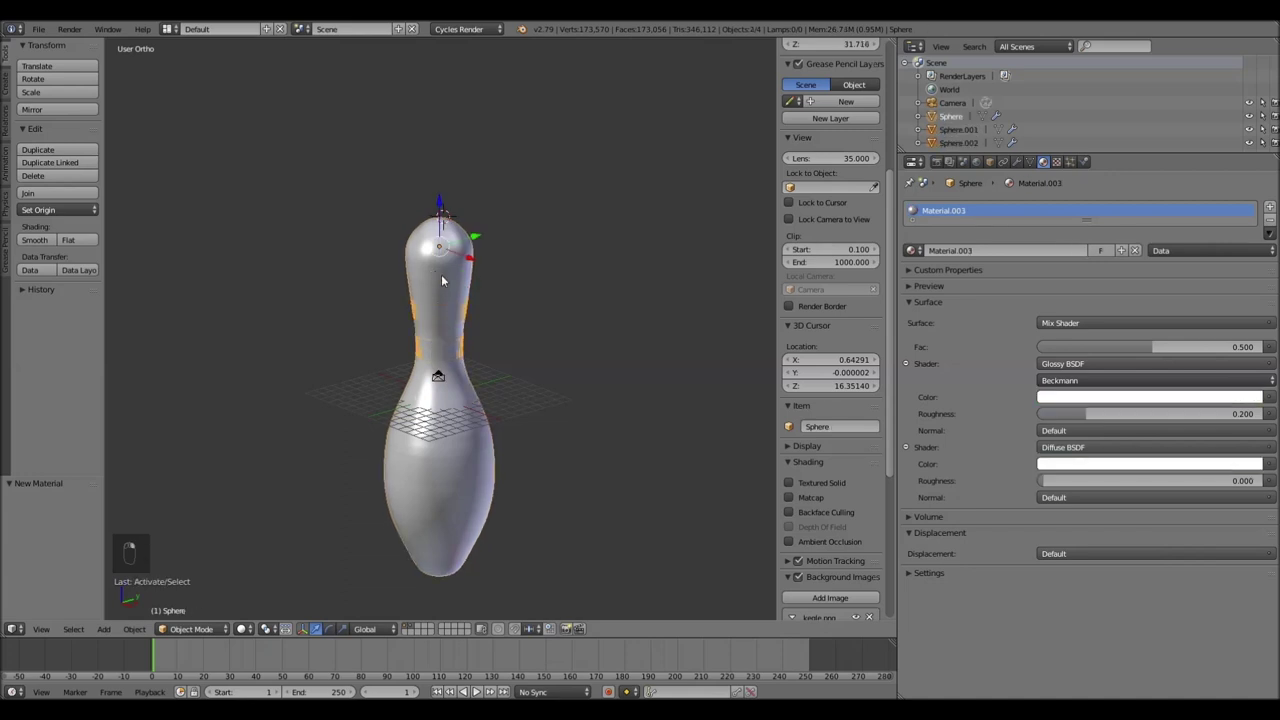
Scale the whole pin down to a small size and lower it along Z
{"action": "key", "text": "s"}
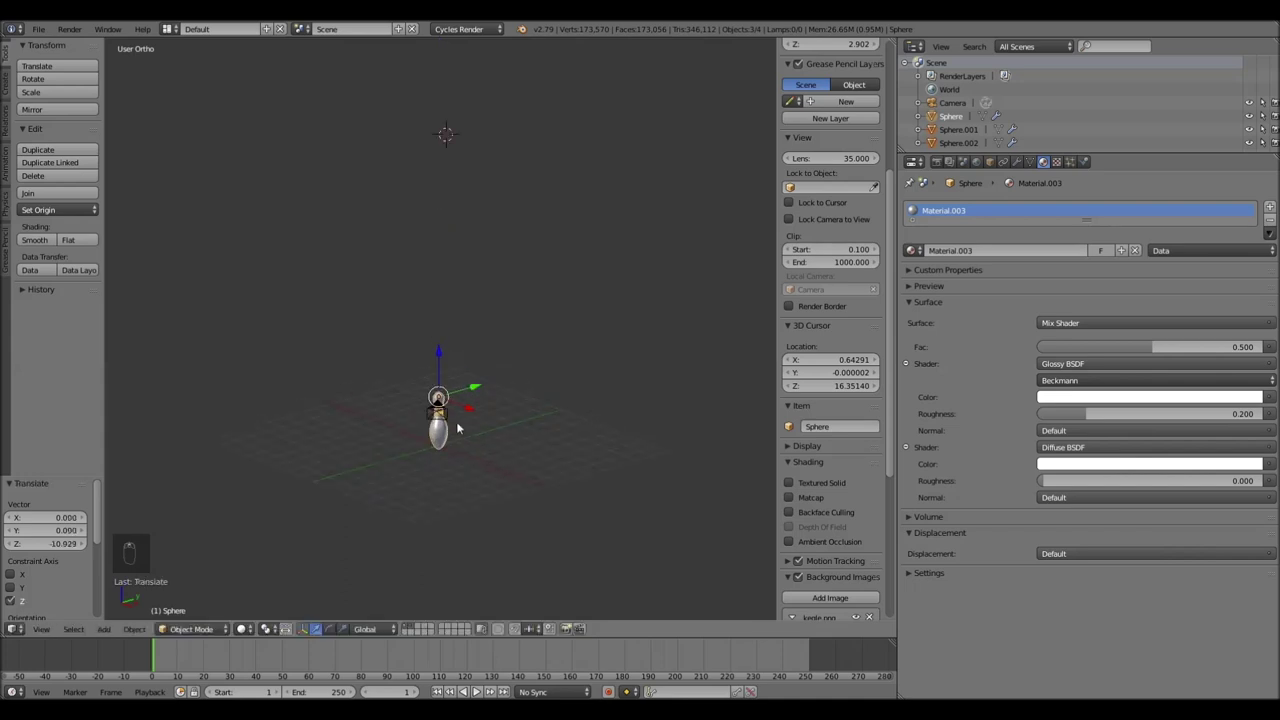
{"action": "middle_click", "coordinate": [496, 282]}
{"action": "key", "text": "s"}
{"action": "left_click_drag", "start_coordinate": [487, 273], "coordinate": [462, 415]}
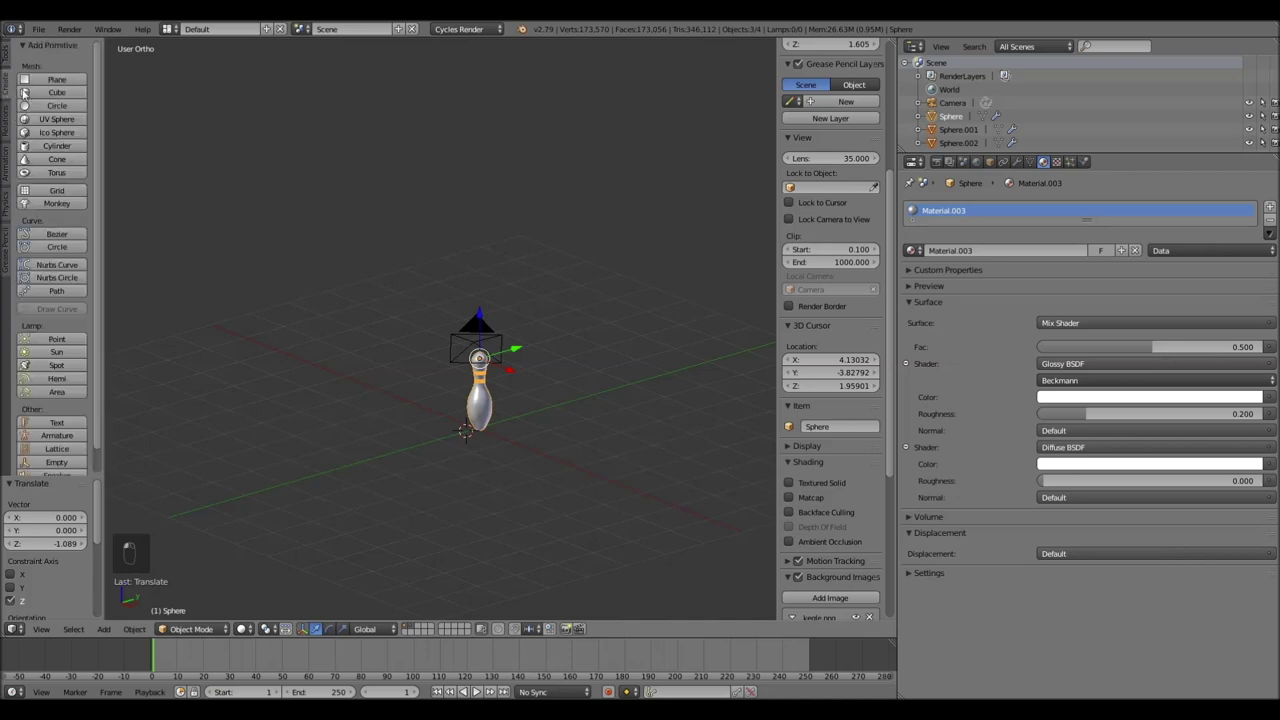
Add a floor plane, scale it by 10, and move it down beneath the pin
{"action": "left_click_drag", "start_coordinate": [168, 120], "coordinate": [545, 375]}
{"action": "key", "text": "s"}
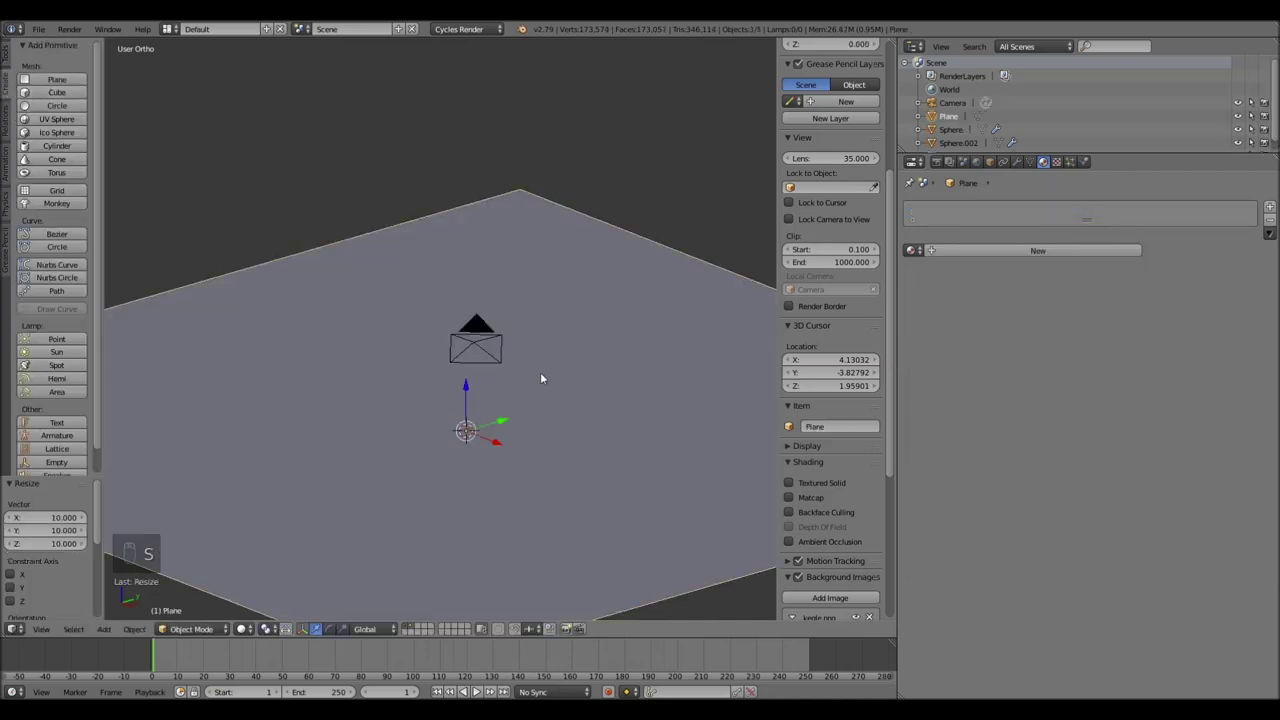
{"action": "left_click_drag", "start_coordinate": [471, 387], "coordinate": [468, 479]}
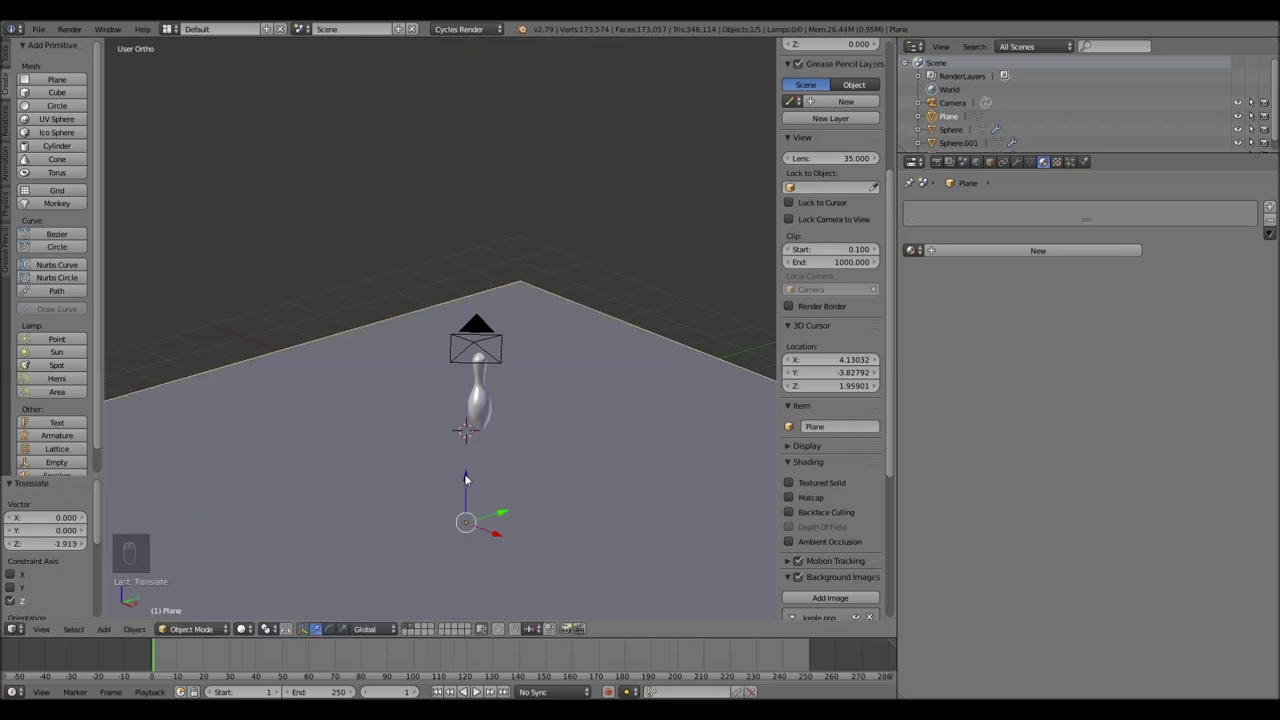
Move the camera toward the pin and rotate it around Z to face it
{"action": "middle_click", "coordinate": [535, 487]}
{"action": "left_click_drag", "start_coordinate": [561, 487], "coordinate": [495, 479]}
{"action": "left_click_drag", "start_coordinate": [495, 479], "coordinate": [749, 384]}
{"action": "left_click_drag", "start_coordinate": [749, 384], "coordinate": [705, 383]}
{"action": "key", "text": "r"}
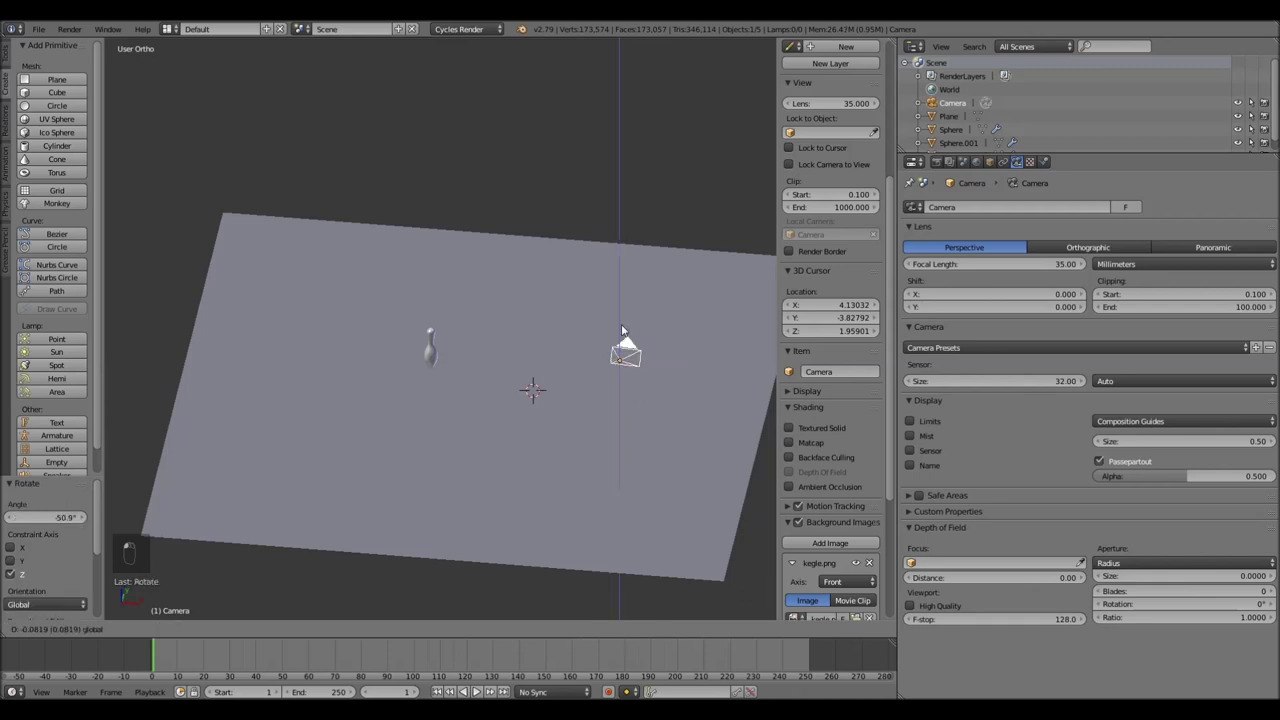
Add a second plane, rotate it 90° on X, enlarge it and place it above the scene as a light panel
{"action": "left_click_drag", "start_coordinate": [664, 398], "coordinate": [457, 389]}
{"action": "left_click_drag", "start_coordinate": [457, 389], "coordinate": [212, 620]}
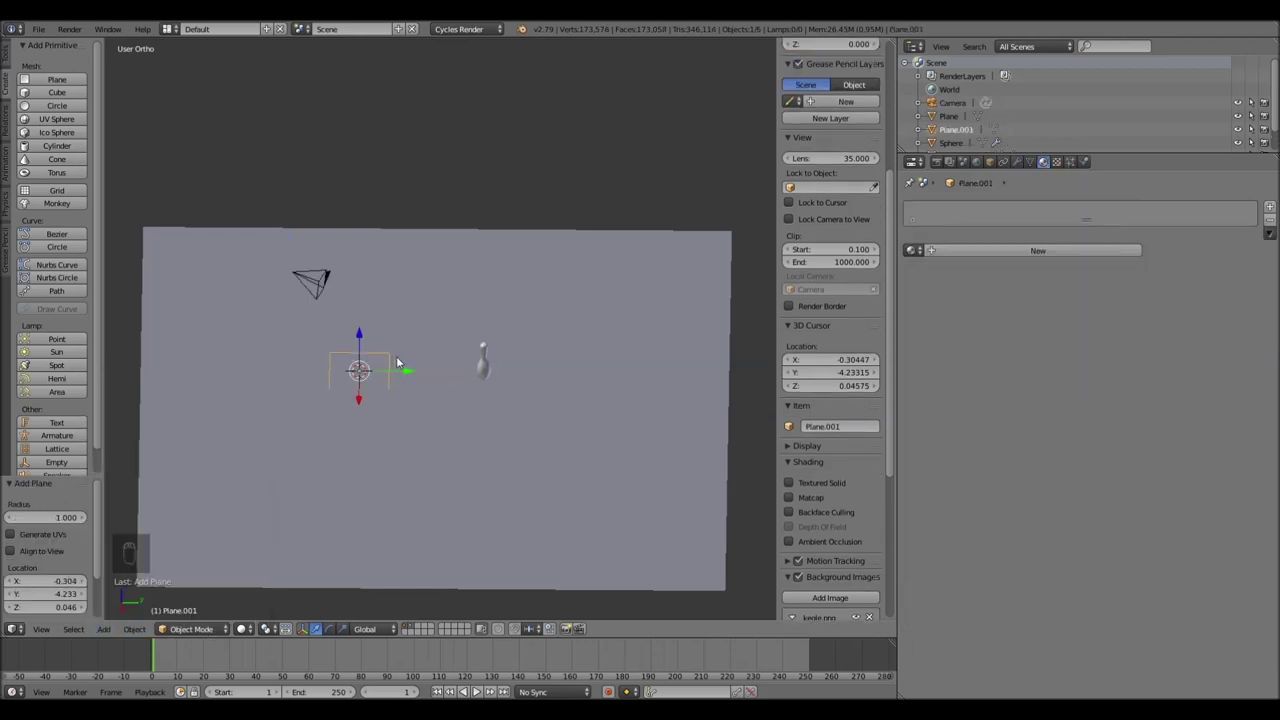
{"action": "left_click_drag", "start_coordinate": [404, 345], "coordinate": [396, 370]}
{"action": "key", "text": "r"}
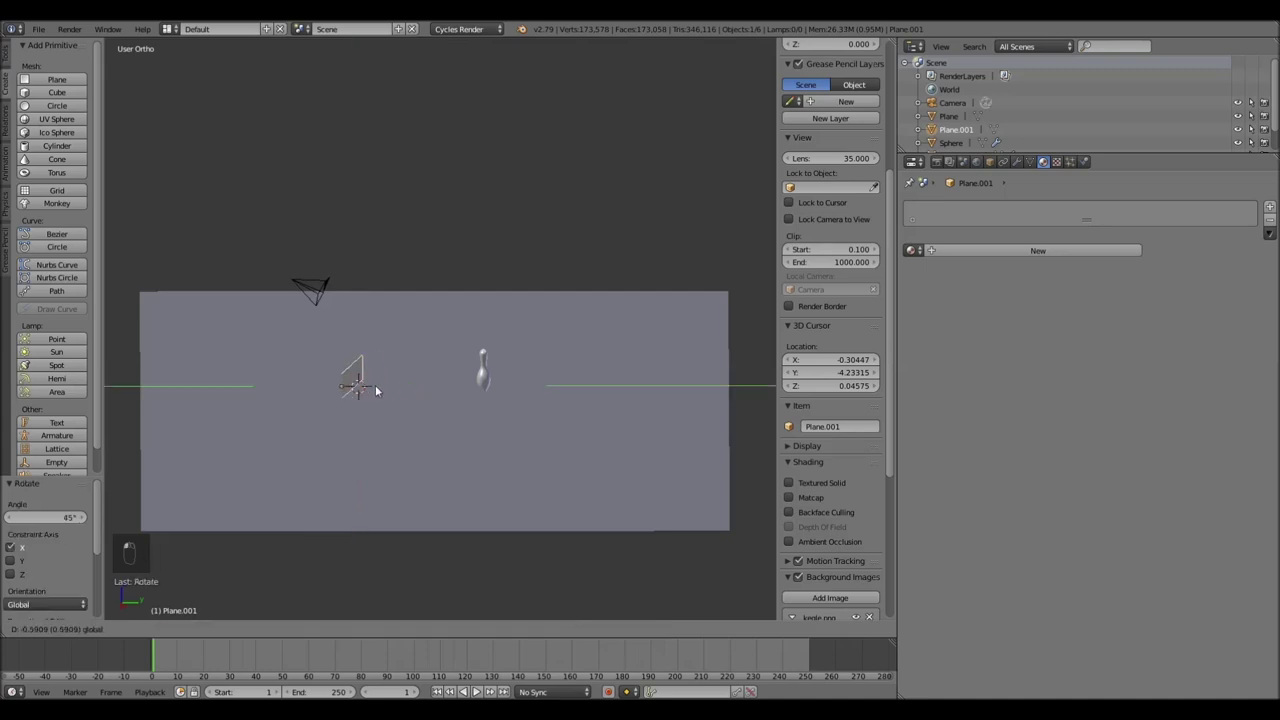
{"action": "left_click_drag", "start_coordinate": [267, 382], "coordinate": [349, 202]}
{"action": "key", "text": "s"}
Select the floor plane and give it a new white material
{"action": "middle_click", "coordinate": [394, 219]}
{"action": "left_click_drag", "start_coordinate": [517, 221], "coordinate": [619, 274]}
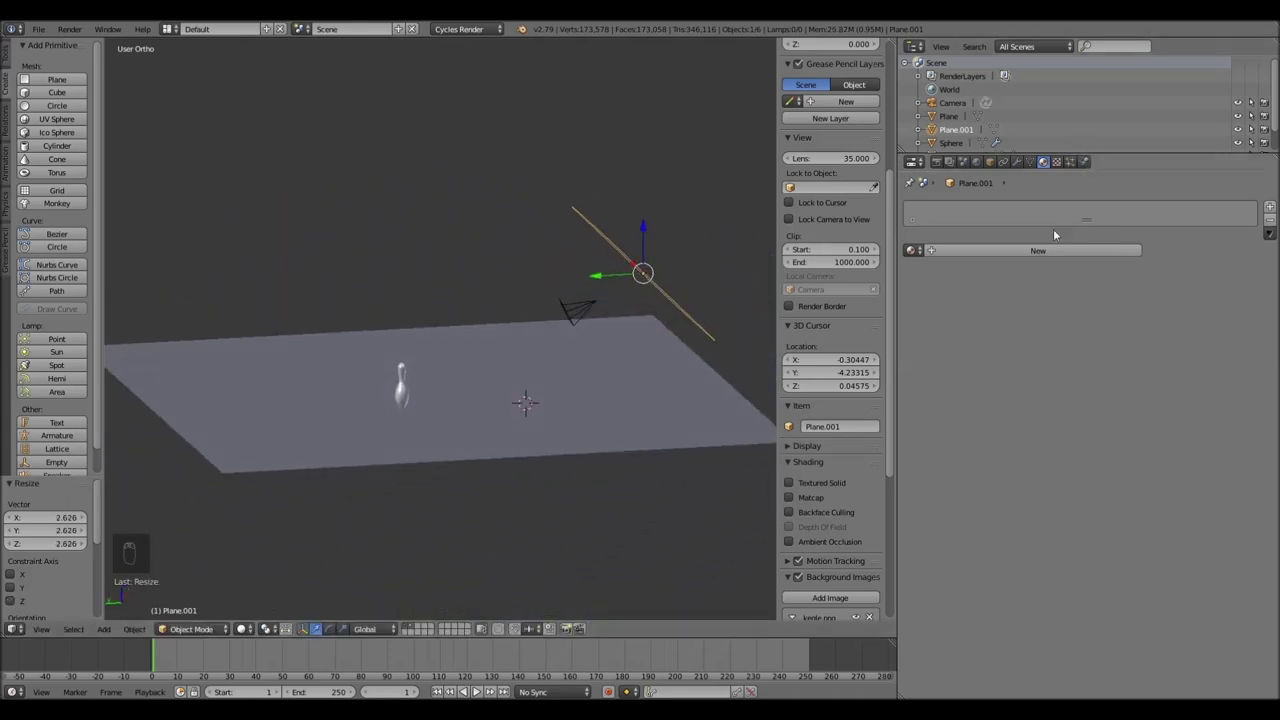
{"action": "left_click_drag", "start_coordinate": [1054, 250], "coordinate": [579, 390]}
{"action": "left_click_drag", "start_coordinate": [579, 390], "coordinate": [1021, 251]}
{"action": "left_click_drag", "start_coordinate": [1021, 251], "coordinate": [404, 390]}
Stand the light panel beside the camera and switch the viewport to the camera view
{"action": "left_click_drag", "start_coordinate": [404, 390], "coordinate": [641, 358]}
{"action": "left_click_drag", "start_coordinate": [641, 358], "coordinate": [570, 333]}
{"action": "left_click_drag", "start_coordinate": [570, 333], "coordinate": [44, 633]}
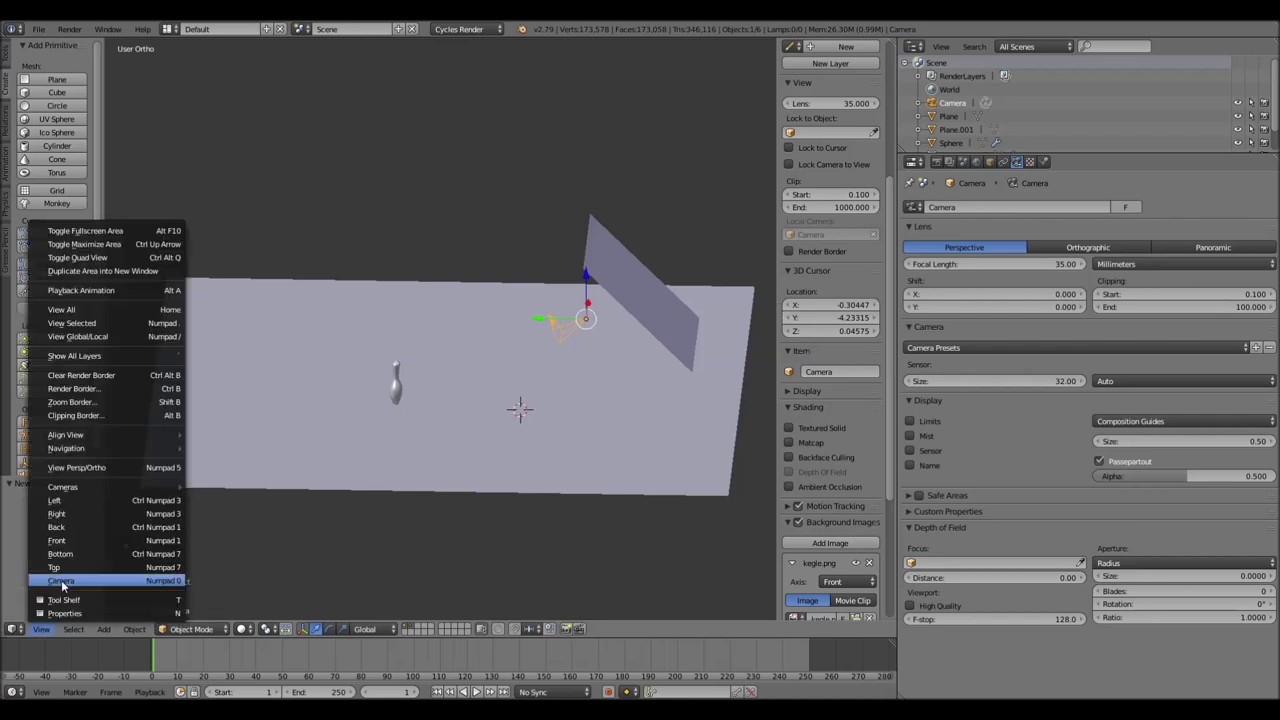
{"action": "left_click_drag", "start_coordinate": [65, 585], "coordinate": [519, 383]}
Scale the floor plane up slightly to fill the frame and shift the ring bands along X on the pin
{"action": "left_click_drag", "start_coordinate": [519, 383], "coordinate": [670, 198]}
{"action": "key", "text": "s"}
{"action": "key", "text": "s"}
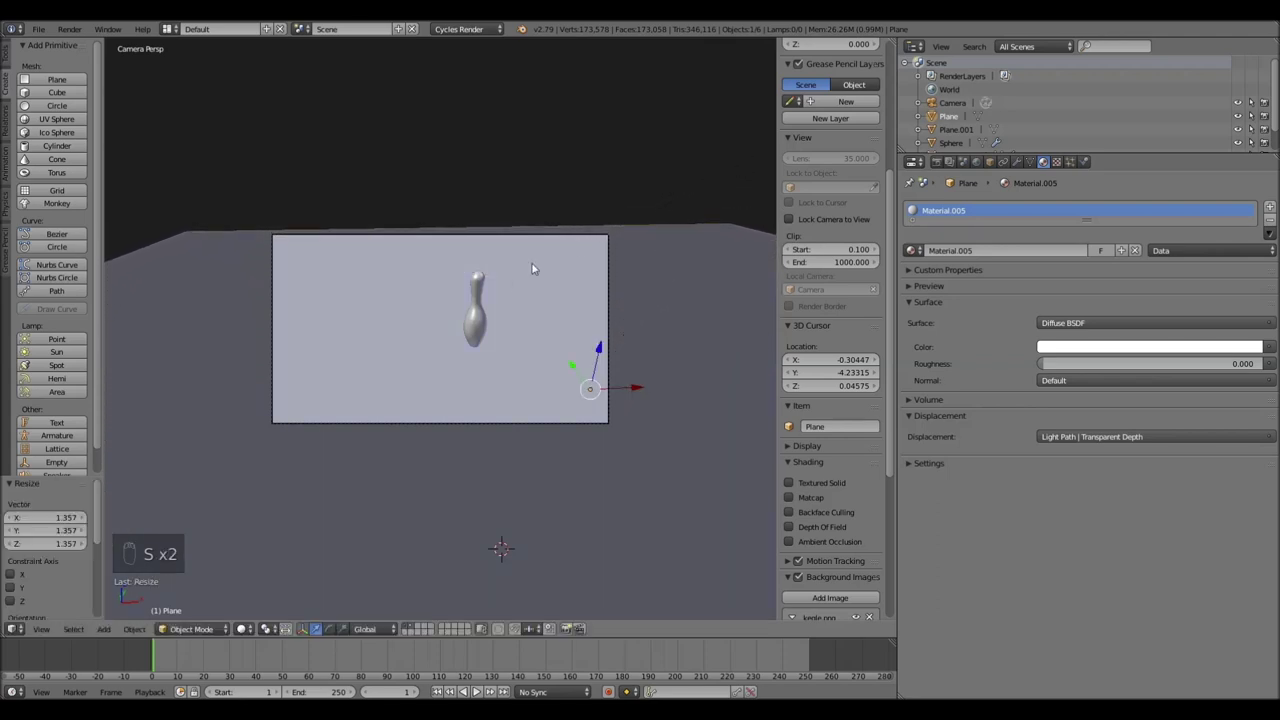
{"action": "left_click_drag", "start_coordinate": [487, 331], "coordinate": [485, 244]}
{"action": "left_click_drag", "start_coordinate": [485, 244], "coordinate": [447, 253]}
Shift the red ring bands along Y so they sit correctly on the pin
{"action": "key", "text": "g"}
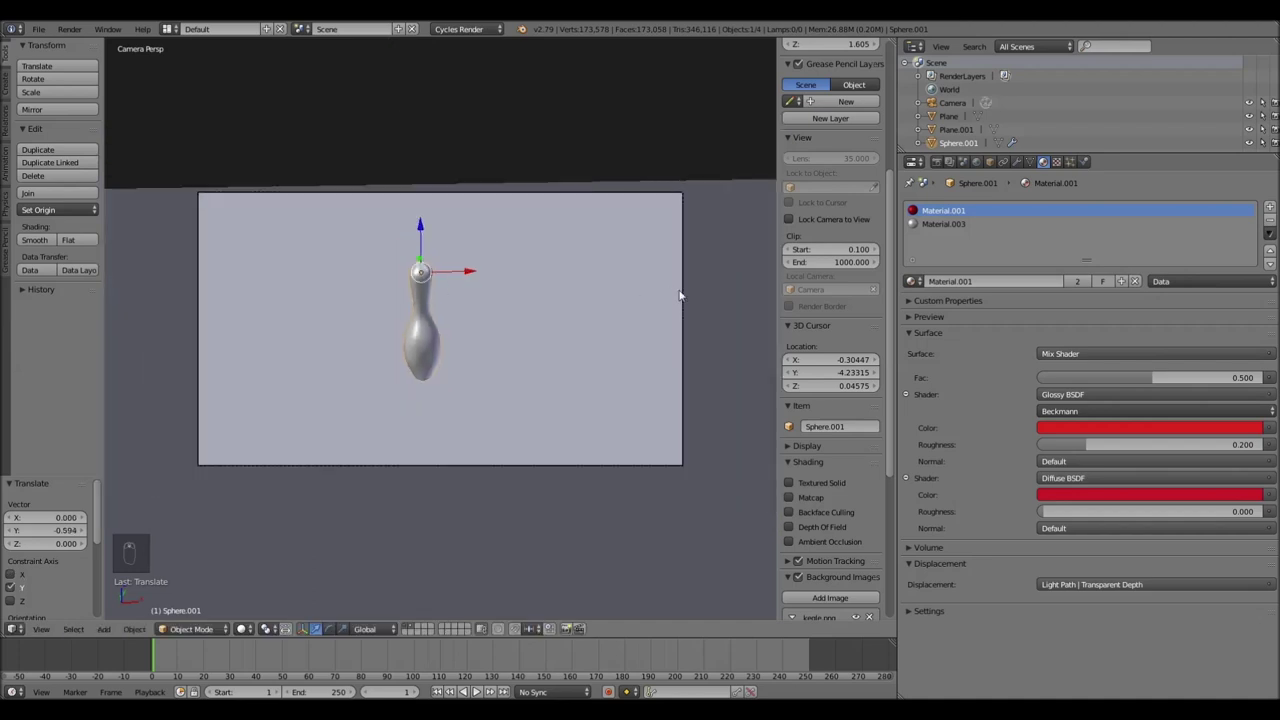
{"action": "left_click_drag", "start_coordinate": [687, 293], "coordinate": [662, 297]}
{"action": "key", "text": "g"}
Rotate the camera around Y so the pin stands upright in the camera frame
{"action": "key", "text": "r"}
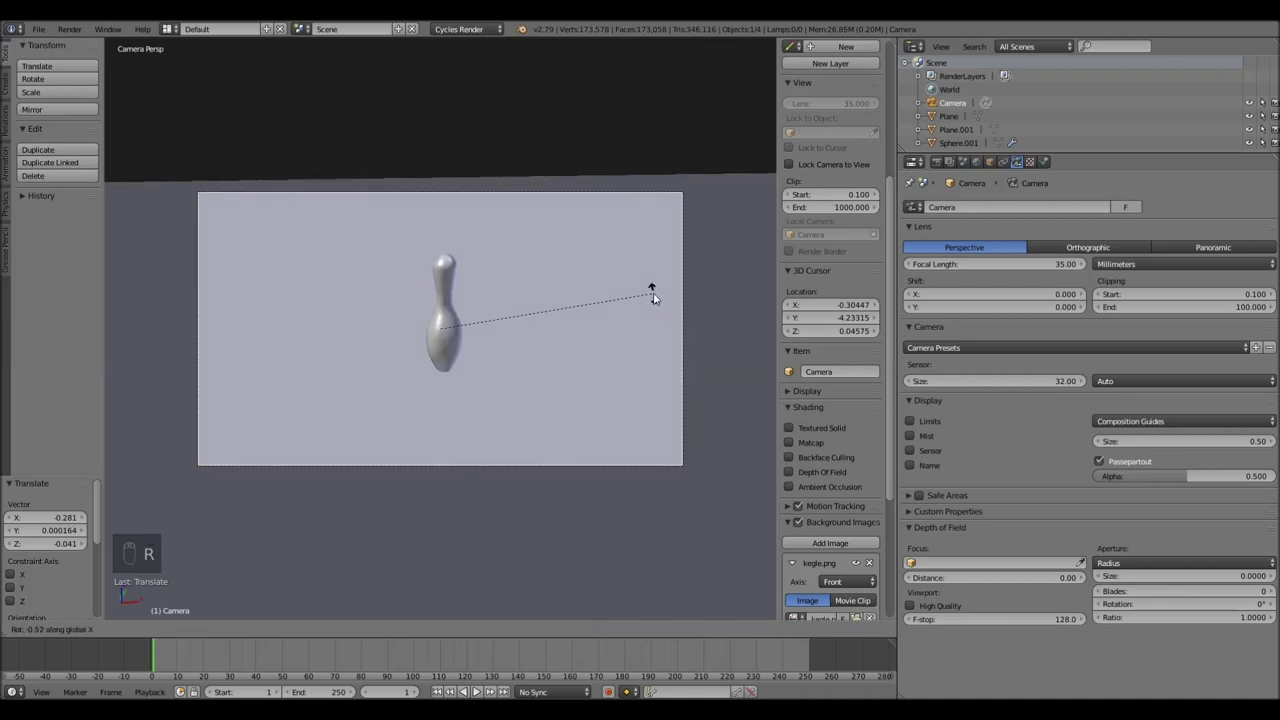
{"action": "key", "text": "r"}
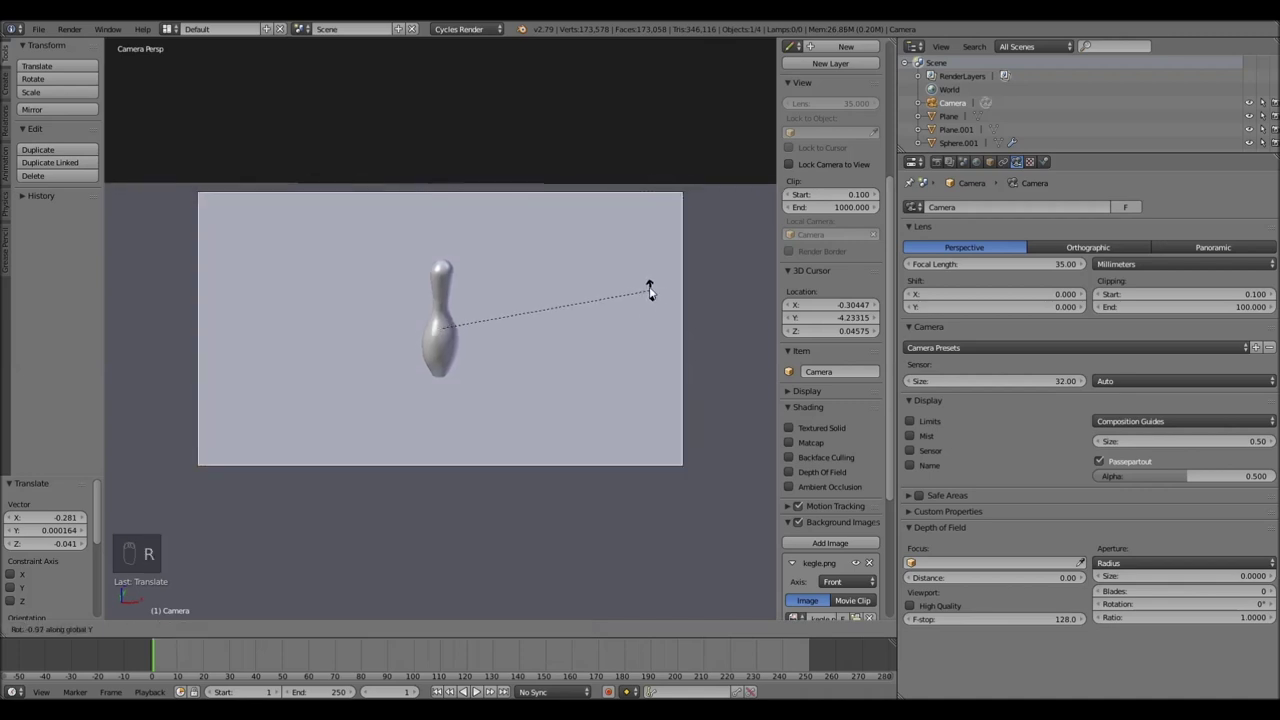